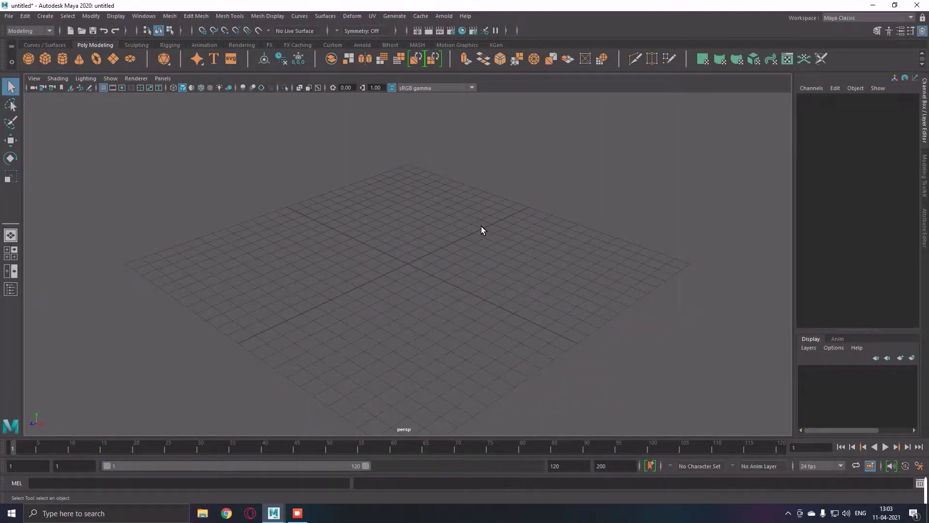
# Step: Switch to the four-view layout and start importing an image plane into the front view
pyautogui.click(511, 211)
pyautogui.press('space')
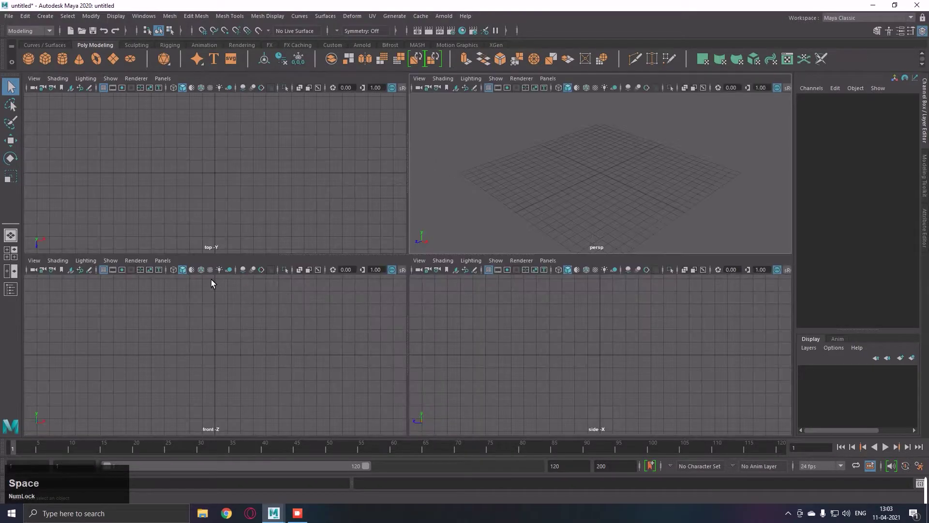
pyautogui.click(78, 277)
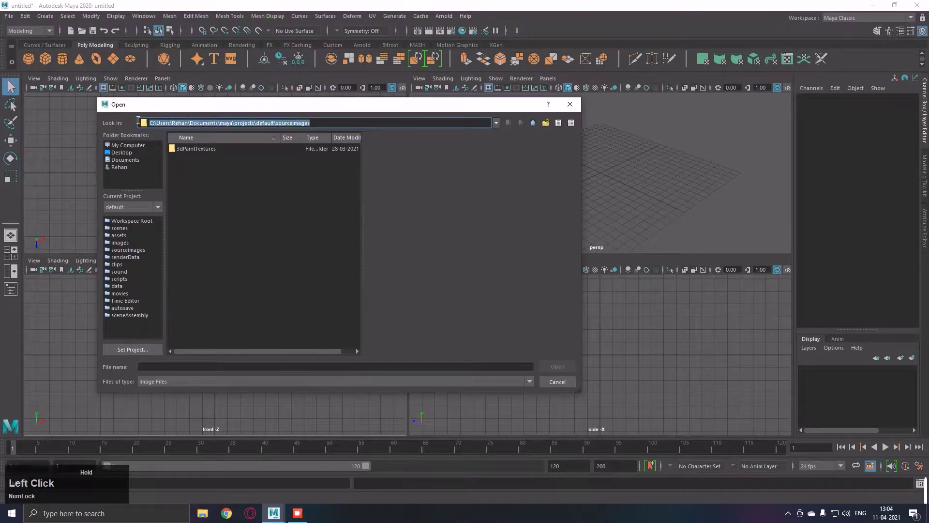
# Step: Browse the image-open dialog to the Ref folder of reference pictures
pyautogui.press('v')
pyautogui.press('Return')
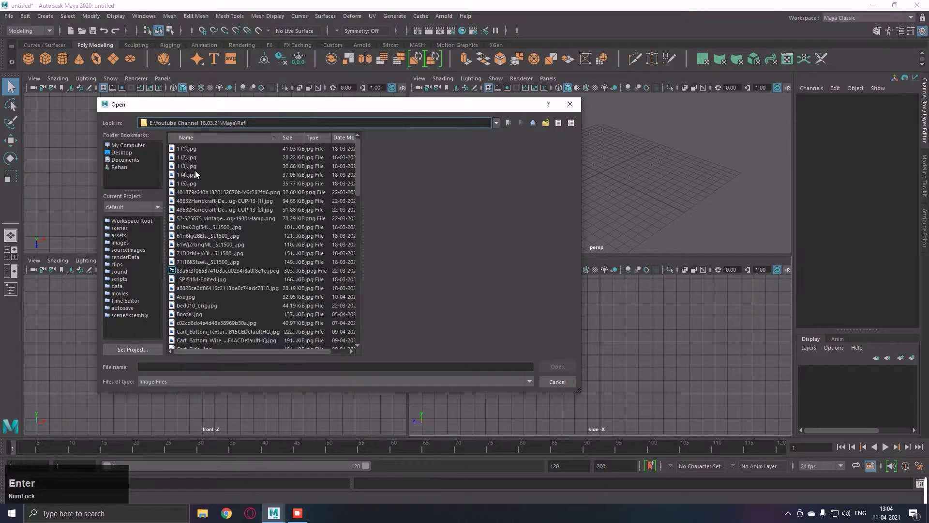
pyautogui.press('l')
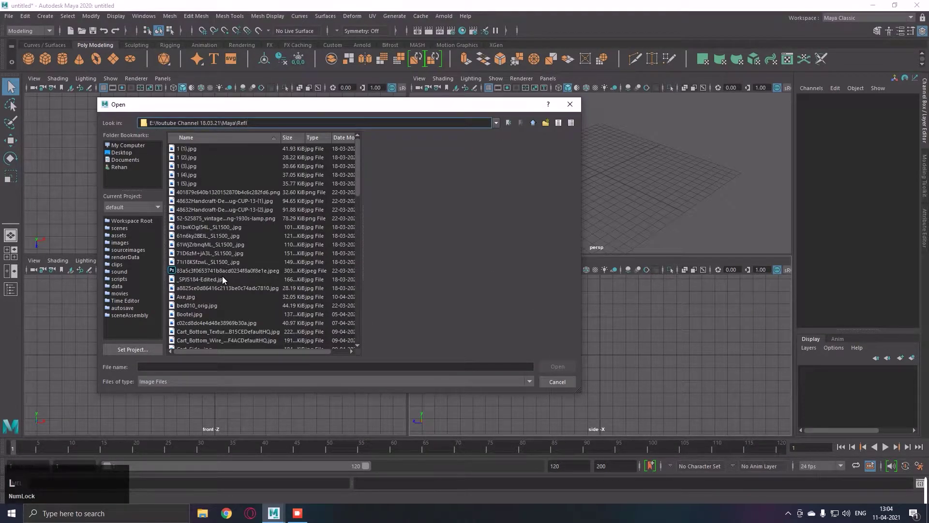
pyautogui.scroll(-3)
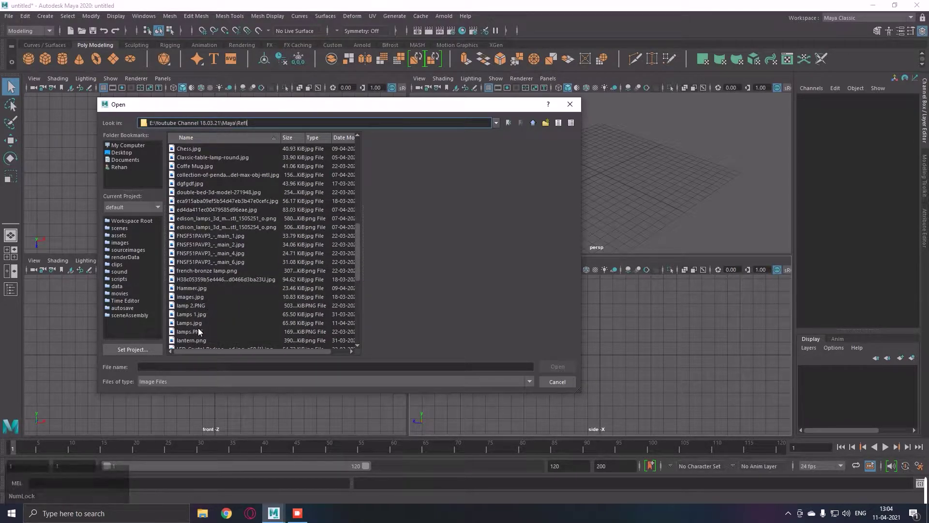
# Step: Load the signboard bracket reference picture and enlarge its image plane
pyautogui.click(202, 335)
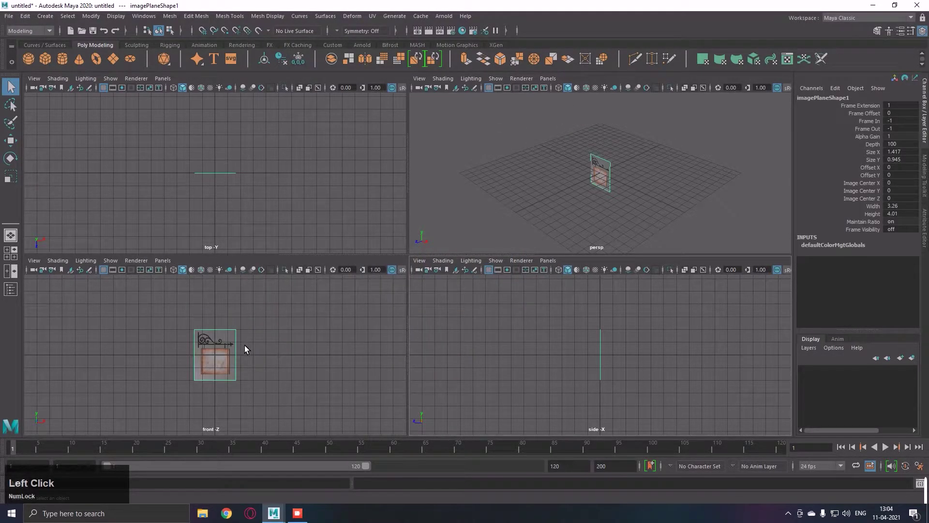
pyautogui.press('r')
pyautogui.click(223, 359)
pyautogui.rightClick(334, 354)
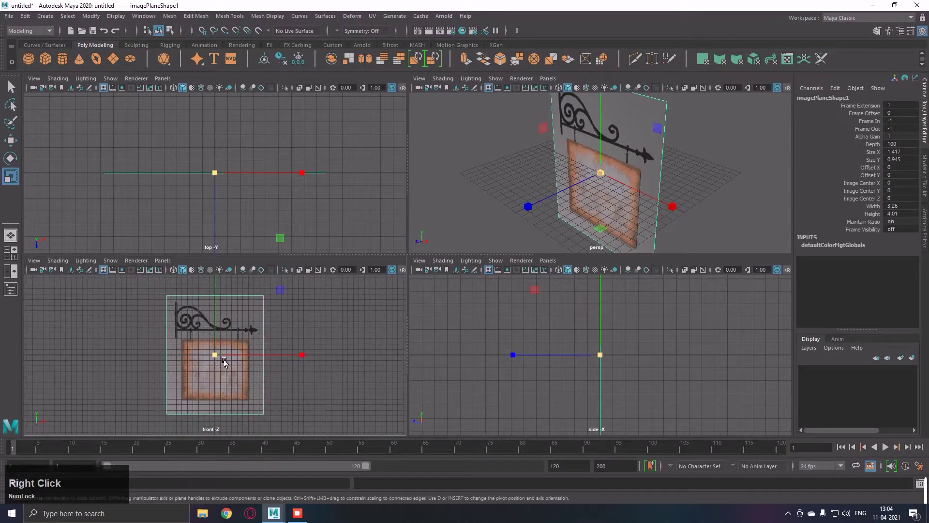
pyautogui.click(227, 361)
# Step: Move the image plane upward and maximise the perspective view
pyautogui.press('w')
pyautogui.click(535, 211)
pyautogui.rightClick(736, 144)
pyautogui.click(616, 143)
pyautogui.press('space')
pyautogui.rightClick(567, 258)
pyautogui.click(507, 247)
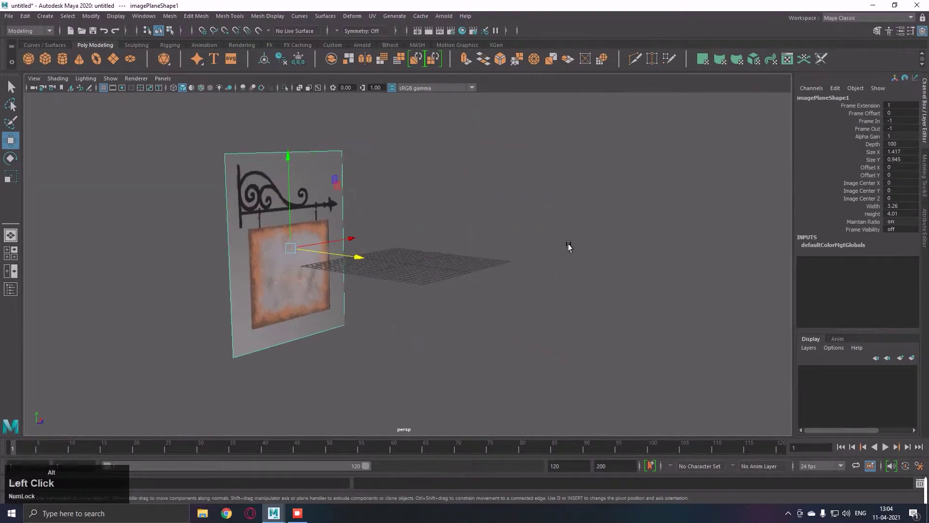
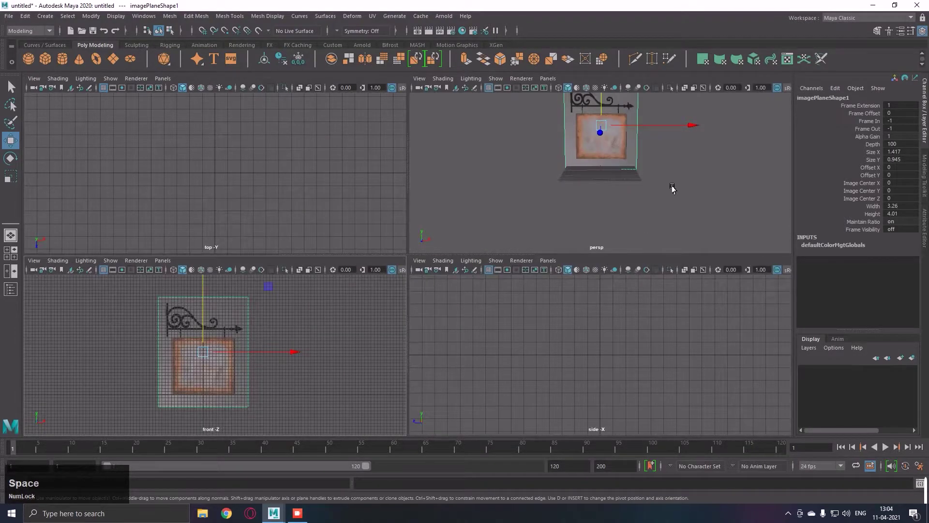
# Step: Reselect the image plane and bring up the display layer options for it
pyautogui.rightClick(634, 196)
pyautogui.click(550, 196)
pyautogui.rightClick(543, 204)
pyautogui.middleClick(574, 212)
pyautogui.rightClick(558, 271)
pyautogui.click(482, 244)
pyautogui.press('q')
pyautogui.click(807, 353)
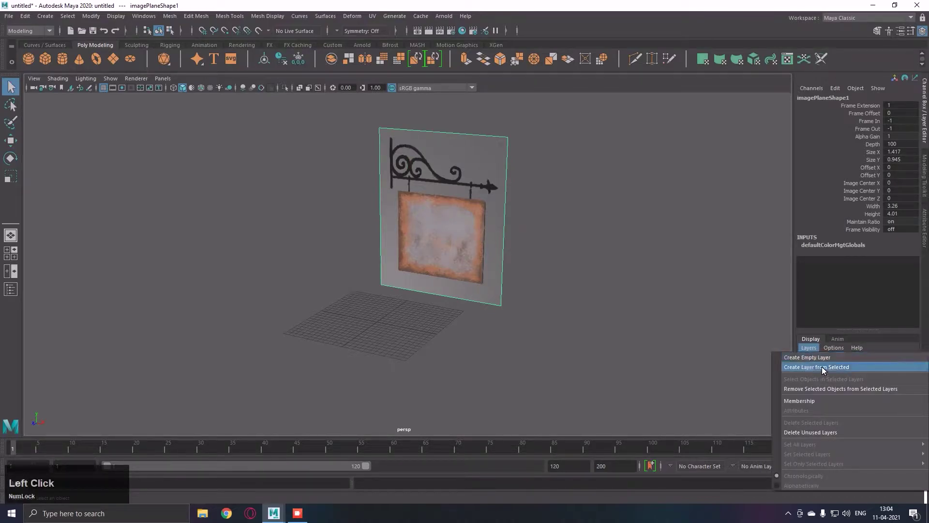
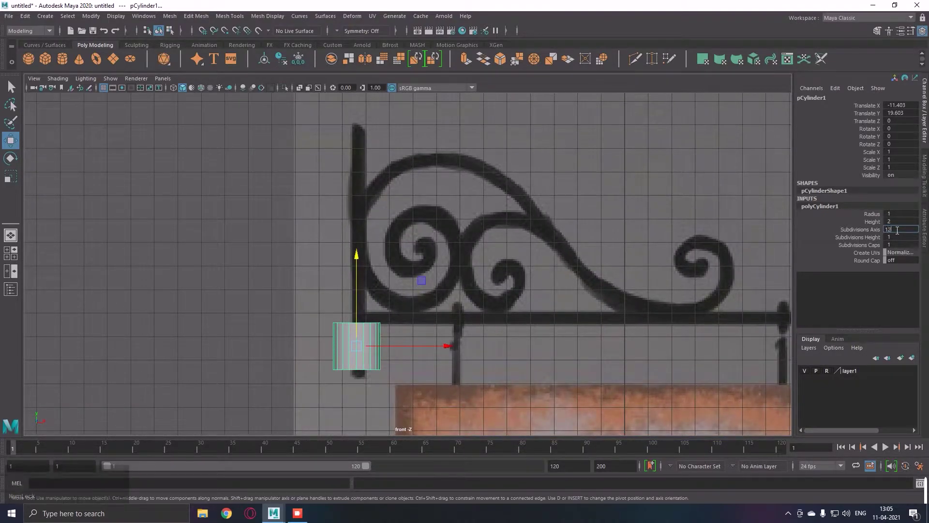
# Step: Give the cylinder twelve sides, shrink it toward the post's thickness and place it on the vertical post
pyautogui.press('alt+Num_Lock')
pyautogui.rightClick(382, 263)
pyautogui.middleClick(361, 267)
pyautogui.click(363, 231)
pyautogui.rightClick(379, 251)
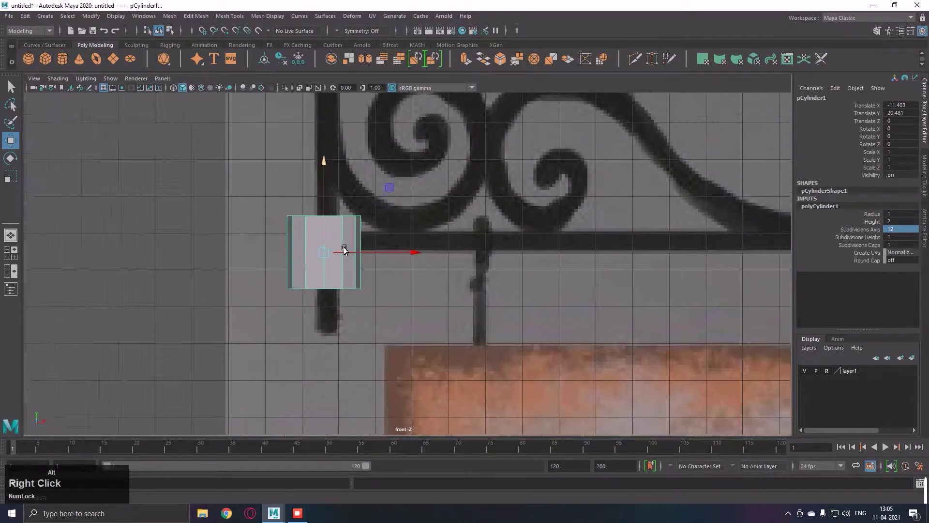
pyautogui.press('r')
pyautogui.click(333, 257)
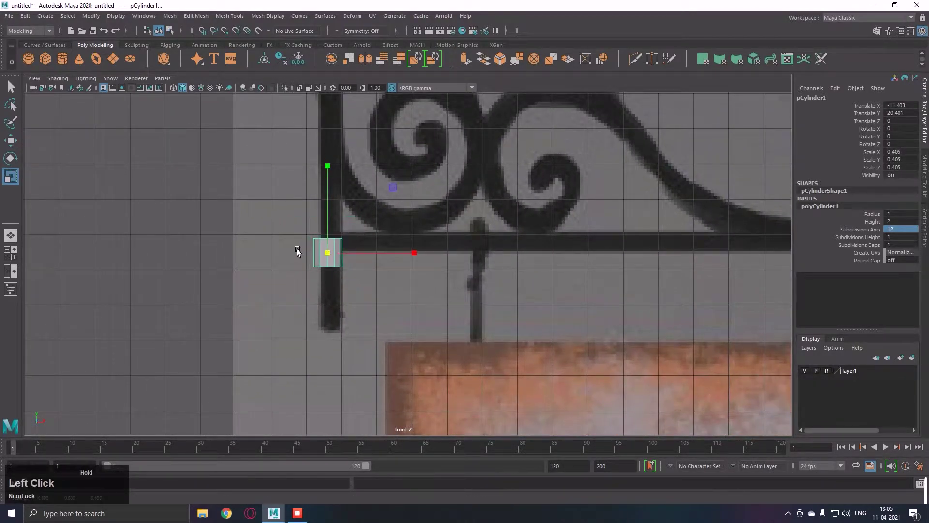
pyautogui.press('w')
pyautogui.click(361, 260)
# Step: Thin the cylinder further to match the post and slide it down into position
pyautogui.press('r')
pyautogui.click(335, 257)
pyautogui.press('w')
pyautogui.click(341, 243)
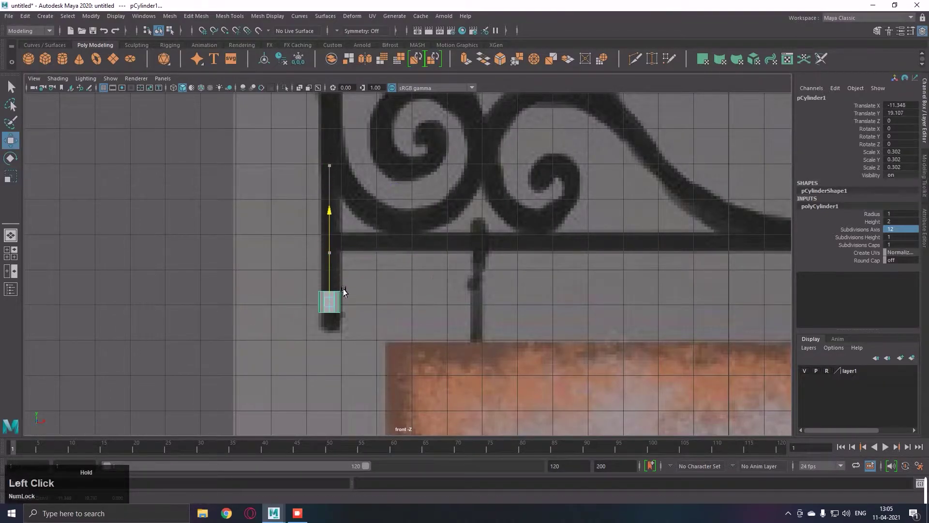
pyautogui.press('r')
pyautogui.click(337, 285)
pyautogui.rightClick(404, 321)
pyautogui.middleClick(378, 308)
# Step: Stretch the cylinder taller along the post and nudge it sideways into line
pyautogui.press('w')
pyautogui.click(340, 276)
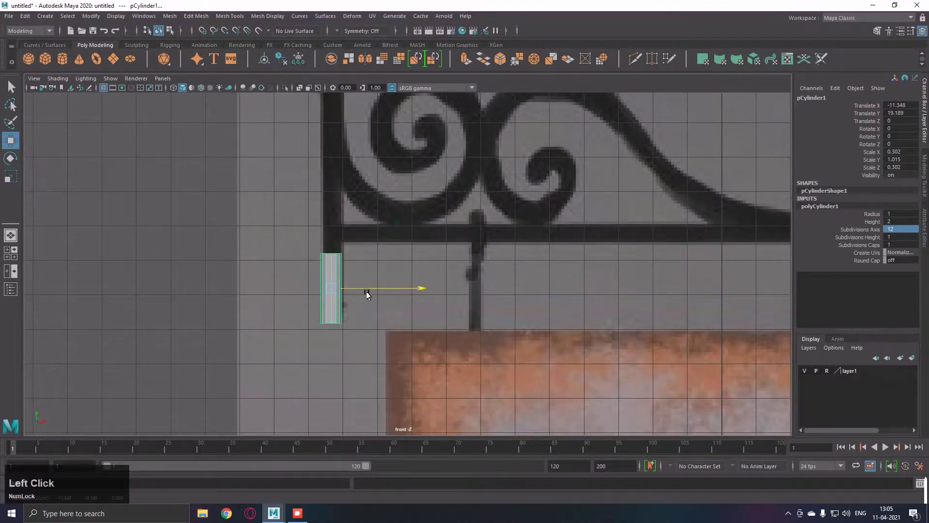
pyautogui.rightClick(371, 294)
pyautogui.click(375, 294)
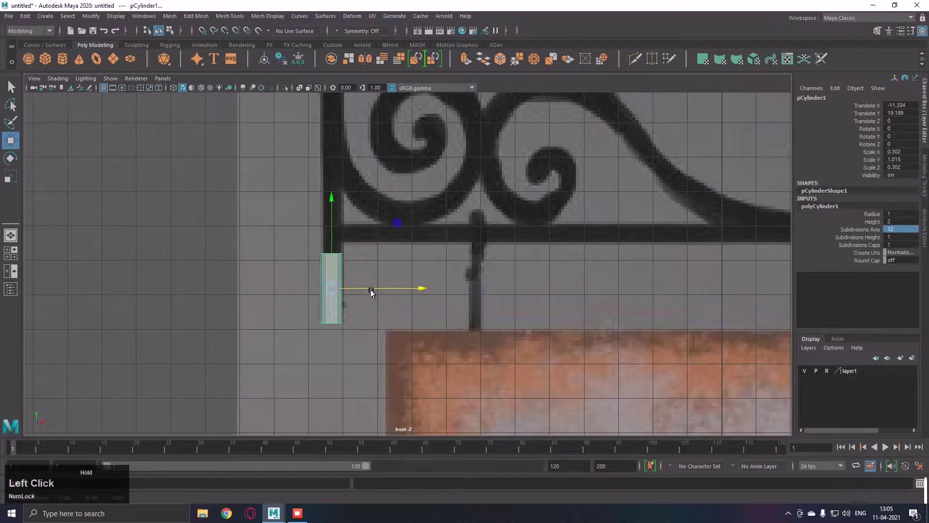
pyautogui.rightClick(370, 288)
pyautogui.middleClick(403, 287)
pyautogui.press('q')
pyautogui.rightClick(367, 229)
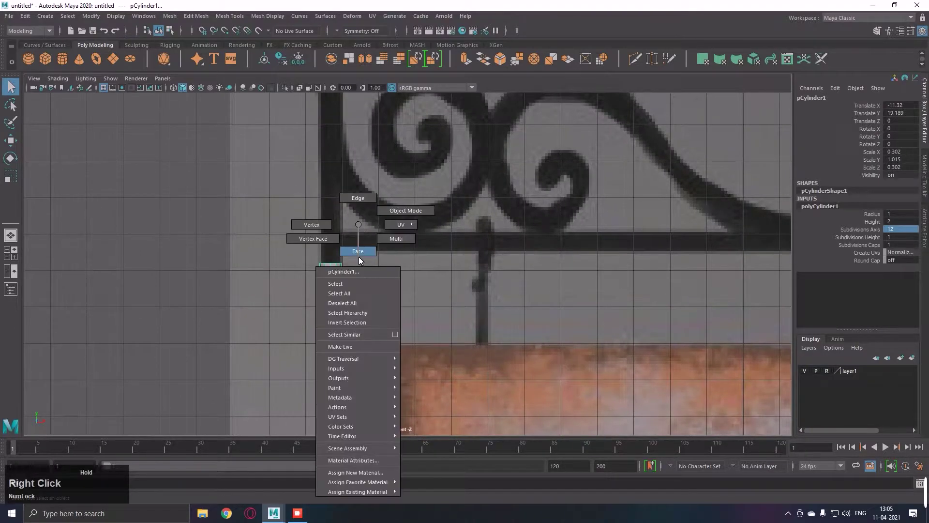
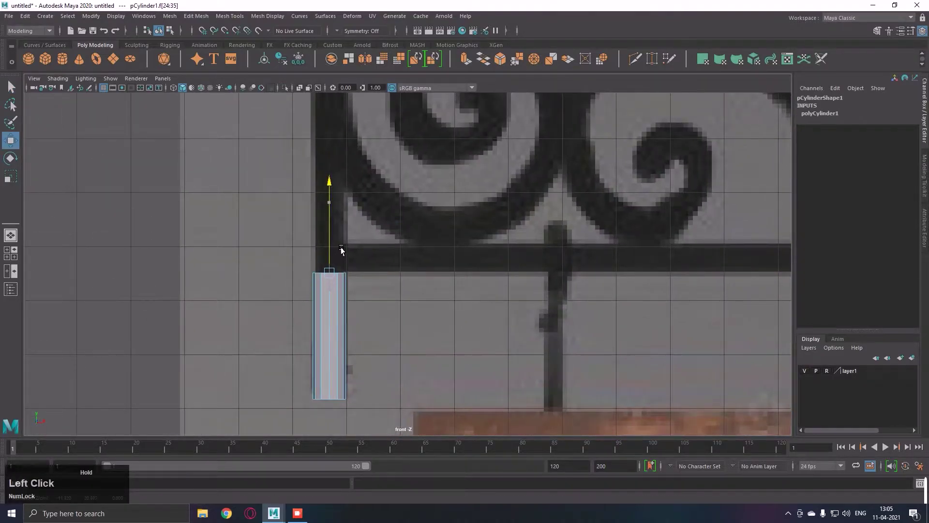
# Step: Extrude the post's top face upward in three successive sections along the vertical bar
pyautogui.press('e')
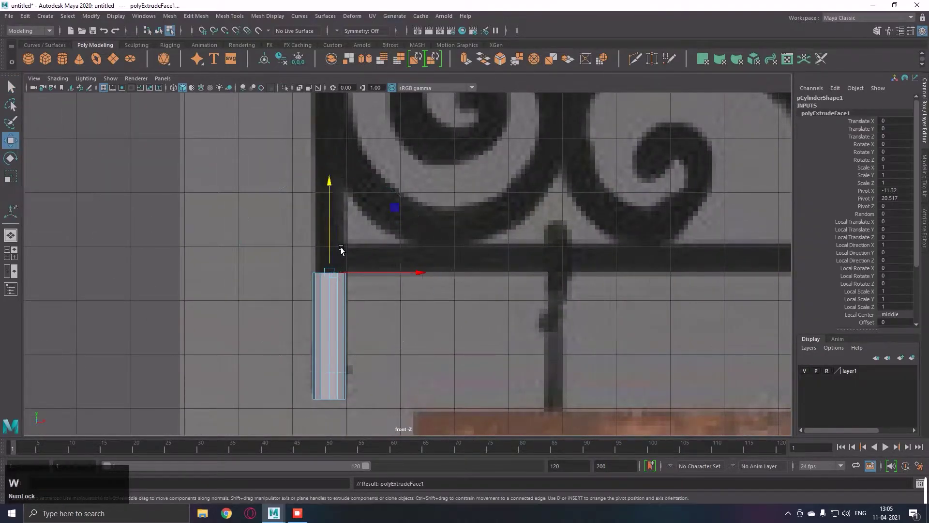
pyautogui.click(339, 246)
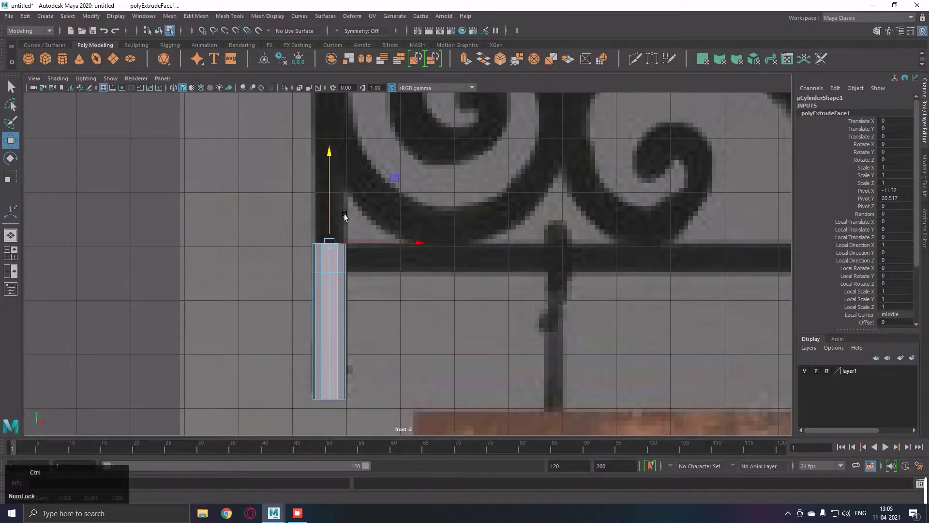
pyautogui.press('e')
pyautogui.press('w')
pyautogui.click(337, 206)
pyautogui.middleClick(378, 192)
pyautogui.press('e')
pyautogui.click(359, 265)
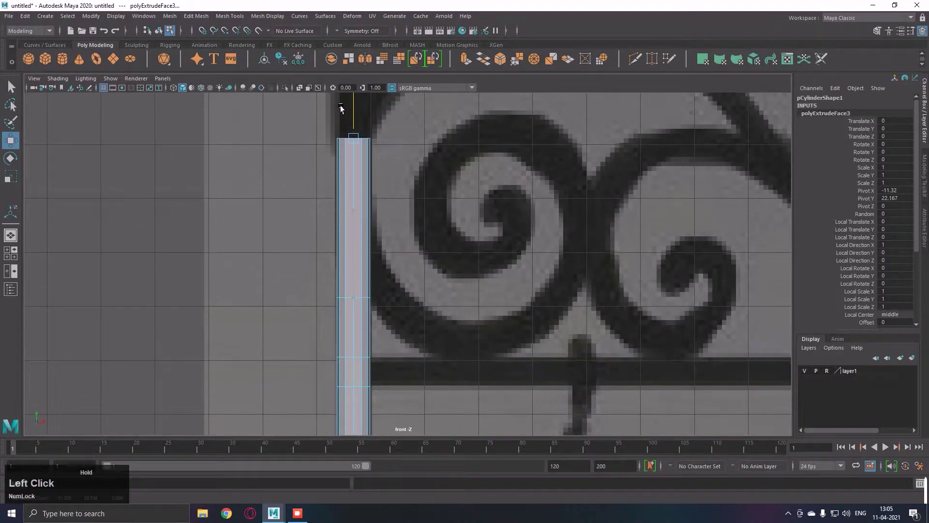
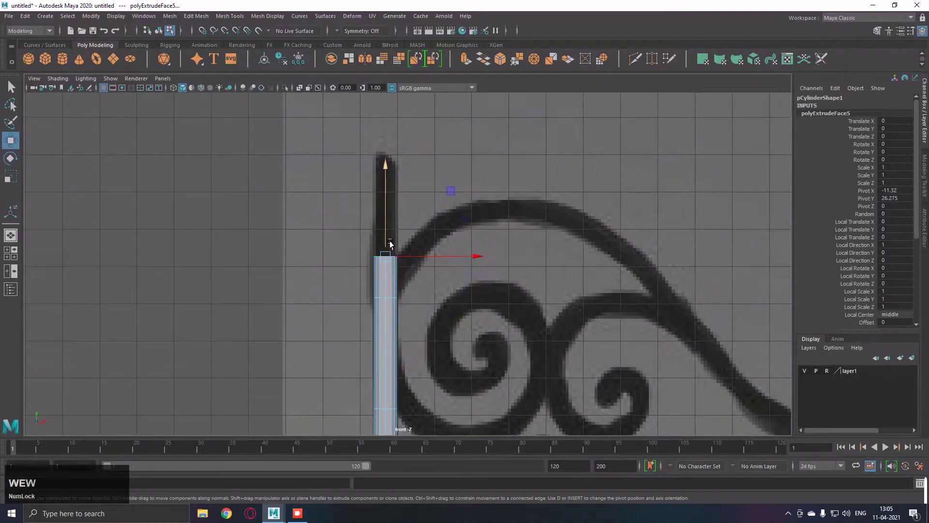
# Step: Extrude further sections to bring the post up to the top end of the bar
pyautogui.click(396, 230)
pyautogui.rightClick(399, 143)
pyautogui.middleClick(301, 186)
pyautogui.rightClick(301, 269)
pyautogui.press('e')
pyautogui.press('w')
pyautogui.click(376, 211)
pyautogui.click(376, 215)
pyautogui.press('ctrl+e')
pyautogui.click(374, 214)
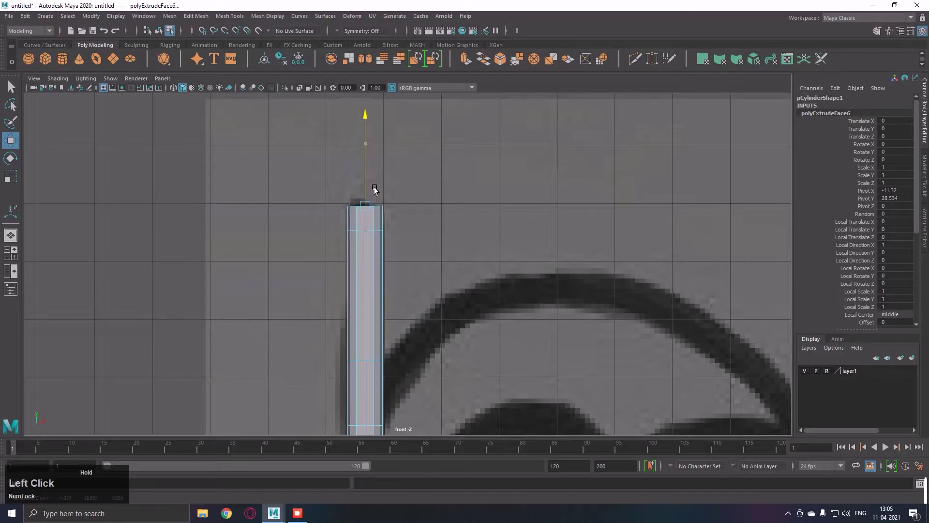
# Step: Extrude once more and scale the top face inward to taper the post's tip to a point
pyautogui.press('e')
pyautogui.press('j')
pyautogui.click(460, 192)
pyautogui.write('jjjjjjjjjjj')
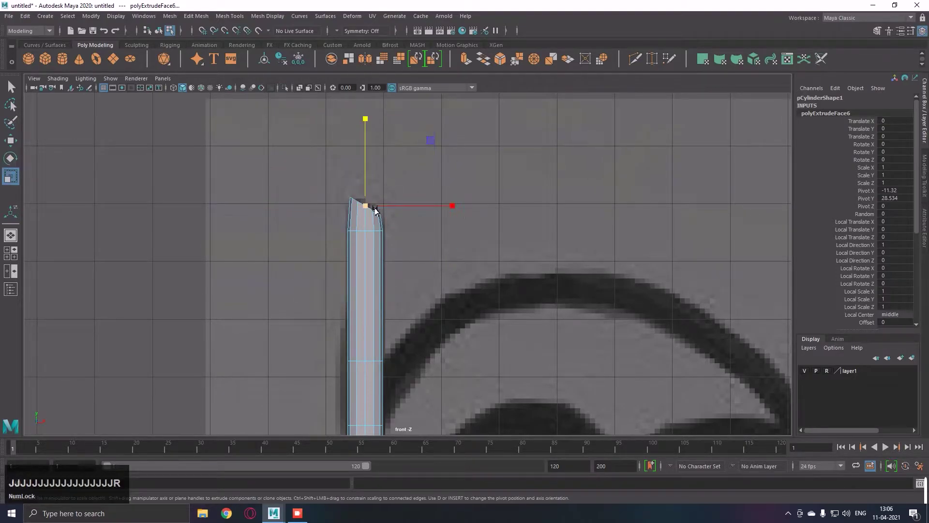
pyautogui.click(376, 211)
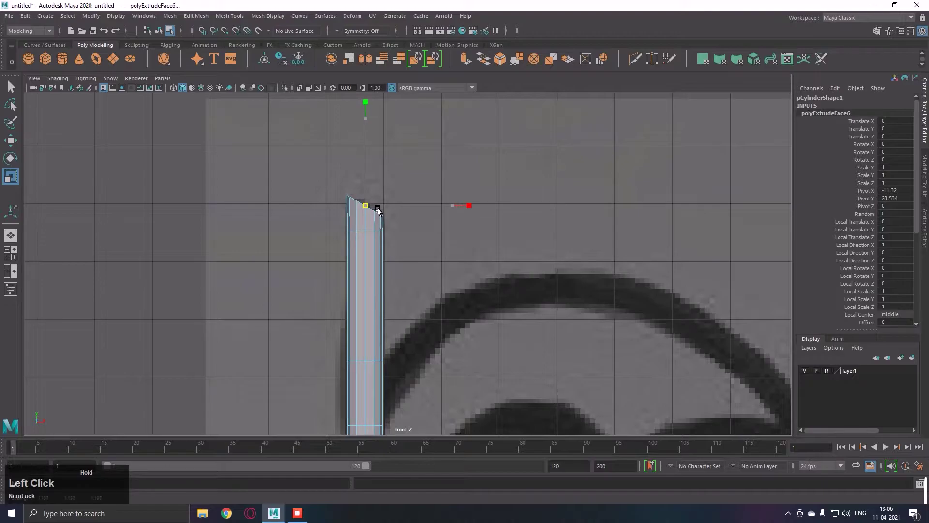
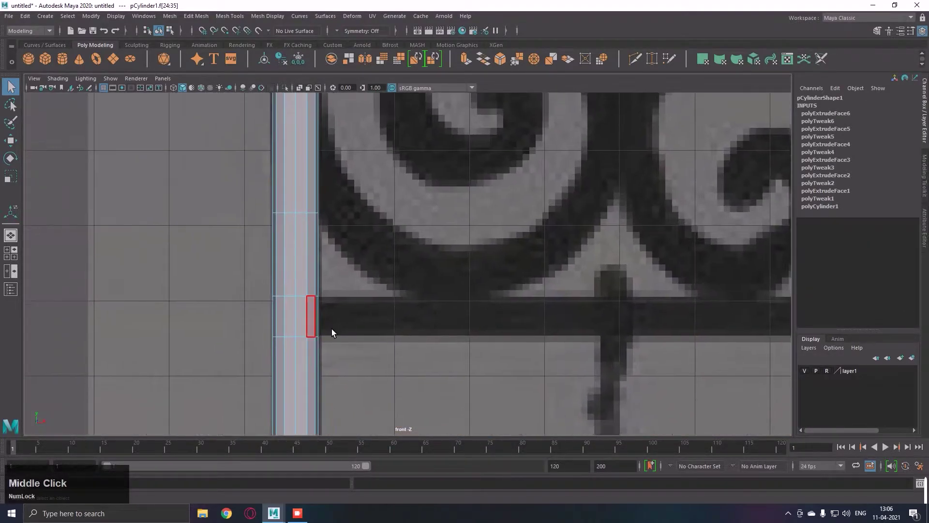
# Step: Select the post's side face at the arm's height, checking it in perspective
pyautogui.click(354, 329)
pyautogui.press('w')
pyautogui.press('space')
pyautogui.press('f')
pyautogui.rightClick(642, 210)
pyautogui.click(645, 211)
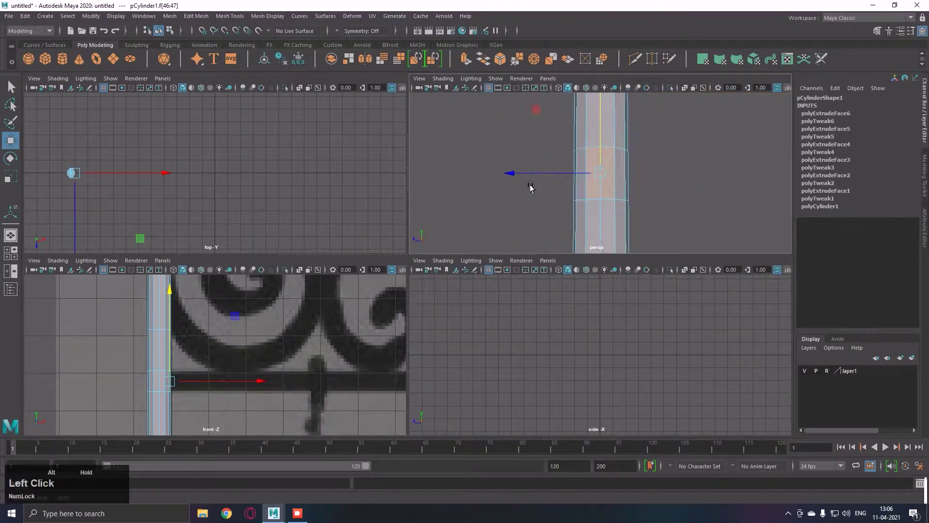
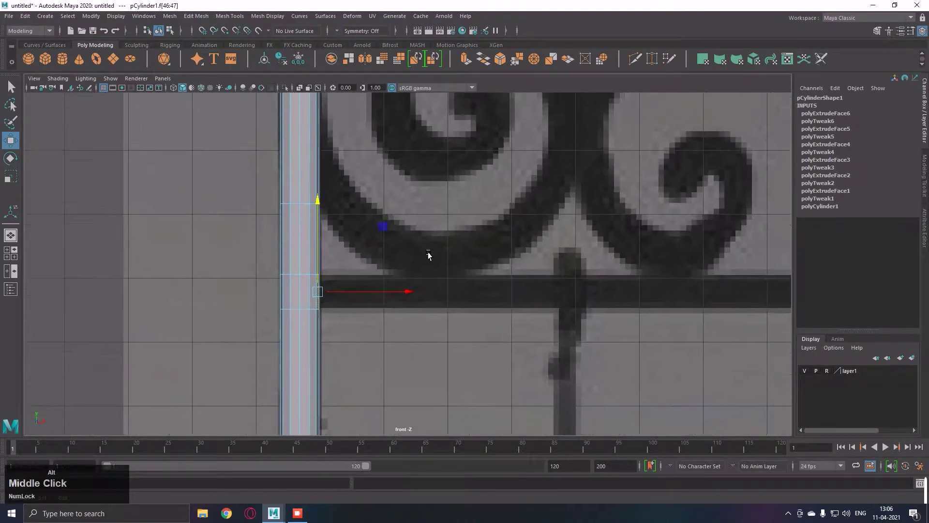
pyautogui.rightClick(365, 272)
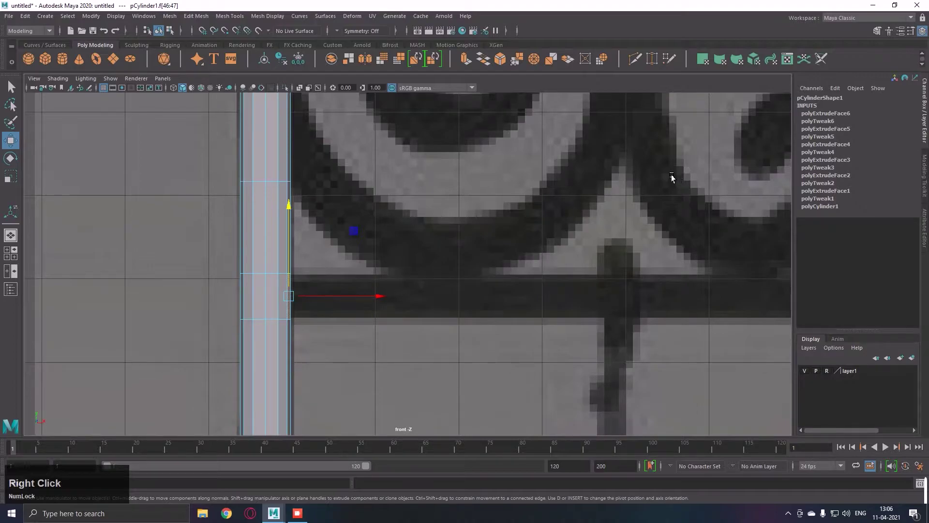
pyautogui.rightClick(522, 249)
pyautogui.press('space')
pyautogui.click(601, 228)
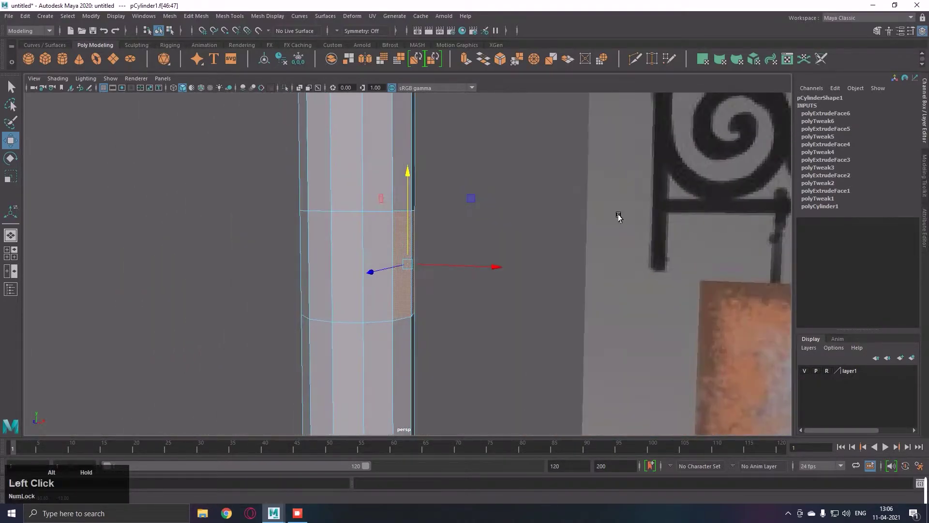
pyautogui.press('space')
pyautogui.middleClick(460, 293)
# Step: Extrude that face and stretch the arm along the horizontal bar to the spear base
pyautogui.press('e')
pyautogui.click(370, 273)
pyautogui.rightClick(657, 269)
pyautogui.middleClick(602, 271)
pyautogui.click(547, 275)
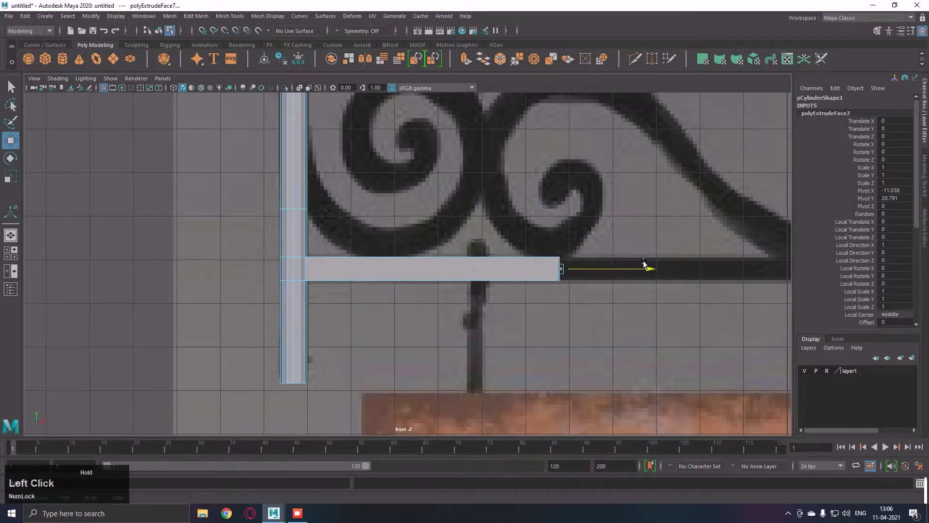
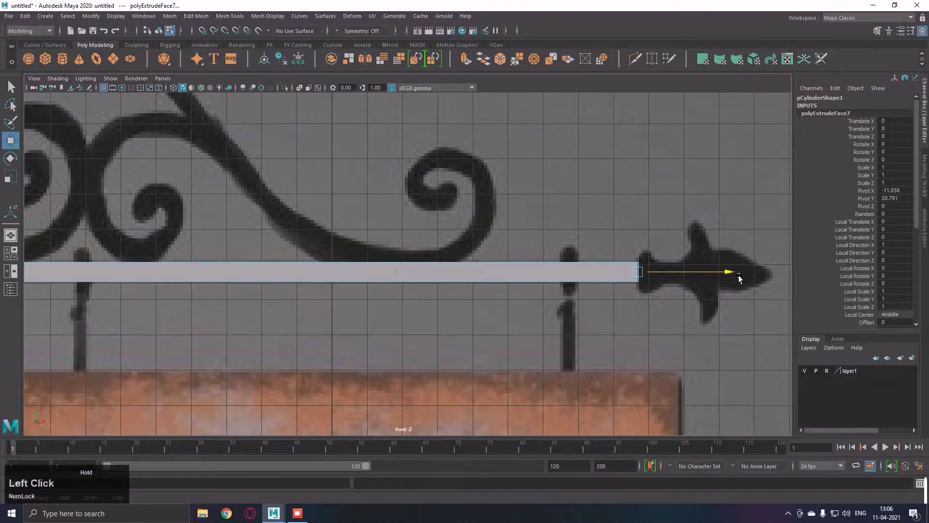
pyautogui.press('r')
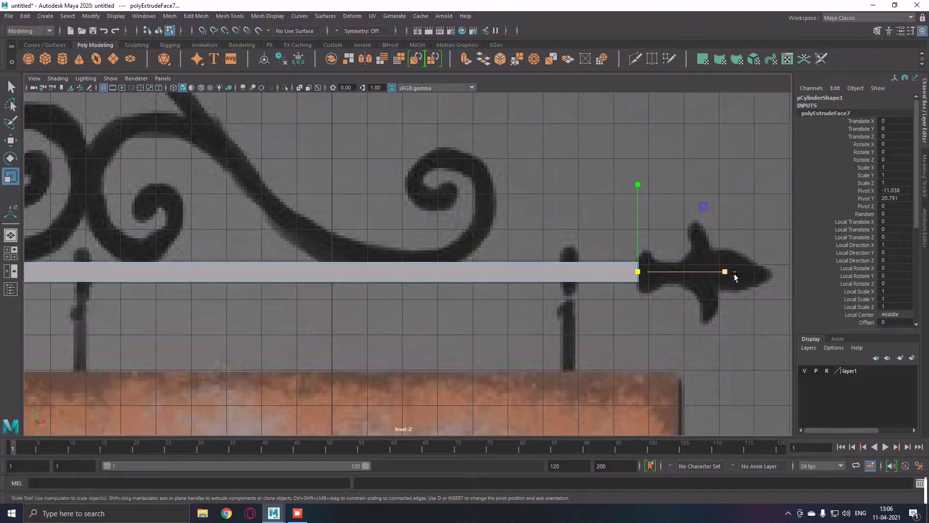
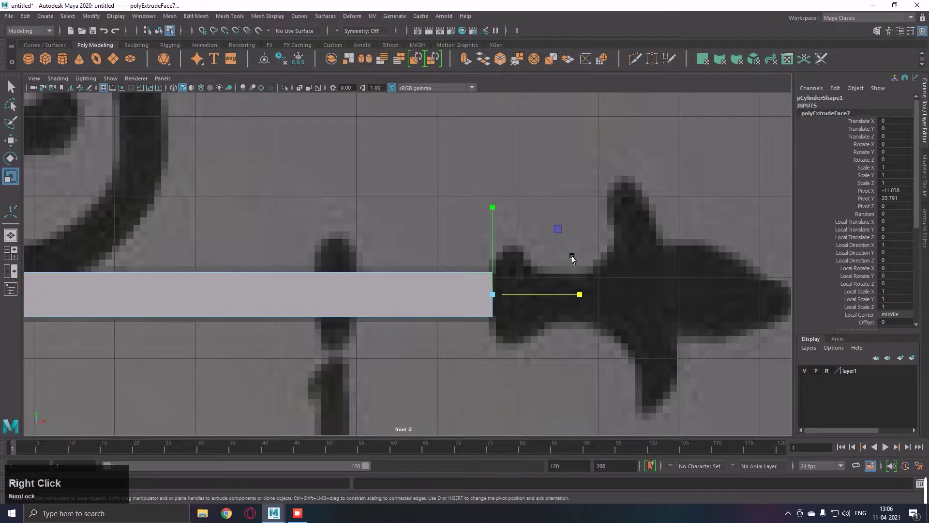
# Step: Frame the arm's end in perspective and select its end face
pyautogui.press('space')
pyautogui.press('f')
pyautogui.press('space')
pyautogui.rightClick(636, 223)
pyautogui.click(473, 233)
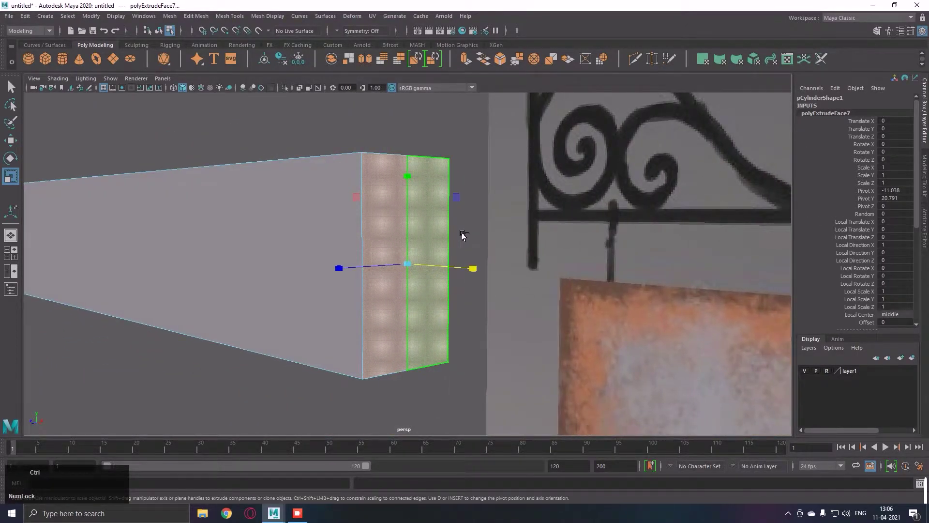
# Step: Extrude the arm's end face with an offset and select its inset vertices
pyautogui.press('ctrl+e')
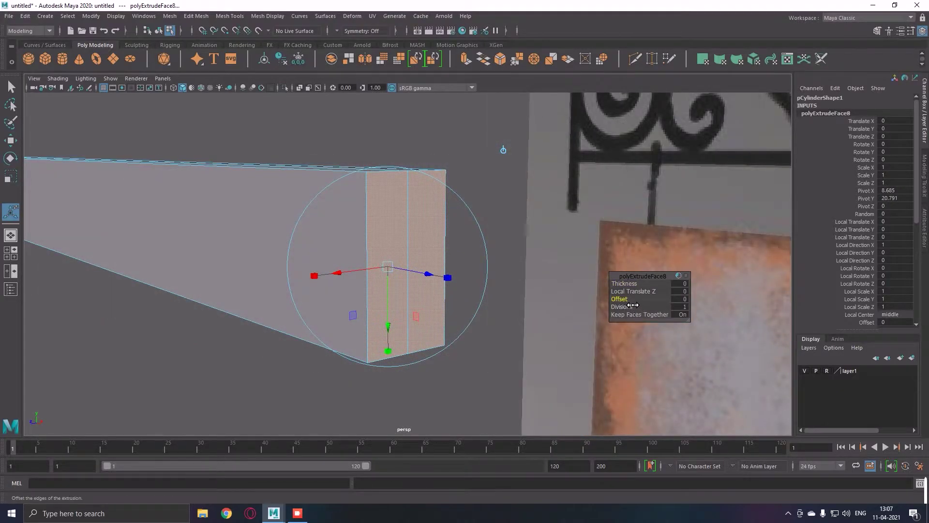
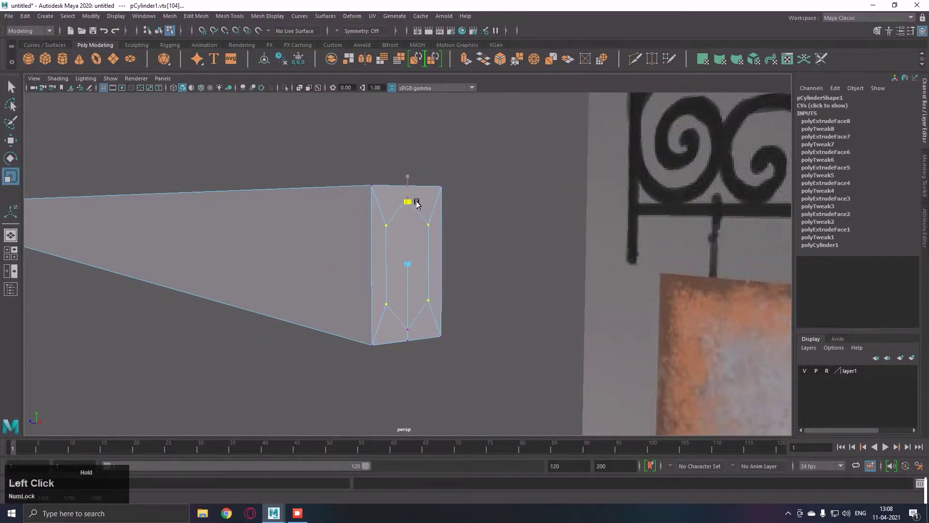
pyautogui.click(414, 269)
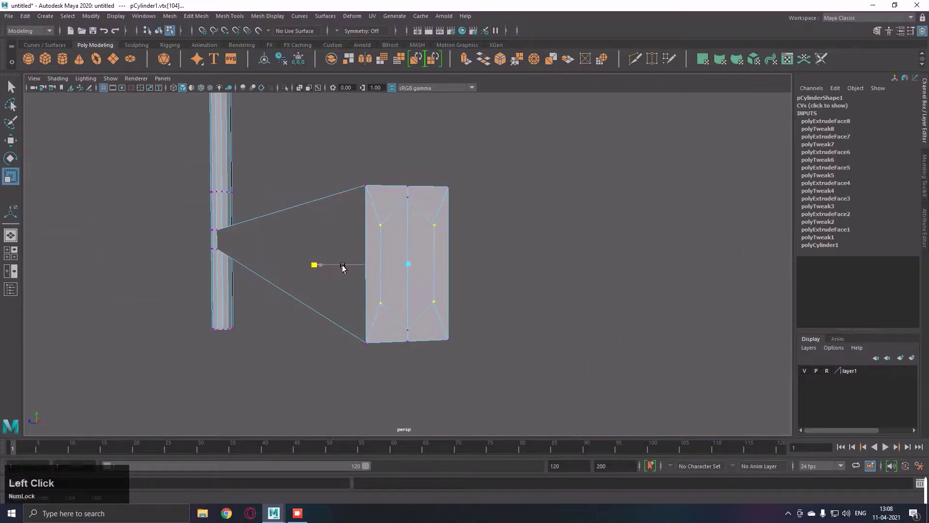
pyautogui.rightClick(451, 254)
pyautogui.click(438, 253)
pyautogui.click(418, 334)
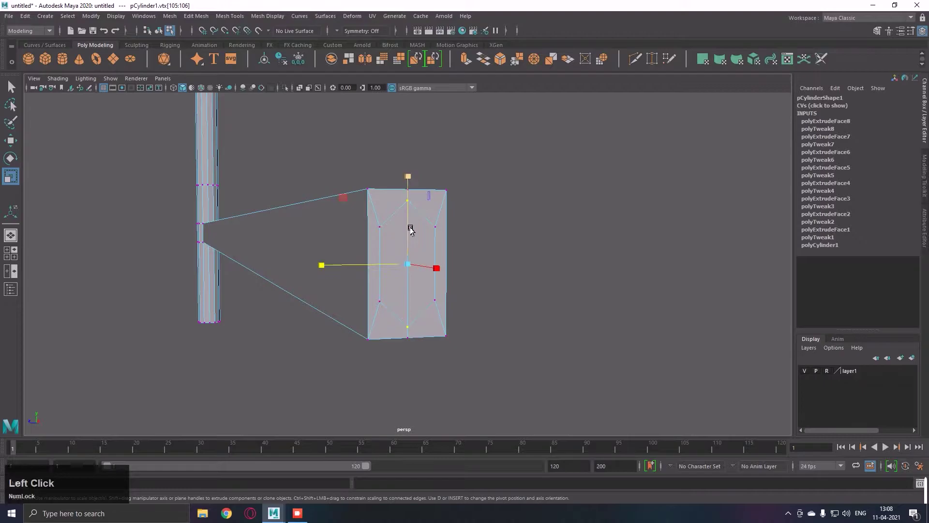
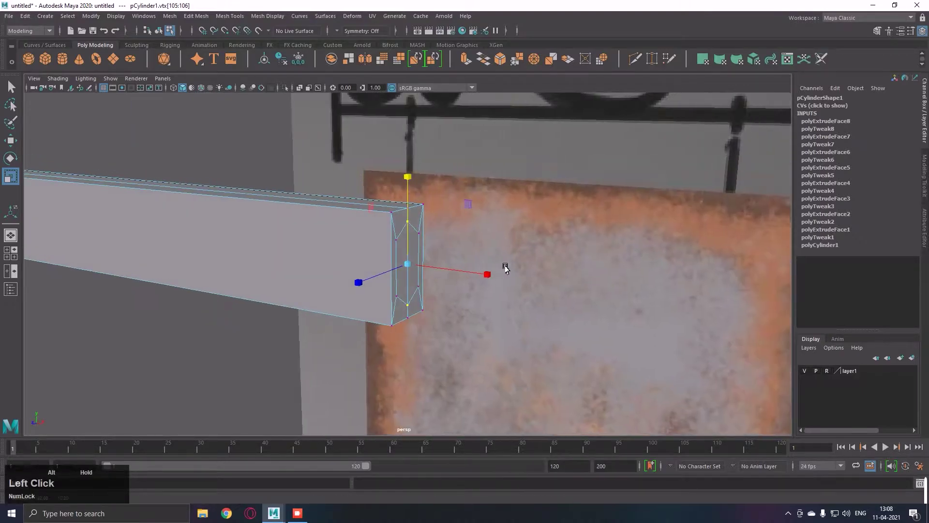
# Step: Return to face selection and scale the end face outward for the collar
pyautogui.rightClick(433, 274)
pyautogui.click(513, 279)
pyautogui.press('q')
pyautogui.rightClick(505, 264)
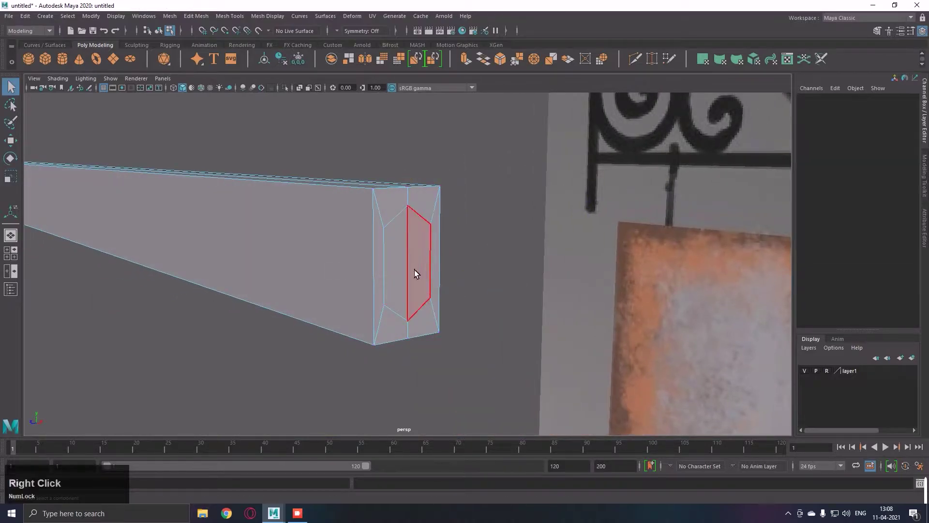
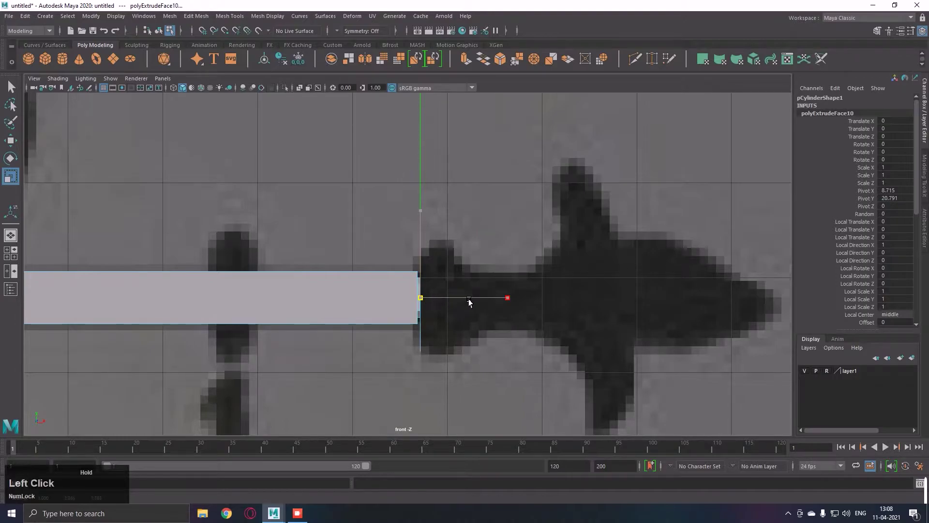
pyautogui.press('w')
pyautogui.click(474, 305)
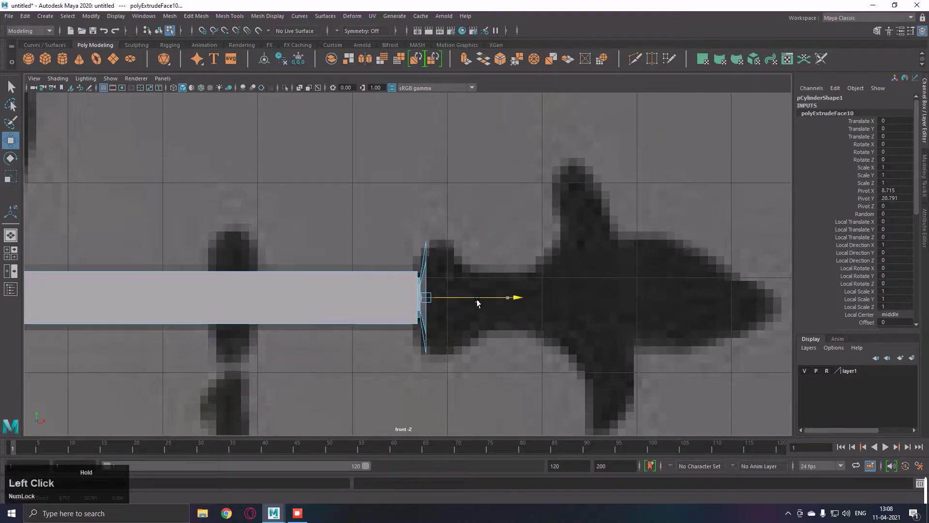
# Step: Extrude the wide collar, then a further section shrunk inward to chamfer it toward the spear
pyautogui.press('e')
pyautogui.click(478, 305)
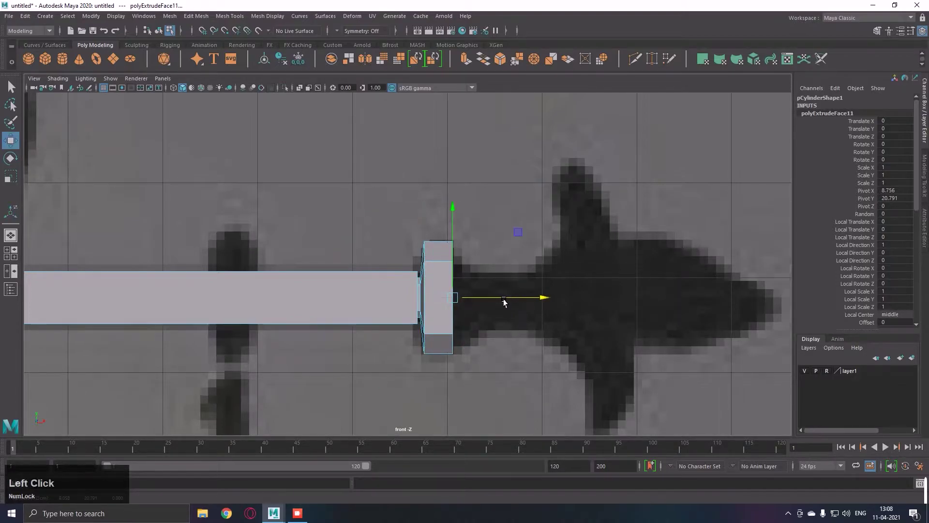
pyautogui.press('e')
pyautogui.click(506, 304)
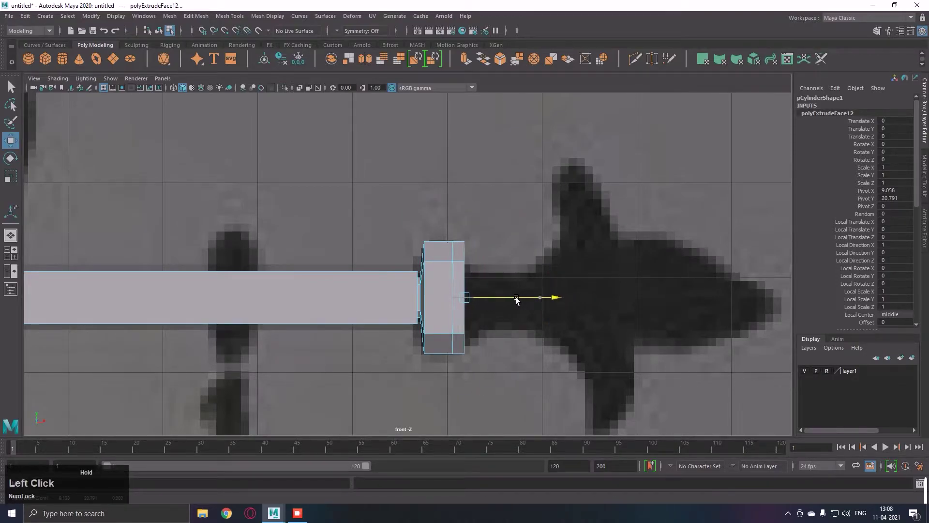
pyautogui.press('r')
pyautogui.click(477, 304)
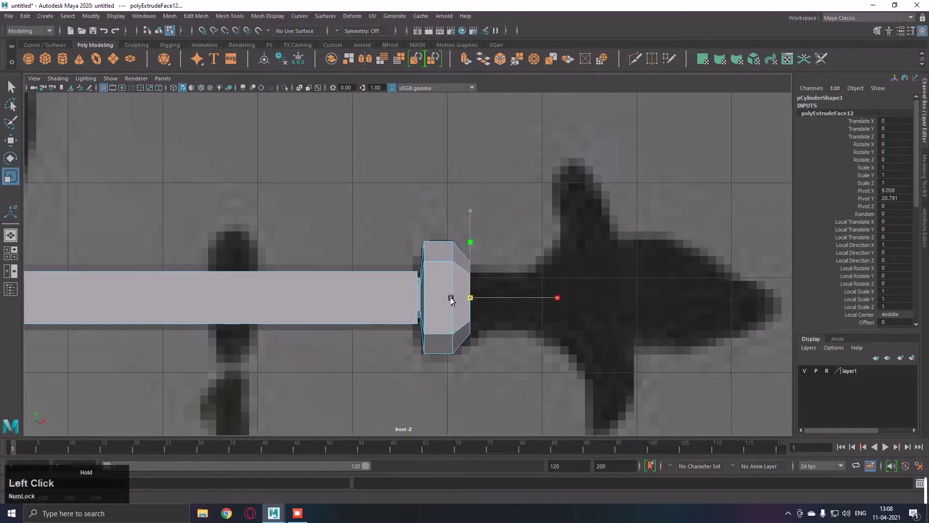
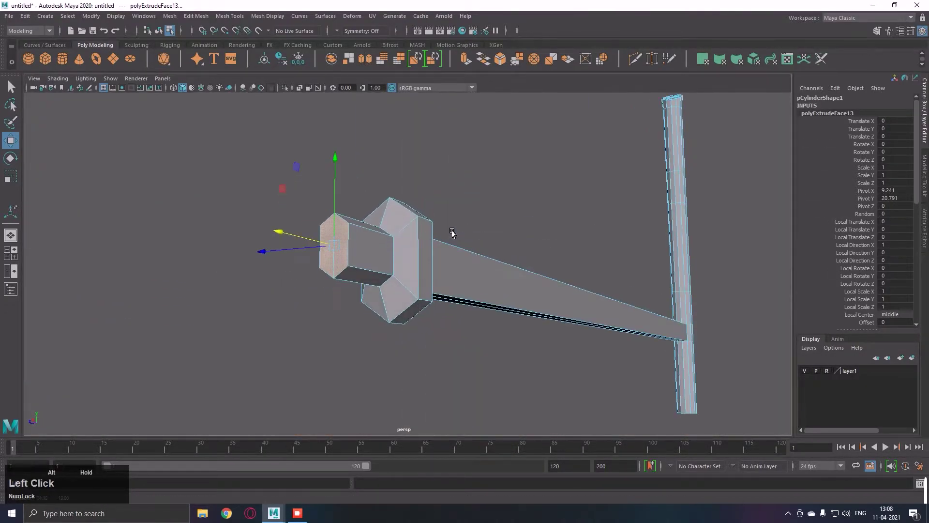
# Step: Extrude the narrow neck beyond the collar and widen its end face where the spear body begins
pyautogui.press('space')
pyautogui.middleClick(504, 313)
pyautogui.rightClick(433, 297)
pyautogui.middleClick(437, 293)
pyautogui.press('ctrl+e')
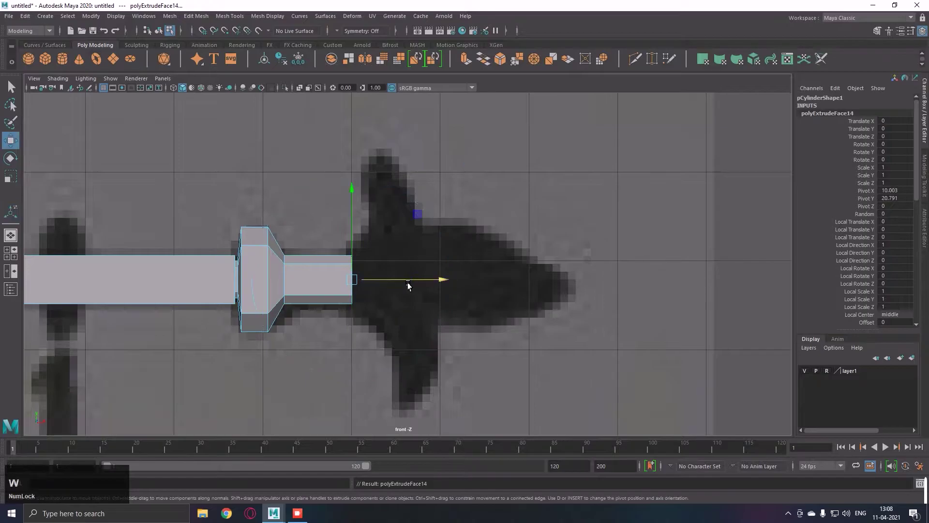
pyautogui.click(410, 286)
pyautogui.press('r')
pyautogui.click(388, 283)
pyautogui.press('w')
pyautogui.click(425, 286)
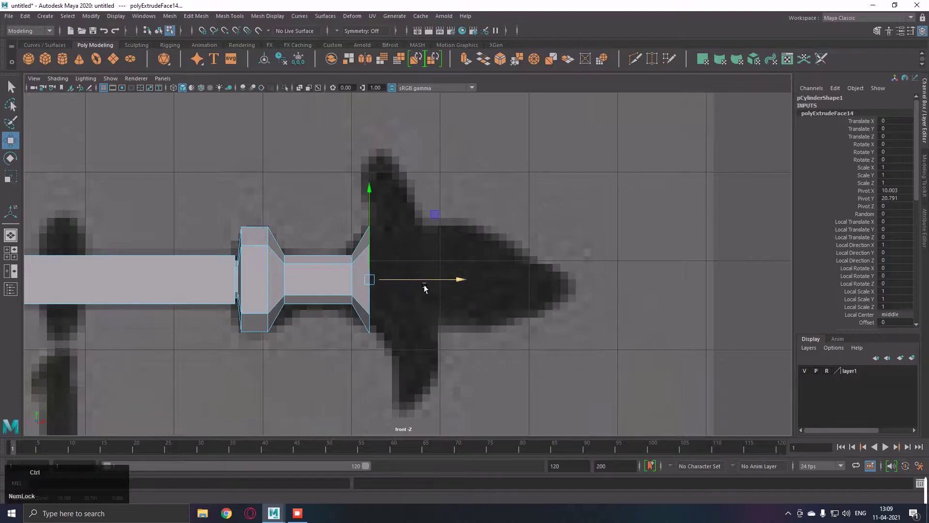
# Step: Extrude the broad spear body in sections out toward the tip
pyautogui.press('ctrl+e')
pyautogui.click(427, 285)
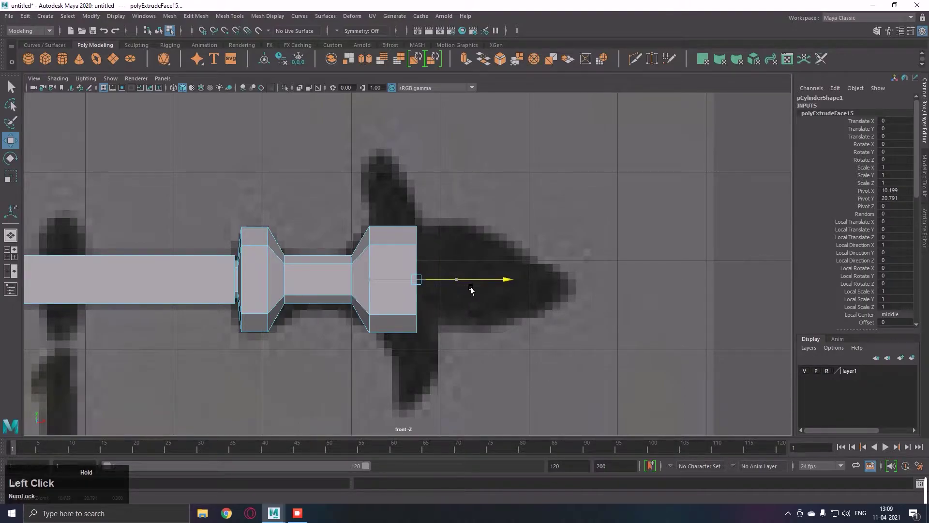
pyautogui.press('e')
pyautogui.click(471, 286)
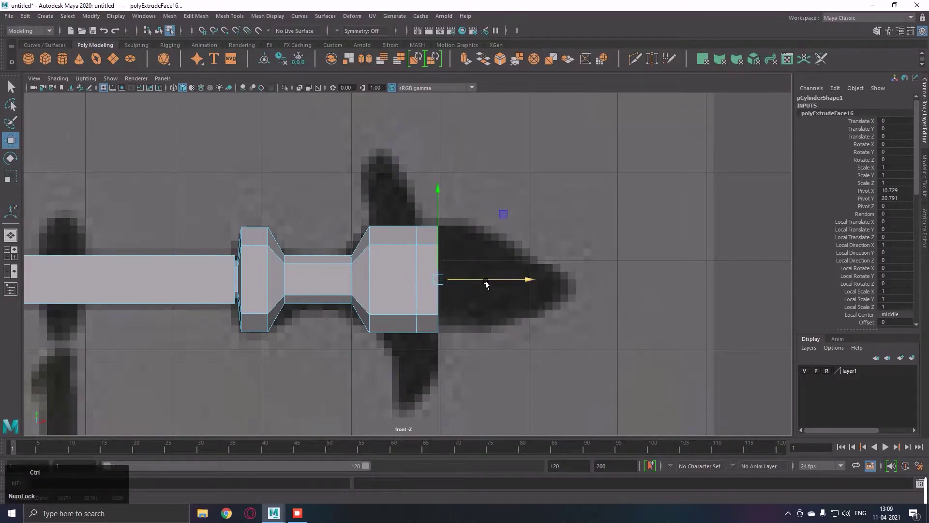
pyautogui.press('e')
pyautogui.click(487, 283)
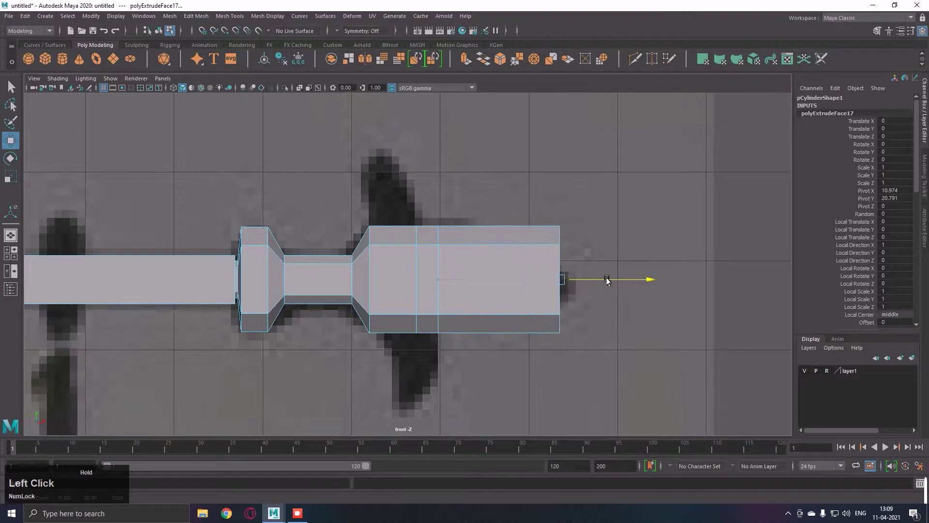
# Step: Collapse the final face into a sharp spear point and return to object selection
pyautogui.press('r')
pyautogui.click(575, 285)
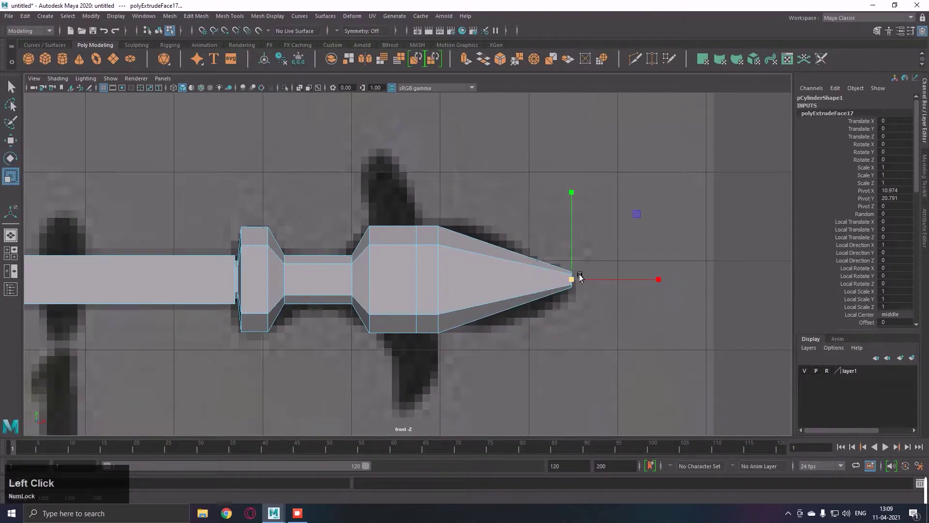
pyautogui.press('q')
pyautogui.rightClick(616, 266)
pyautogui.rightClick(486, 244)
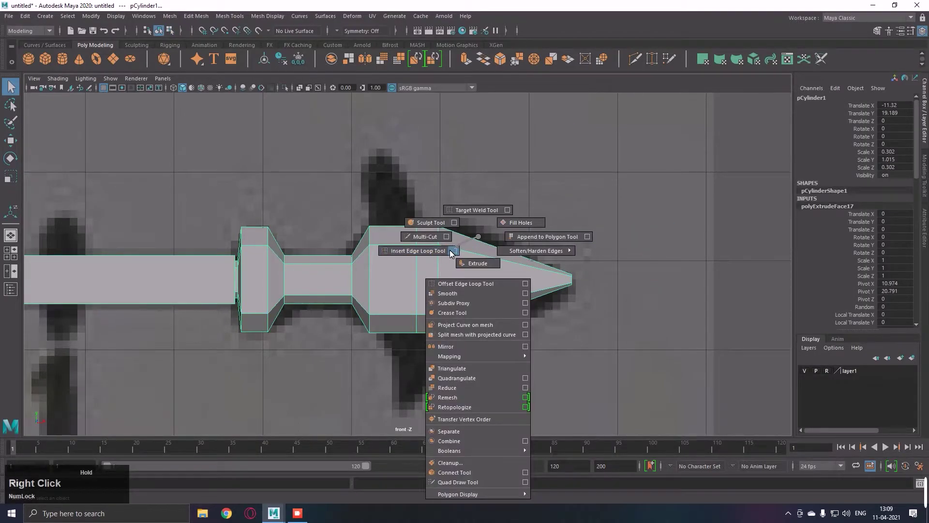
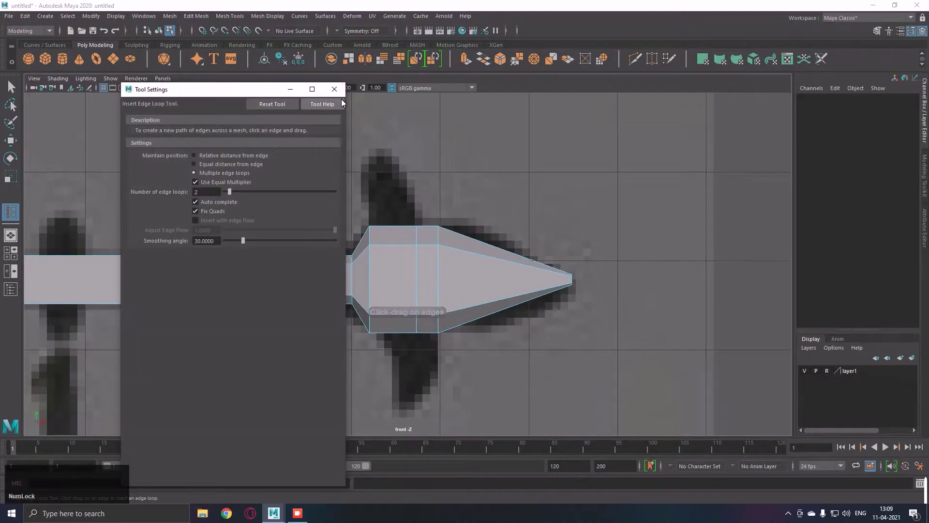
# Step: Insert edge loops across the spear's taper and scale the first loop outward to round it
pyautogui.click(341, 98)
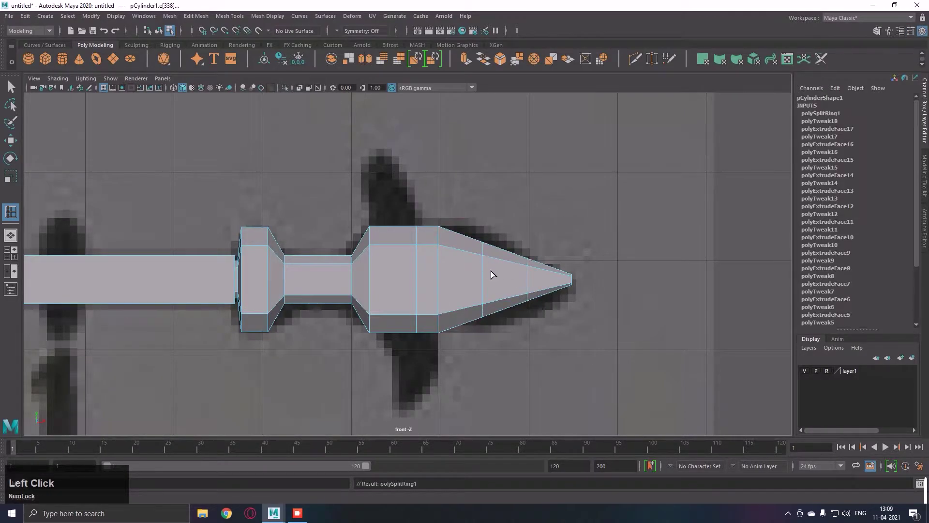
pyautogui.press('r')
pyautogui.click(515, 285)
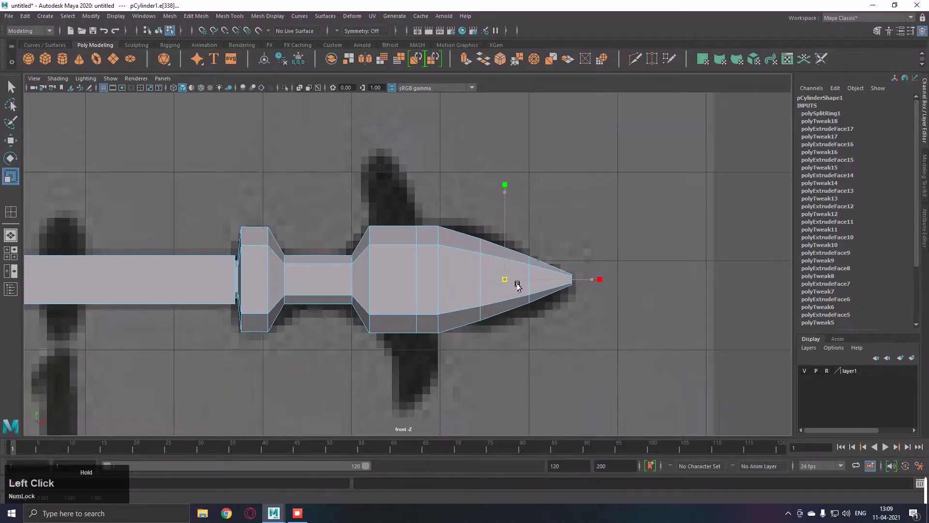
pyautogui.press('q')
pyautogui.click(540, 287)
# Step: Widen the next loop toward the reference outline and preview the spear smoothed
pyautogui.press('w')
pyautogui.click(490, 289)
pyautogui.press('ctrl+z')
pyautogui.click(490, 287)
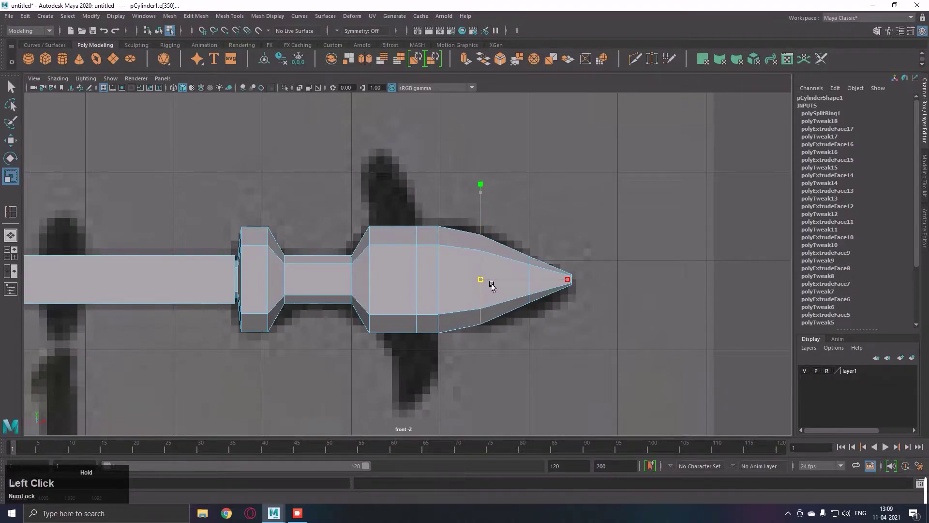
pyautogui.press('q')
pyautogui.rightClick(492, 278)
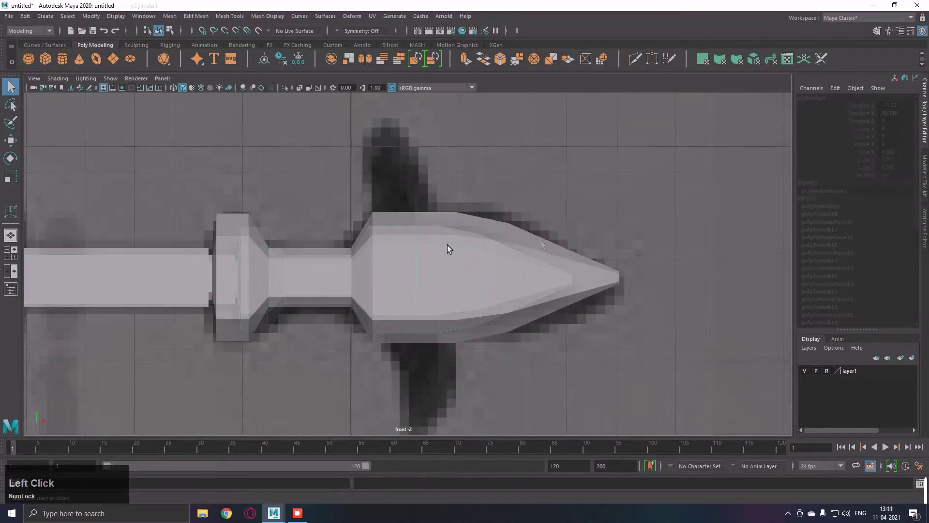
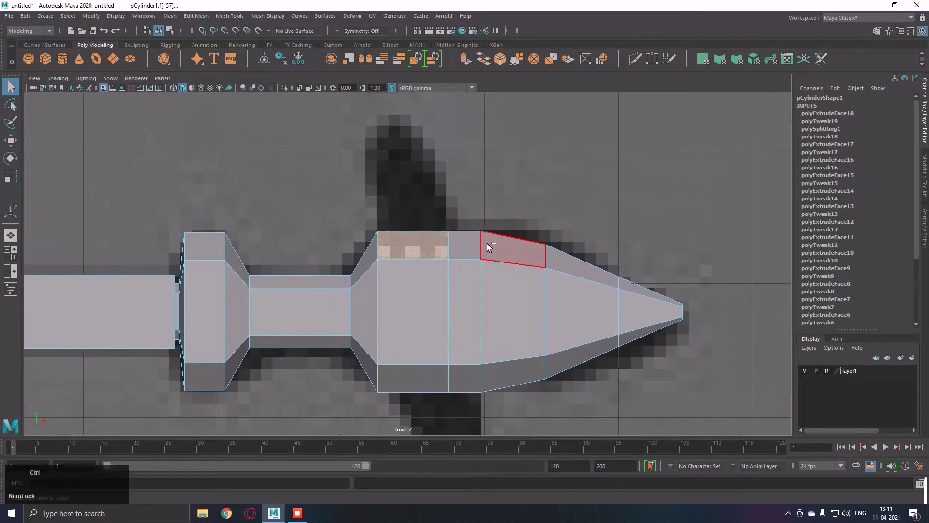
# Step: Extrude the spear head's top face upward into a barb and narrow its raised tip
pyautogui.press('e')
pyautogui.click(422, 219)
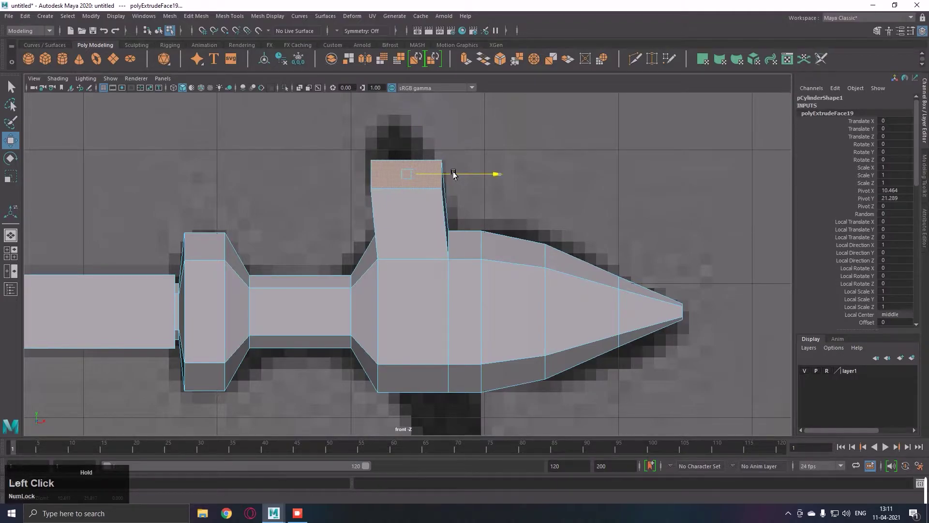
pyautogui.press('z')
pyautogui.click(423, 155)
pyautogui.press('r')
pyautogui.click(420, 132)
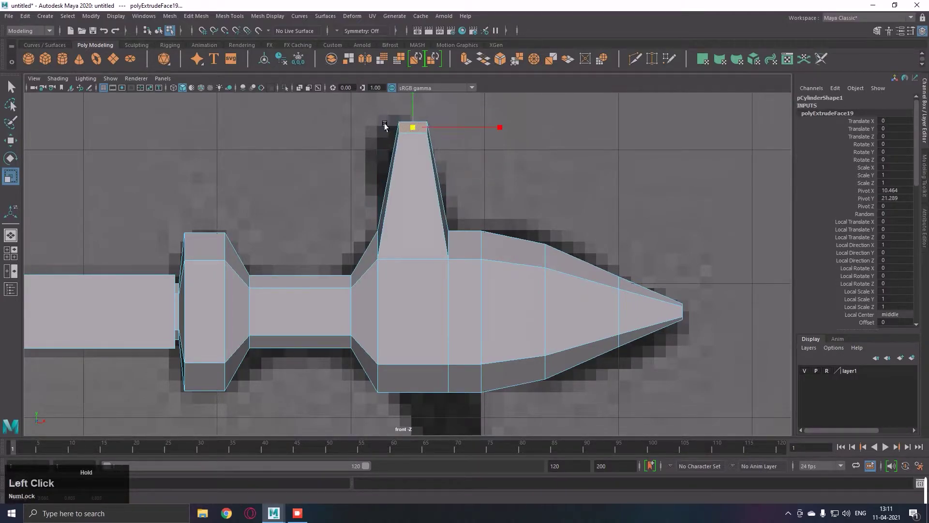
pyautogui.middleClick(427, 168)
pyautogui.press('r')
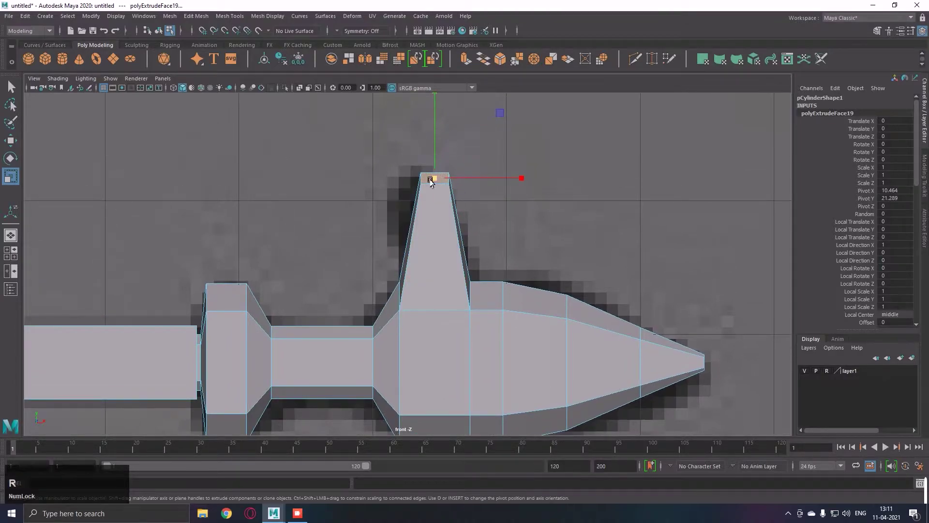
# Step: Fine-tune the barb tip's scale and position with snapping to match the reference
pyautogui.press('j')
pyautogui.click(440, 119)
pyautogui.press('j')
pyautogui.write('jjjjjjjjjjj')
pyautogui.click(443, 167)
pyautogui.write('jjjw')
pyautogui.click(475, 181)
pyautogui.press('r')
pyautogui.click(422, 182)
# Step: Slant the spike's tip back toward the post and begin adding edge loops across the head
pyautogui.press('w')
pyautogui.click(445, 179)
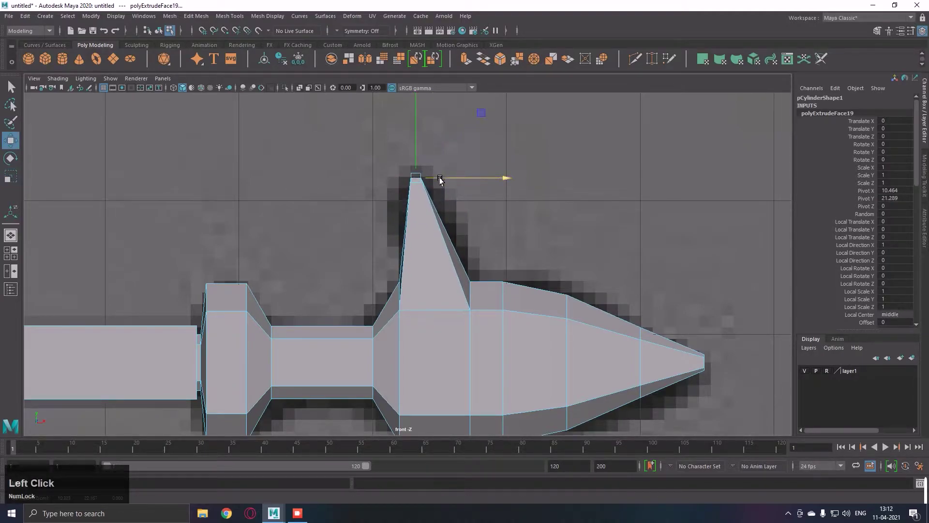
pyautogui.click(424, 163)
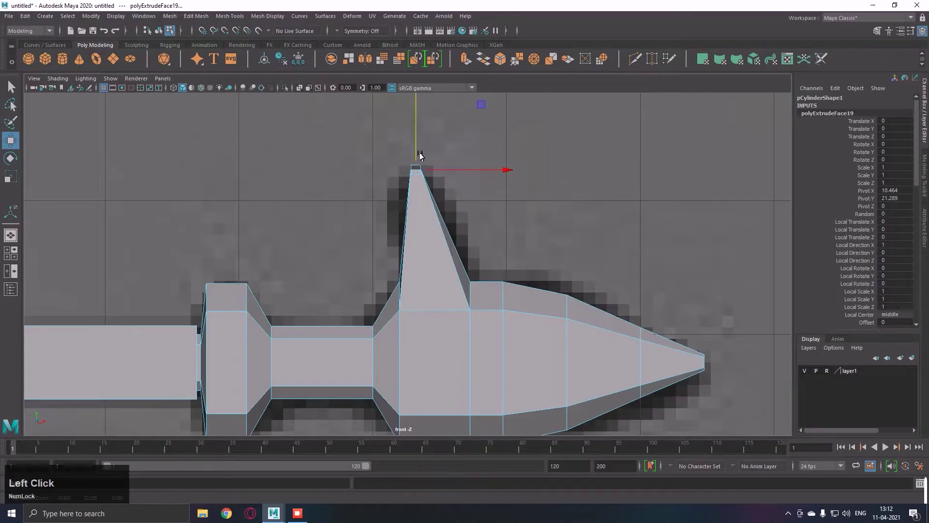
pyautogui.press('q')
pyautogui.rightClick(442, 185)
pyautogui.press('F5')
pyautogui.rightClick(509, 184)
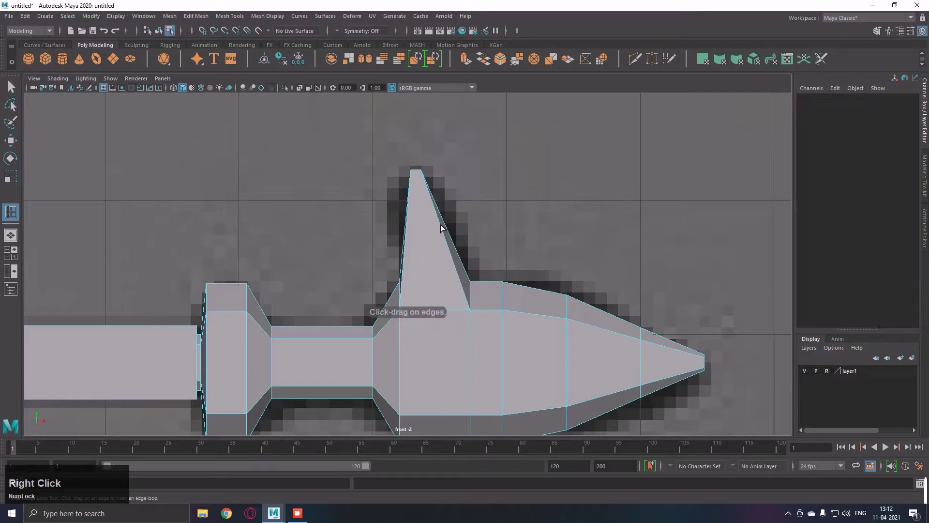
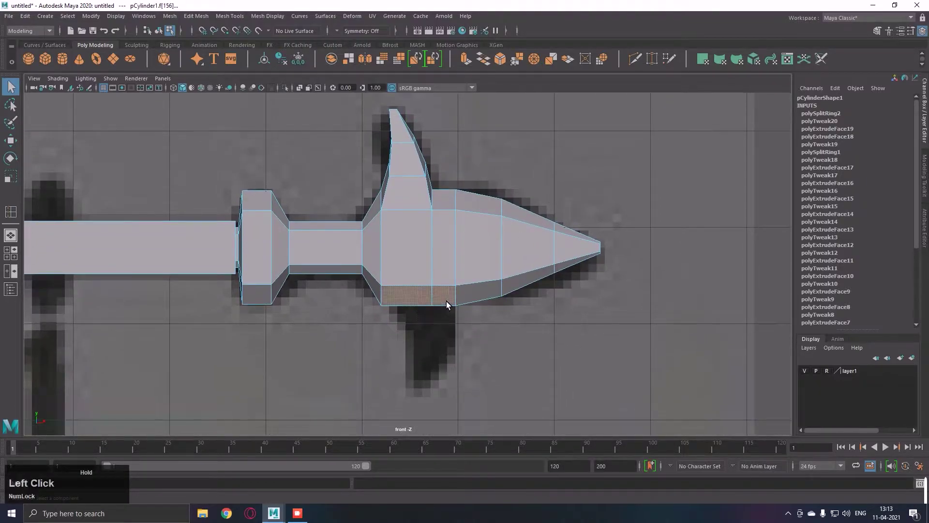
# Step: Extrude the spear head's bottom face to start the lower barb
pyautogui.press('e')
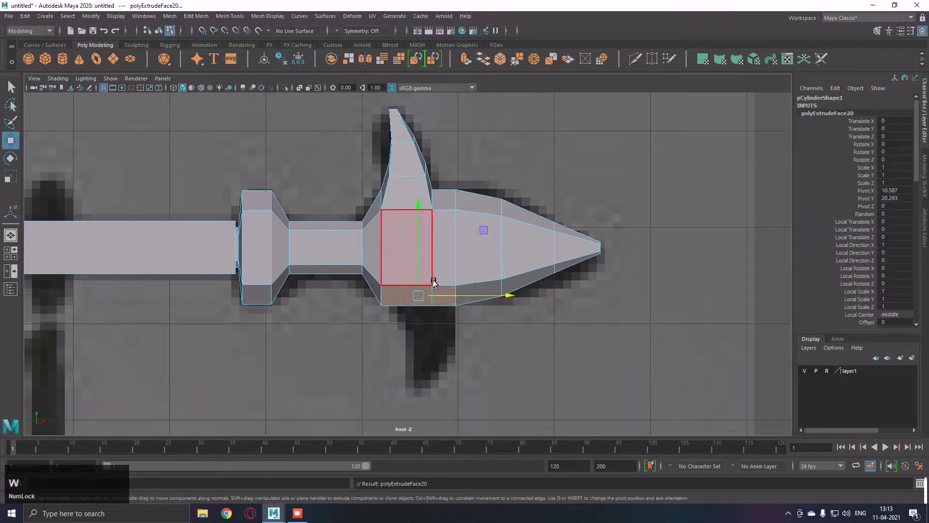
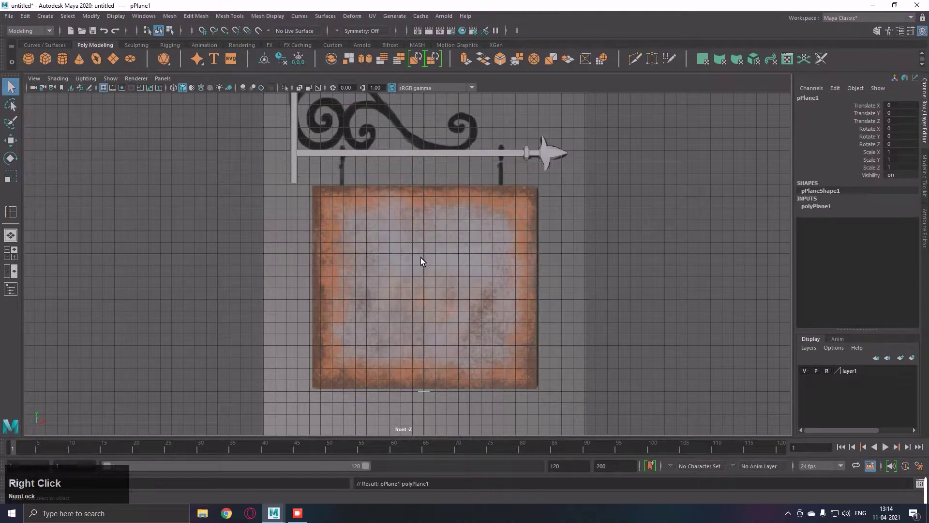
# Step: Raise the plane, rotate it upright on X and enlarge it over the signboard
pyautogui.press('w')
pyautogui.click(431, 344)
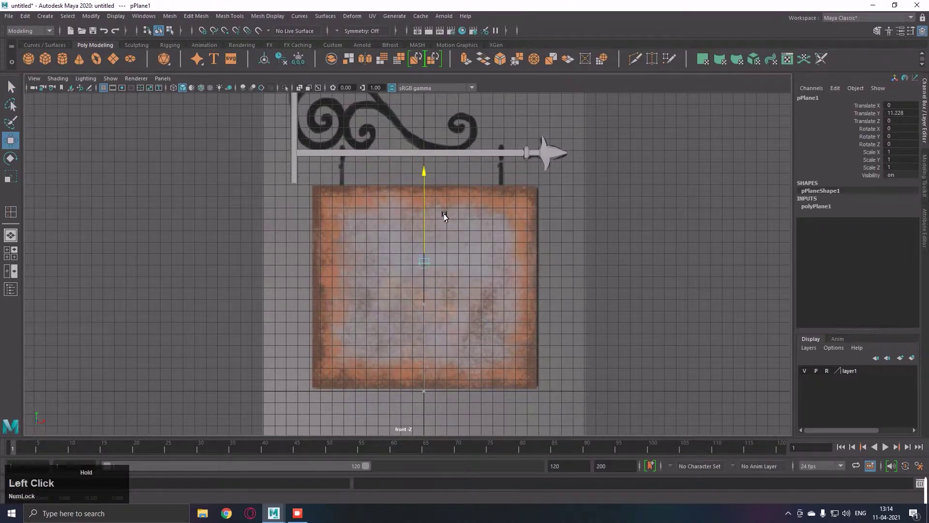
pyautogui.press('e')
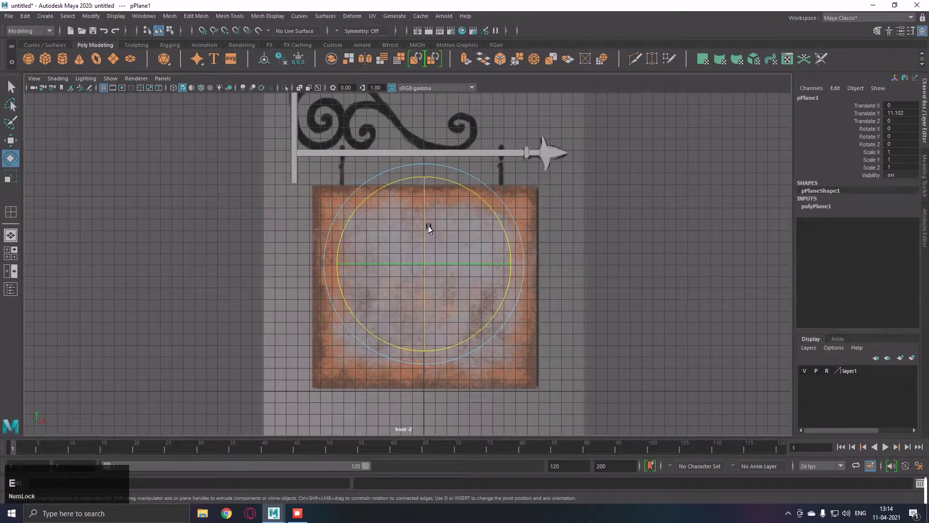
pyautogui.click(431, 226)
pyautogui.write('jjjjjjjjjjj')
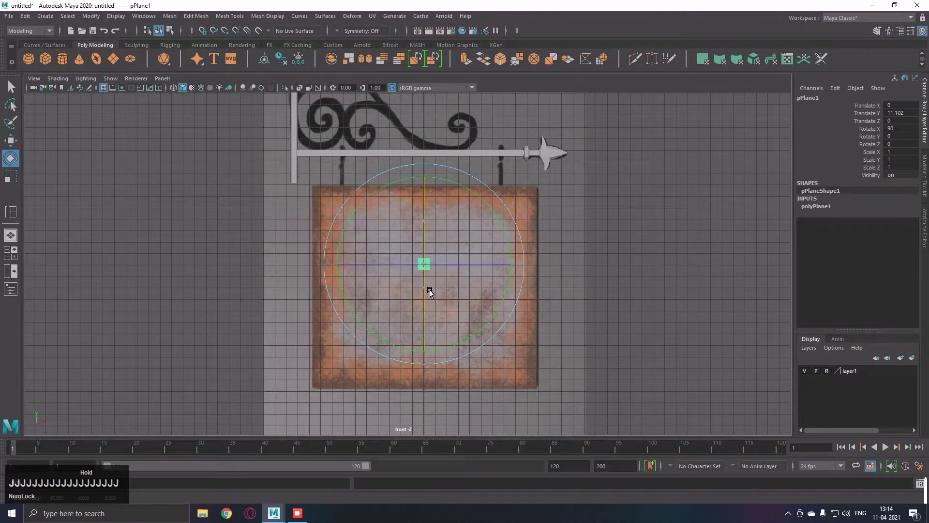
pyautogui.click(432, 271)
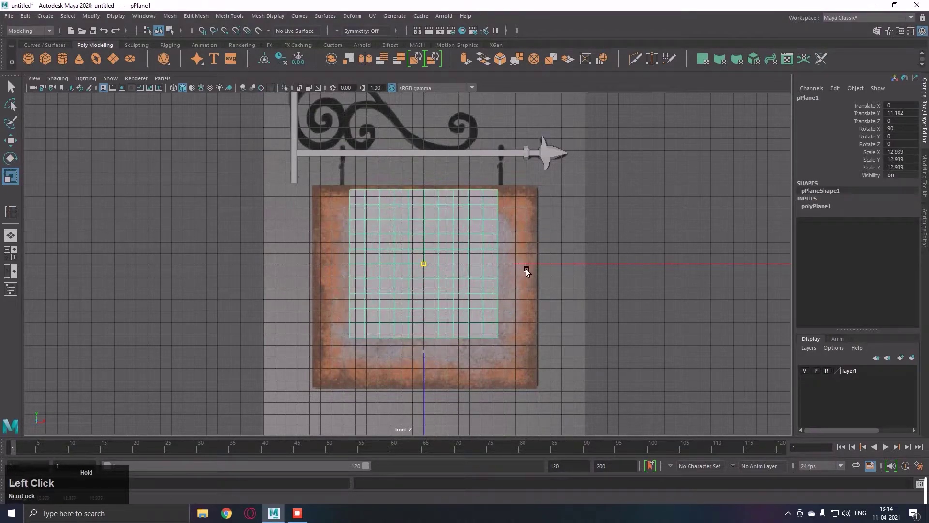
# Step: Centre the plane on the board, scale it to the board's height and lower its subdivisions
pyautogui.press('w')
pyautogui.click(430, 252)
pyautogui.press('r')
pyautogui.click(431, 288)
pyautogui.press('w')
pyautogui.click(432, 262)
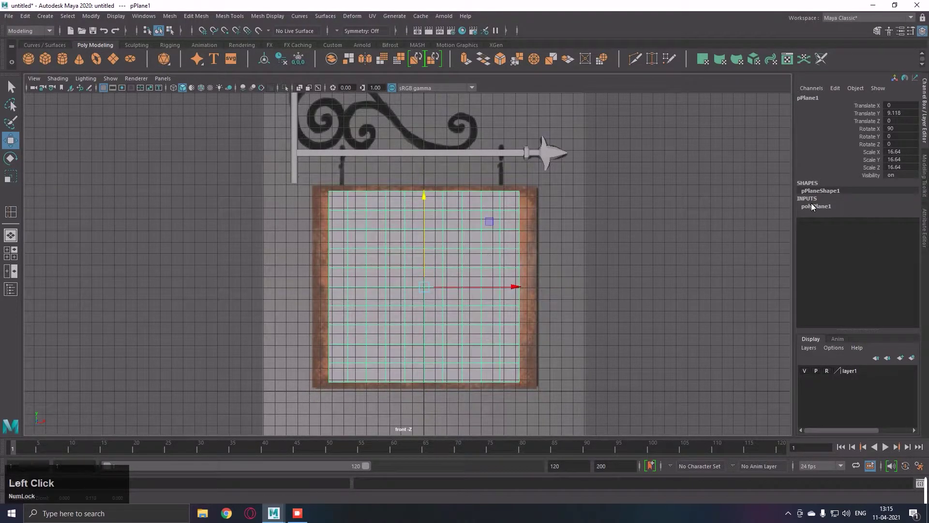
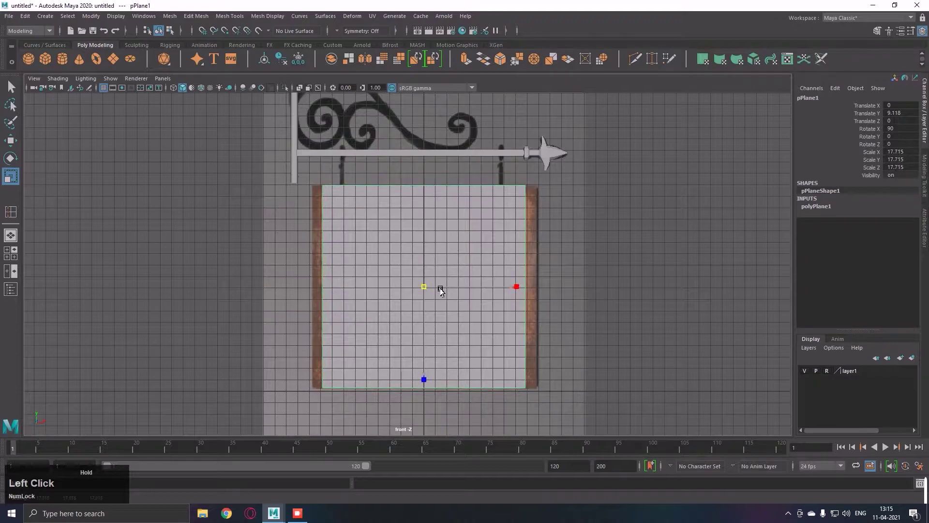
# Step: Widen and shift the plane sideways until it lines up with the board's edges
pyautogui.press('w')
pyautogui.write('wr')
pyautogui.click(466, 293)
pyautogui.press('w')
pyautogui.click(489, 292)
pyautogui.press('r')
pyautogui.click(491, 291)
pyautogui.press('w')
pyautogui.click(431, 265)
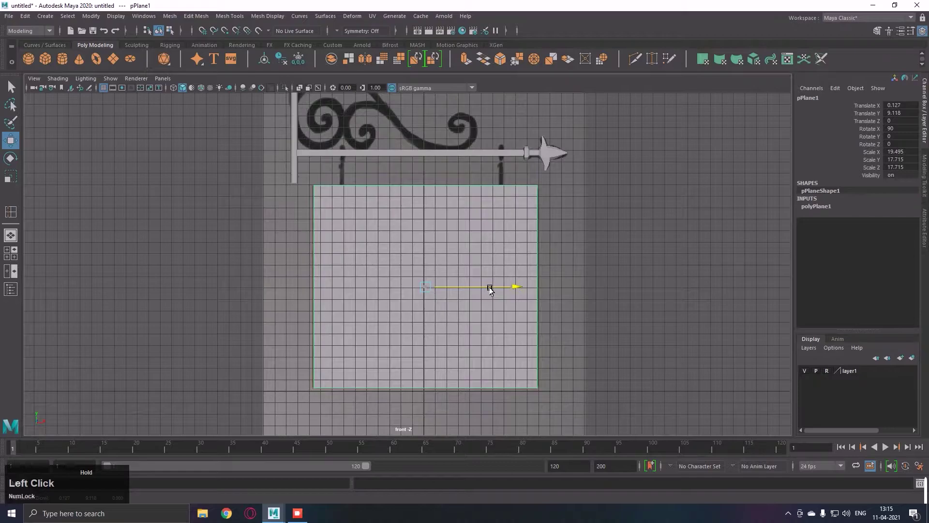
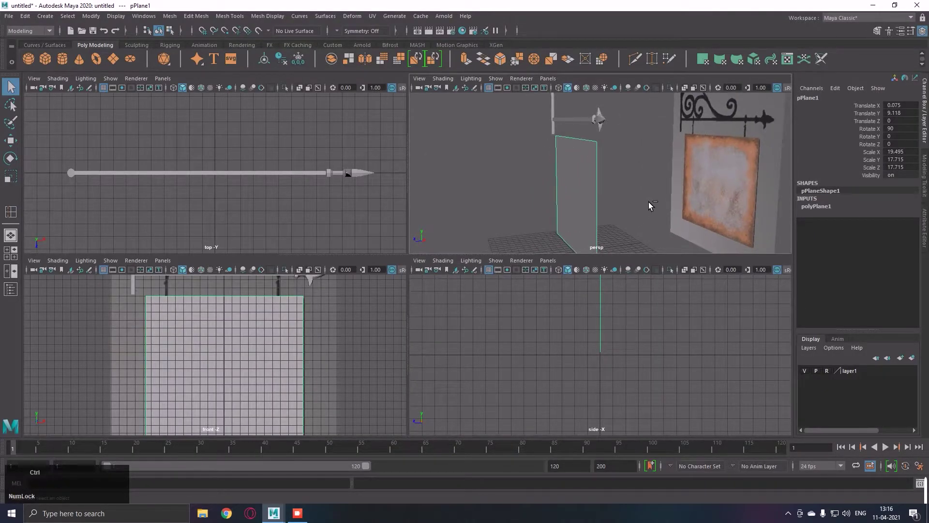
# Step: Extrude the plane to give the board thickness and shift it back along its depth axis
pyautogui.press('e')
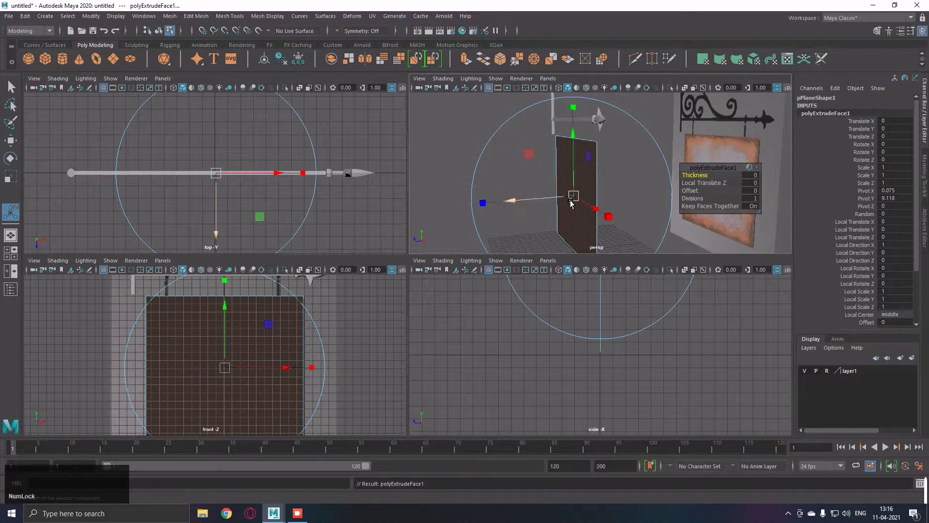
pyautogui.click(553, 202)
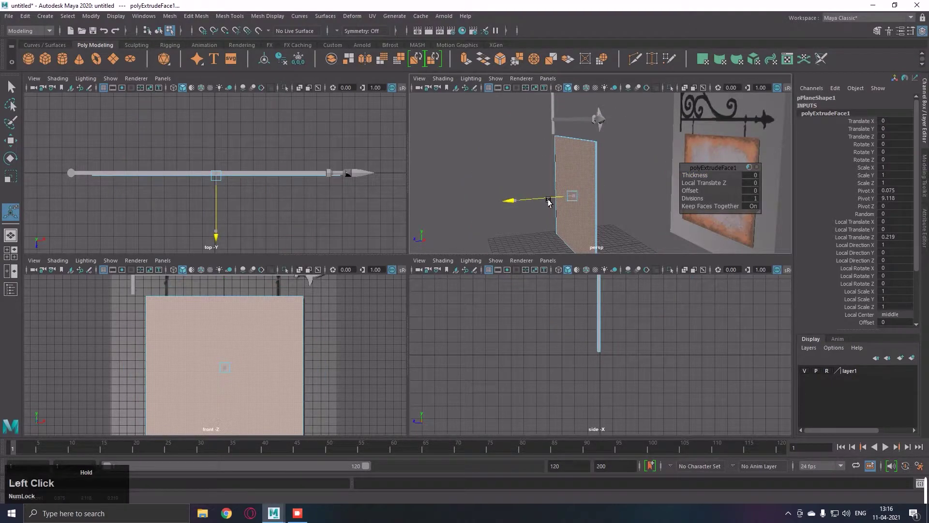
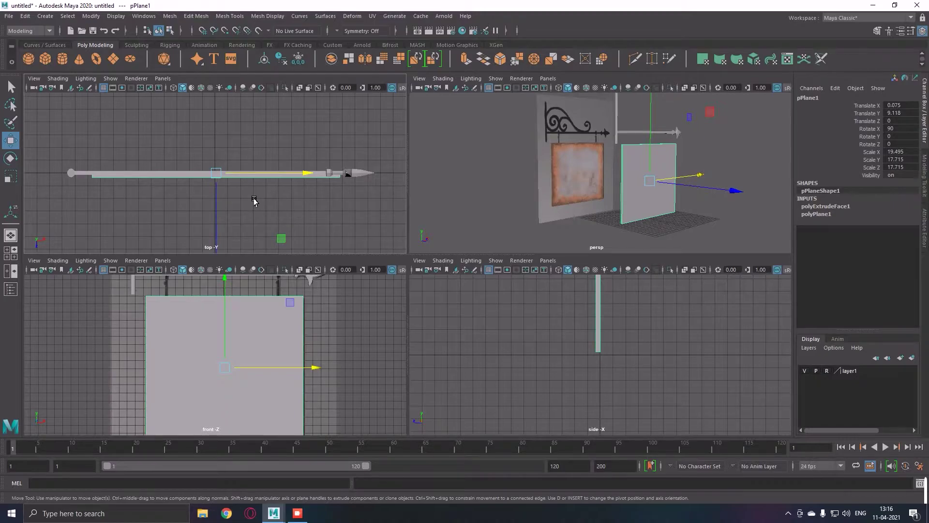
pyautogui.rightClick(277, 198)
pyautogui.press('w')
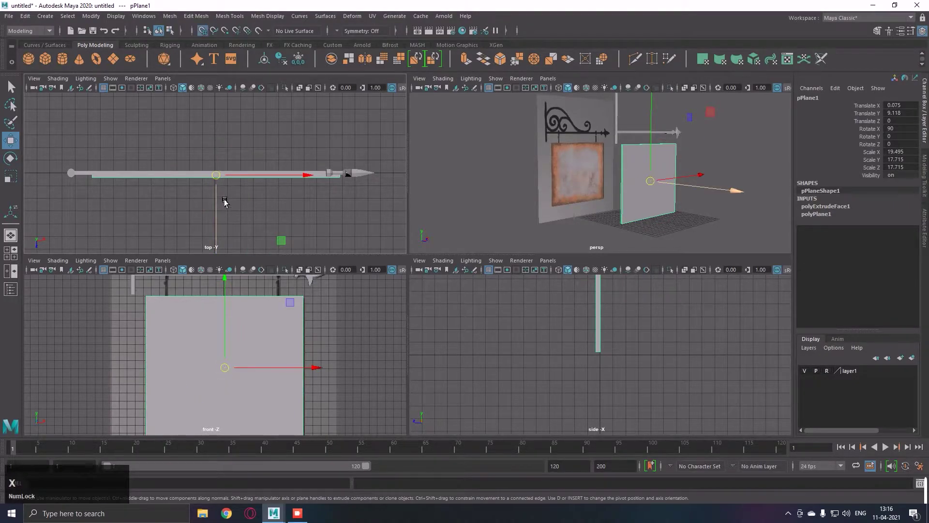
pyautogui.write('xxxxxxxx')
pyautogui.click(225, 194)
pyautogui.write('xxxxxxxxxxxxxxxxxxx')
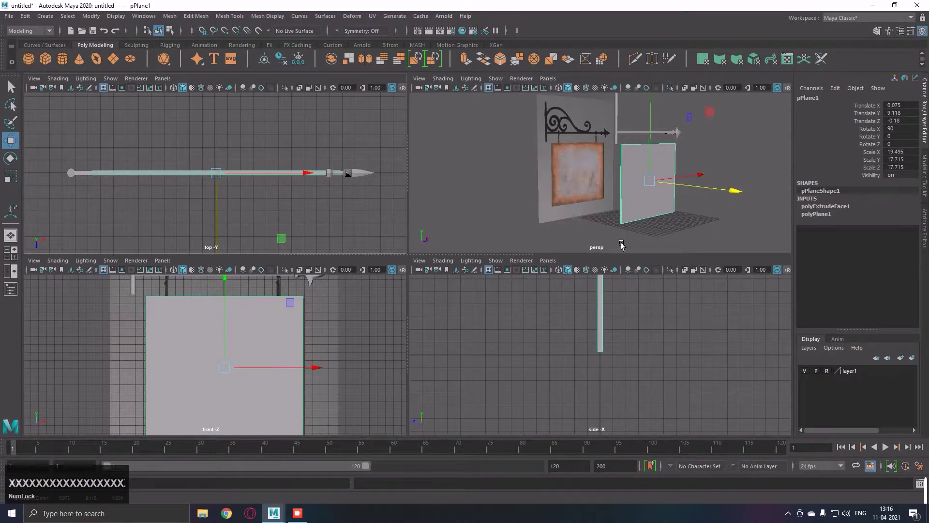
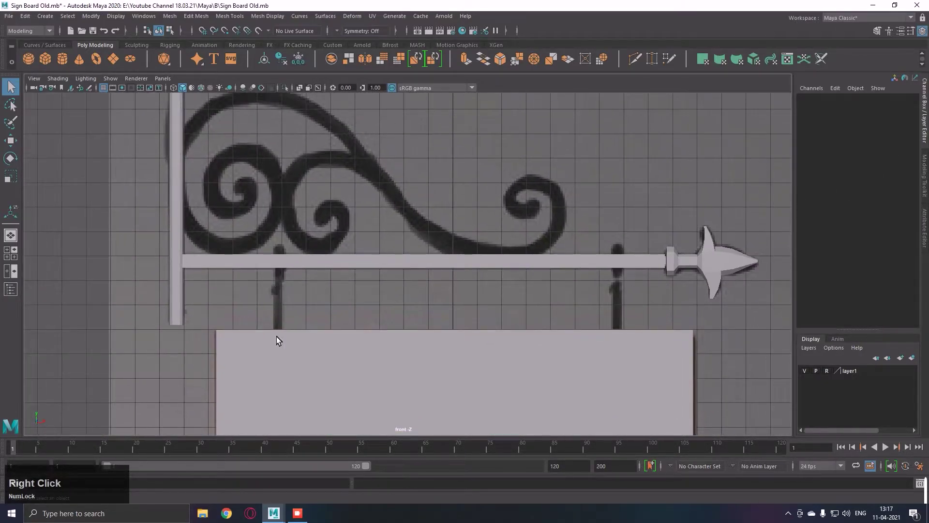
# Step: Create a polygon cube and move it toward the arm at the left hanging rod
pyautogui.click(435, 206)
pyautogui.rightClick(408, 166)
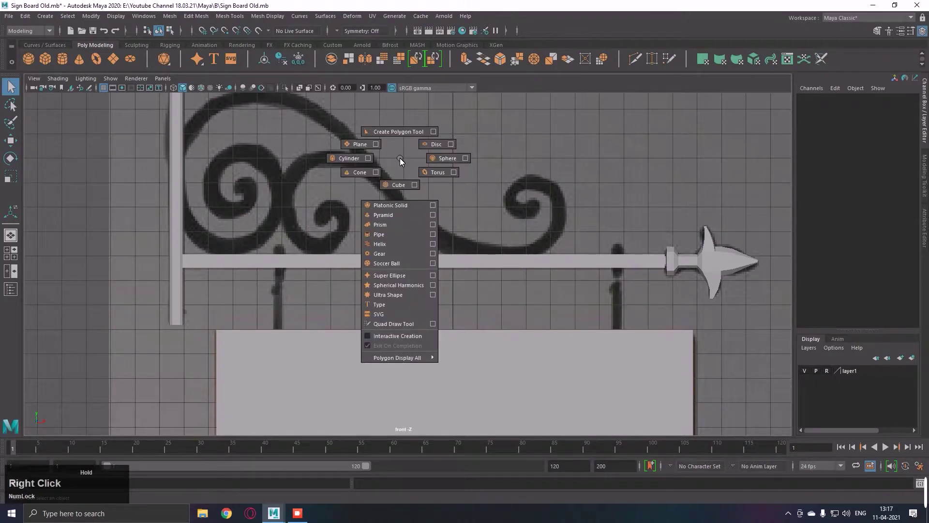
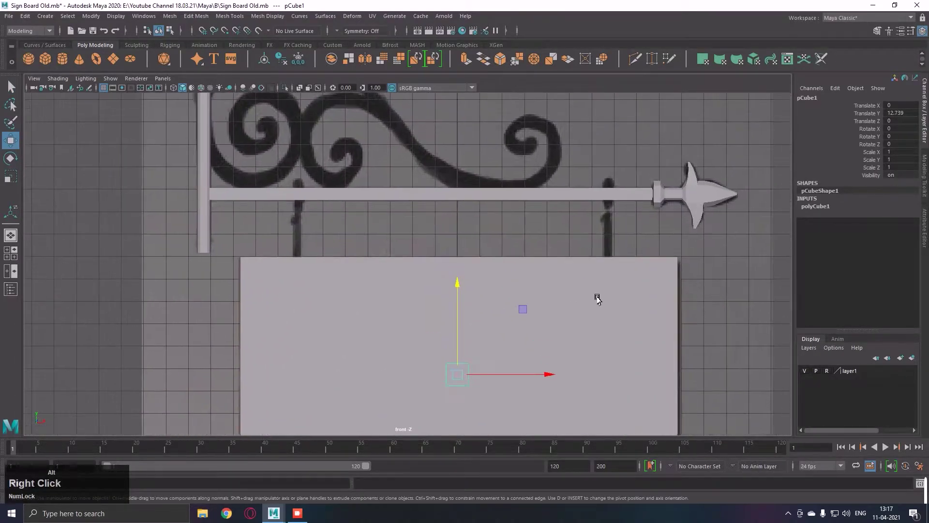
pyautogui.middleClick(541, 296)
pyautogui.click(475, 281)
pyautogui.rightClick(373, 210)
pyautogui.middleClick(539, 250)
pyautogui.click(541, 277)
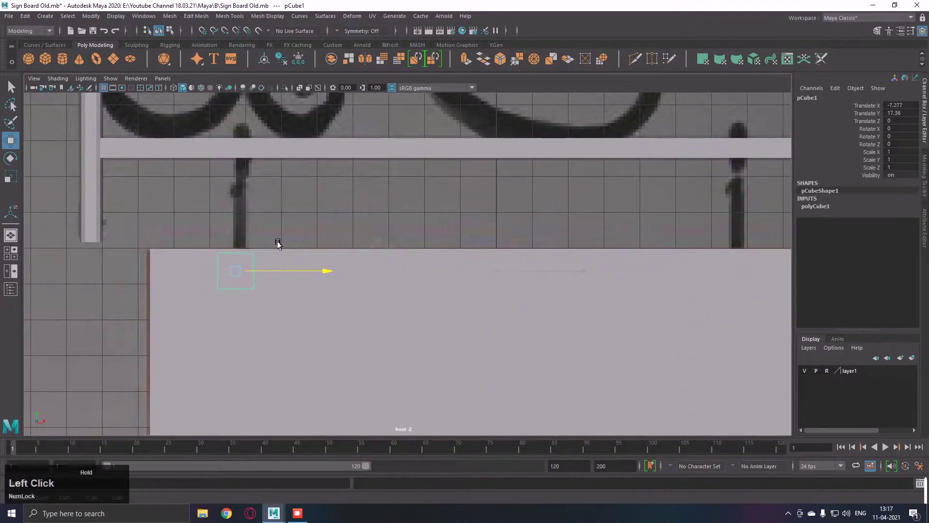
# Step: Shrink the cube to collar size and place it on the arm above the left rod
pyautogui.press('r')
pyautogui.click(245, 235)
pyautogui.press('w')
pyautogui.click(270, 239)
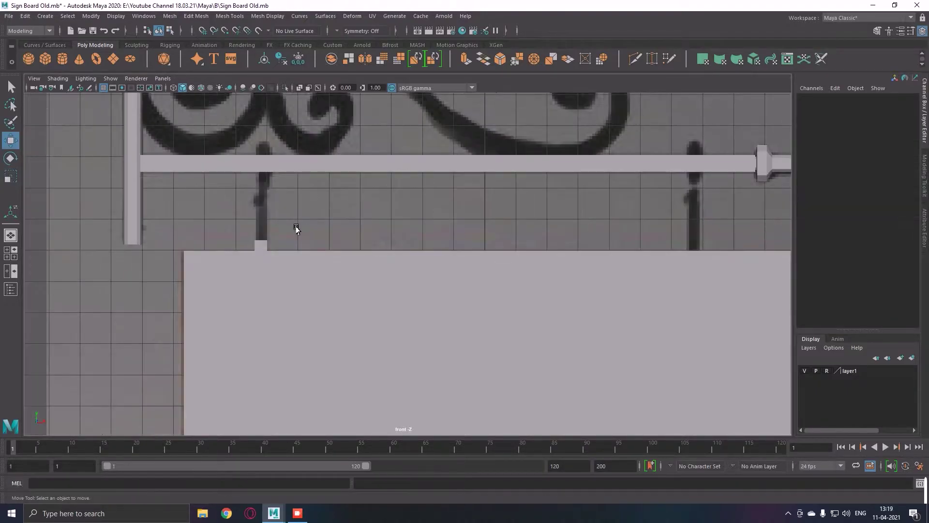
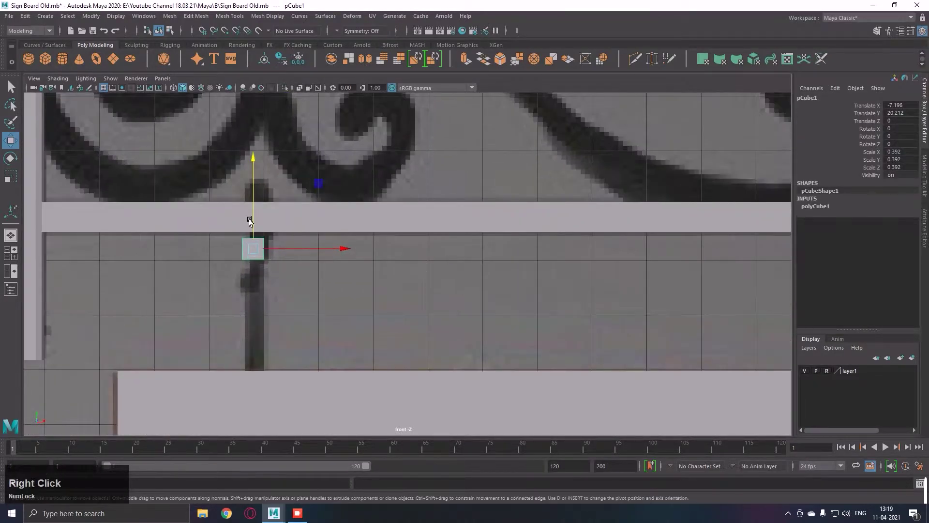
pyautogui.click(264, 210)
# Step: Stretch the cube taller and recentre it on the arm
pyautogui.press('r')
pyautogui.click(262, 183)
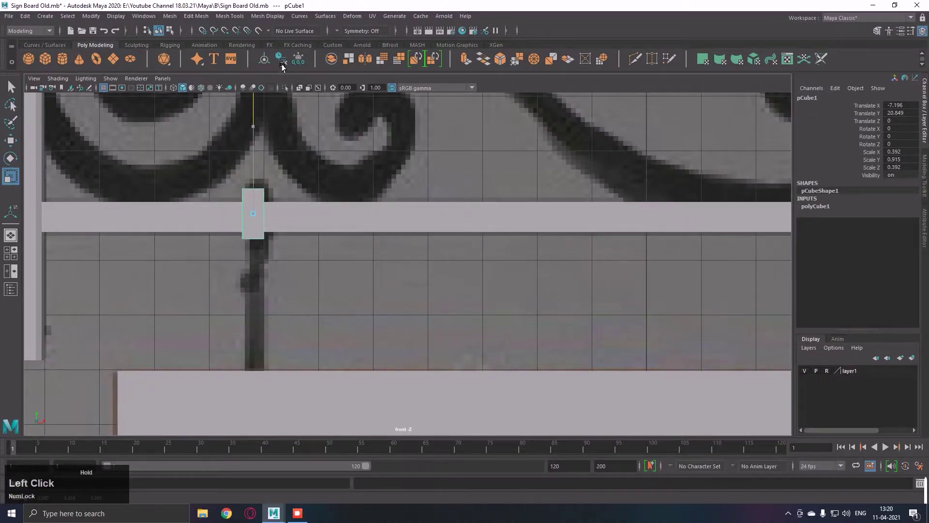
pyautogui.press('w')
pyautogui.click(262, 179)
pyautogui.press('r')
pyautogui.click(263, 199)
pyautogui.press('w')
pyautogui.click(262, 179)
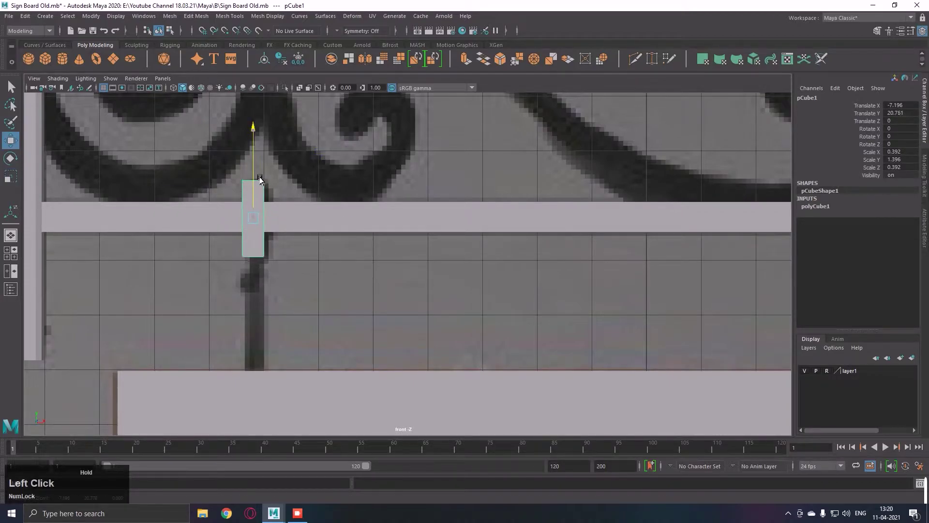
# Step: In the four-view layout, frame the cube and scale its depth to enclose the arm
pyautogui.press('space')
pyautogui.press('f')
pyautogui.rightClick(591, 174)
pyautogui.click(575, 169)
pyautogui.press('r')
pyautogui.rightClick(239, 217)
pyautogui.click(223, 206)
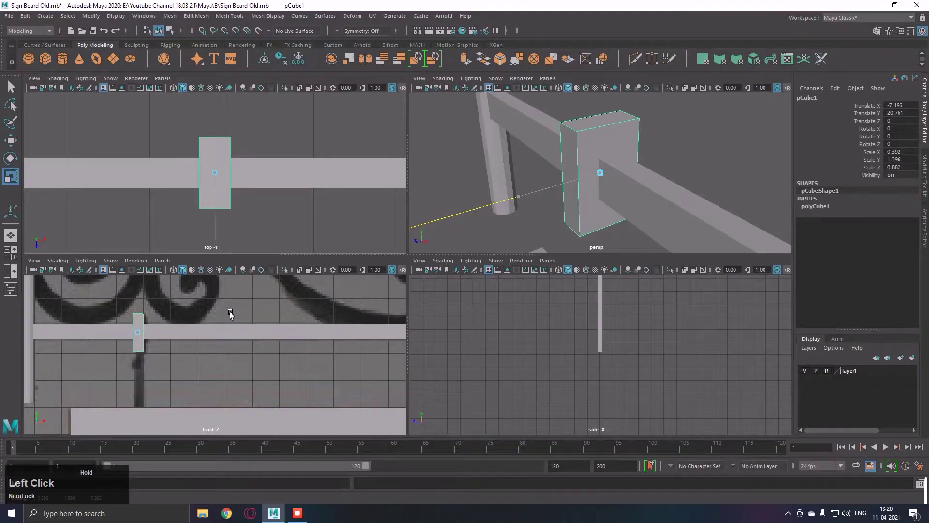
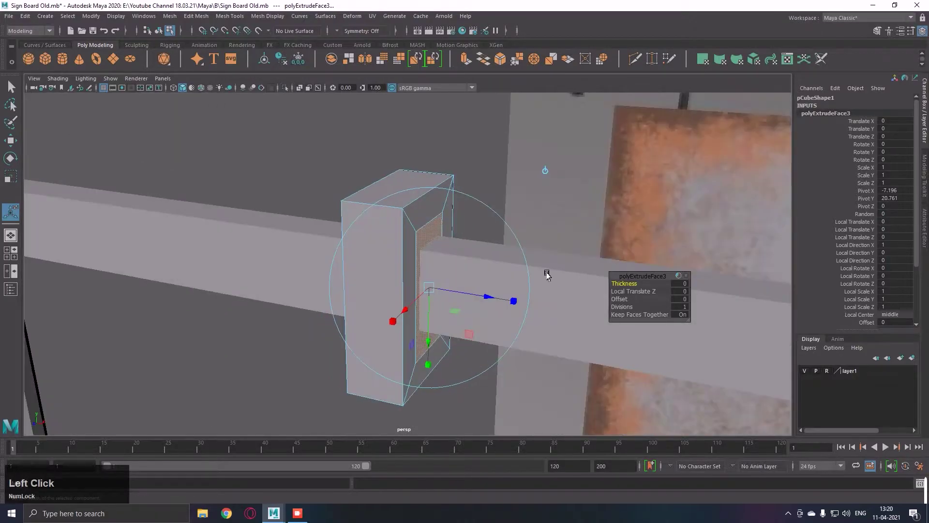
# Step: Extrude the cube's side faces, inset them and push them into the box
pyautogui.press('r')
pyautogui.click(483, 300)
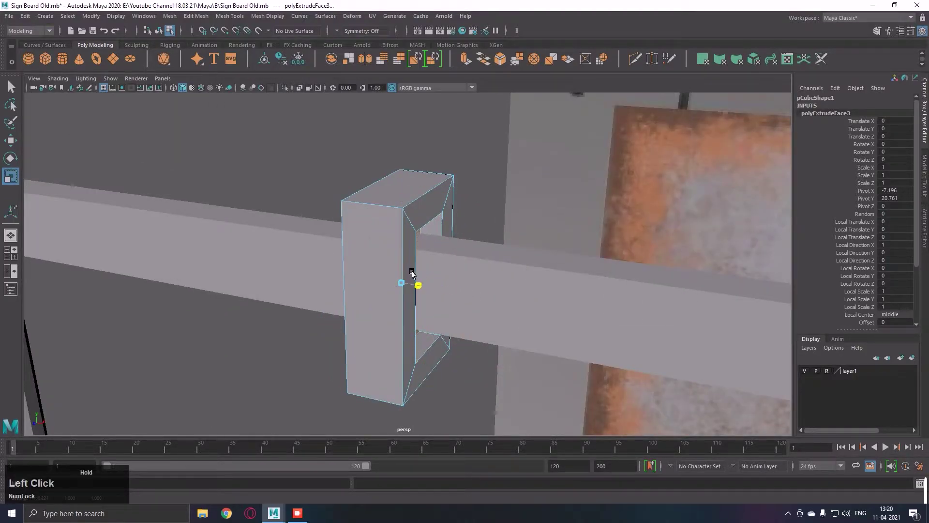
pyautogui.click(449, 286)
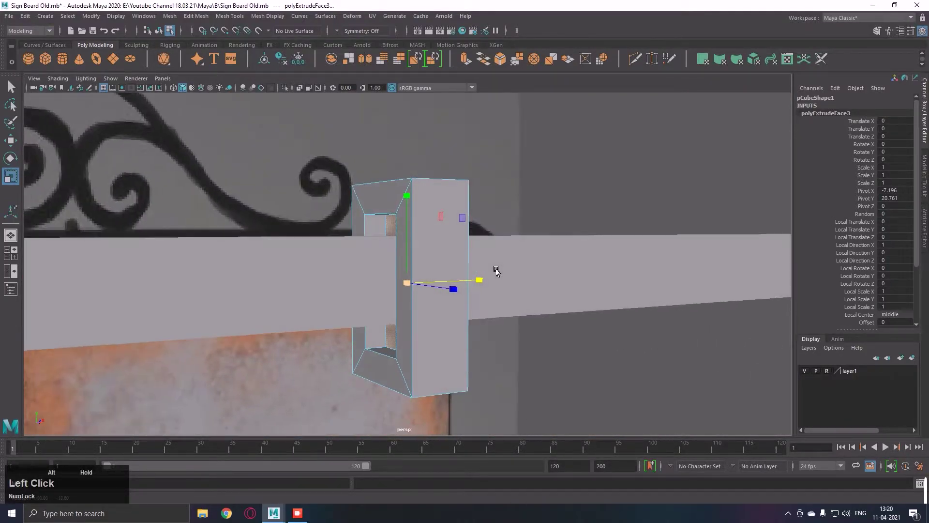
pyautogui.click(480, 257)
# Step: Select the collar's inner faces and delete them to hollow it around the arm
pyautogui.rightClick(415, 257)
pyautogui.click(491, 268)
pyautogui.rightClick(478, 236)
pyautogui.middleClick(510, 256)
pyautogui.click(503, 276)
pyautogui.rightClick(514, 286)
pyautogui.press('q')
# Step: Inspect the collar's opening and return to whole-object selection
pyautogui.rightClick(508, 228)
pyautogui.click(503, 255)
pyautogui.click(490, 252)
pyautogui.rightClick(639, 205)
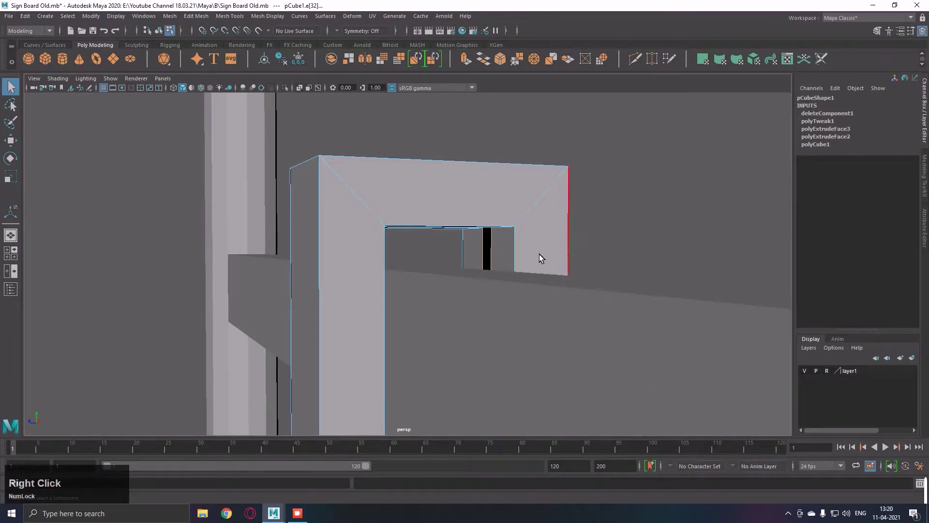
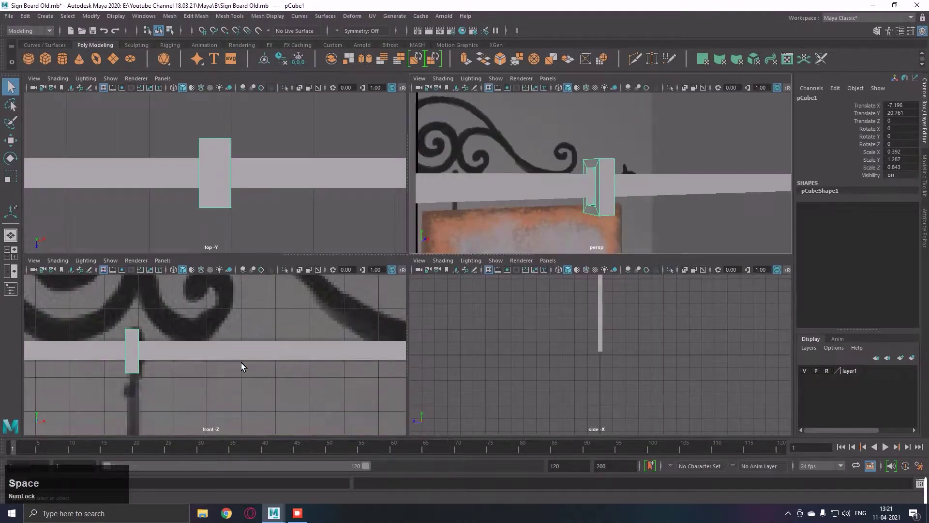
# Step: In the front view, pull the collar's top vertices down to the reference edge
pyautogui.rightClick(346, 243)
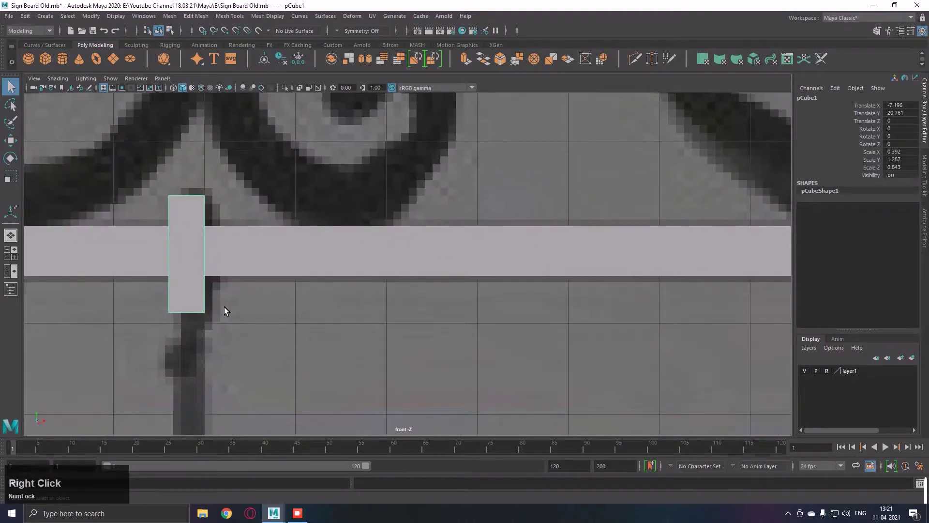
pyautogui.rightClick(221, 205)
pyautogui.click(156, 174)
pyautogui.click(172, 180)
pyautogui.press('w')
pyautogui.click(179, 176)
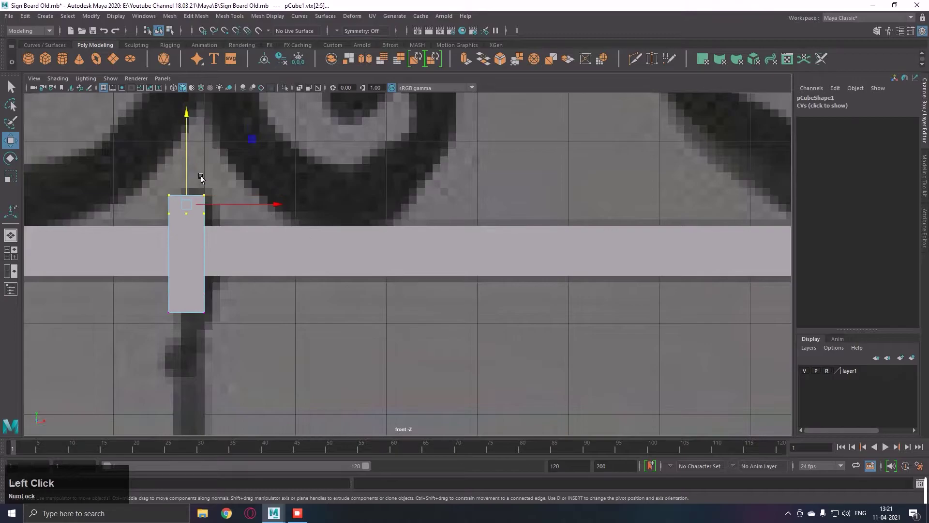
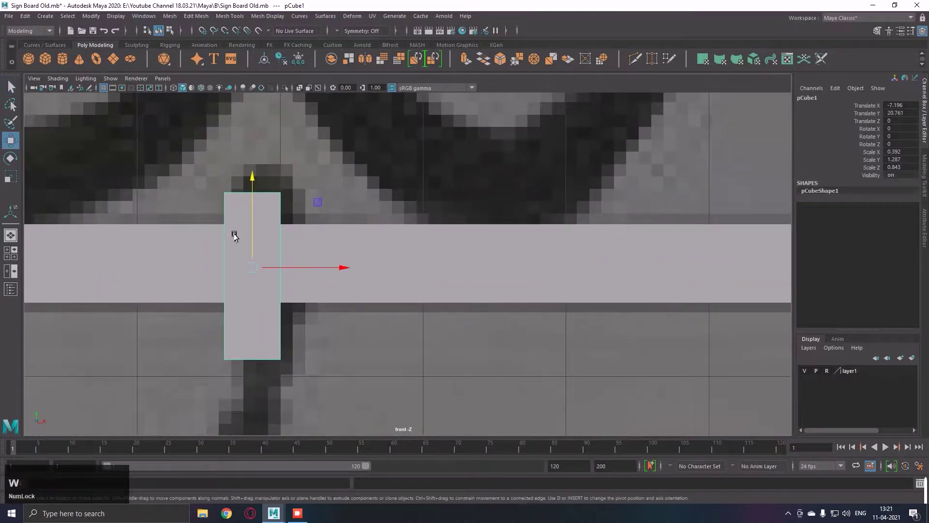
# Step: Adjust the collar's width against the reference so it sits snugly around the arm
pyautogui.click(257, 256)
pyautogui.press('ctrl+z')
pyautogui.click(258, 241)
pyautogui.press('space')
pyautogui.click(561, 257)
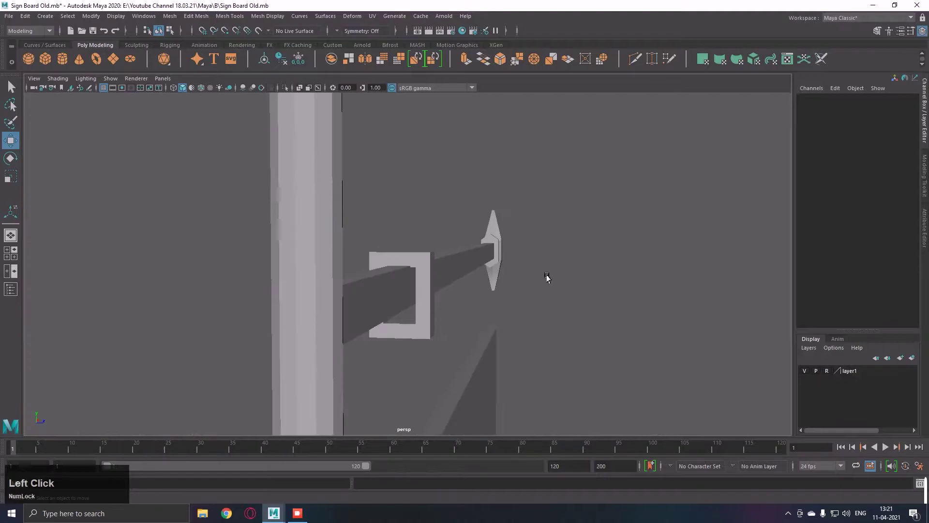
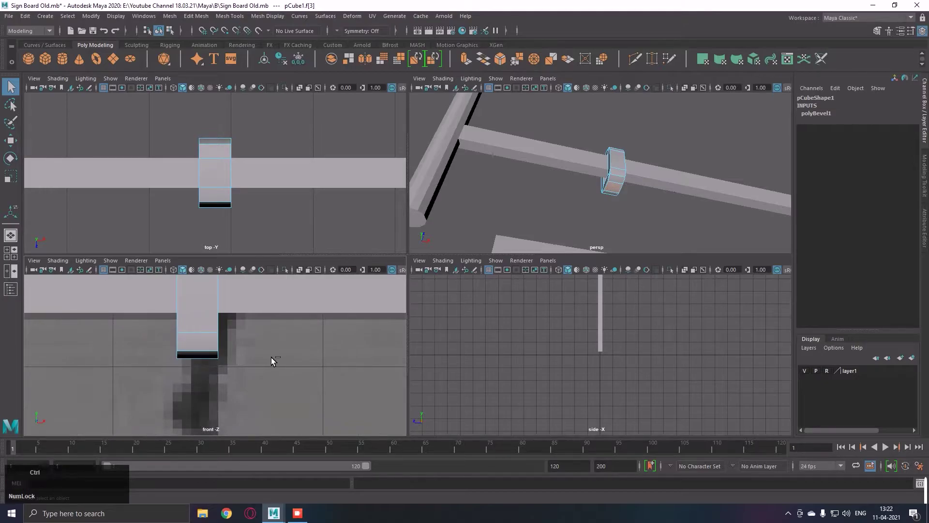
# Step: Extrude the collar's bottom face and pull it downward beneath the arm
pyautogui.press('e')
pyautogui.press('w')
pyautogui.click(204, 336)
pyautogui.press('r')
pyautogui.click(207, 395)
pyautogui.press('w')
pyautogui.click(206, 369)
# Step: Taper the extruded neck inward and lengthen it down along the reference rod
pyautogui.click(614, 217)
pyautogui.rightClick(617, 229)
pyautogui.middleClick(642, 212)
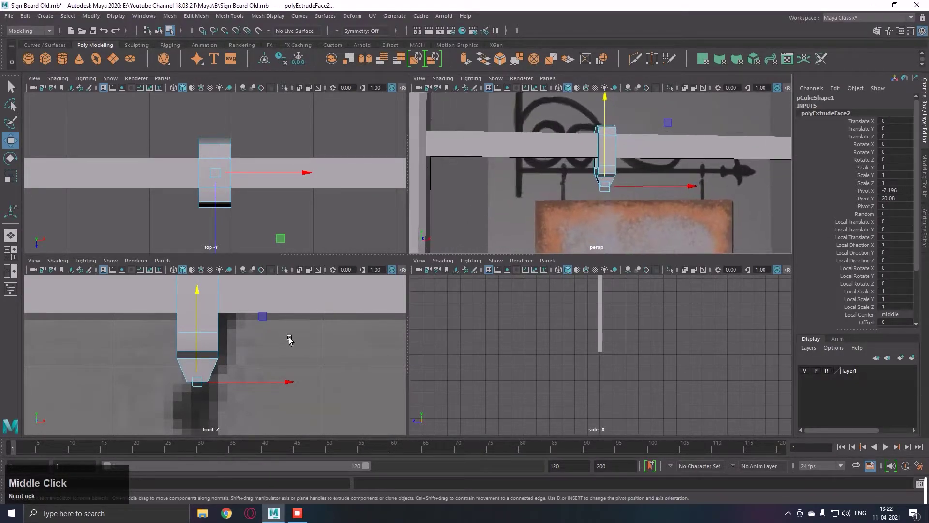
pyautogui.rightClick(229, 378)
pyautogui.middleClick(261, 365)
pyautogui.rightClick(307, 307)
pyautogui.press('r')
pyautogui.click(242, 329)
pyautogui.middleClick(276, 325)
pyautogui.press('w')
pyautogui.click(241, 302)
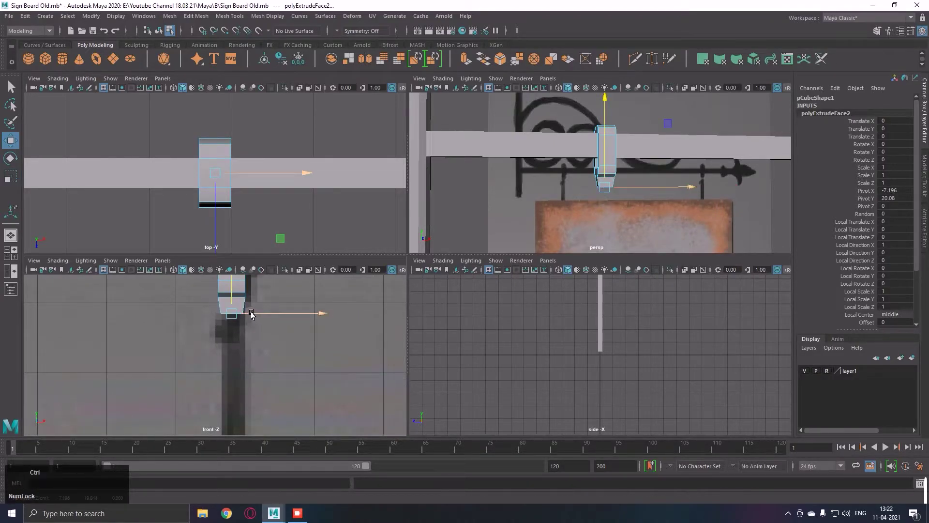
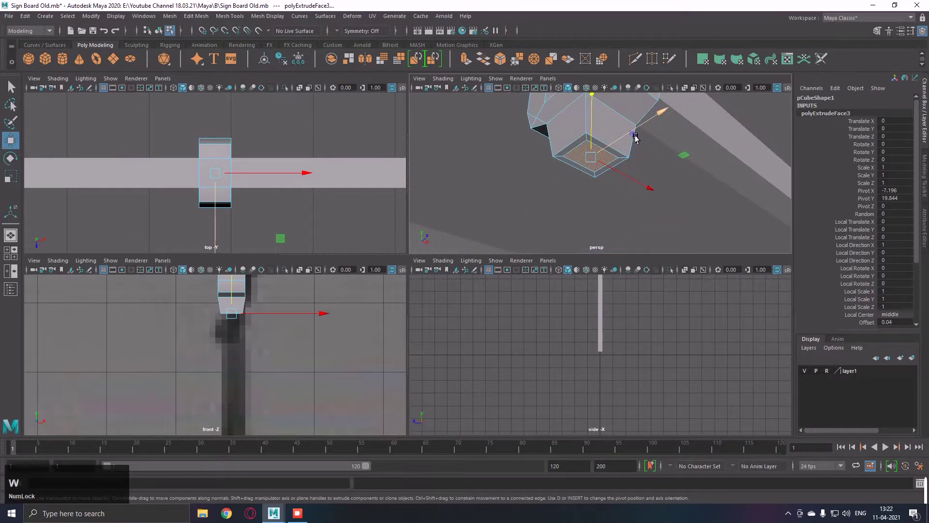
# Step: Extrude the neck's bottom face again with a slight inset and push it downward
pyautogui.click(638, 138)
pyautogui.press('r')
pyautogui.click(660, 121)
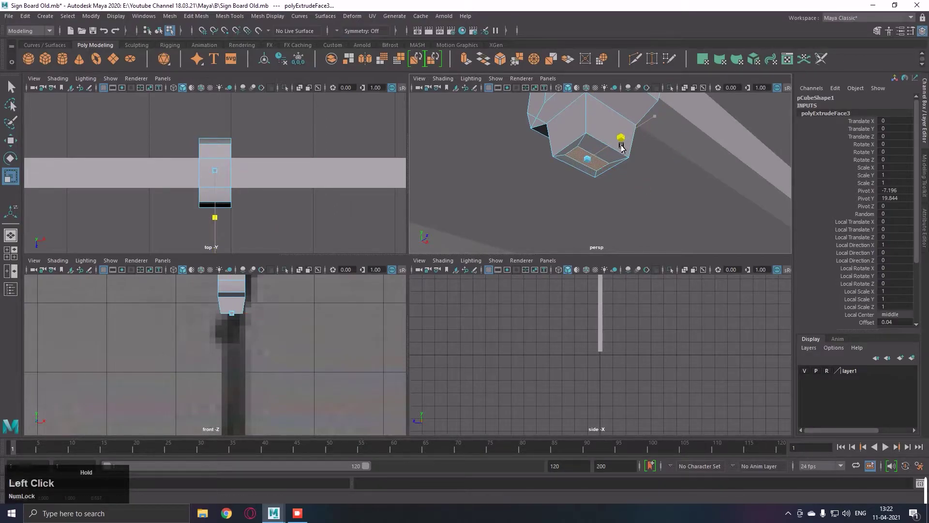
pyautogui.press('w')
pyautogui.click(640, 136)
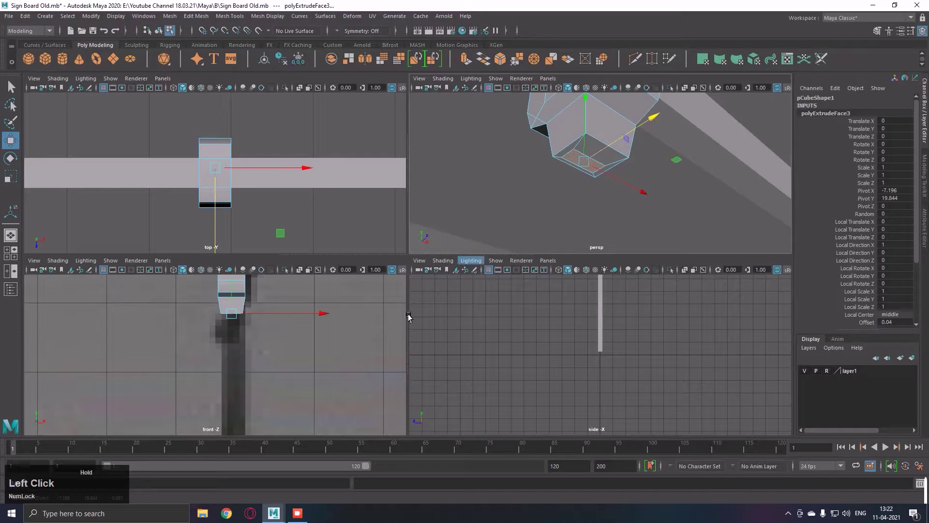
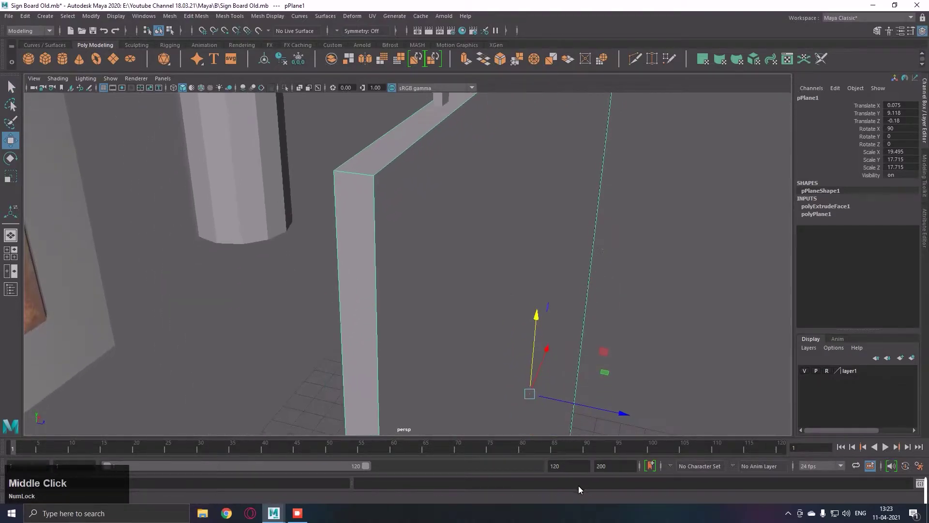
# Step: Nudge the board plane's Translate Z and reframe the four views around the arm
pyautogui.click(615, 416)
pyautogui.rightClick(736, 403)
pyautogui.middleClick(581, 337)
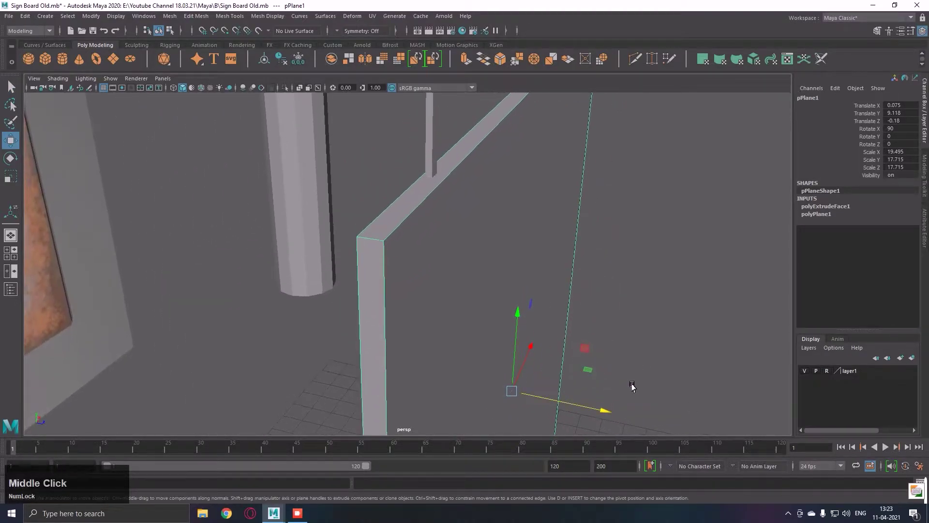
pyautogui.press('ctrl+z')
pyautogui.press('space')
pyautogui.press('f')
pyautogui.rightClick(627, 348)
pyautogui.middleClick(630, 337)
pyautogui.rightClick(536, 345)
pyautogui.middleClick(641, 348)
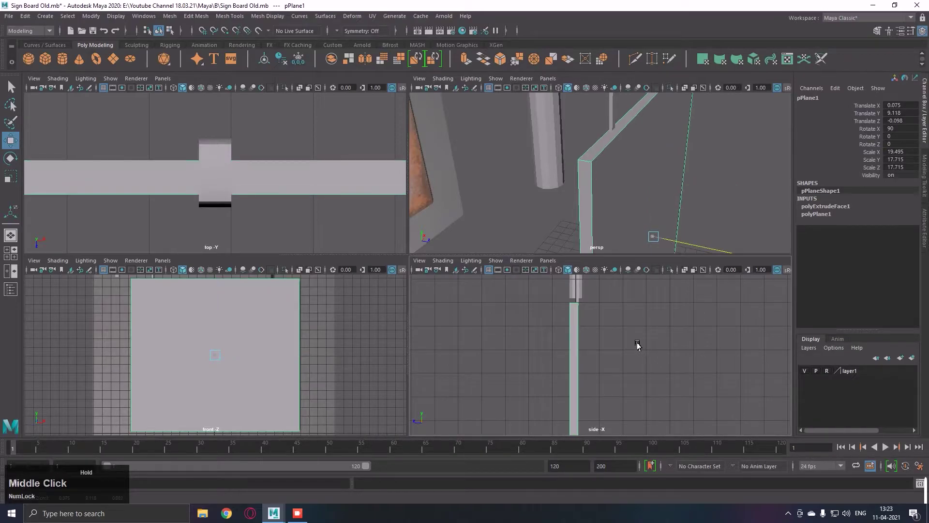
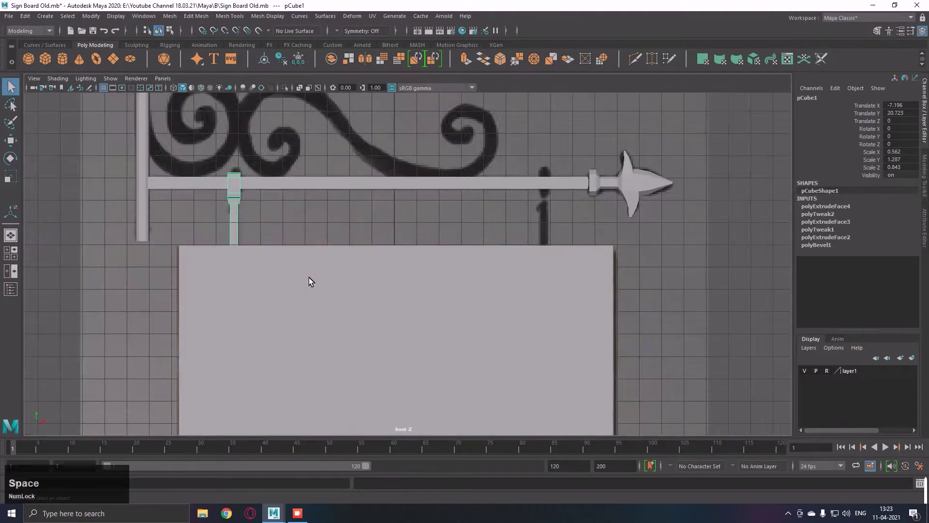
# Step: Duplicate the collar-and-rod piece with Ctrl+D and slide the copy along X toward the spear end
pyautogui.middleClick(325, 265)
pyautogui.press('ctrl+d')
pyautogui.click(276, 213)
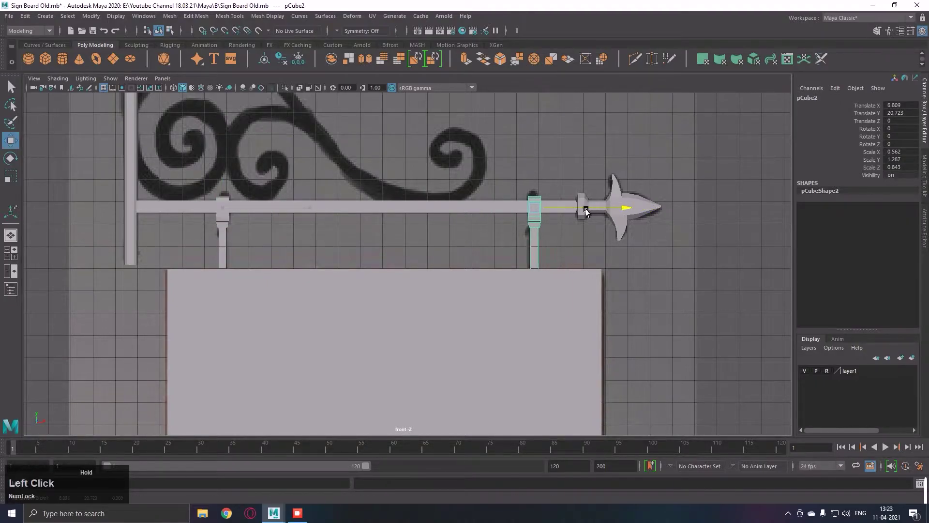
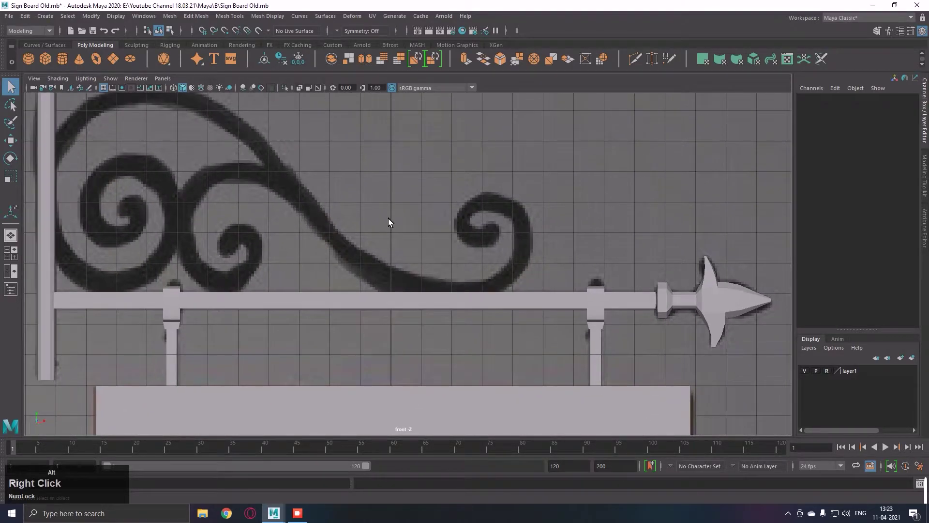
pyautogui.press('F5')
# Step: Select a side face on the vertical post where the reference scroll meets it
pyautogui.click(216, 266)
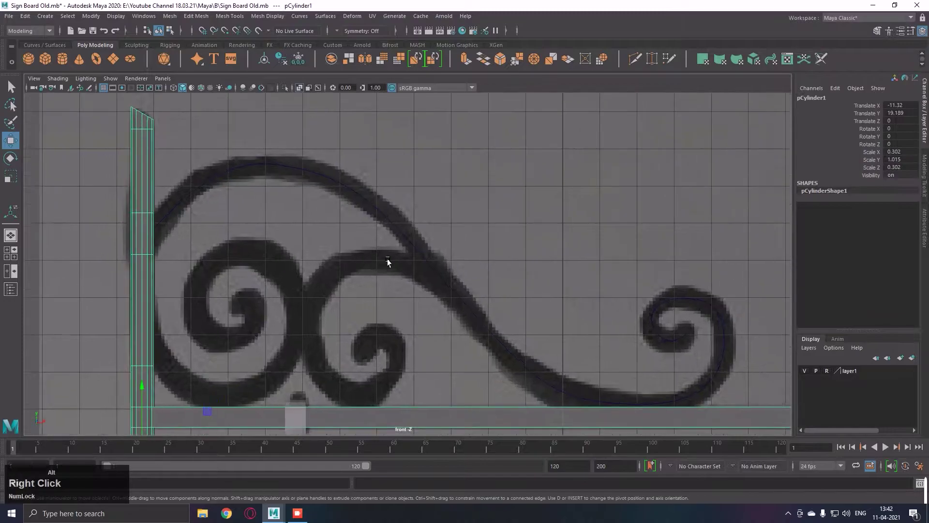
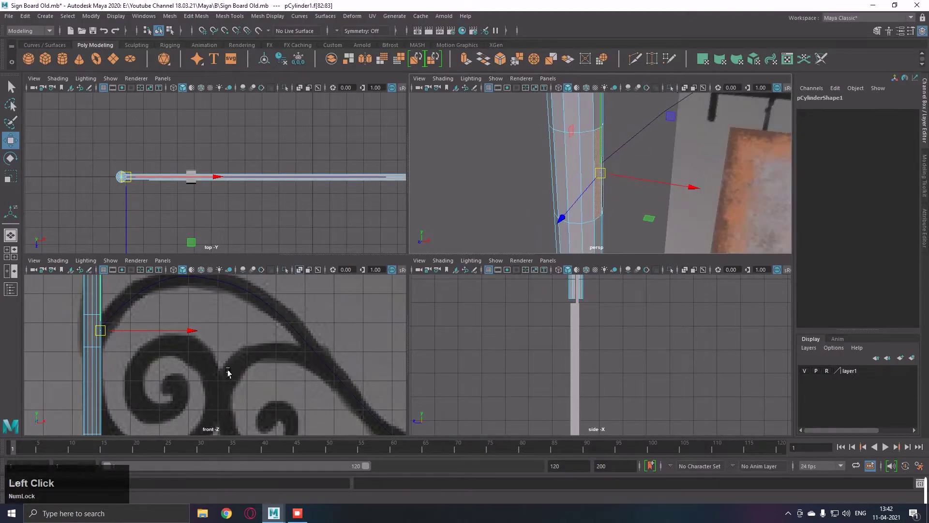
pyautogui.middleClick(687, 158)
pyautogui.click(653, 212)
pyautogui.press('space')
pyautogui.middleClick(293, 315)
pyautogui.rightClick(290, 314)
pyautogui.middleClick(229, 224)
pyautogui.rightClick(270, 274)
pyautogui.middleClick(263, 245)
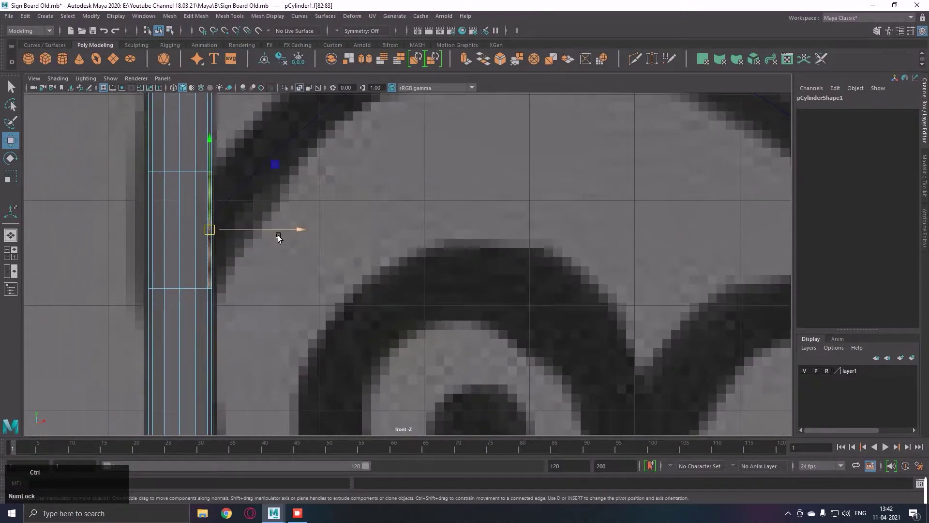
# Step: Extrude that post face outward with snapping and scale it as the base of the scroll
pyautogui.press('e')
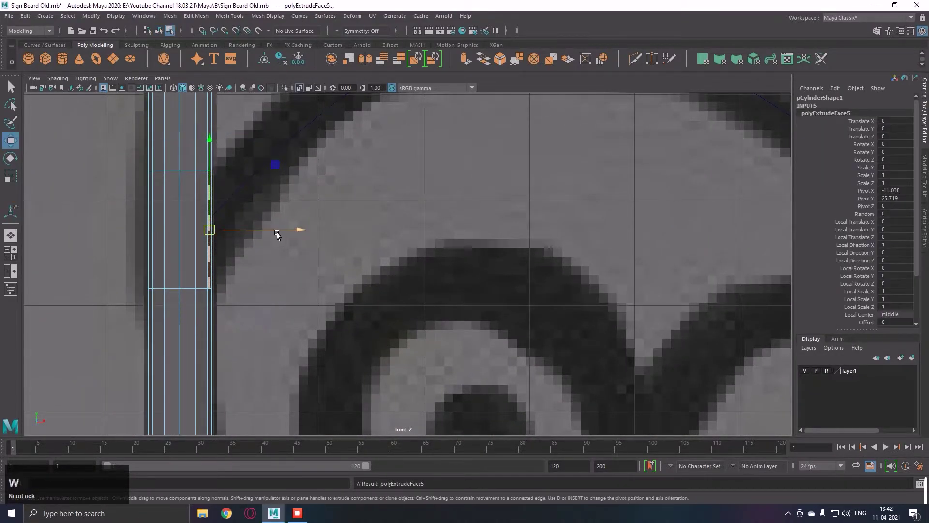
pyautogui.click(277, 234)
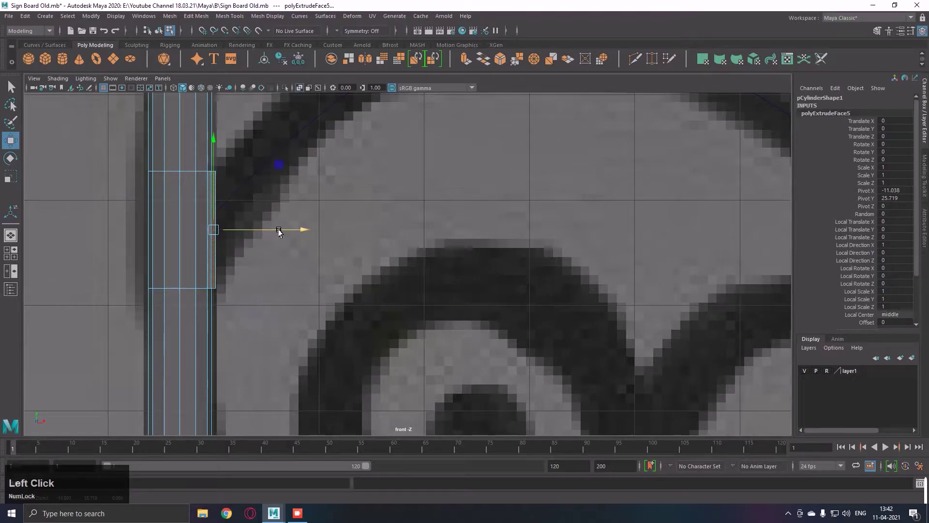
pyautogui.write('r')
pyautogui.write('jjjjjjjjjjjjjjjjjjj')
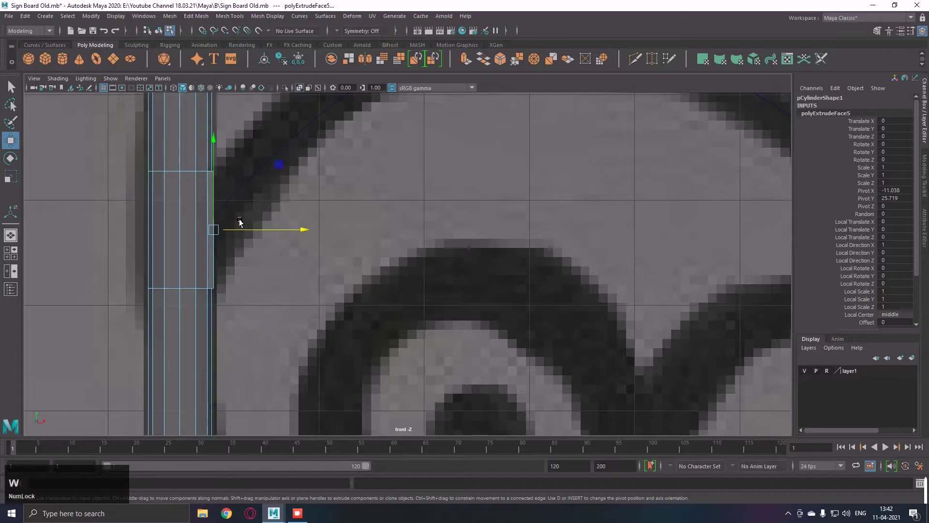
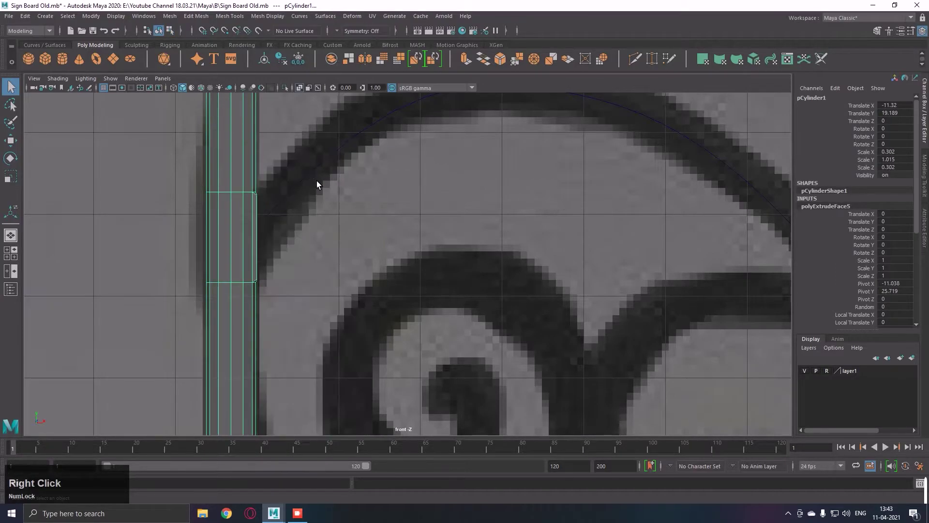
pyautogui.press('space')
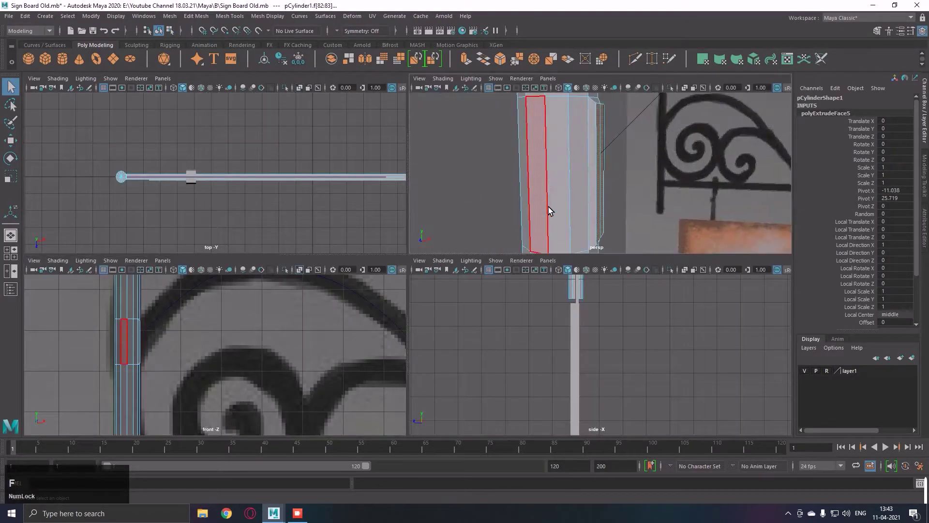
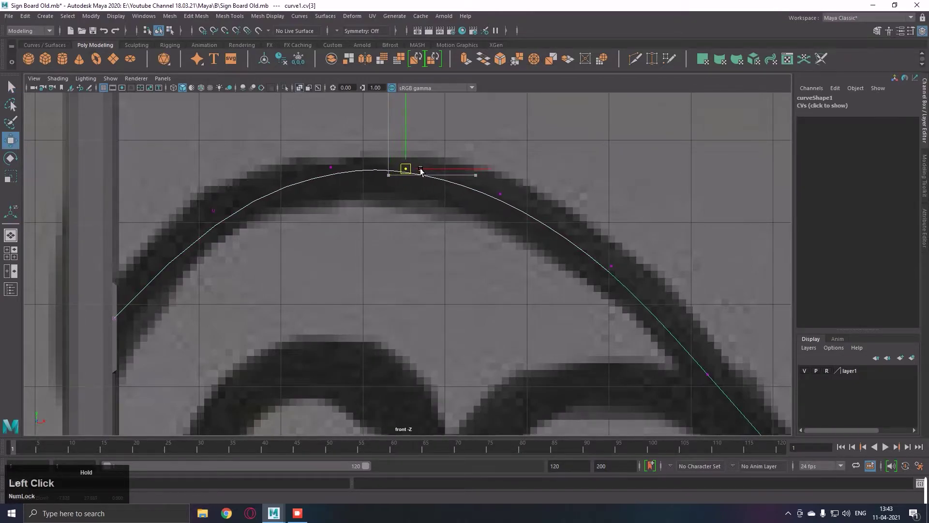
# Step: Move the scroll curve's control vertices onto the reference arc from the arm outward
pyautogui.middleClick(501, 207)
pyautogui.click(227, 183)
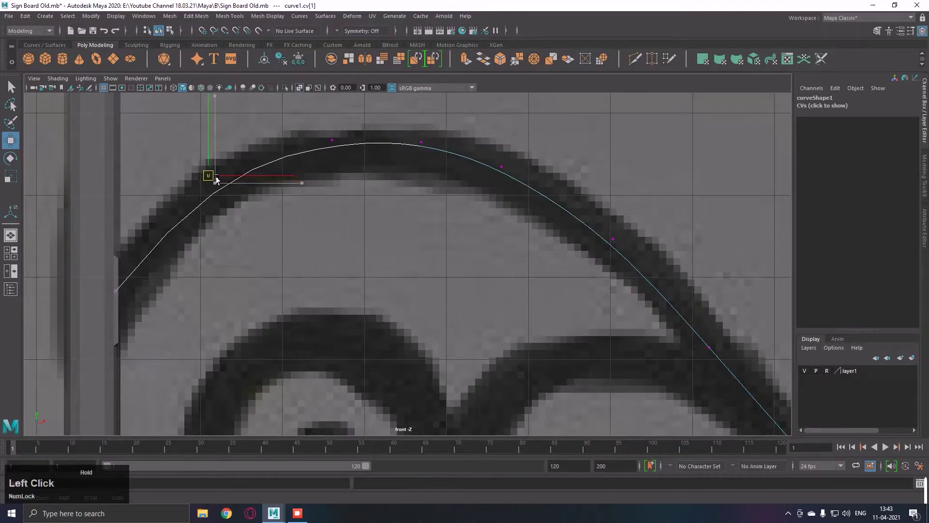
pyautogui.rightClick(525, 245)
pyautogui.middleClick(496, 235)
pyautogui.rightClick(587, 256)
pyautogui.middleClick(536, 227)
pyautogui.rightClick(491, 265)
pyautogui.middleClick(533, 270)
pyautogui.rightClick(475, 288)
pyautogui.middleClick(545, 291)
pyautogui.click(469, 349)
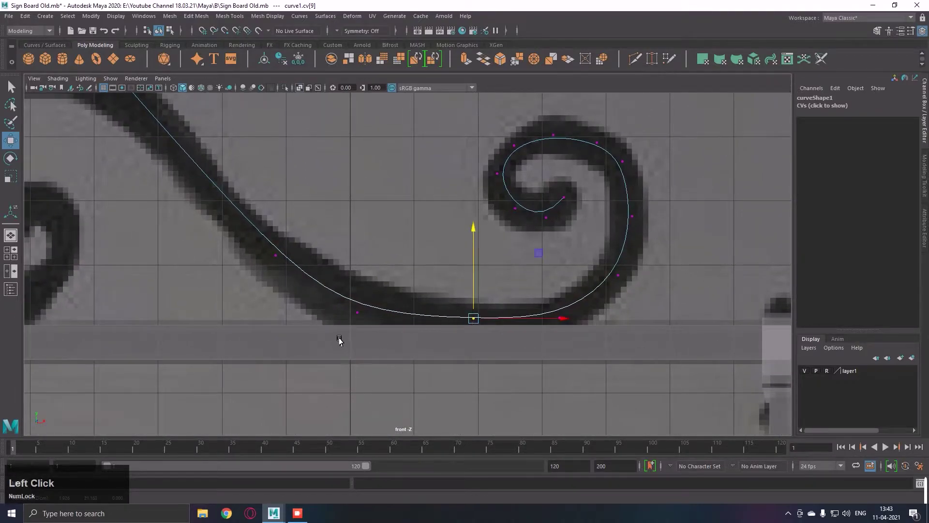
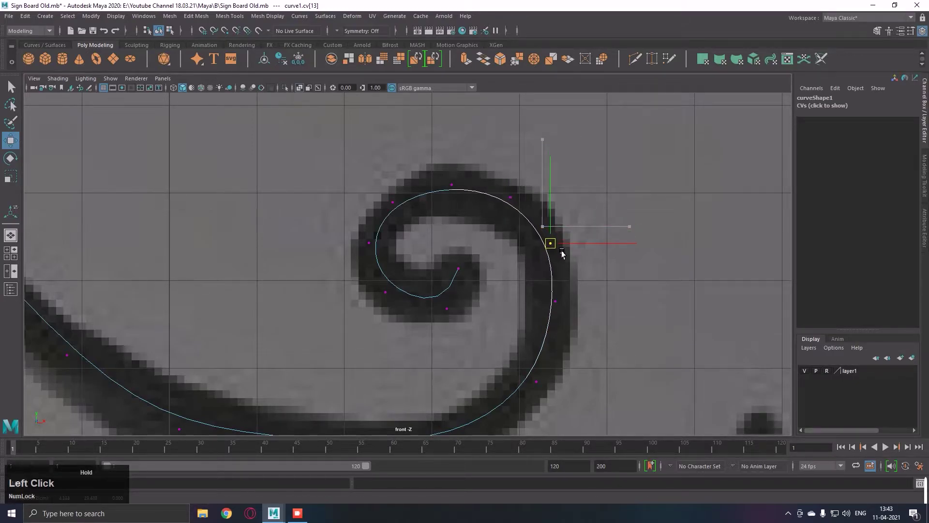
# Step: Pull the remaining control vertices onto the scroll's inner curl
pyautogui.middleClick(588, 294)
pyautogui.click(574, 238)
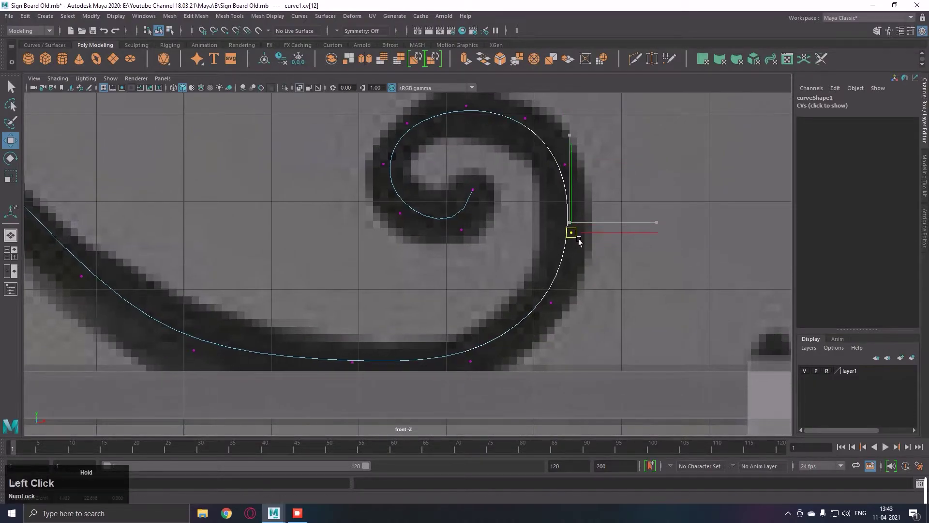
pyautogui.rightClick(616, 251)
pyautogui.click(524, 308)
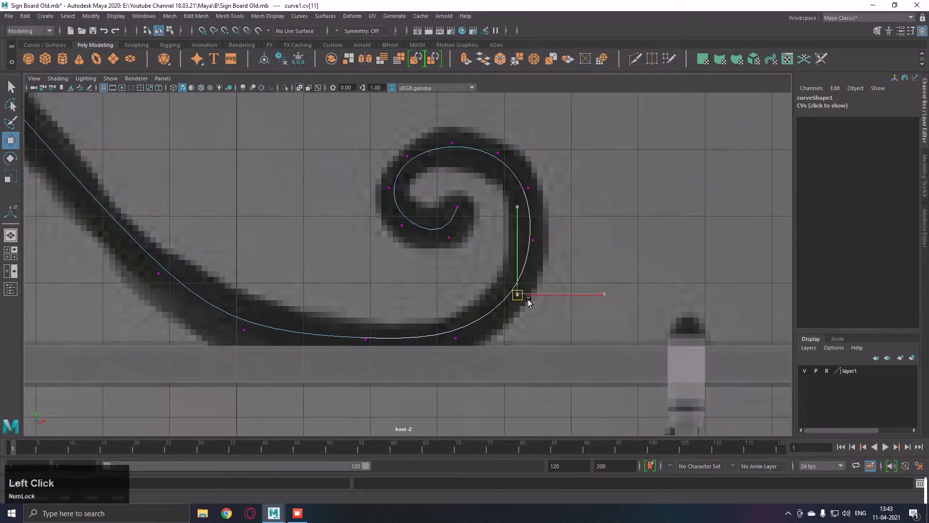
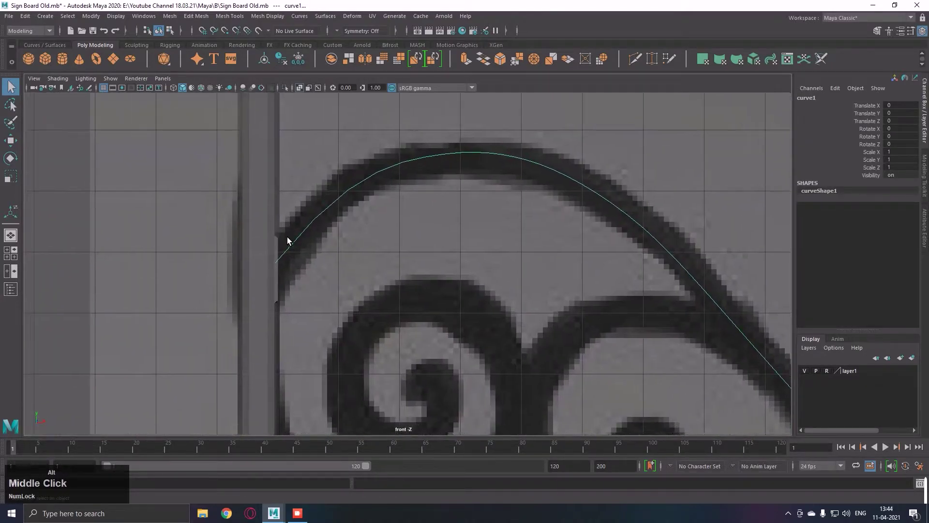
# Step: Extrude the post's side face along the arch curve into a segmented strip
pyautogui.rightClick(298, 258)
pyautogui.click(261, 274)
pyautogui.rightClick(352, 233)
pyautogui.press('space')
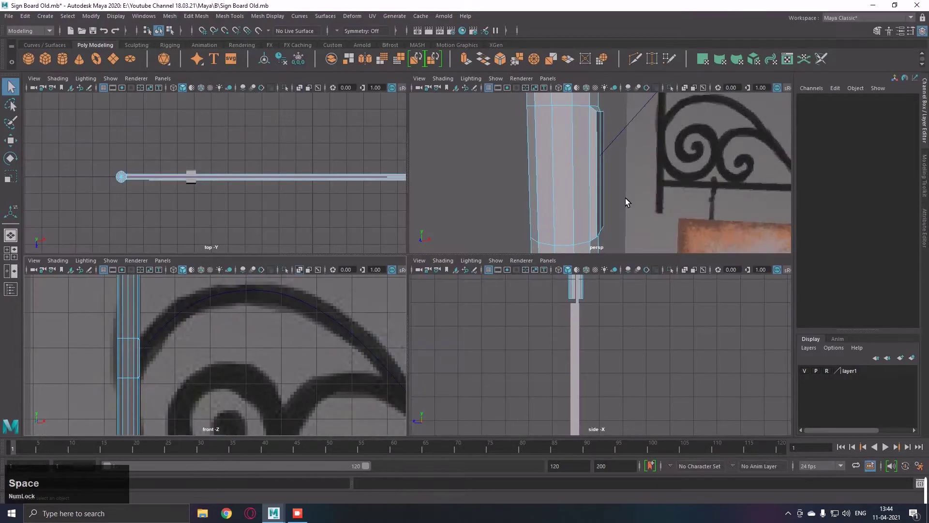
pyautogui.click(636, 197)
pyautogui.press('q')
pyautogui.click(606, 186)
pyautogui.click(616, 184)
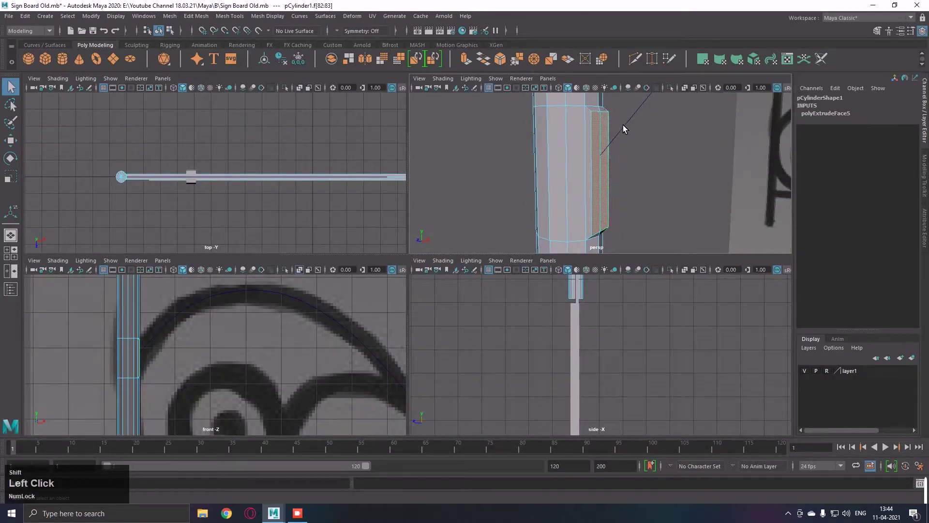
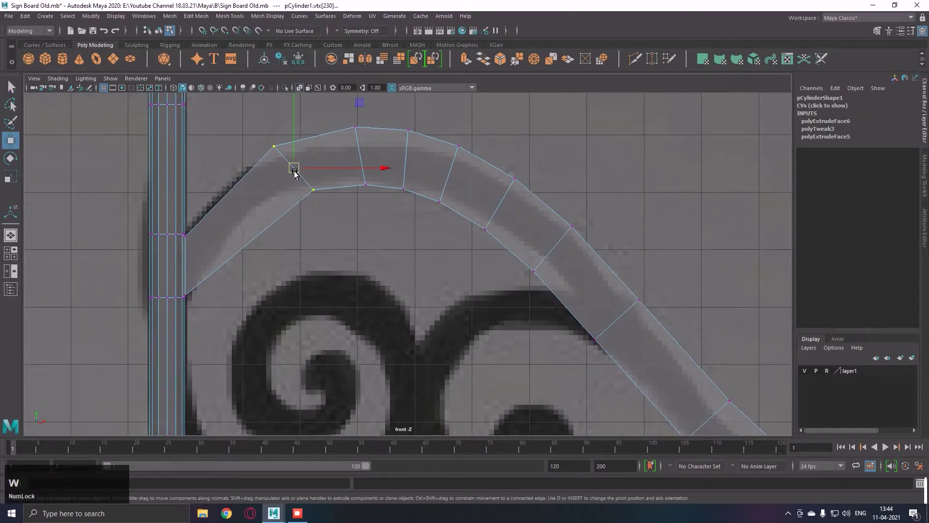
# Step: Scale and move the first vertex pair of the strip onto the arch where it leaves the post
pyautogui.click(296, 174)
pyautogui.press('r')
pyautogui.click(263, 200)
pyautogui.press('w')
pyautogui.click(261, 198)
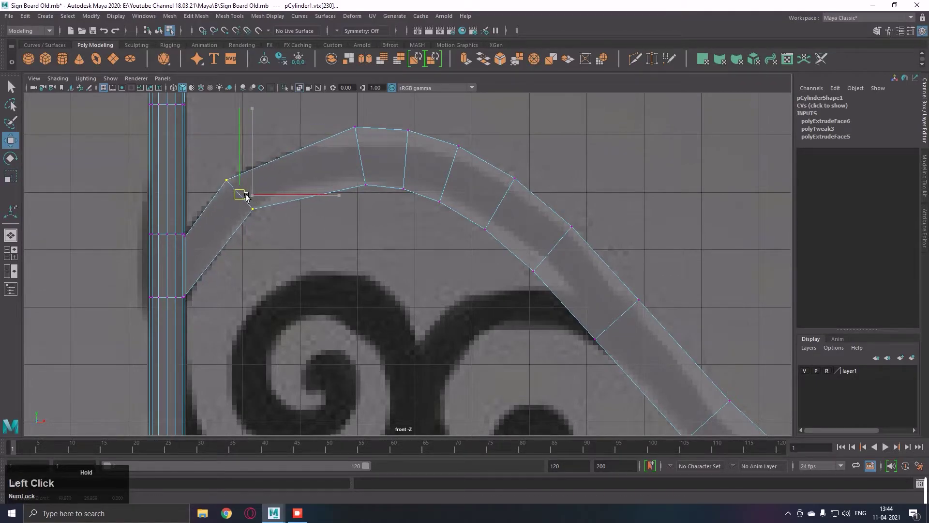
pyautogui.rightClick(319, 220)
pyautogui.middleClick(308, 219)
# Step: Reposition the next vertex pairs along the top of the reference arch
pyautogui.click(367, 224)
pyautogui.press('r')
pyautogui.click(377, 182)
pyautogui.press('w')
pyautogui.click(373, 187)
pyautogui.press('r')
pyautogui.click(313, 195)
pyautogui.press('r')
pyautogui.click(415, 191)
pyautogui.press('w')
pyautogui.click(410, 190)
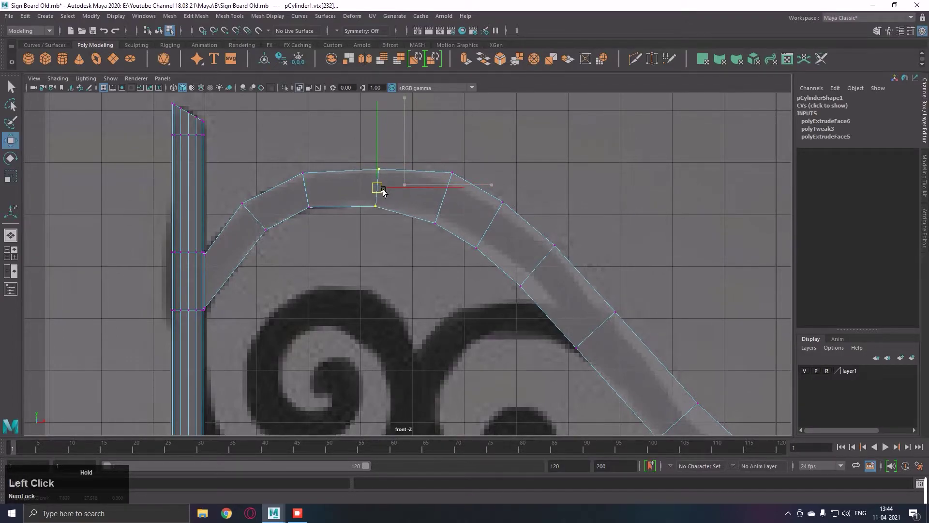
# Step: Continue fitting vertex pairs over the crest of the arch with Move and Scale
pyautogui.press('r')
pyautogui.click(382, 190)
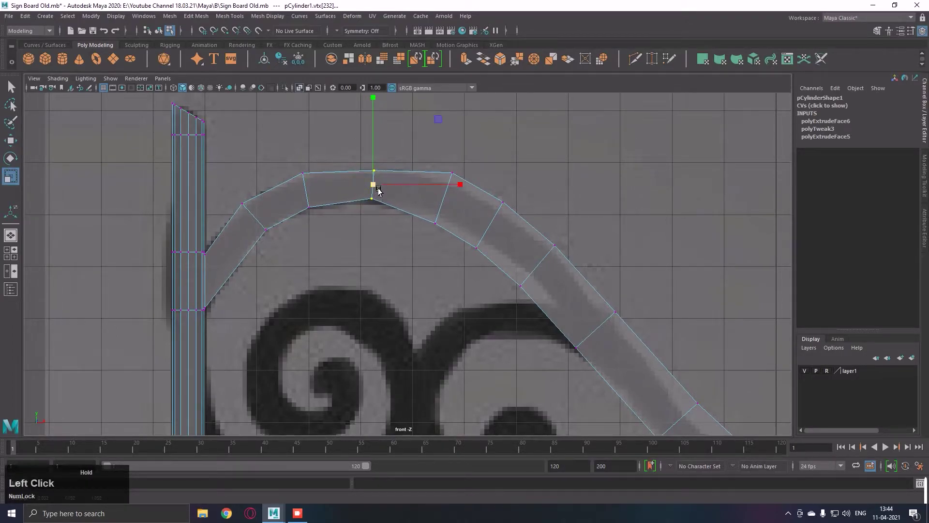
pyautogui.press('w')
pyautogui.click(381, 187)
pyautogui.press('r')
pyautogui.click(375, 189)
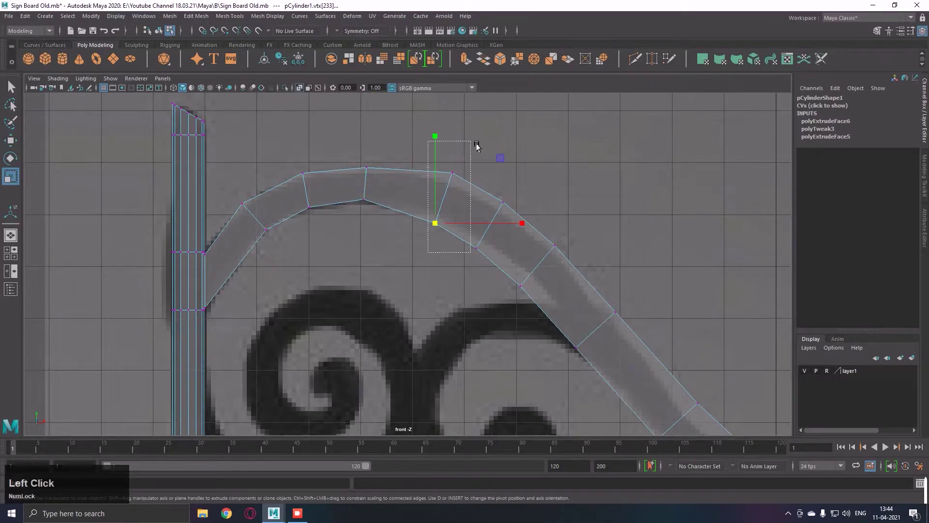
pyautogui.press('r')
pyautogui.click(452, 204)
pyautogui.press('w')
pyautogui.click(455, 201)
pyautogui.middleClick(471, 227)
# Step: Align another vertex pair where the arch begins to descend
pyautogui.click(406, 245)
pyautogui.press('r')
pyautogui.click(428, 210)
pyautogui.press('w')
pyautogui.click(428, 208)
pyautogui.middleClick(496, 217)
# Step: Refine the upper vertex pairs so the strip hugs the reference outline
pyautogui.click(374, 221)
pyautogui.press('r')
pyautogui.click(396, 188)
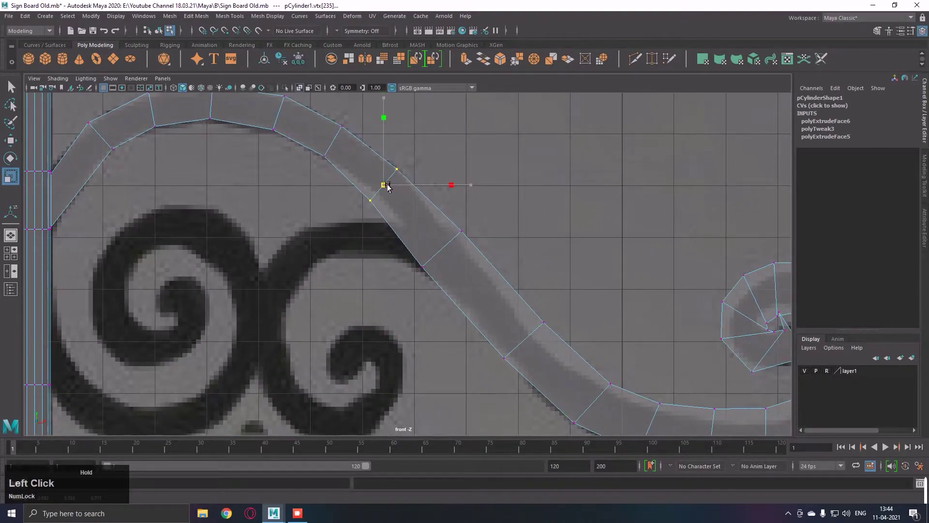
pyautogui.press('w')
pyautogui.click(391, 189)
pyautogui.rightClick(449, 198)
pyautogui.middleClick(416, 189)
pyautogui.rightClick(400, 178)
pyautogui.middleClick(377, 170)
pyautogui.middleClick(431, 255)
# Step: Fit a vertex pair on the descending side of the arch
pyautogui.click(345, 249)
pyautogui.press('r')
pyautogui.click(363, 232)
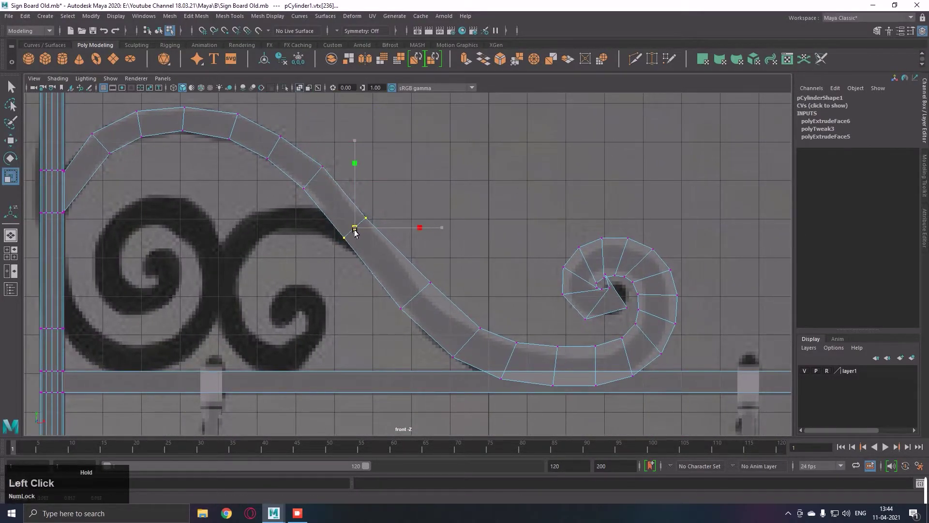
pyautogui.press('w')
pyautogui.click(365, 234)
pyautogui.middleClick(395, 233)
# Step: Scale and move the following pair further down the arch toward the arm
pyautogui.click(378, 270)
pyautogui.press('r')
pyautogui.click(406, 257)
pyautogui.press('w')
pyautogui.click(403, 256)
pyautogui.press('r')
pyautogui.click(401, 260)
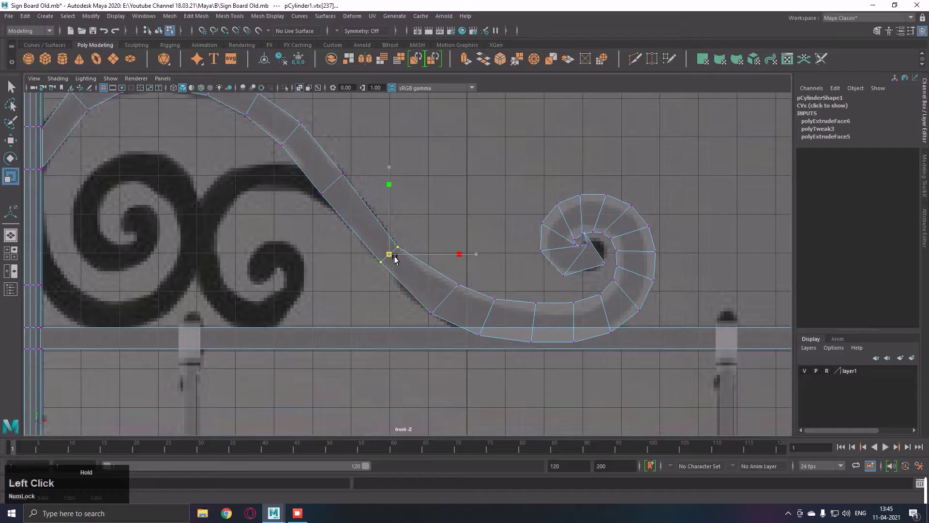
pyautogui.middleClick(421, 253)
# Step: Adjust the lower vertex pairs so the strip keeps the reference curvature
pyautogui.write('r')
pyautogui.click(382, 231)
pyautogui.write('wr')
pyautogui.click(383, 230)
pyautogui.middleClick(387, 230)
pyautogui.click(387, 274)
pyautogui.press('r')
pyautogui.click(420, 254)
pyautogui.press('w')
pyautogui.click(417, 257)
pyautogui.middleClick(434, 253)
# Step: Place the last vertex pairs of the strip where the arch meets the horizontal arm
pyautogui.click(386, 259)
pyautogui.press('r')
pyautogui.click(375, 255)
pyautogui.middleClick(452, 250)
pyautogui.click(371, 302)
pyautogui.press('r')
pyautogui.click(382, 284)
pyautogui.press('w')
pyautogui.click(384, 285)
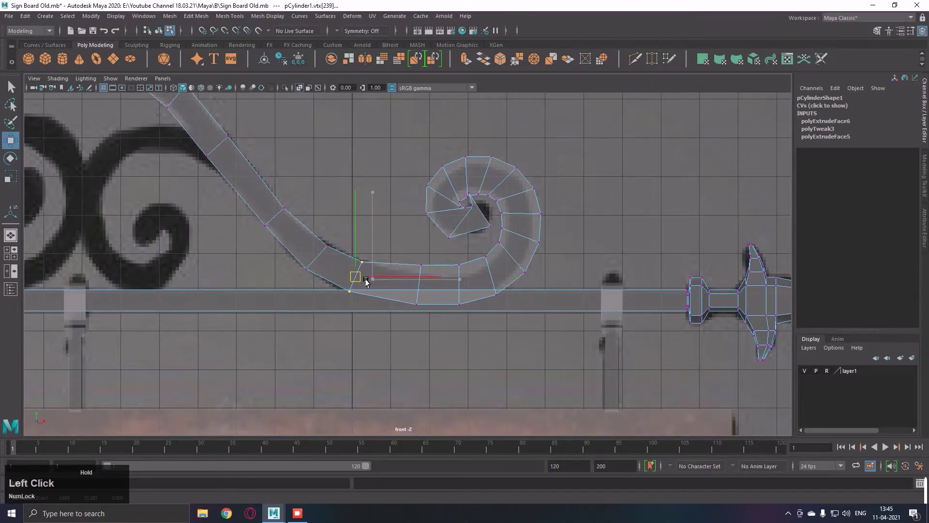
# Step: Move and scale the strip's lower-curve vertices so they sweep along the arm over the reference
pyautogui.middleClick(413, 263)
pyautogui.click(360, 307)
pyautogui.press('r')
pyautogui.click(382, 283)
pyautogui.press('w')
pyautogui.click(383, 282)
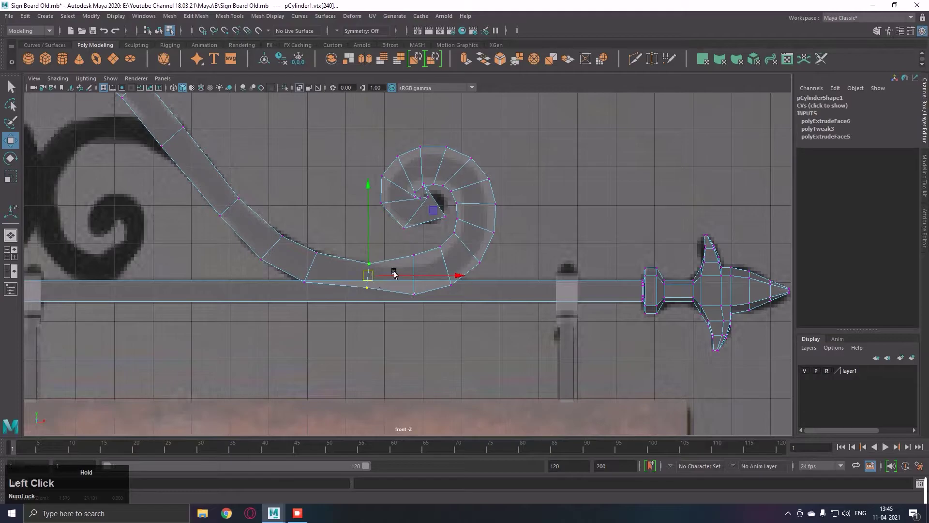
pyautogui.press('r')
pyautogui.click(422, 281)
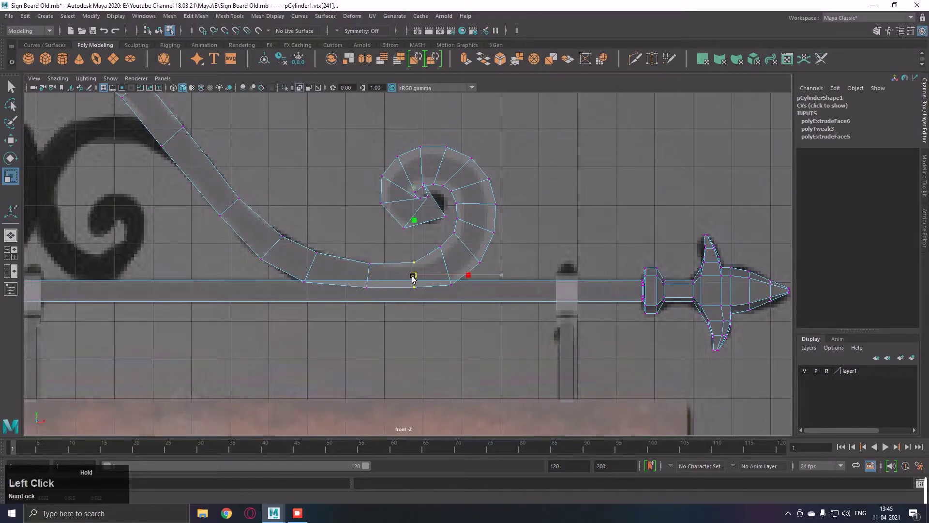
pyautogui.press('w')
pyautogui.click(423, 262)
pyautogui.rightClick(424, 268)
pyautogui.middleClick(507, 268)
pyautogui.rightClick(463, 301)
pyautogui.click(448, 353)
pyautogui.press('r')
pyautogui.click(461, 294)
pyautogui.press('w')
pyautogui.click(464, 282)
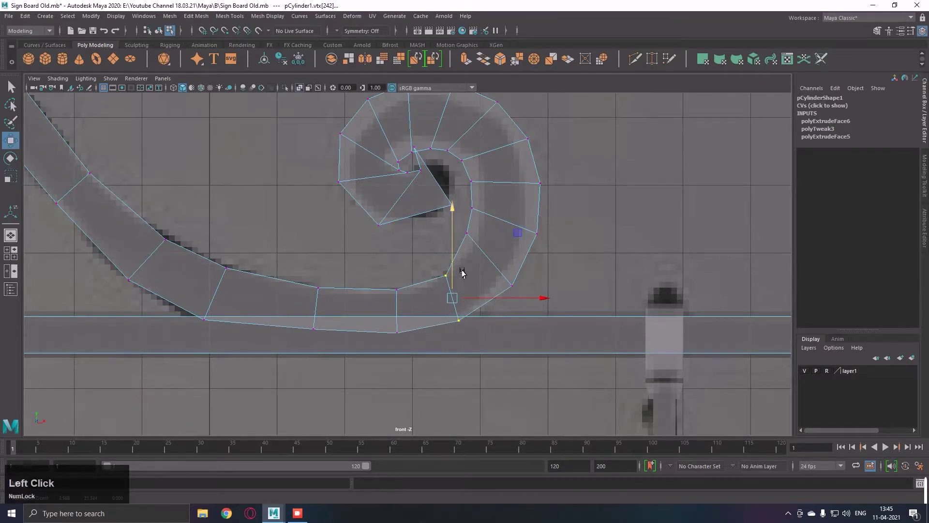
pyautogui.middleClick(473, 277)
# Step: Shape the rising curl's vertices so the strip bends upward along the reference curl
pyautogui.press('r')
pyautogui.click(417, 328)
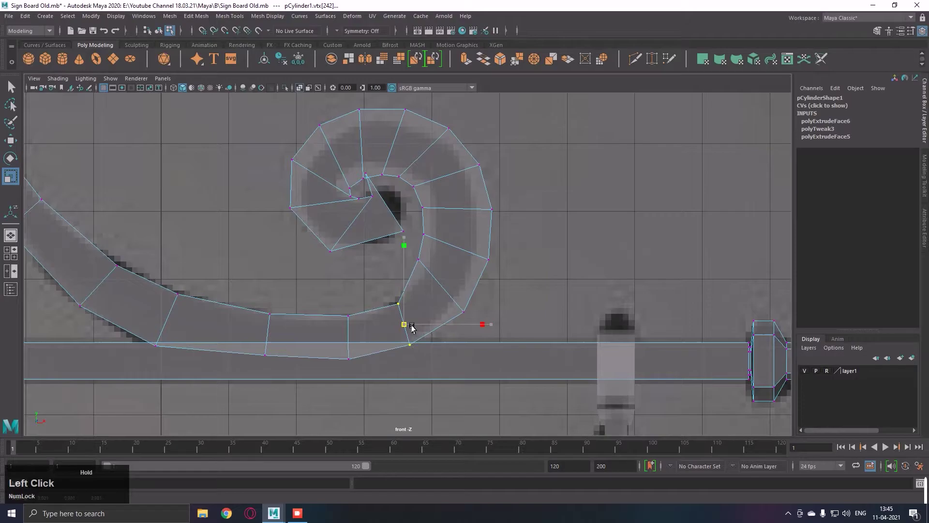
pyautogui.middleClick(435, 318)
pyautogui.press('w')
pyautogui.click(407, 337)
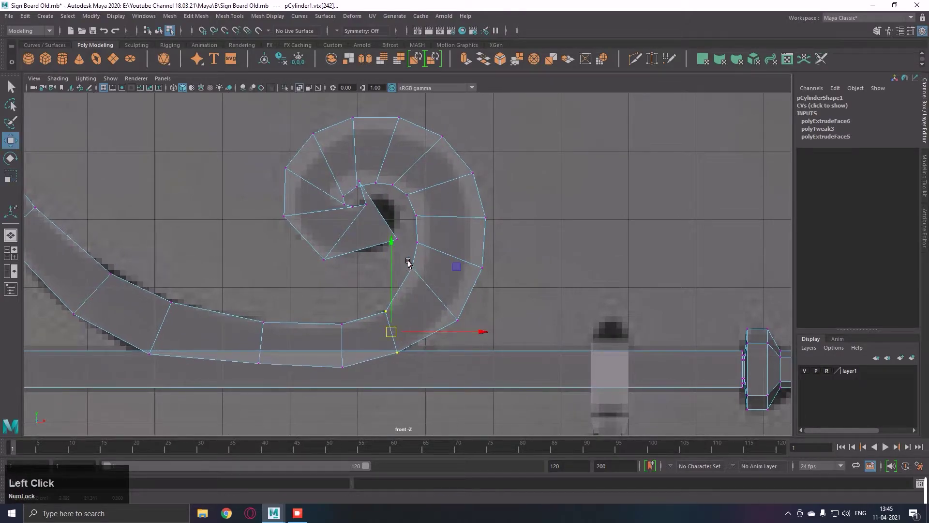
pyautogui.press('r')
pyautogui.click(441, 296)
pyautogui.press('w')
pyautogui.click(445, 300)
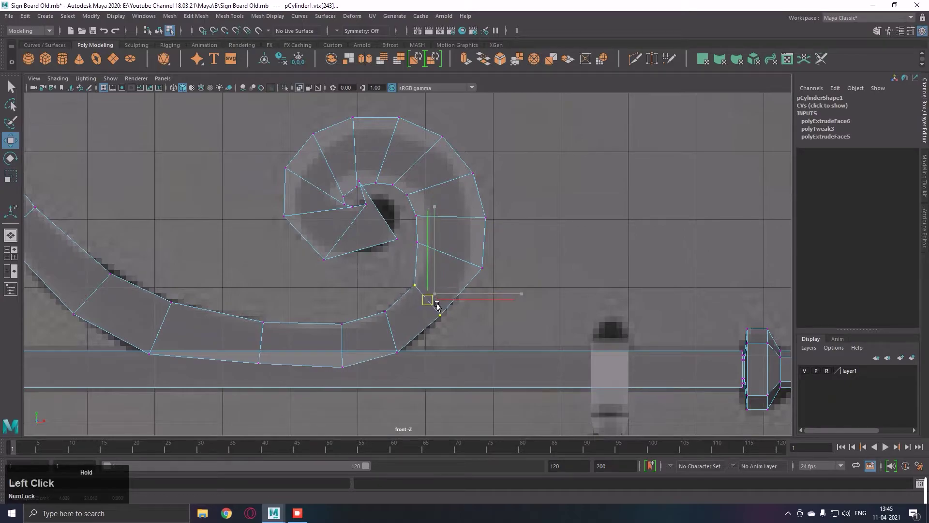
pyautogui.press('r')
pyautogui.click(443, 309)
pyautogui.middleClick(450, 287)
pyautogui.click(404, 295)
pyautogui.click(469, 320)
pyautogui.press('r')
pyautogui.click(455, 289)
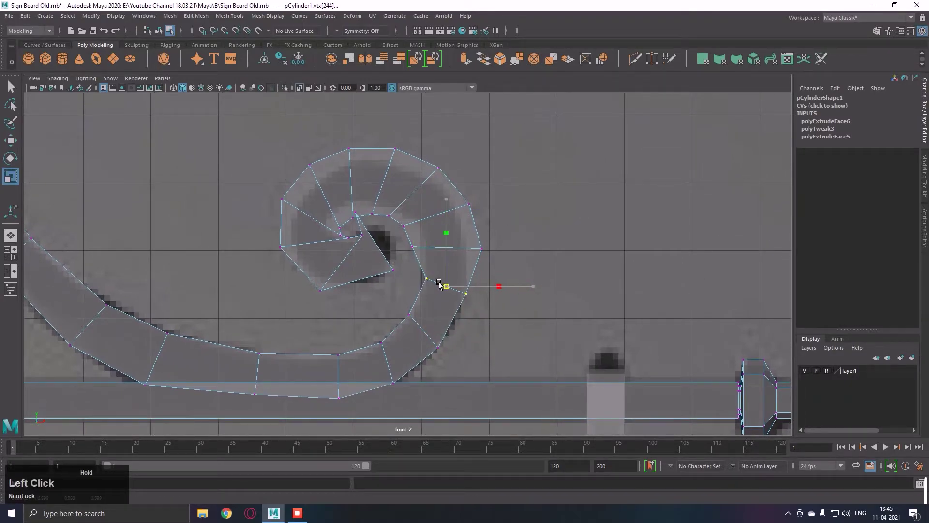
pyautogui.middleClick(458, 282)
# Step: Tuck the spiral's vertices onto the reference curl's outer edge, tightening the coil
pyautogui.click(410, 284)
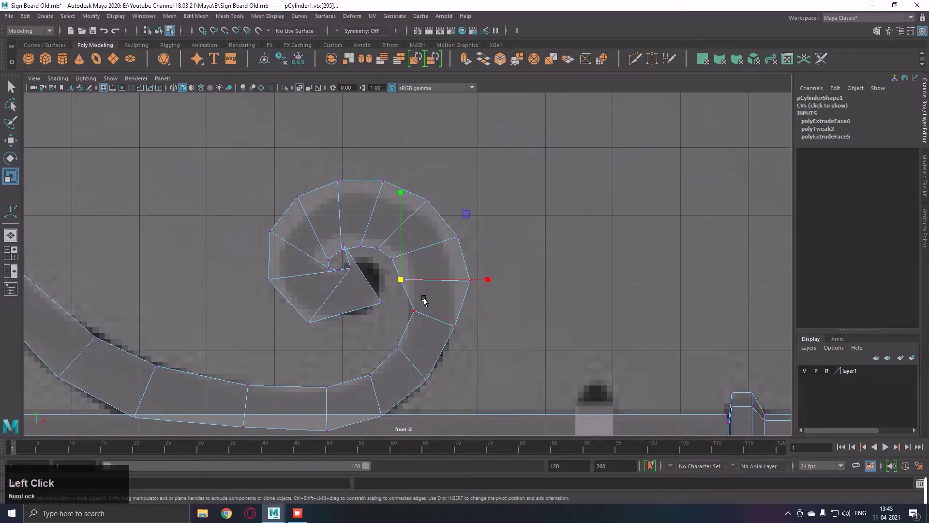
pyautogui.press('r')
pyautogui.click(445, 286)
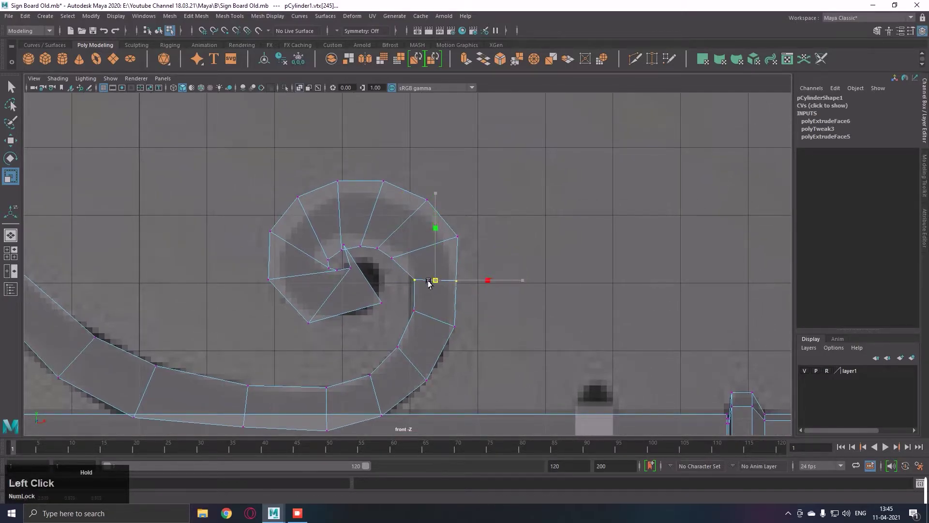
pyautogui.press('w')
pyautogui.click(485, 331)
pyautogui.middleClick(474, 288)
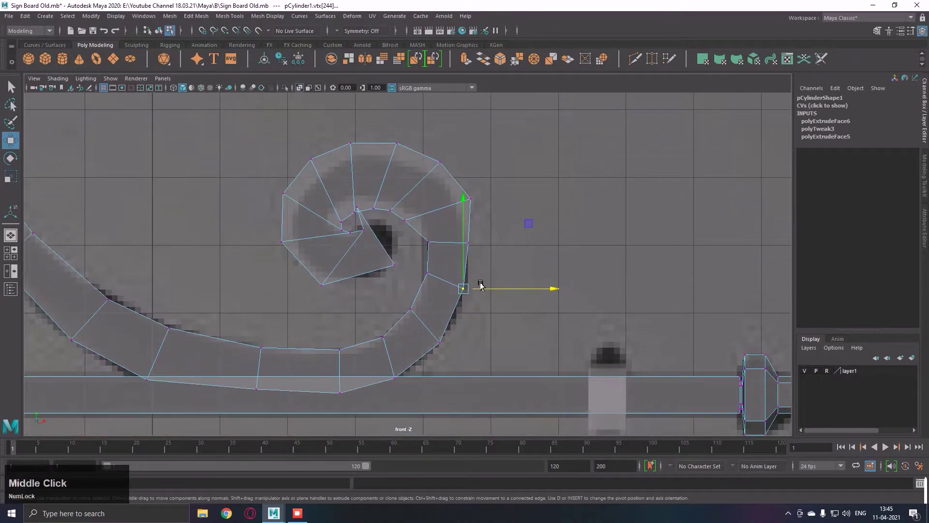
pyautogui.click(439, 220)
pyautogui.rightClick(459, 217)
pyautogui.middleClick(556, 205)
pyautogui.click(508, 244)
pyautogui.rightClick(460, 279)
pyautogui.click(419, 272)
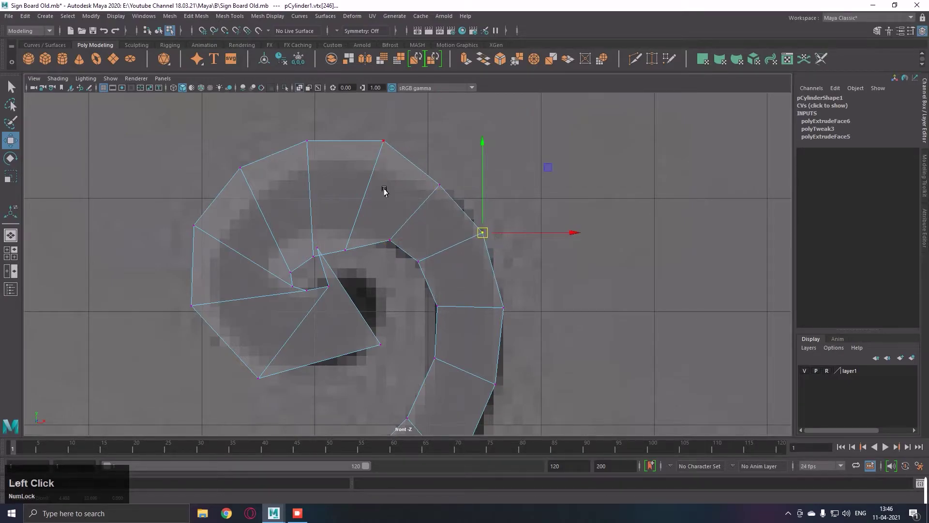
# Step: Nudge the spiral's outer-rim and inner-side vertices over the reference, undoing one misplaced move
pyautogui.rightClick(417, 184)
pyautogui.middleClick(452, 181)
pyautogui.click(313, 171)
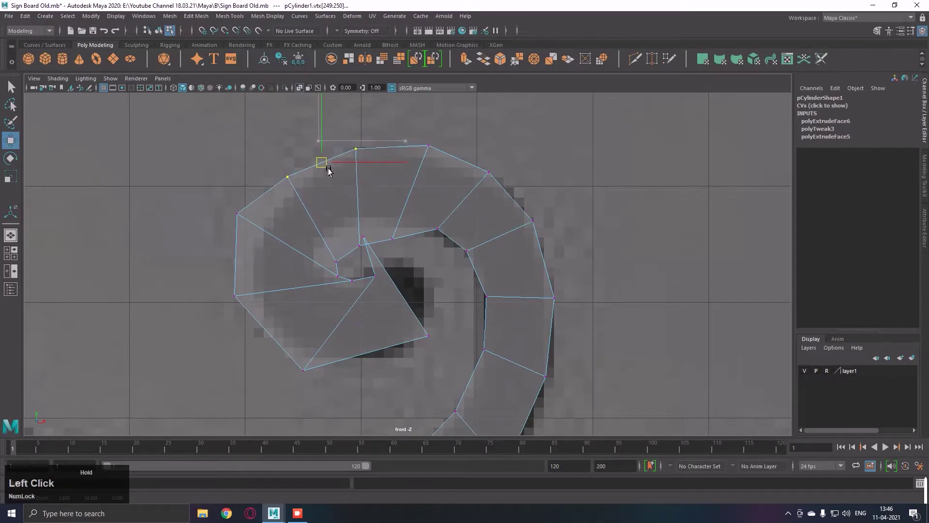
pyautogui.middleClick(366, 169)
pyautogui.click(261, 272)
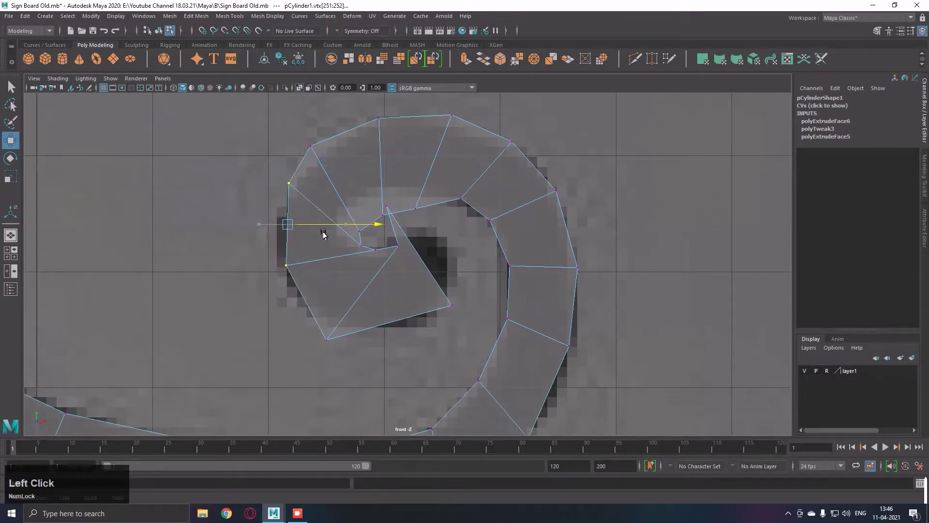
pyautogui.press('r')
pyautogui.click(289, 179)
pyautogui.press('ctrl+z')
pyautogui.click(270, 222)
pyautogui.press('w')
pyautogui.click(296, 173)
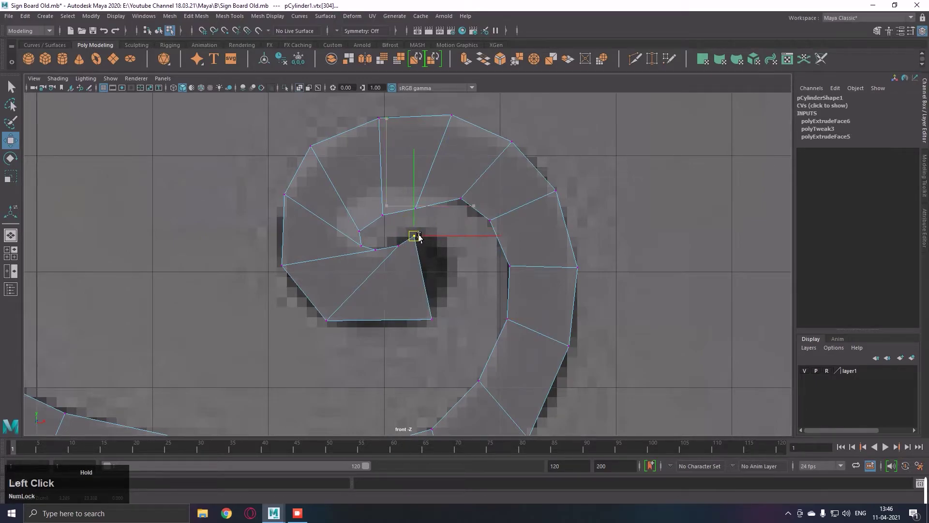
# Step: Tuck the spiral's centre vertices into the middle of the reference curl
pyautogui.rightClick(451, 308)
pyautogui.middleClick(505, 210)
pyautogui.click(444, 357)
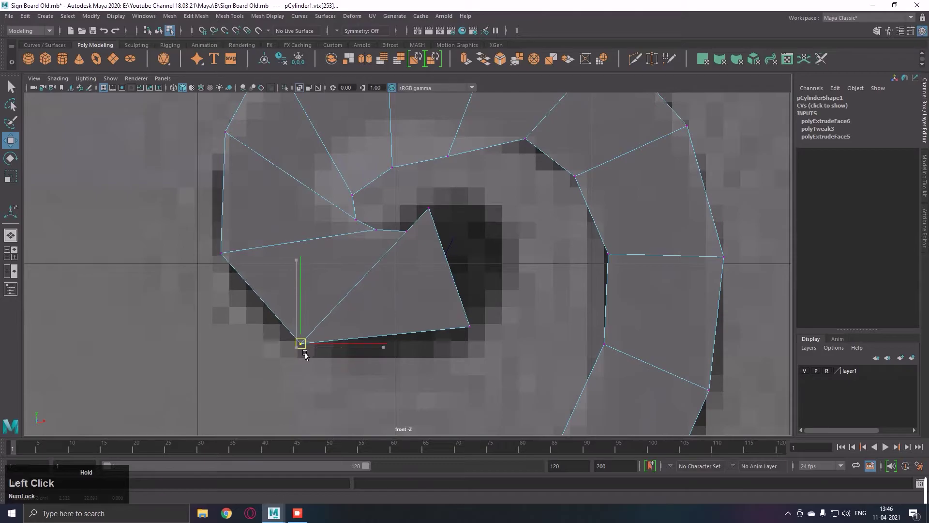
pyautogui.rightClick(494, 286)
pyautogui.middleClick(457, 254)
pyautogui.rightClick(405, 280)
pyautogui.middleClick(459, 250)
# Step: Move the inner-edge and outer-rim vertices onto the reference outline so the coil closes neatly
pyautogui.click(338, 281)
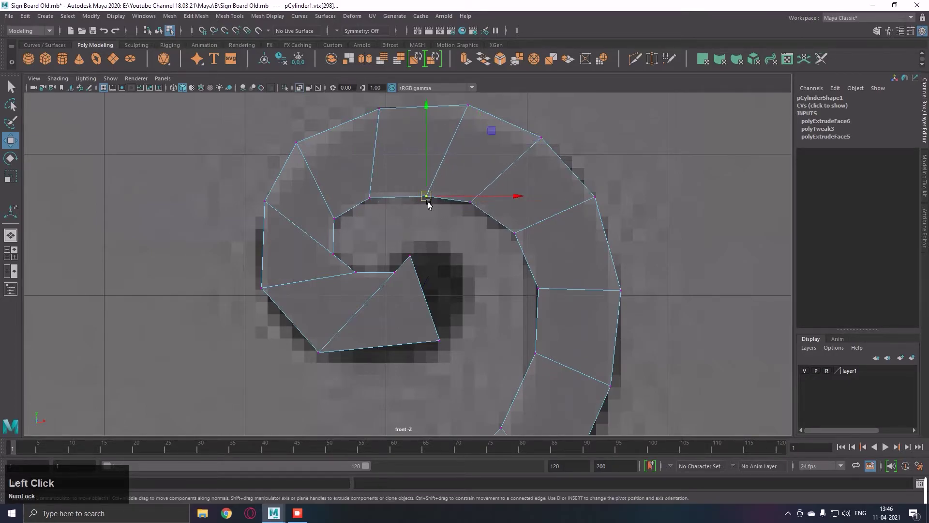
pyautogui.middleClick(511, 233)
pyautogui.rightClick(546, 251)
pyautogui.middleClick(477, 264)
pyautogui.rightClick(587, 239)
pyautogui.middleClick(527, 244)
pyautogui.rightClick(571, 255)
pyautogui.middleClick(594, 196)
pyautogui.click(451, 207)
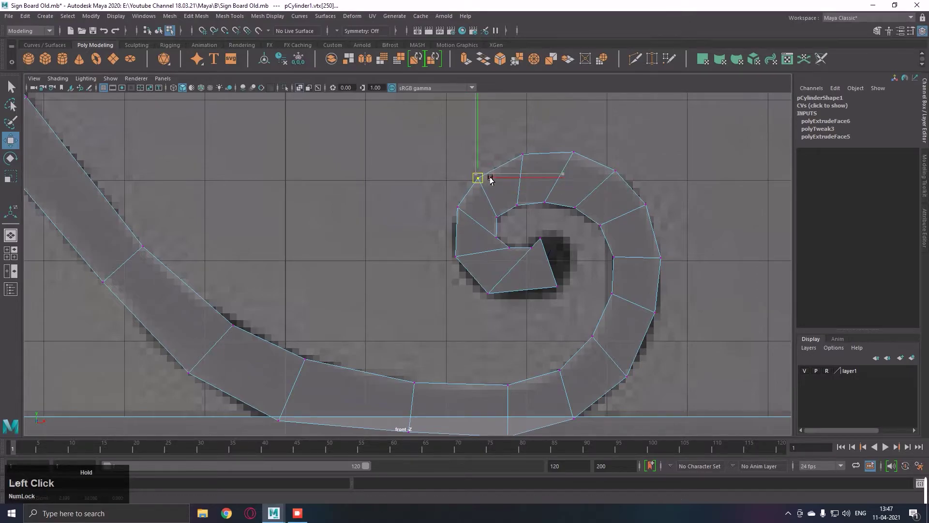
pyautogui.rightClick(609, 157)
pyautogui.click(562, 152)
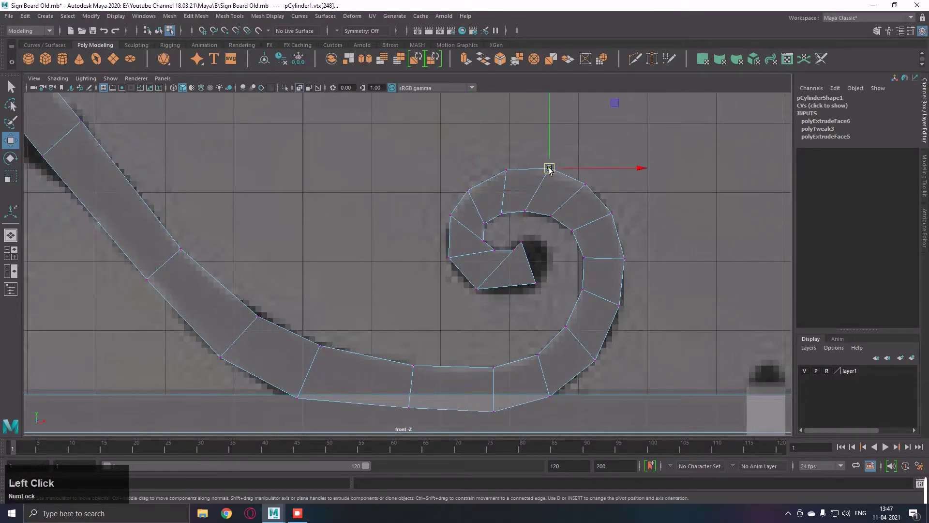
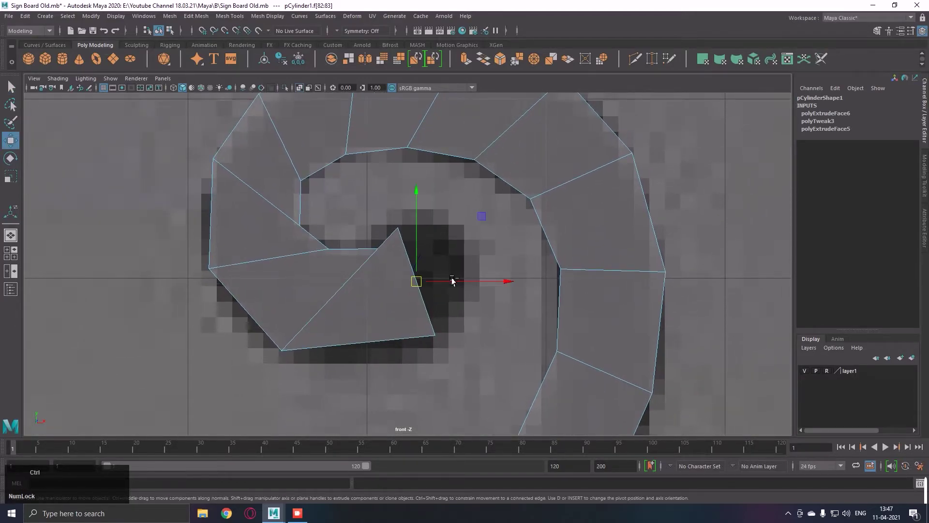
# Step: Extrude the flat scroll faces and pull them out with the manipulator into a thick solid band
pyautogui.press('e')
pyautogui.click(458, 286)
pyautogui.press('r')
pyautogui.click(455, 272)
pyautogui.rightClick(435, 269)
pyautogui.middleClick(478, 261)
pyautogui.press('w')
pyautogui.click(440, 230)
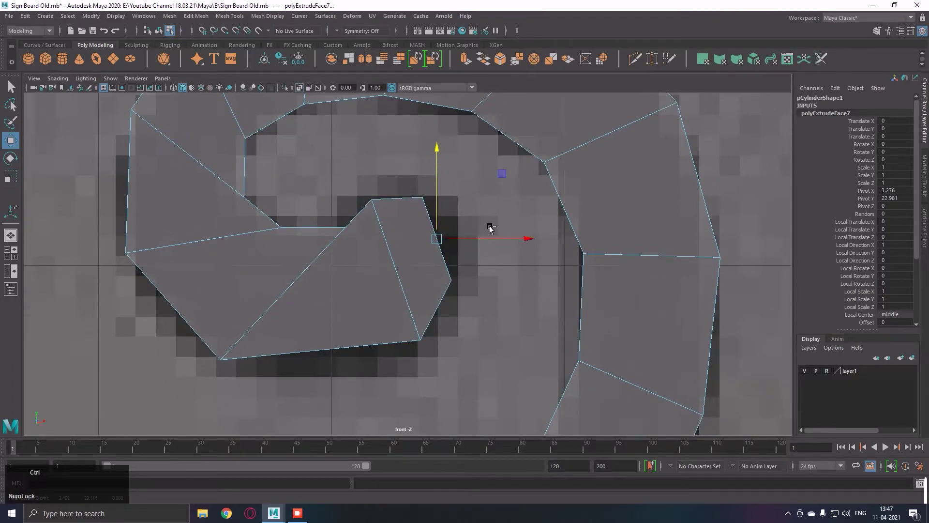
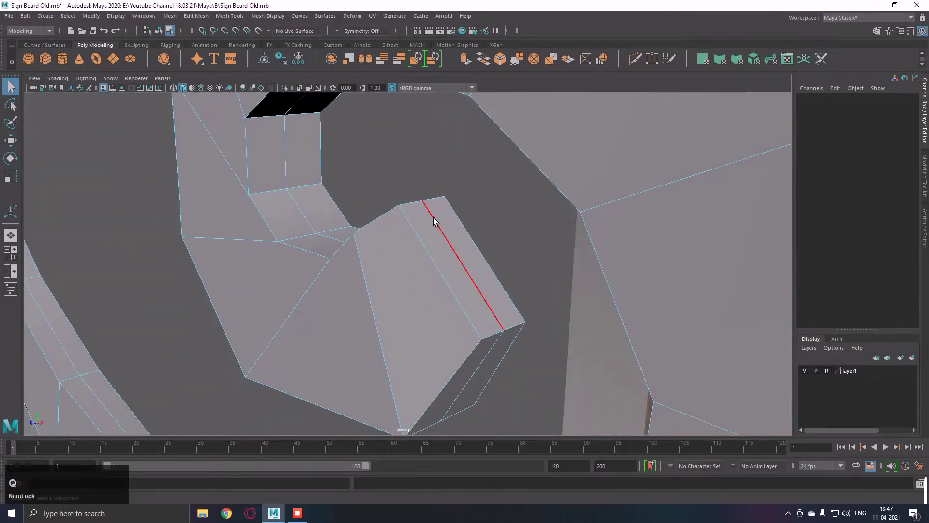
# Step: Select the scroll strip's end edges, undoing a mispick, and bevel them to round the square end
pyautogui.click(420, 212)
pyautogui.click(439, 203)
pyautogui.click(417, 213)
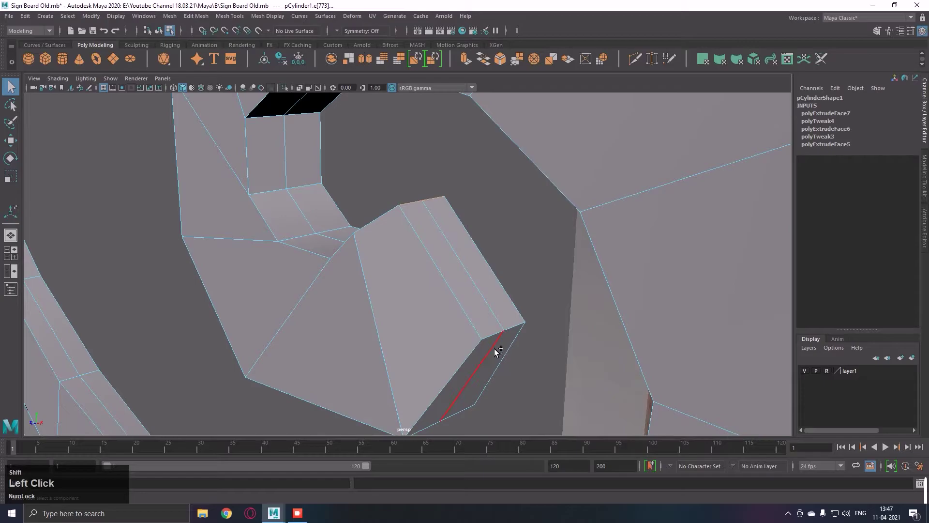
pyautogui.press('ctrl+z')
pyautogui.click(498, 341)
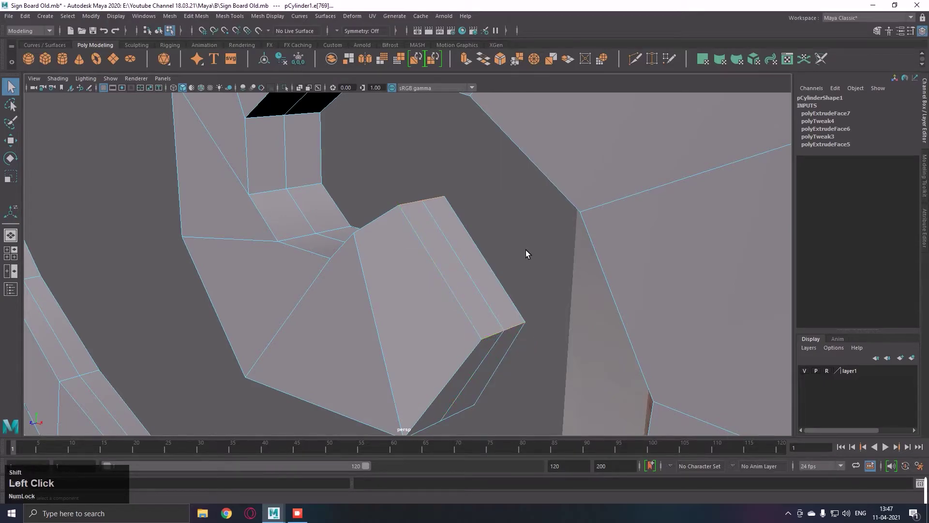
pyautogui.press('ctrl+b')
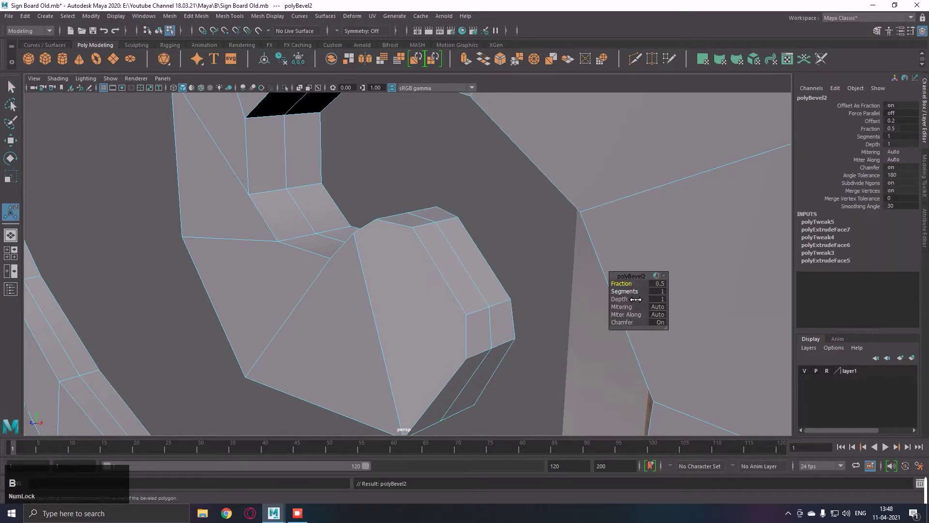
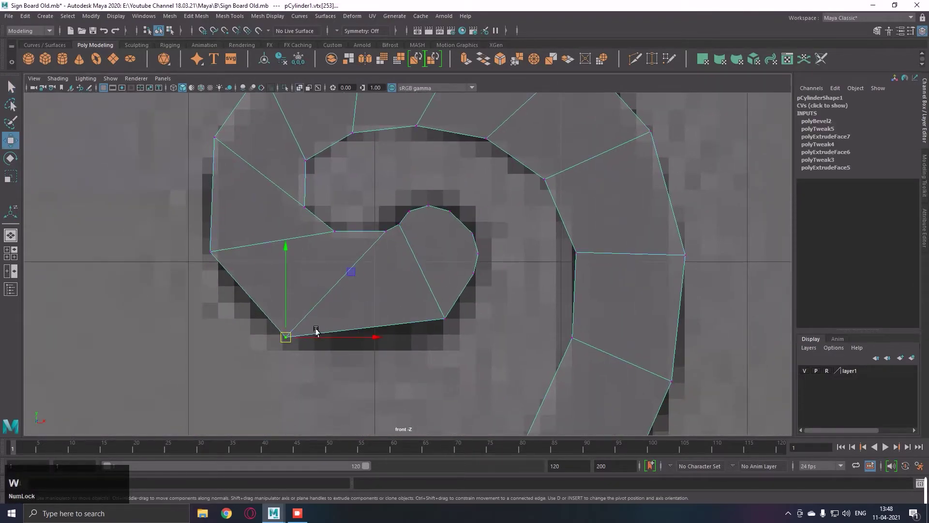
pyautogui.rightClick(389, 300)
pyautogui.rightClick(425, 324)
# Step: Move the curl's tip vertex onto the reference centre, then return to whole-object selection
pyautogui.click(462, 324)
pyautogui.press('w')
pyautogui.click(447, 327)
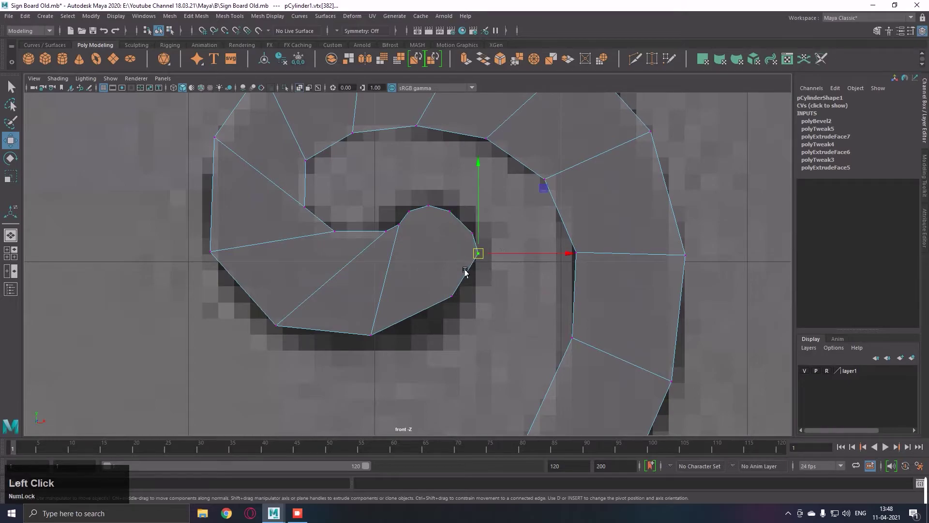
pyautogui.rightClick(492, 239)
pyautogui.press('q')
pyautogui.rightClick(463, 257)
pyautogui.rightClick(457, 226)
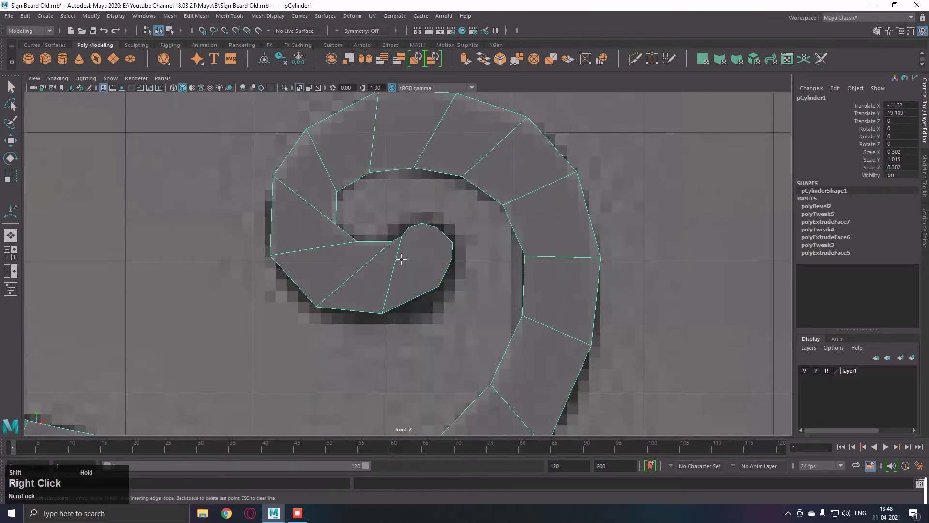
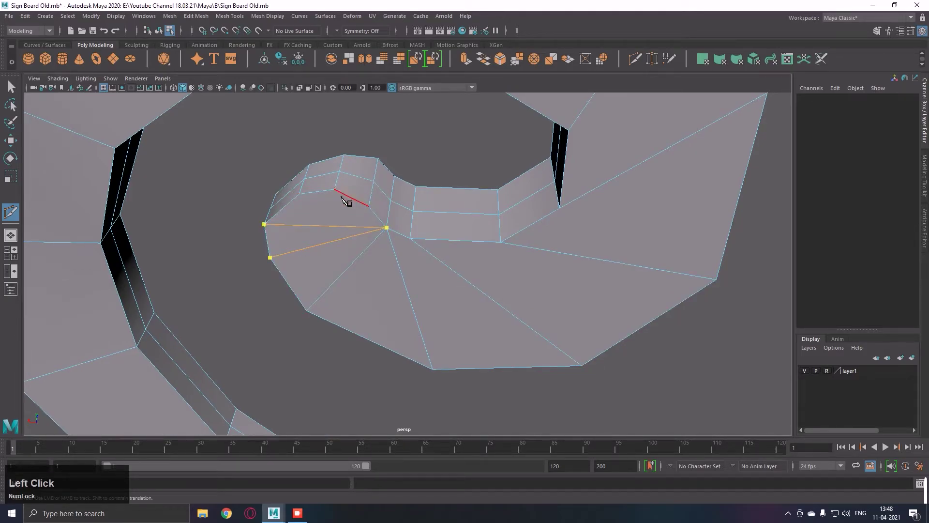
# Step: Cut new edges with Multi-Cut from the curl's central vertex across its fan-shaped end face
pyautogui.press('Return')
pyautogui.click(330, 193)
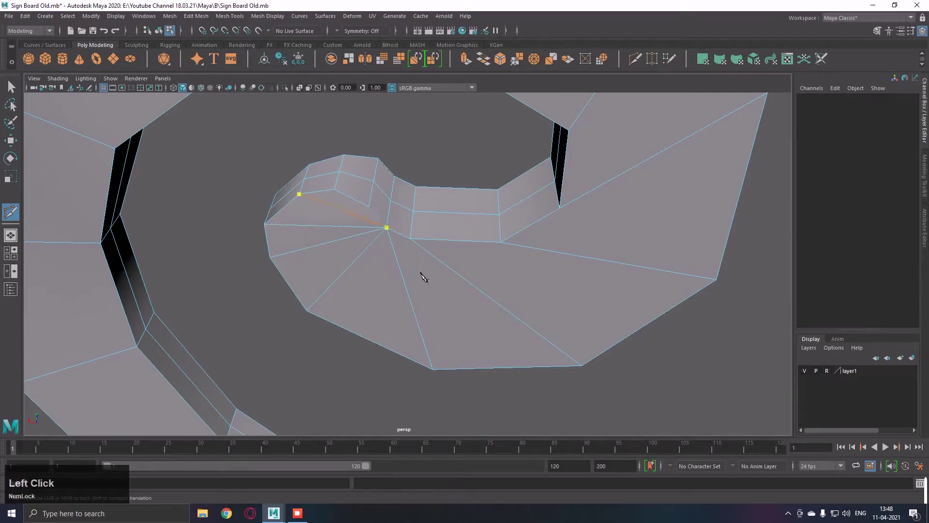
pyautogui.press('Return')
pyautogui.click(413, 256)
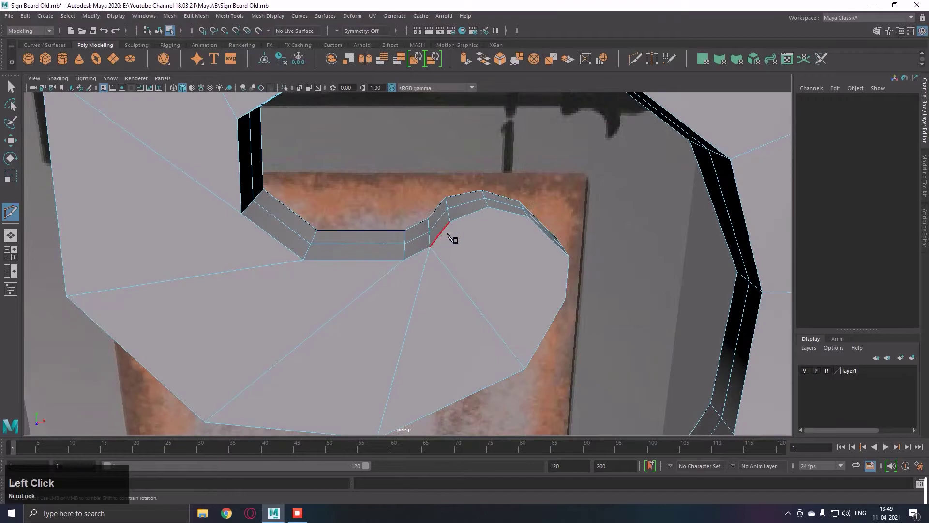
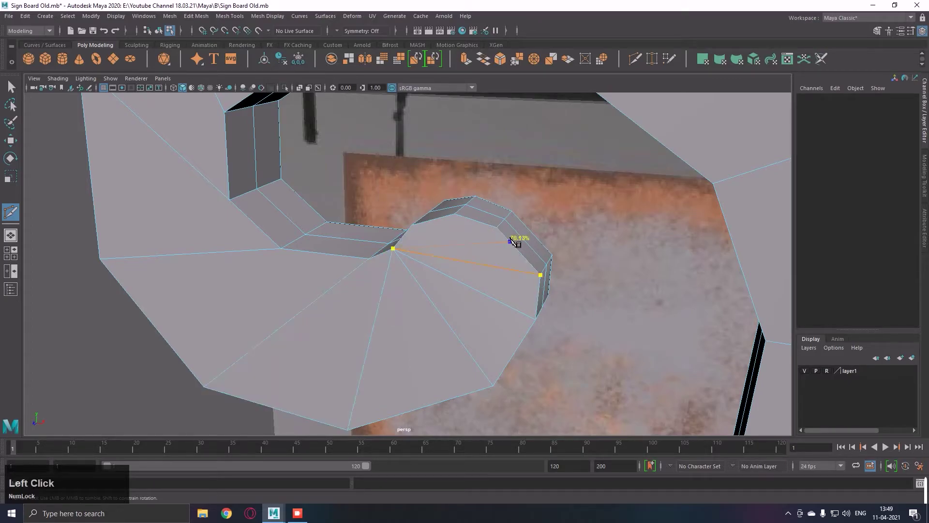
pyautogui.press('Return')
pyautogui.click(506, 265)
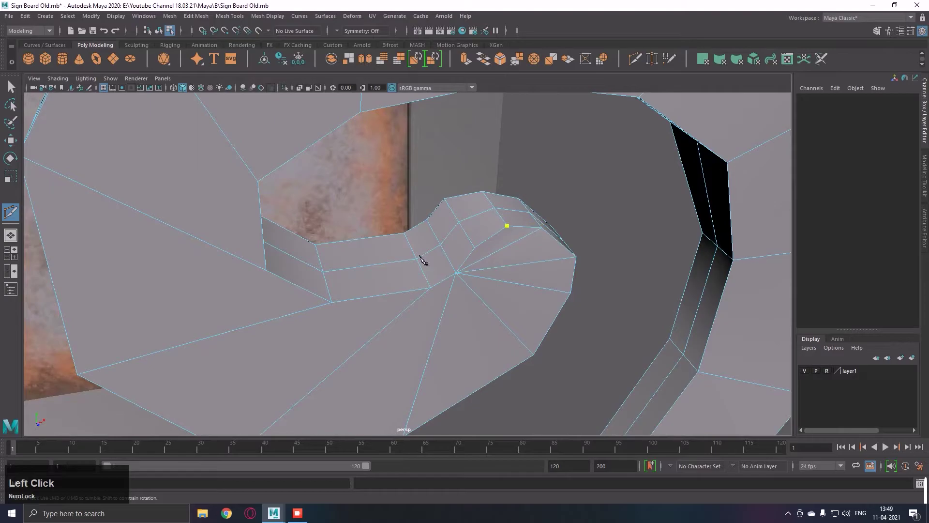
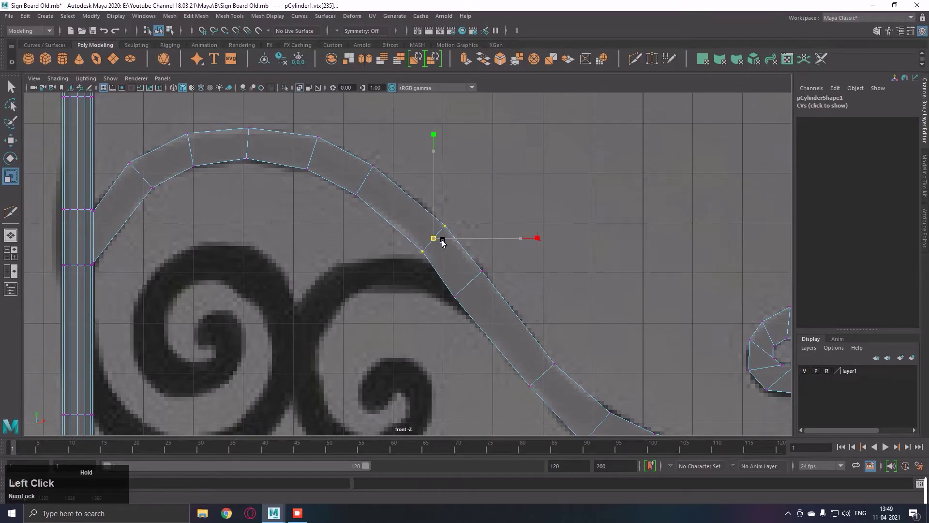
# Step: Nudge the lower arch vertices onto the reference bar, toggling Move and Scale between picks
pyautogui.middleClick(450, 243)
pyautogui.press('w')
pyautogui.click(437, 224)
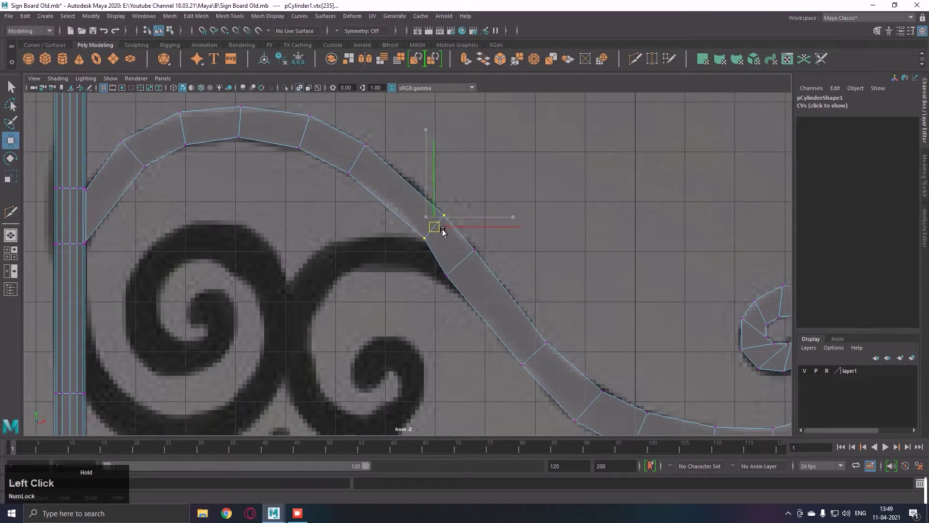
pyautogui.press('r')
pyautogui.click(469, 270)
pyautogui.press('w')
pyautogui.click(473, 271)
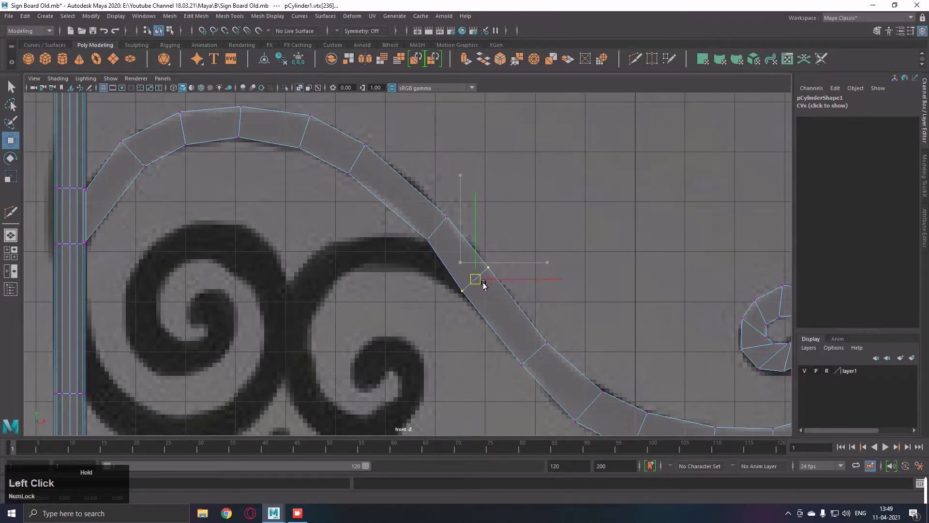
pyautogui.press('r')
pyautogui.click(485, 287)
pyautogui.press('w')
pyautogui.click(484, 285)
pyautogui.middleClick(523, 292)
pyautogui.click(485, 257)
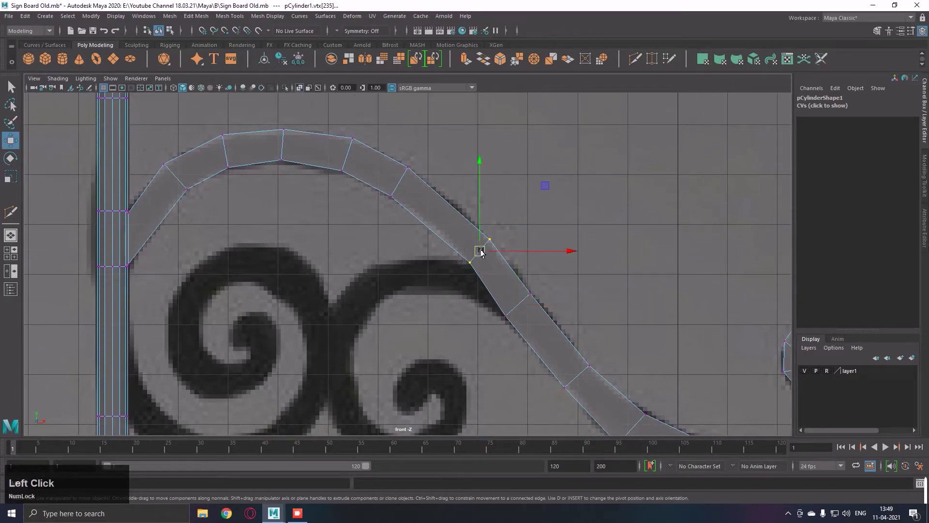
# Step: Reselect the arched bar and pull its higher vertices onto the reference arch edge
pyautogui.press('q')
pyautogui.rightClick(501, 201)
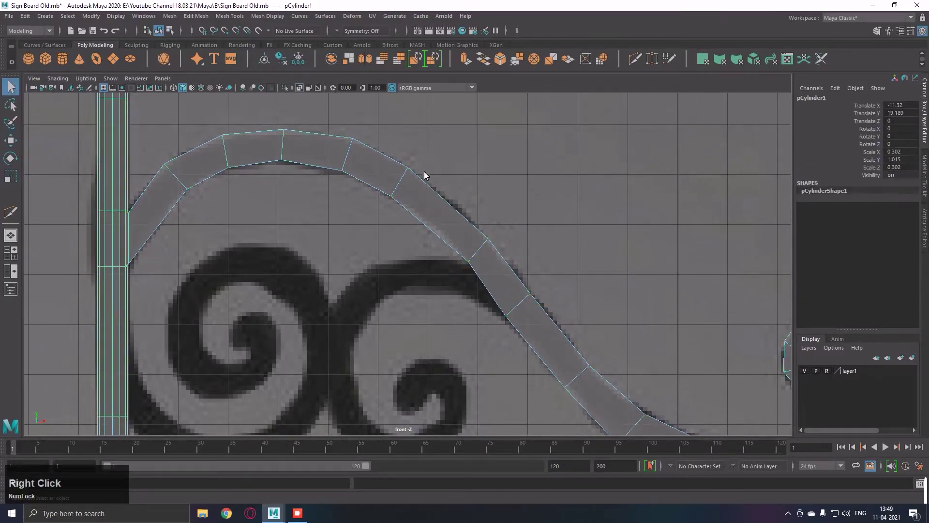
pyautogui.click(475, 142)
pyautogui.press('r')
pyautogui.click(408, 185)
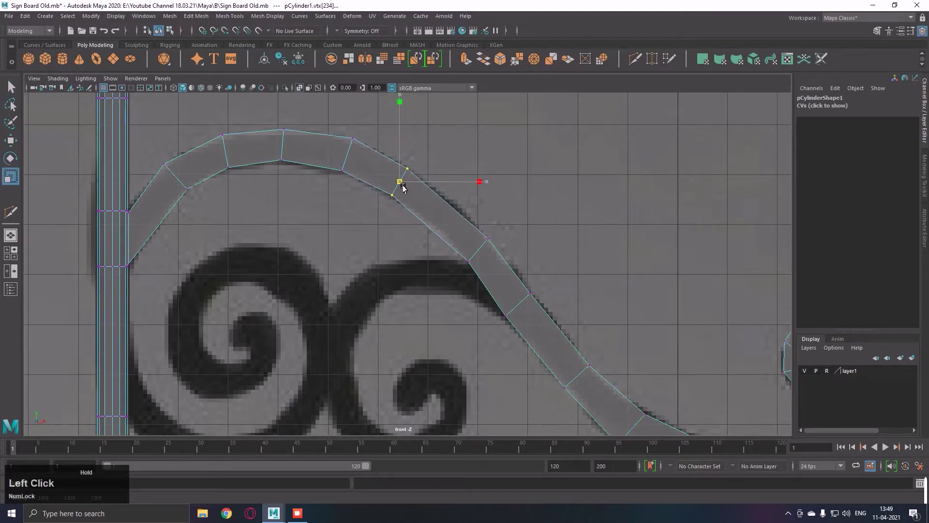
pyautogui.press('w')
pyautogui.click(415, 188)
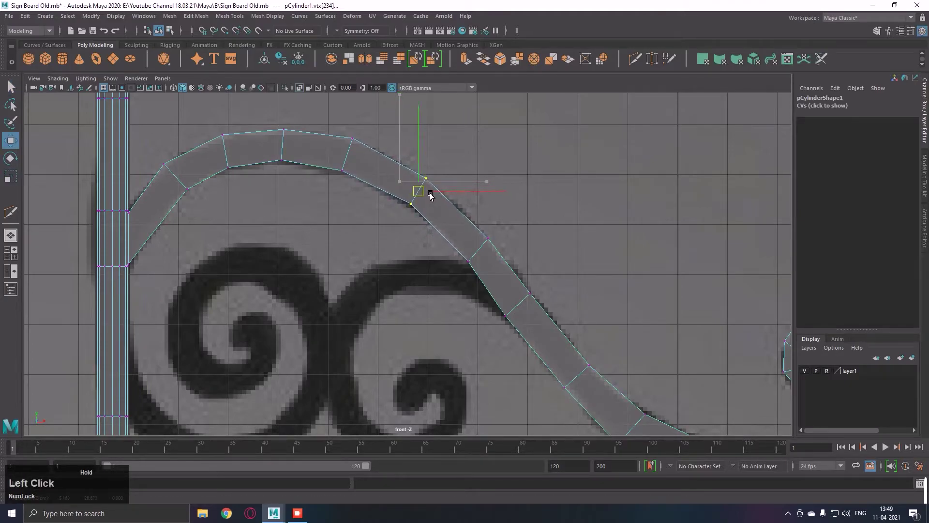
pyautogui.rightClick(480, 205)
pyautogui.middleClick(465, 202)
pyautogui.press('q')
pyautogui.rightClick(529, 182)
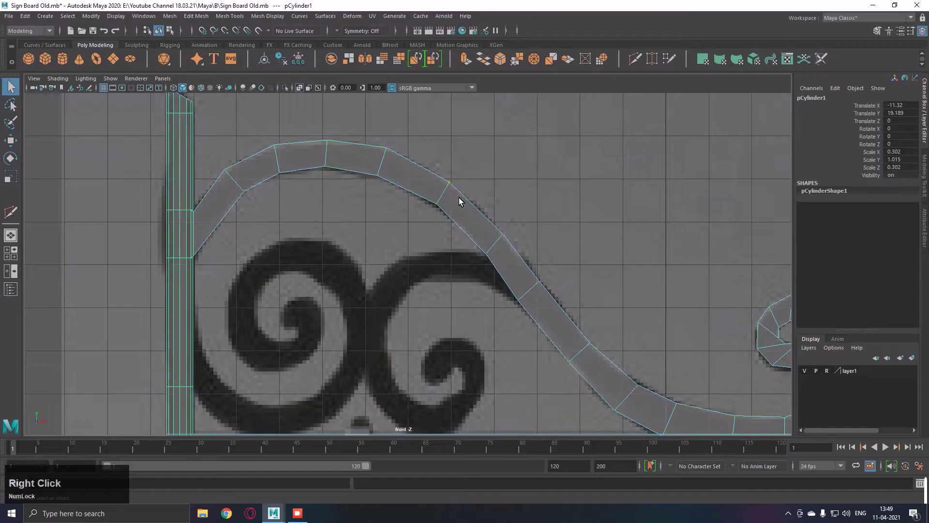
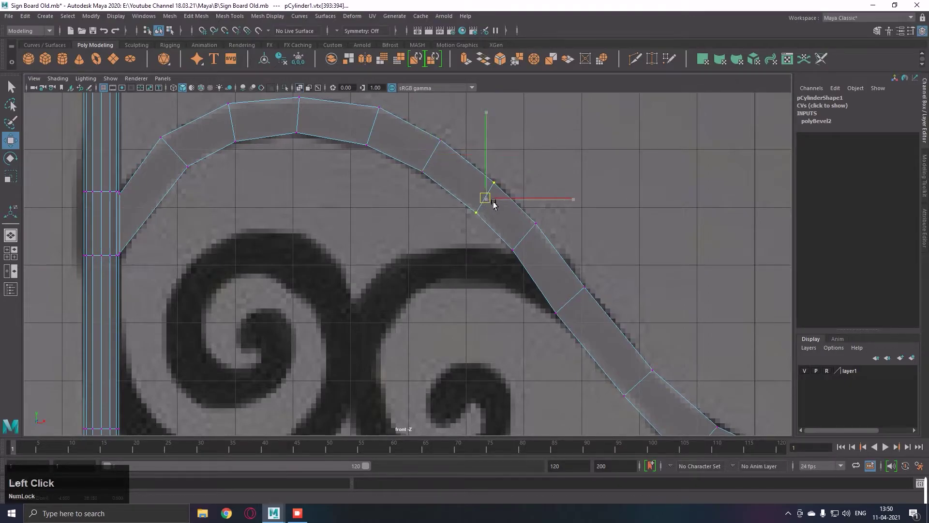
# Step: Align the remaining outer-rim vertices of the arch with the reference outline
pyautogui.rightClick(572, 211)
pyautogui.middleClick(530, 200)
pyautogui.click(493, 219)
pyautogui.press('r')
pyautogui.click(502, 204)
pyautogui.press('w')
pyautogui.click(504, 203)
pyautogui.click(521, 267)
pyautogui.middleClick(566, 232)
pyautogui.press('q')
pyautogui.rightClick(587, 186)
pyautogui.click(482, 201)
pyautogui.click(527, 174)
# Step: Switch the viewport to the four-view layout and frame the model
pyautogui.press('space')
pyautogui.press('f')
pyautogui.rightClick(655, 175)
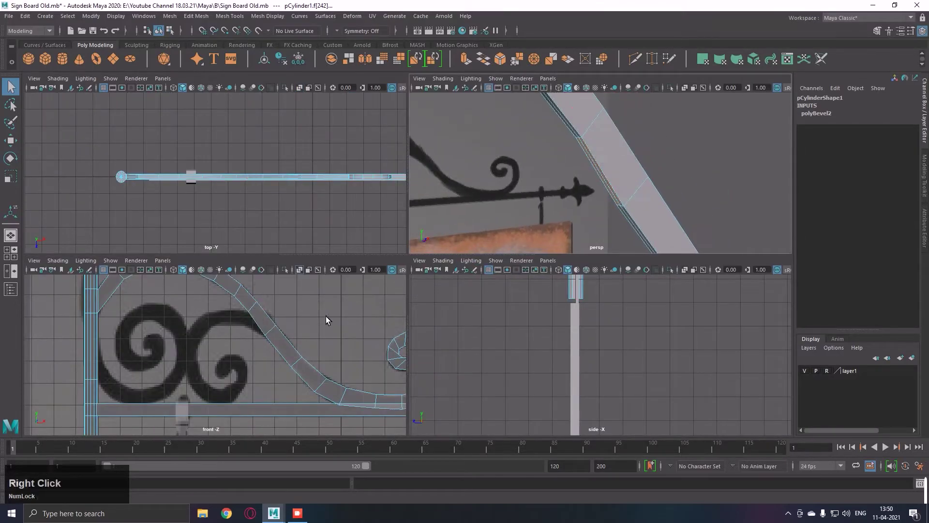
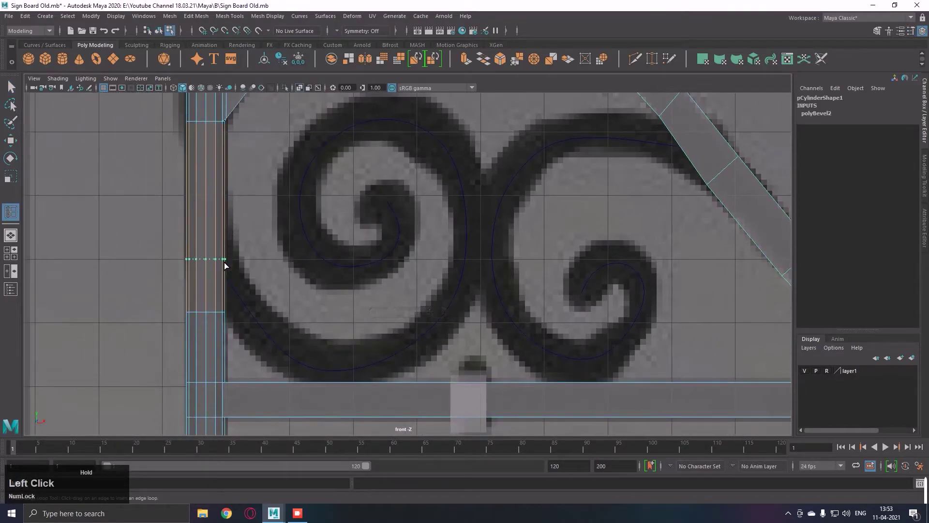
# Step: Select the vertical post and position it beside the second scroll
pyautogui.press('q')
pyautogui.rightClick(277, 285)
pyautogui.click(187, 327)
pyautogui.press('w')
pyautogui.click(215, 291)
pyautogui.press('q')
pyautogui.rightClick(281, 270)
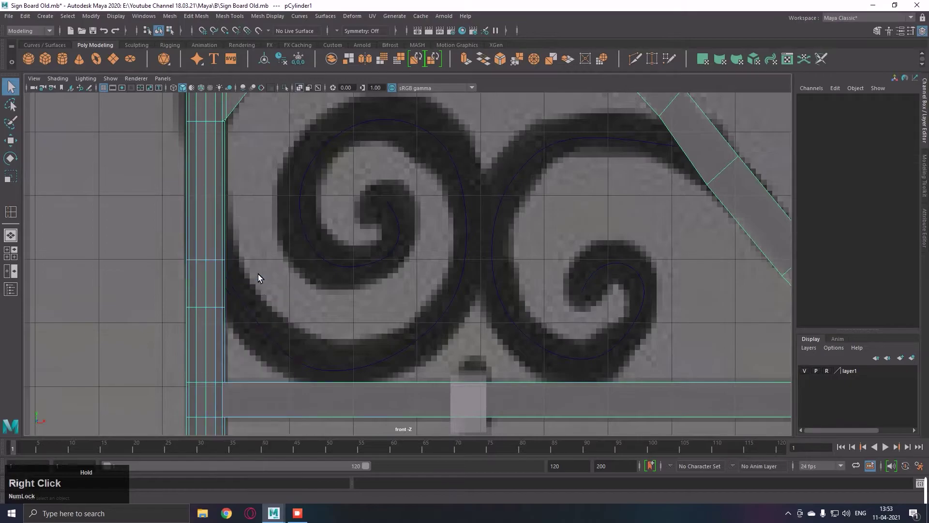
pyautogui.click(241, 300)
# Step: Insert an edge loop across the post level with the second scroll
pyautogui.press('space')
pyautogui.write('wf')
pyautogui.rightClick(609, 204)
pyautogui.click(524, 200)
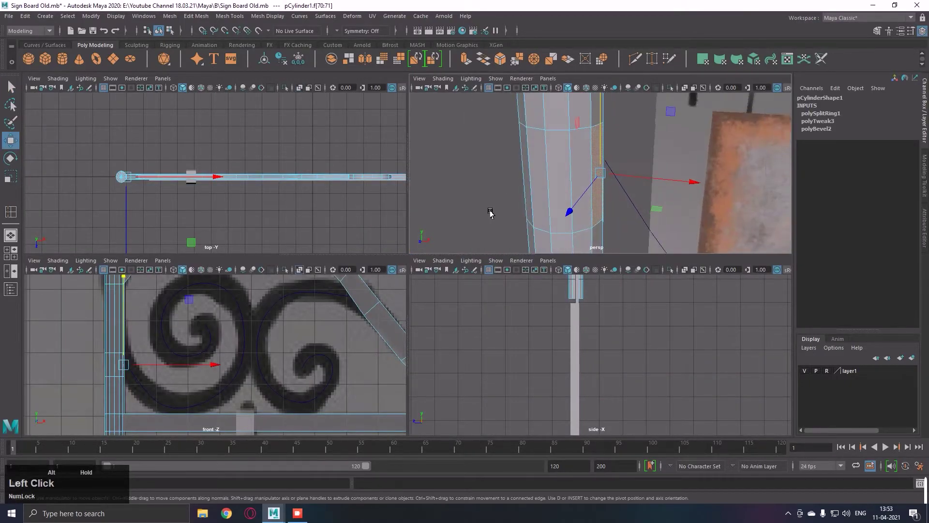
pyautogui.press('space')
pyautogui.rightClick(272, 316)
pyautogui.middleClick(405, 302)
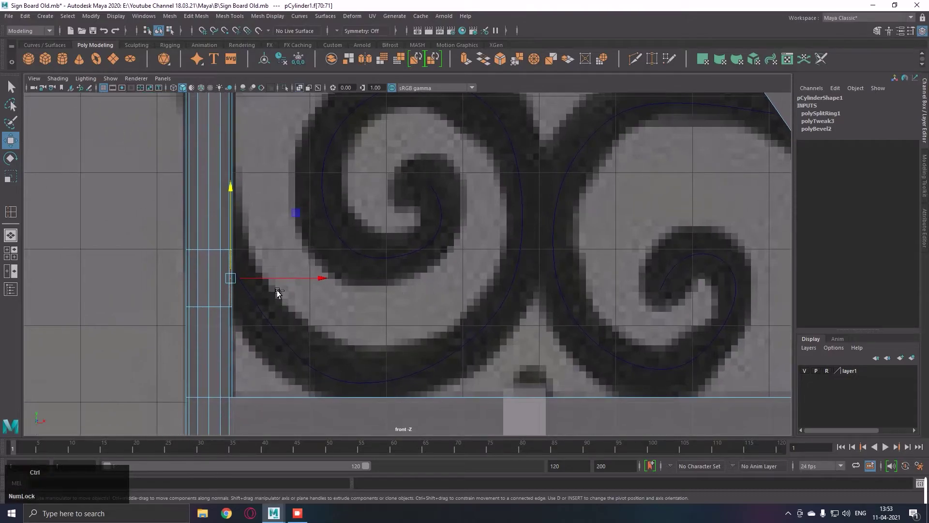
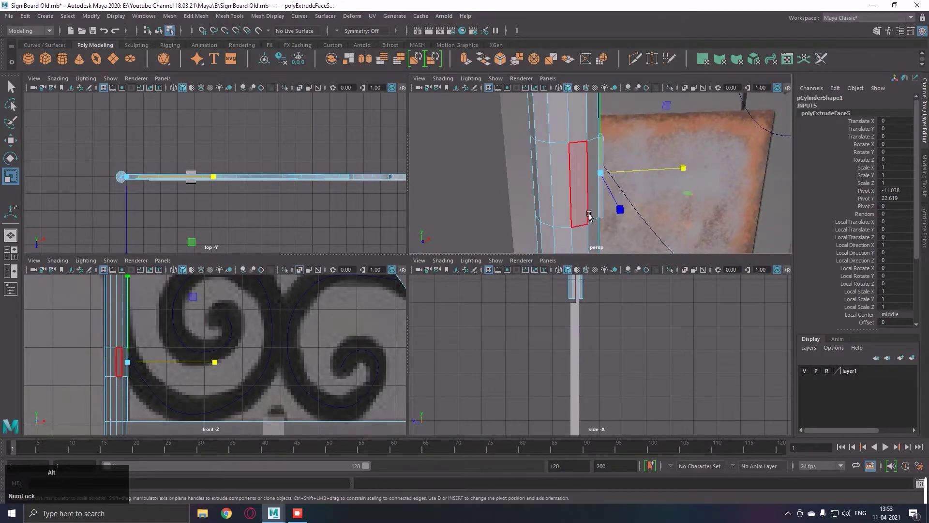
# Step: Extrude the new side face of the post and nudge it slightly outward
pyautogui.click(591, 209)
pyautogui.press('w')
pyautogui.click(635, 188)
pyautogui.click(638, 241)
pyautogui.press('q')
pyautogui.rightClick(678, 189)
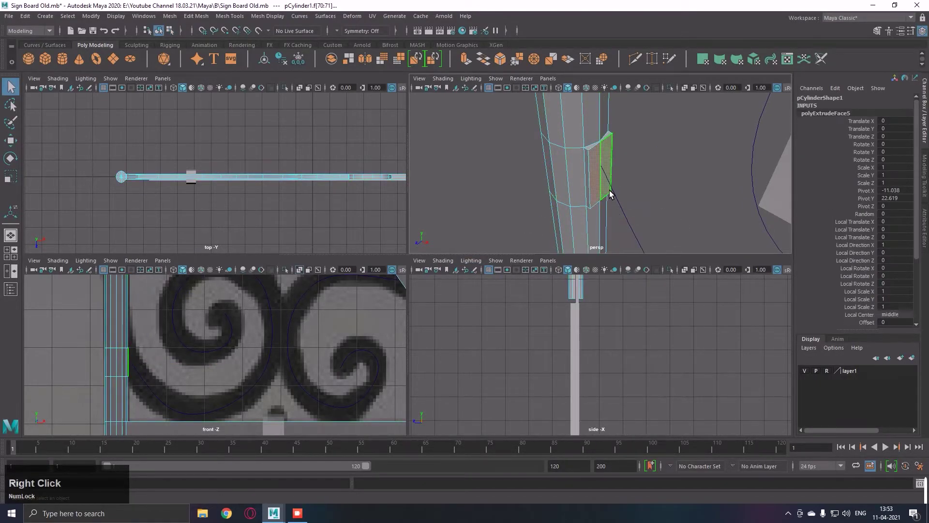
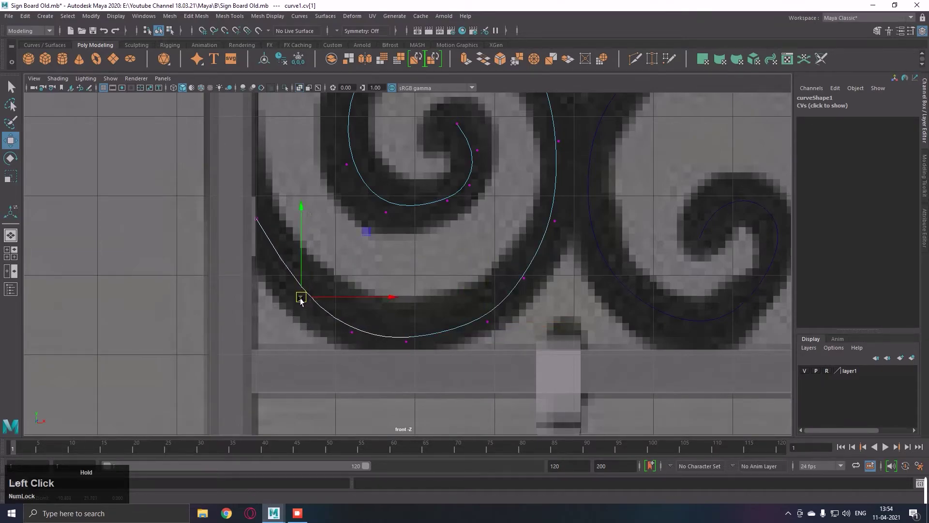
# Step: Move the left scroll curve's outer points onto the reference spiral
pyautogui.middleClick(373, 257)
pyautogui.click(431, 273)
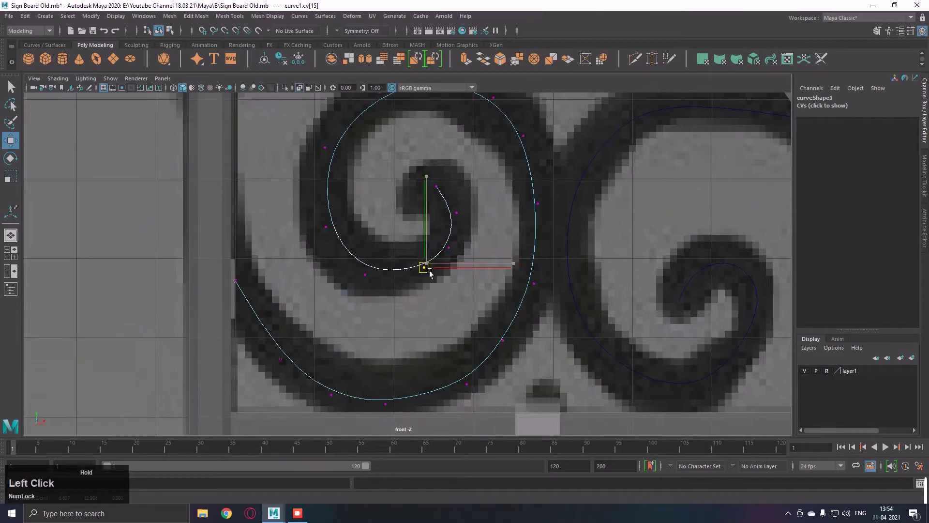
pyautogui.rightClick(357, 255)
pyautogui.middleClick(345, 256)
pyautogui.click(357, 194)
pyautogui.middleClick(491, 196)
pyautogui.click(481, 237)
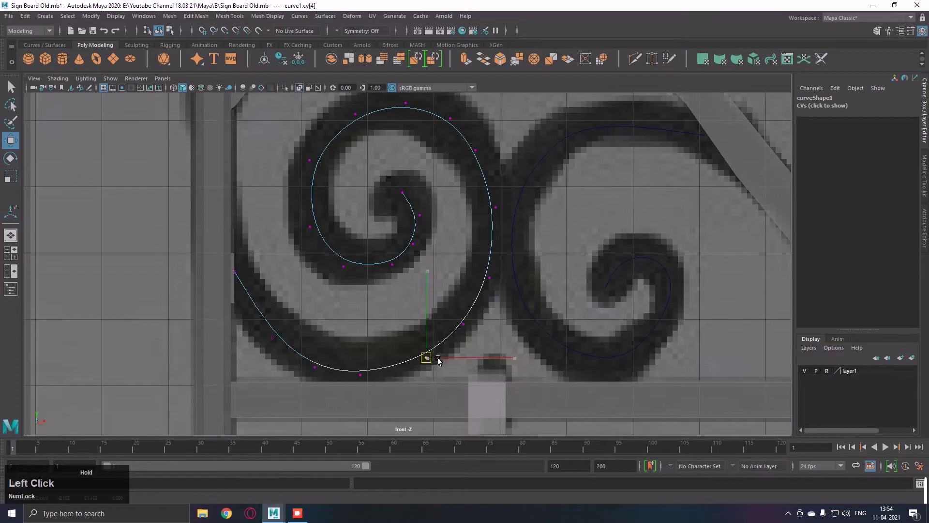
# Step: Pull the curve's inner points into the spiral's centre curl
pyautogui.rightClick(477, 338)
pyautogui.middleClick(432, 292)
pyautogui.click(430, 308)
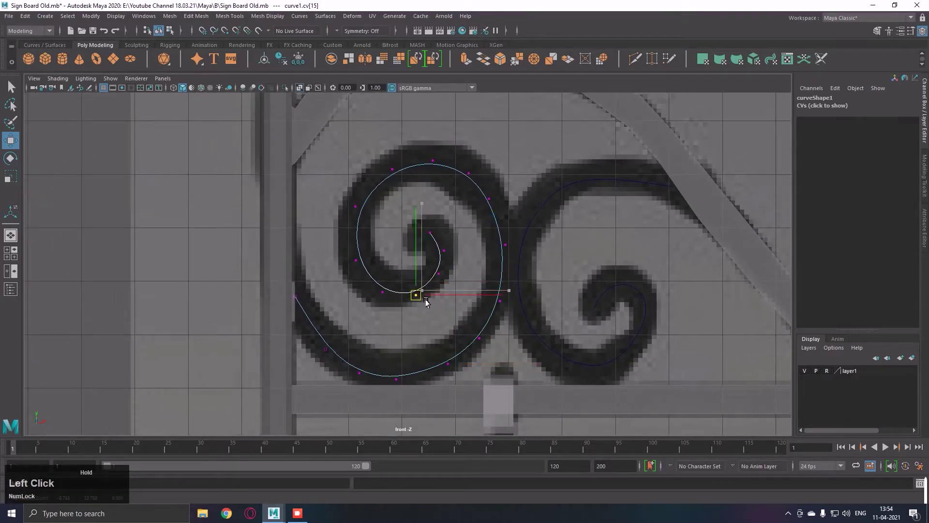
pyautogui.rightClick(462, 274)
pyautogui.click(464, 242)
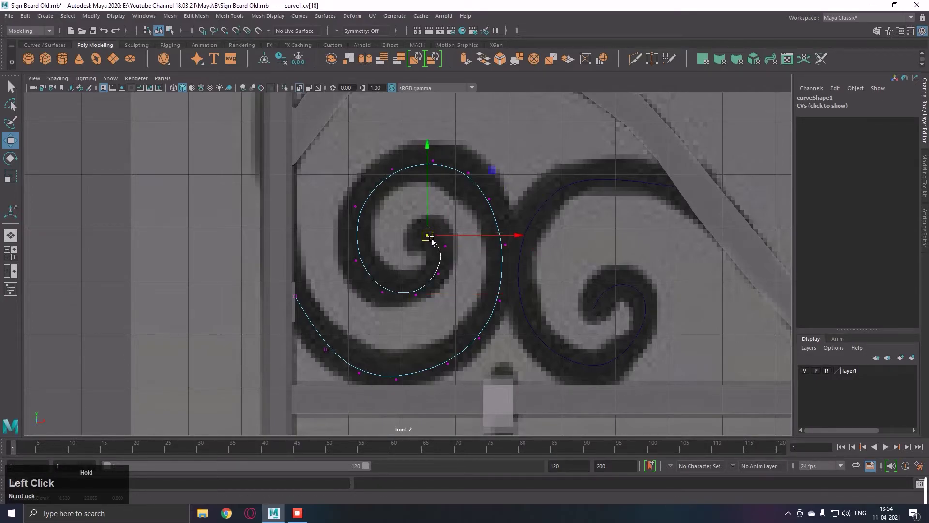
pyautogui.rightClick(456, 238)
pyautogui.click(443, 285)
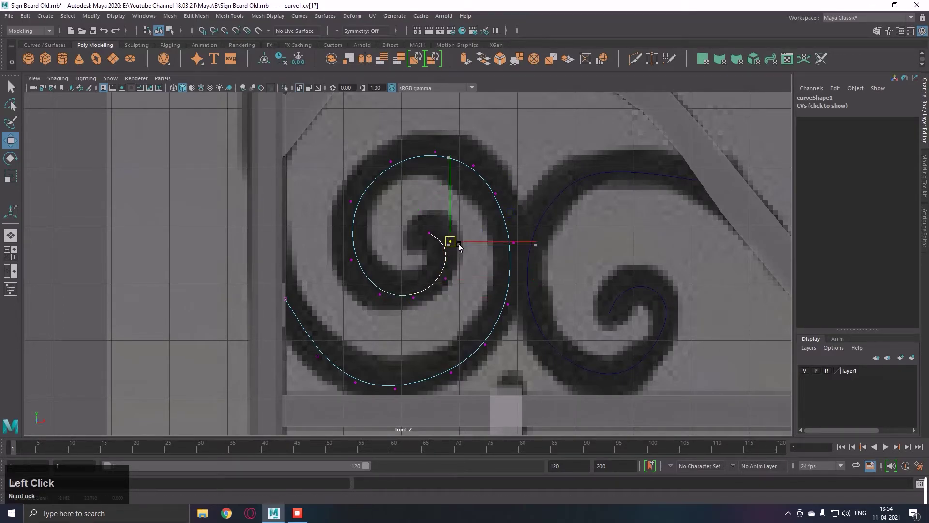
pyautogui.rightClick(461, 251)
pyautogui.middleClick(467, 244)
# Step: Pick the bracket post mesh again and switch to face selection
pyautogui.press('q')
pyautogui.rightClick(460, 239)
pyautogui.click(312, 306)
pyautogui.rightClick(345, 262)
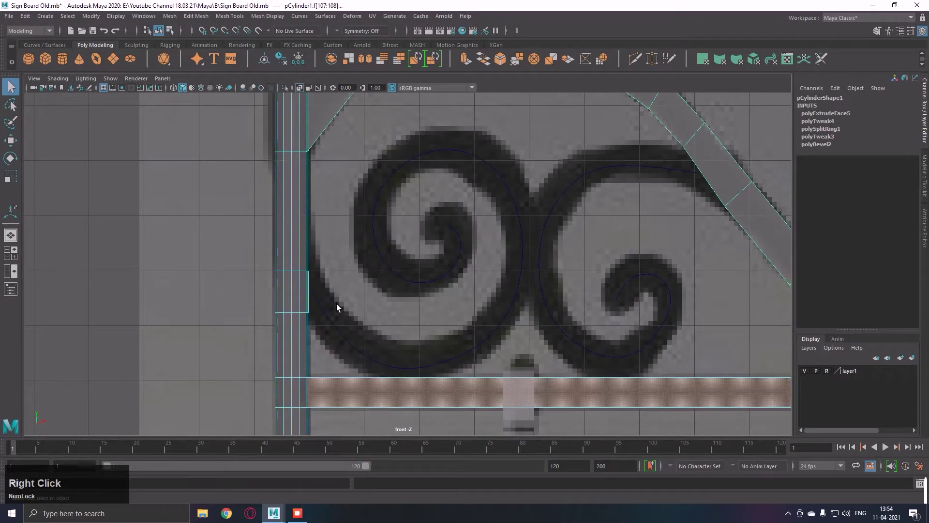
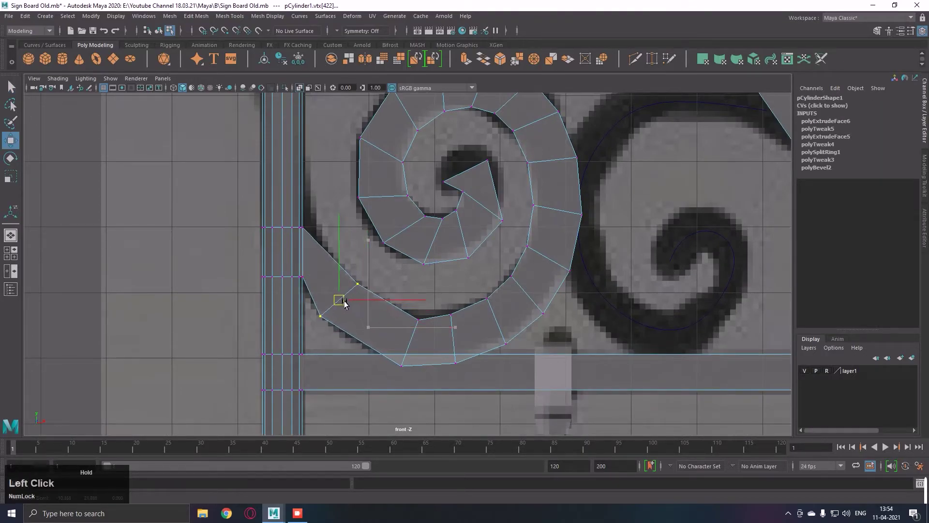
# Step: Nudge the first run of spiral-strip vertices onto the reference outline with move and scale
pyautogui.press('r')
pyautogui.click(346, 302)
pyautogui.press('w')
pyautogui.click(415, 349)
pyautogui.press('w')
pyautogui.click(420, 346)
pyautogui.press('r')
pyautogui.click(396, 340)
pyautogui.press('w')
pyautogui.click(401, 337)
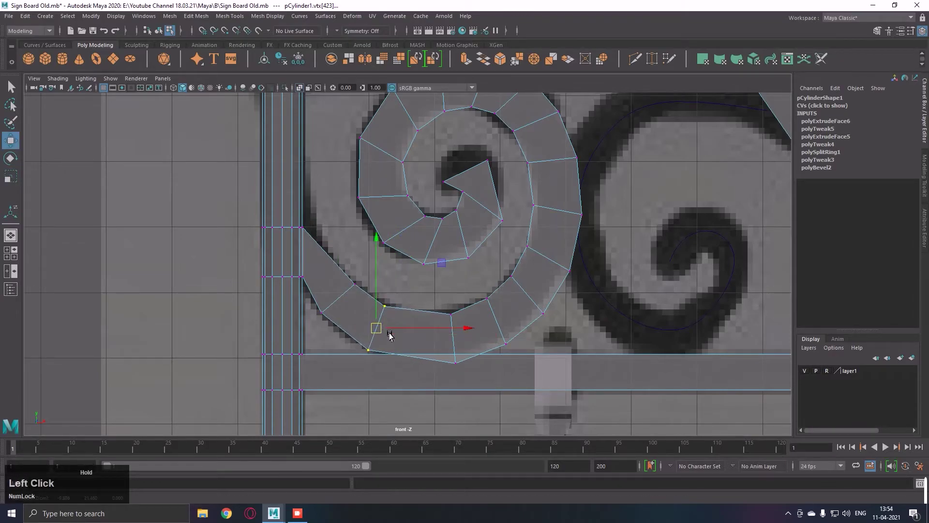
pyautogui.press('r')
pyautogui.click(461, 343)
pyautogui.press('w')
pyautogui.click(464, 339)
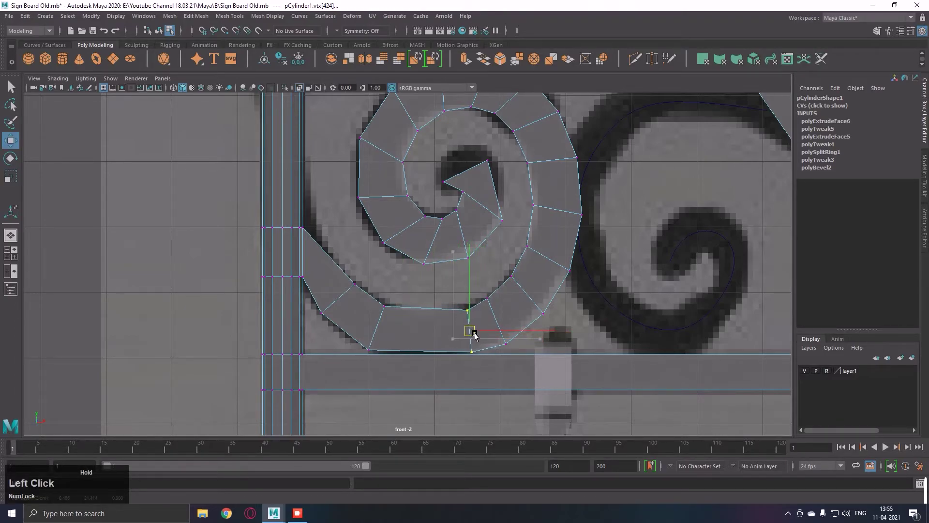
pyautogui.press('r')
pyautogui.click(473, 338)
pyautogui.press('r')
pyautogui.click(385, 334)
pyautogui.press('w')
pyautogui.click(387, 334)
pyautogui.press('r')
pyautogui.click(387, 335)
# Step: Work further along the coil, seating each vertex on the reference scroll's edges
pyautogui.press('F5')
pyautogui.rightClick(485, 289)
pyautogui.middleClick(548, 294)
pyautogui.click(443, 369)
pyautogui.rightClick(481, 340)
pyautogui.click(464, 329)
pyautogui.press('w')
pyautogui.click(467, 325)
pyautogui.press('r')
pyautogui.click(502, 295)
pyautogui.middleClick(507, 297)
pyautogui.press('w')
pyautogui.click(517, 311)
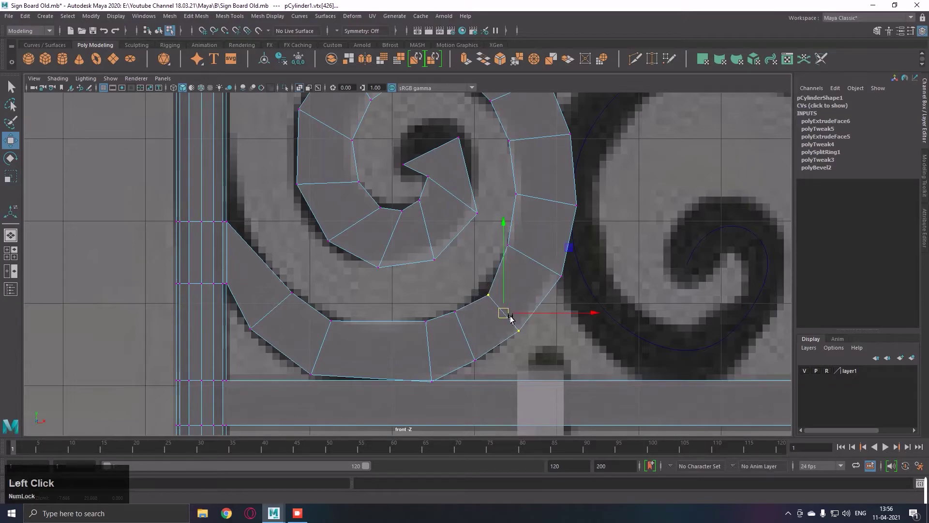
pyautogui.press('r')
pyautogui.click(509, 318)
pyautogui.middleClick(530, 305)
pyautogui.scroll(-3)
pyautogui.click(476, 269)
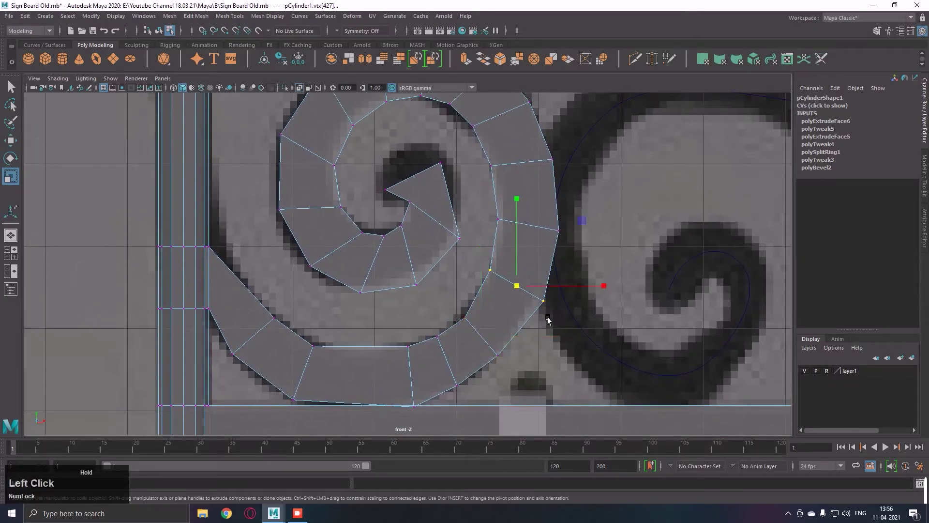
pyautogui.press('r')
pyautogui.click(524, 288)
pyautogui.press('w')
pyautogui.click(528, 290)
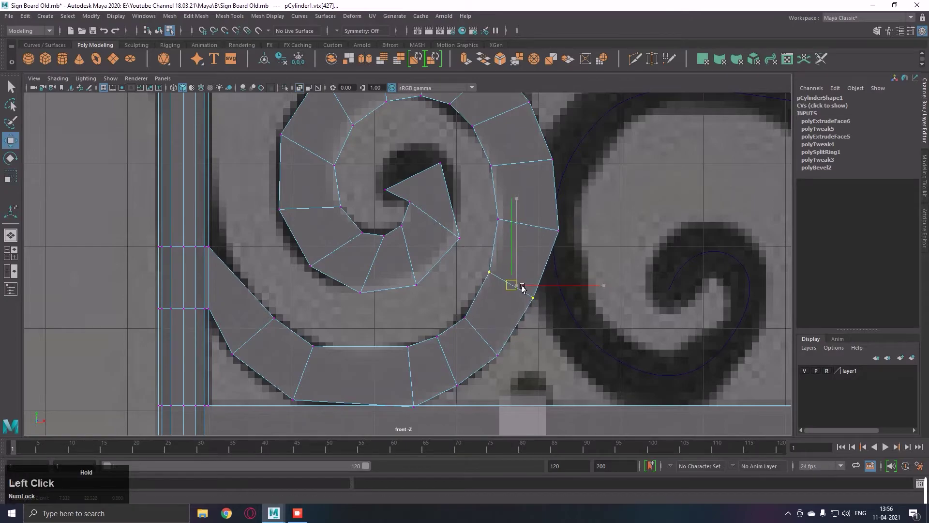
pyautogui.middleClick(556, 287)
# Step: Adjust the tighter inner turns so the strip width matches the reference curl
pyautogui.click(488, 300)
pyautogui.press('r')
pyautogui.click(532, 288)
pyautogui.press('w')
pyautogui.middleClick(542, 297)
pyautogui.click(482, 311)
pyautogui.press('r')
pyautogui.click(510, 306)
pyautogui.middleClick(529, 290)
pyautogui.click(479, 318)
pyautogui.press('r')
pyautogui.click(502, 306)
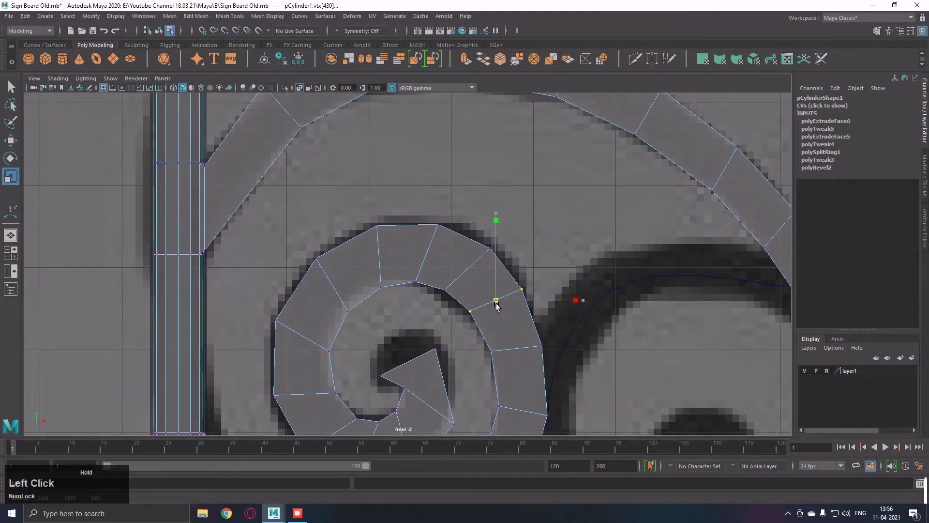
pyautogui.press('w')
pyautogui.click(506, 308)
pyautogui.press('r')
pyautogui.click(507, 308)
pyautogui.middleClick(464, 273)
pyautogui.click(515, 291)
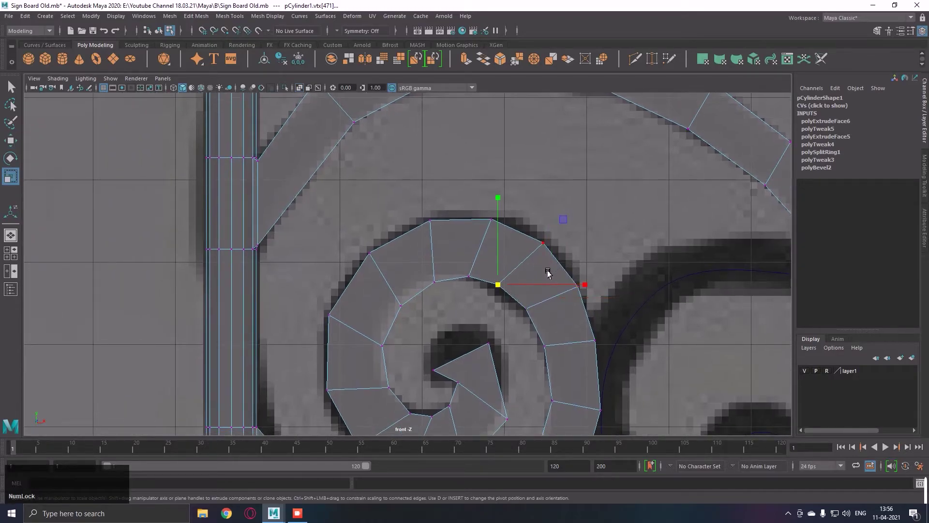
pyautogui.rightClick(554, 270)
pyautogui.middleClick(579, 274)
pyautogui.click(555, 256)
pyautogui.press('w')
pyautogui.click(558, 257)
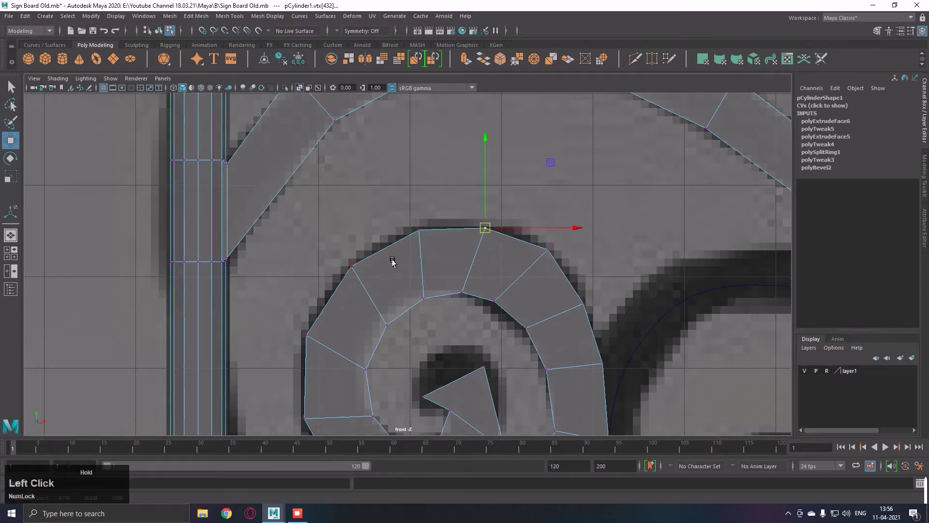
pyautogui.middleClick(477, 232)
pyautogui.click(455, 299)
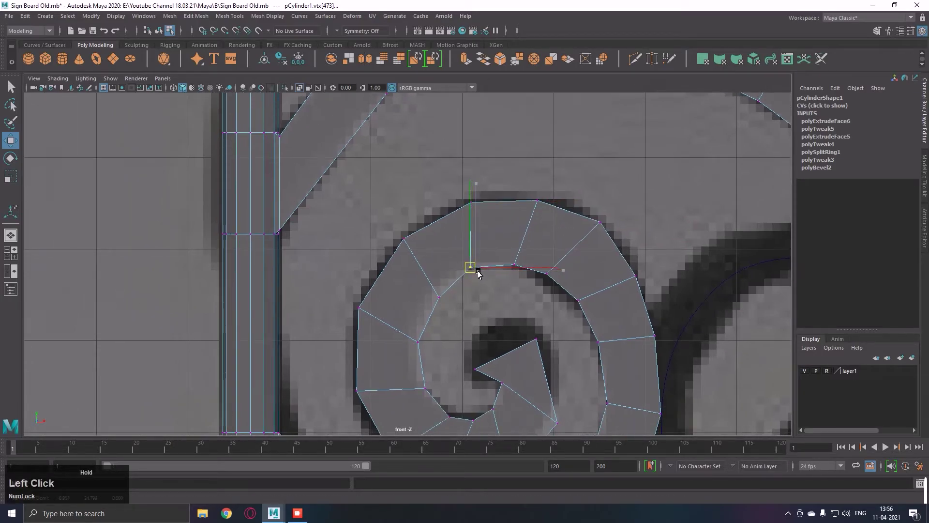
pyautogui.middleClick(495, 259)
pyautogui.click(485, 247)
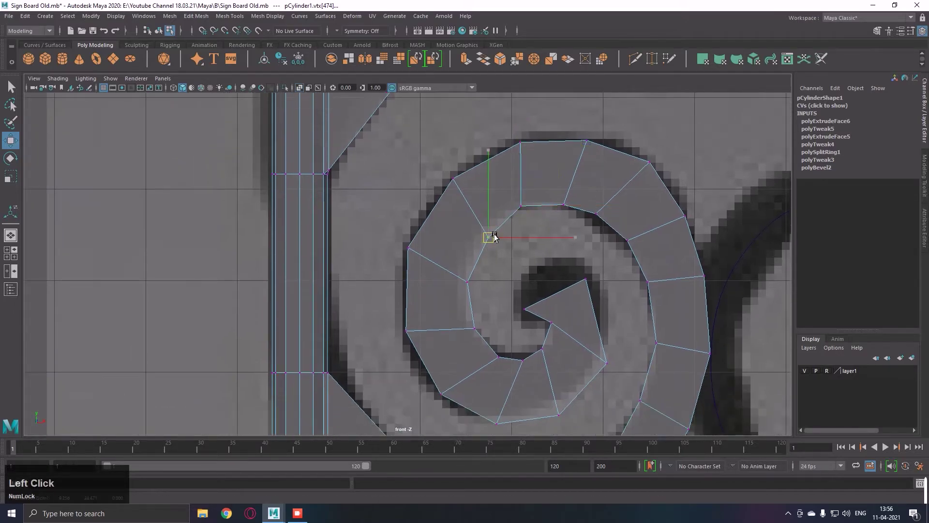
# Step: Tuck the inner-end vertices into the curl's centre, undoing one move, and fix an outer-edge vertex
pyautogui.middleClick(503, 215)
pyautogui.click(486, 245)
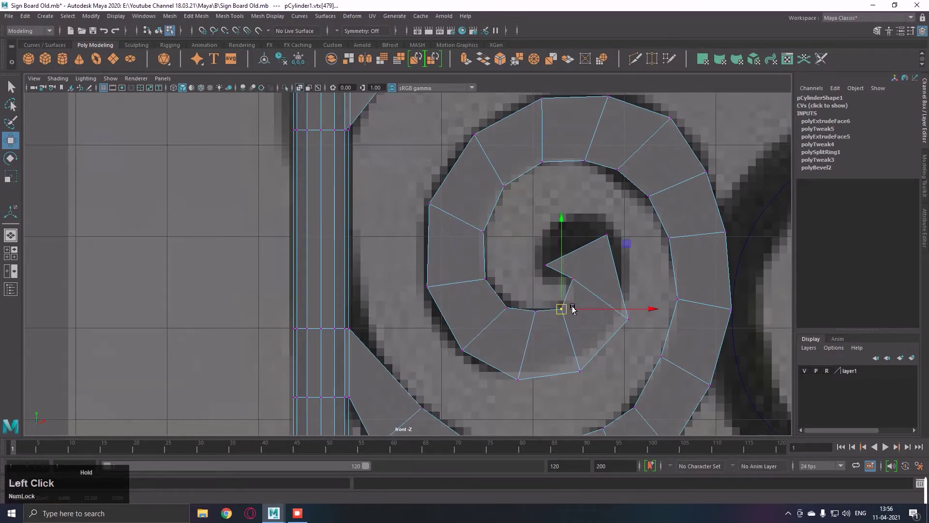
pyautogui.press('ctrl+z')
pyautogui.click(591, 287)
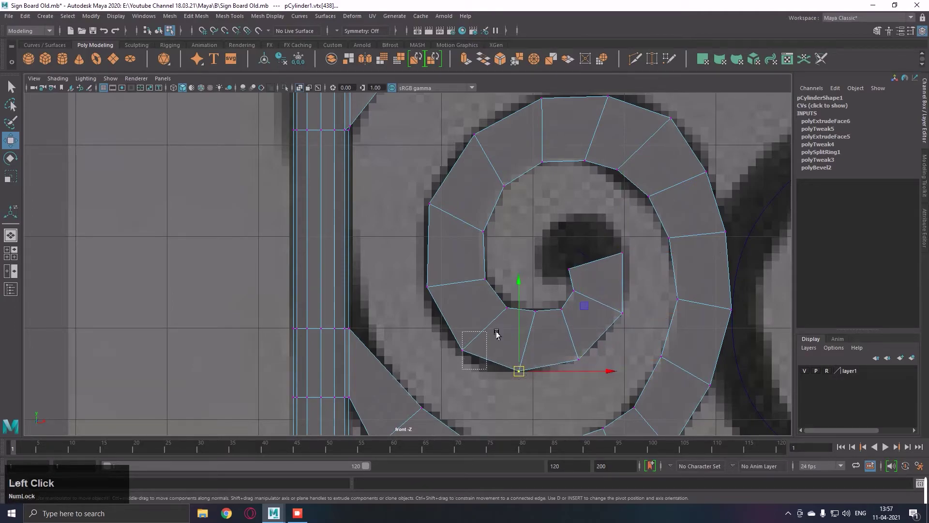
pyautogui.middleClick(528, 359)
pyautogui.click(500, 372)
pyautogui.rightClick(534, 350)
pyautogui.middleClick(517, 338)
pyautogui.click(549, 165)
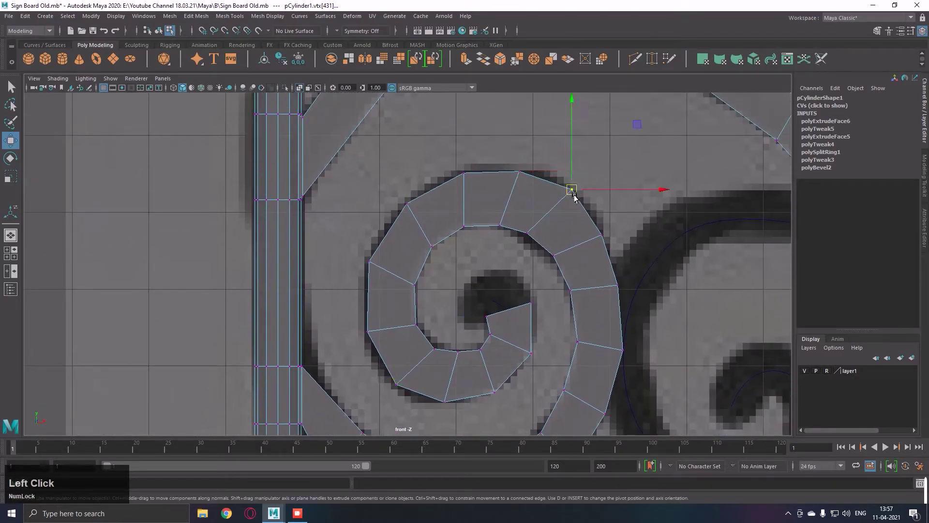
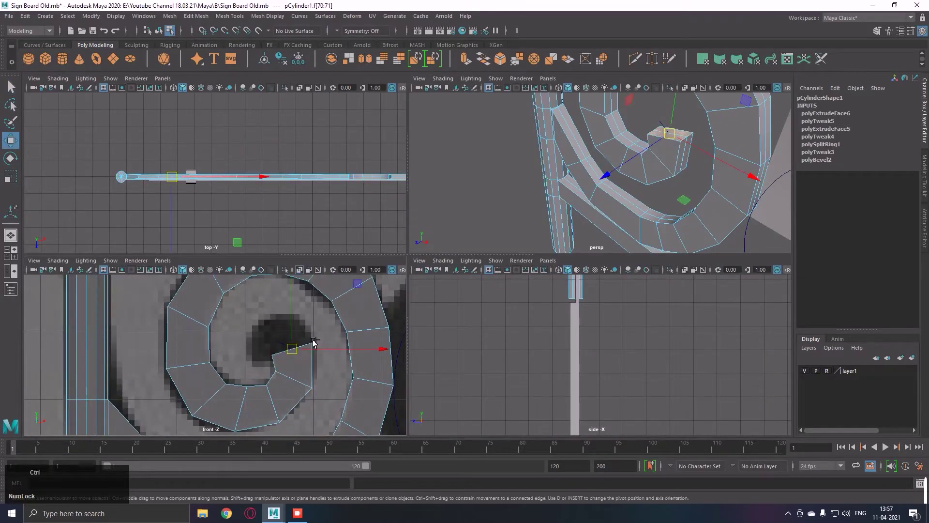
# Step: Extrude the spiral's inner tip face, rotate and scale it, and push it further into the curl
pyautogui.press('ctrl+e')
pyautogui.click(299, 339)
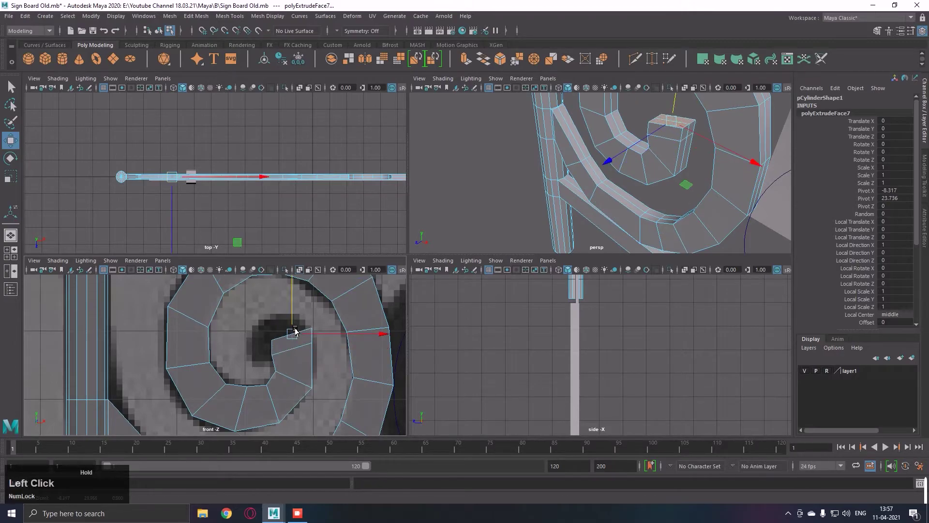
pyautogui.press('r')
pyautogui.click(298, 339)
pyautogui.press('w')
pyautogui.click(296, 337)
pyautogui.press('e')
pyautogui.click(369, 302)
pyautogui.press('j')
pyautogui.write('jjjjjjjjjjjjJJJJJJJW')
pyautogui.click(291, 339)
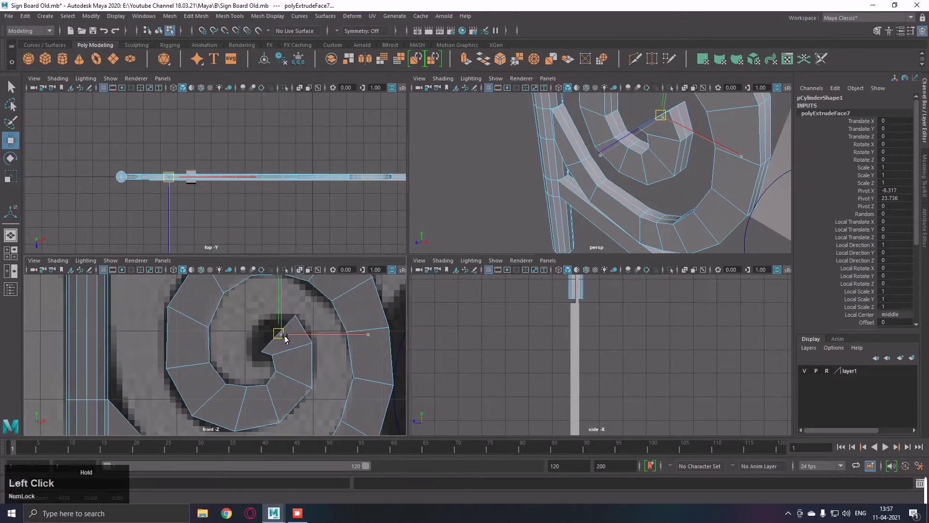
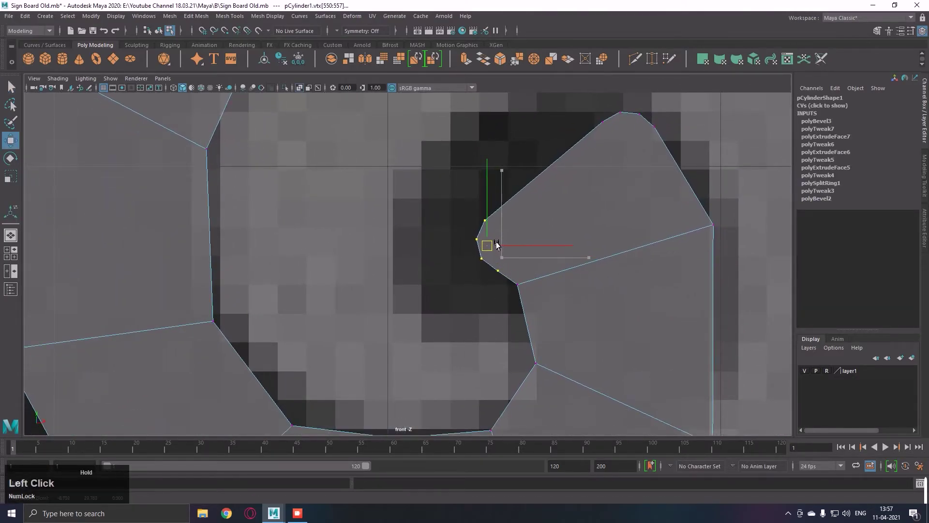
# Step: Move the bevelled tip vertices to round the spiral's end over the reference's dark centre
pyautogui.rightClick(610, 253)
pyautogui.middleClick(580, 249)
pyautogui.rightClick(488, 263)
pyautogui.click(515, 229)
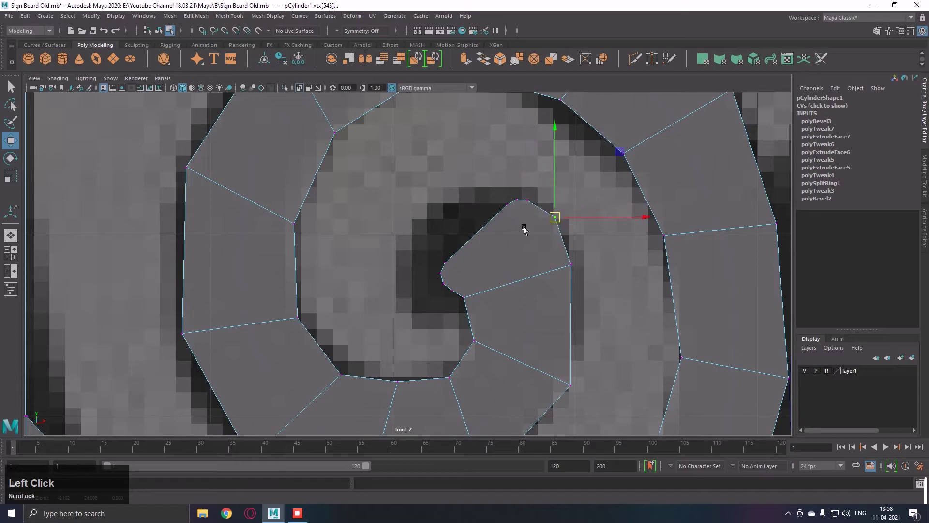
pyautogui.click(523, 207)
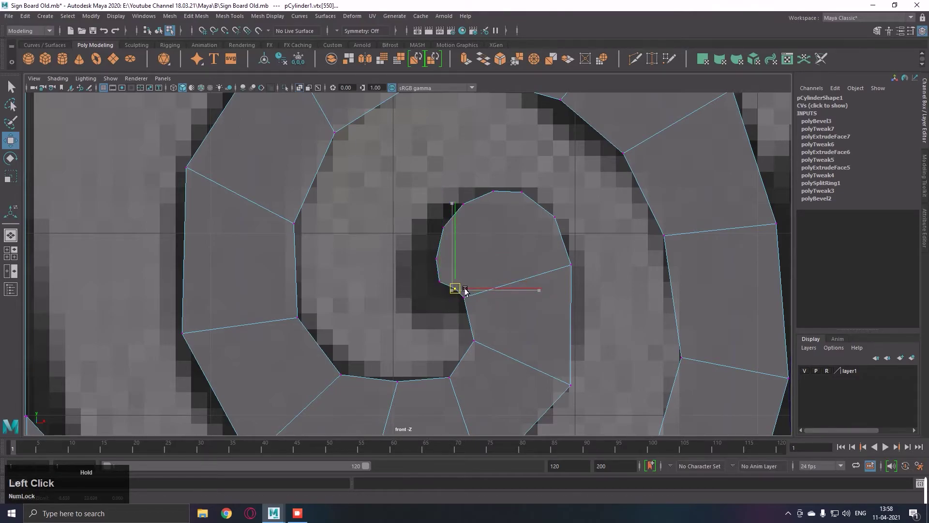
# Step: Check the rounded tip from the perspective view
pyautogui.rightClick(484, 282)
pyautogui.middleClick(485, 258)
pyautogui.click(463, 271)
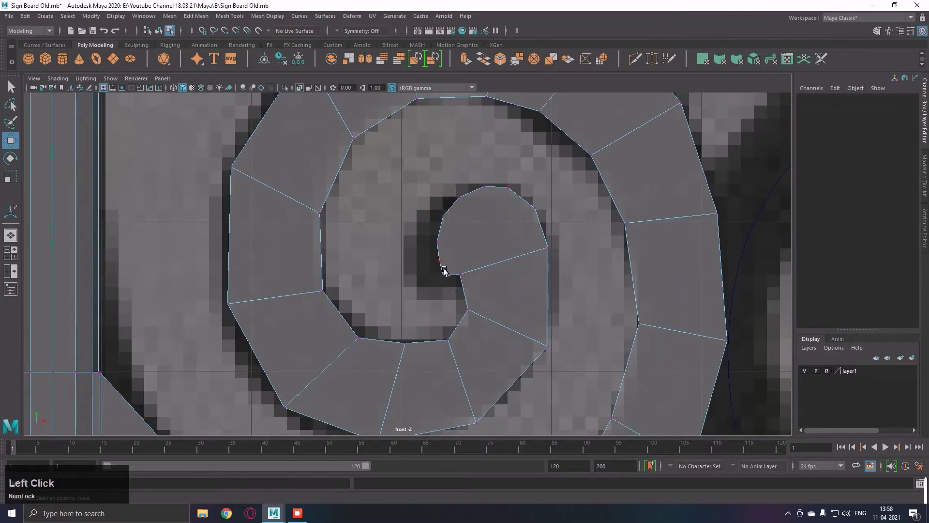
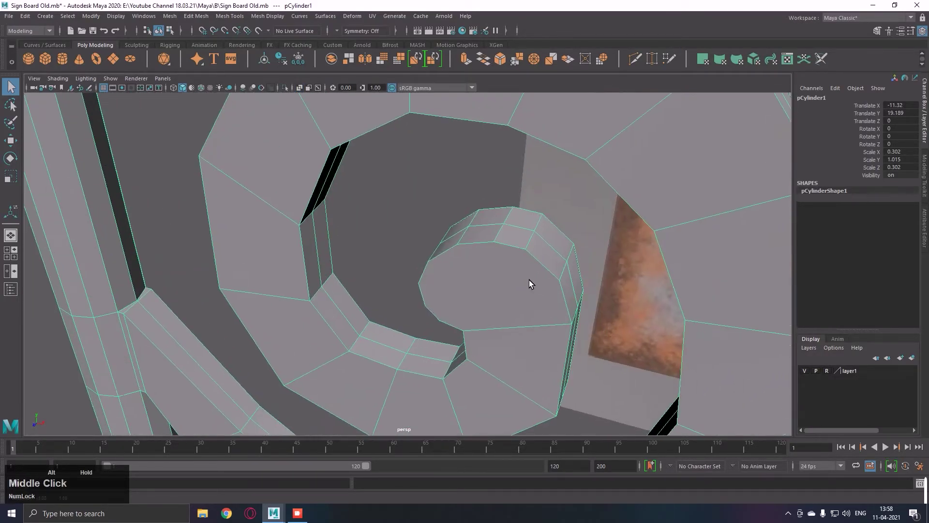
# Step: Multi-Cut several edges fanning from one vertex across the left scroll's rounded tip cap
pyautogui.rightClick(551, 188)
pyautogui.click(551, 266)
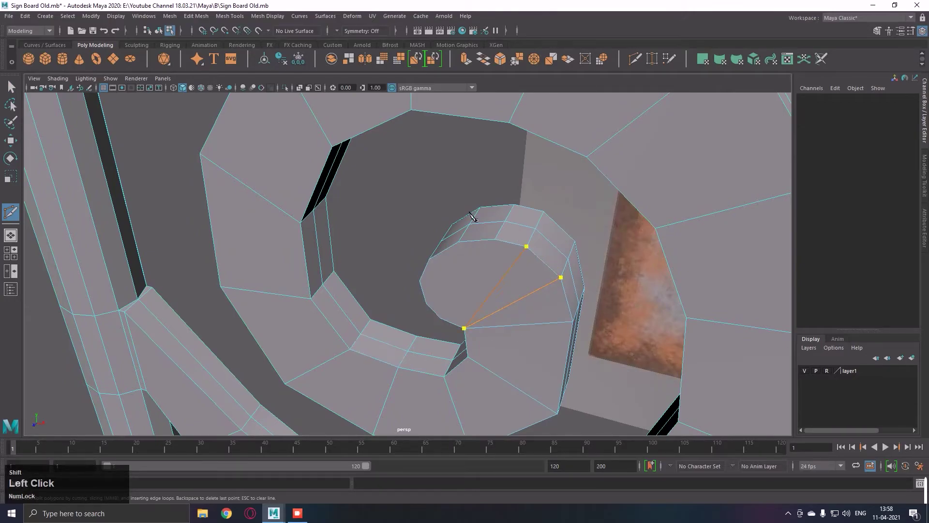
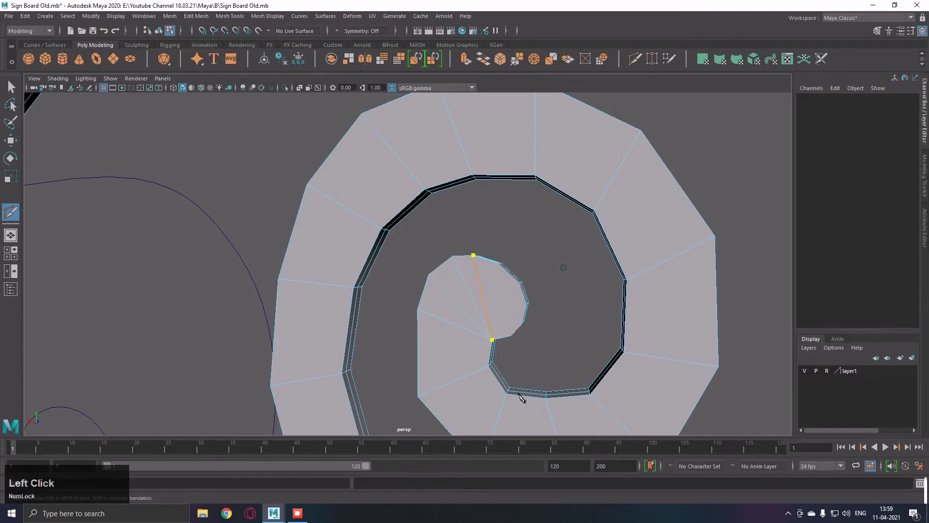
pyautogui.press('Return')
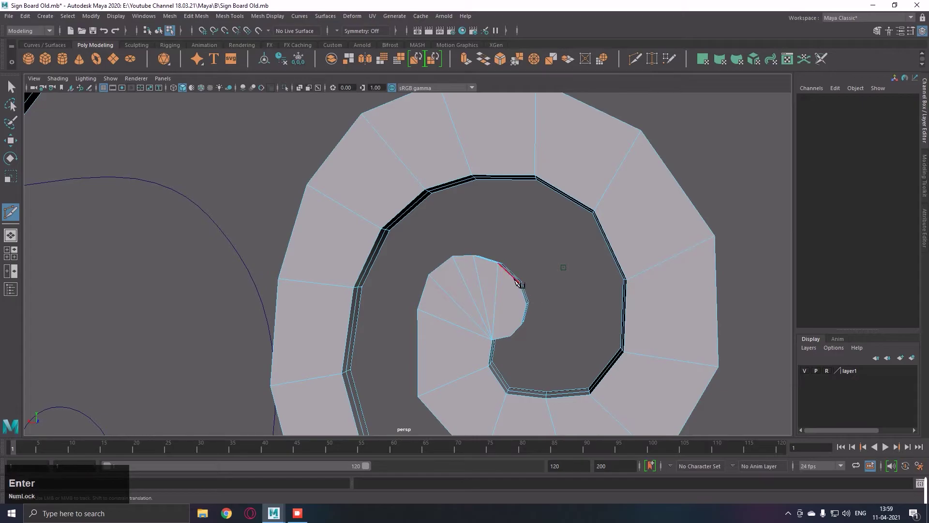
pyautogui.click(518, 279)
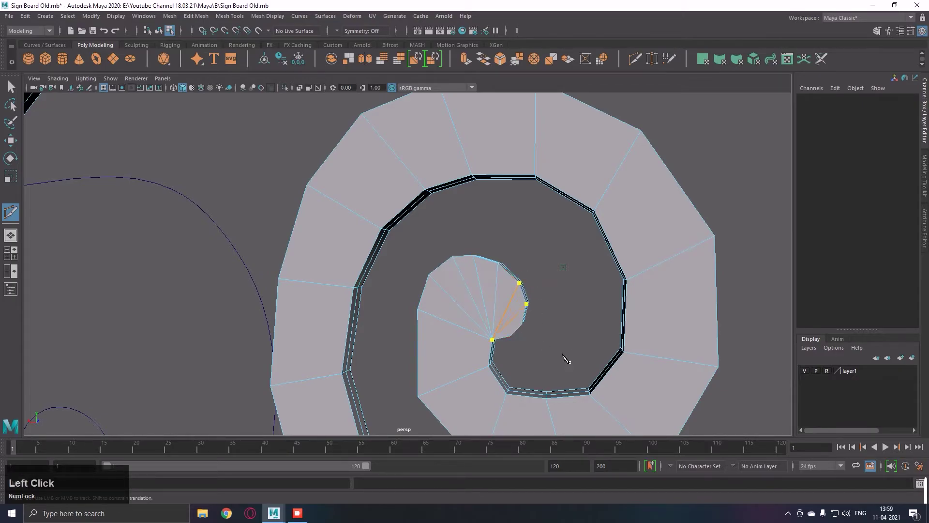
pyautogui.press('Return')
pyautogui.click(529, 316)
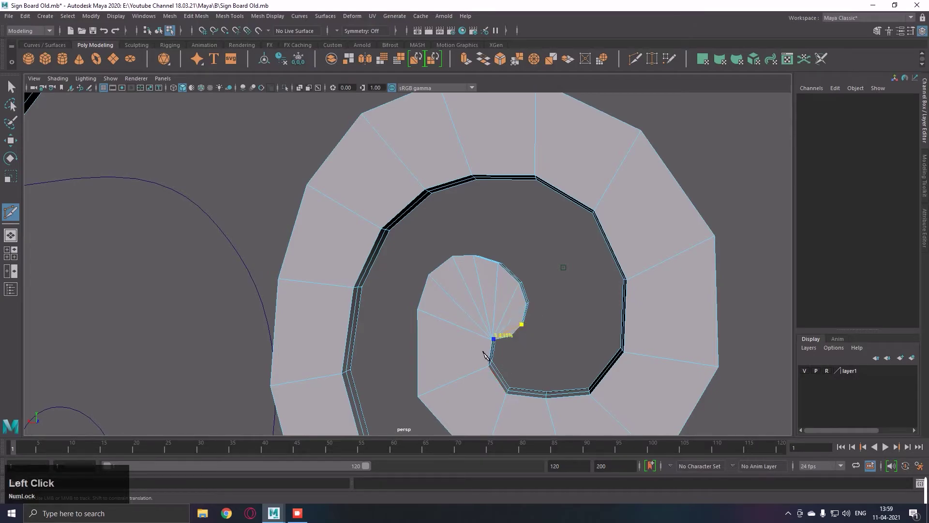
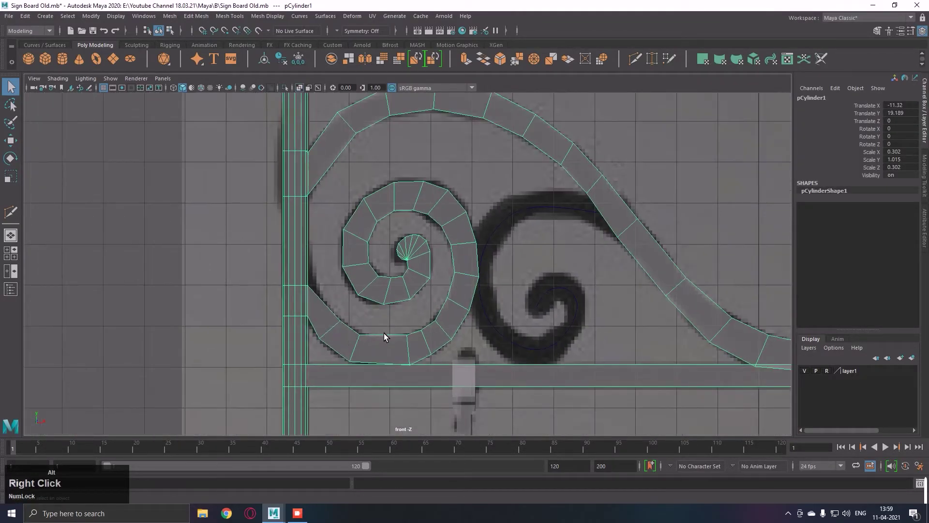
# Step: Move the right scroll curve's control vertices onto the dark reference scroll
pyautogui.click(346, 390)
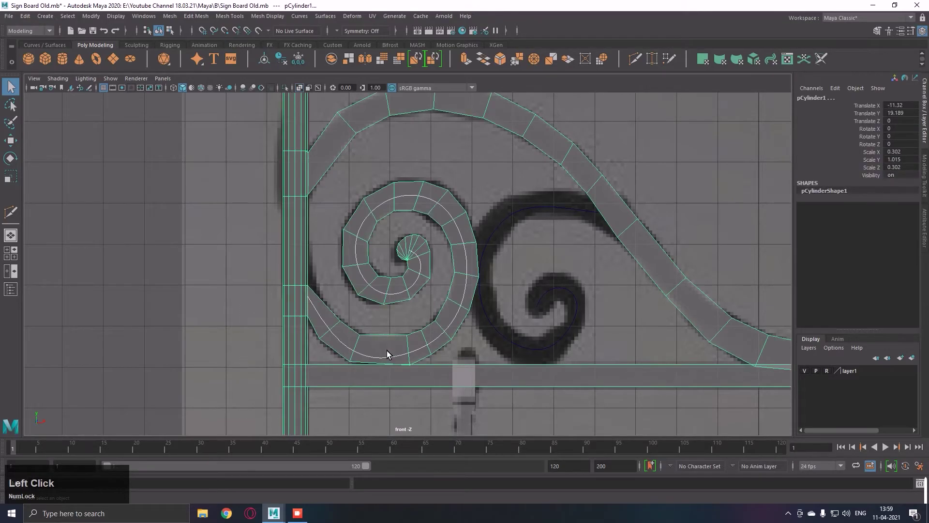
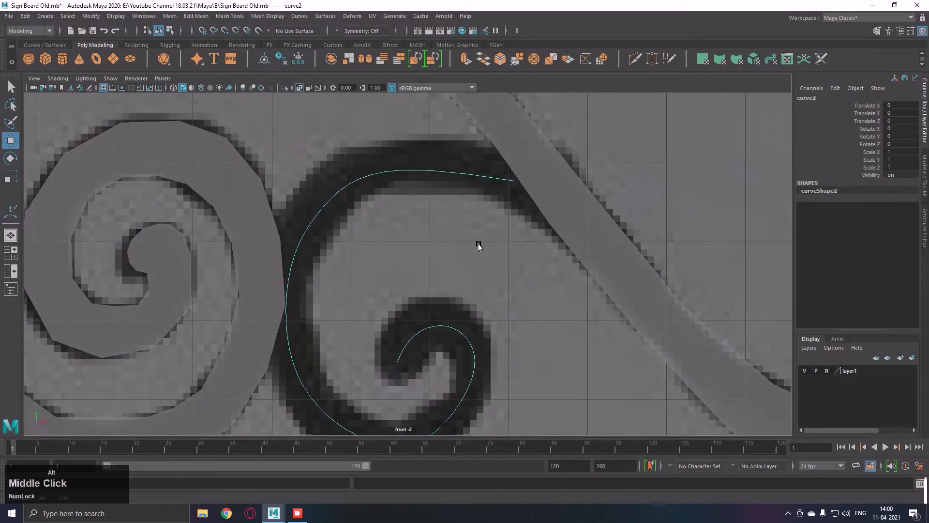
pyautogui.rightClick(453, 219)
pyautogui.click(438, 207)
pyautogui.press('w')
pyautogui.click(438, 168)
pyautogui.middleClick(438, 195)
pyautogui.click(454, 297)
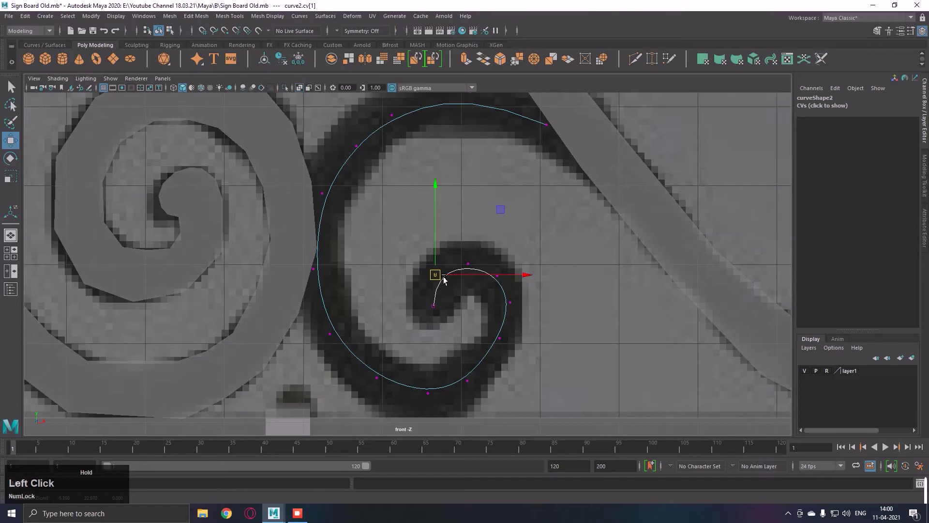
pyautogui.middleClick(522, 340)
pyautogui.click(469, 358)
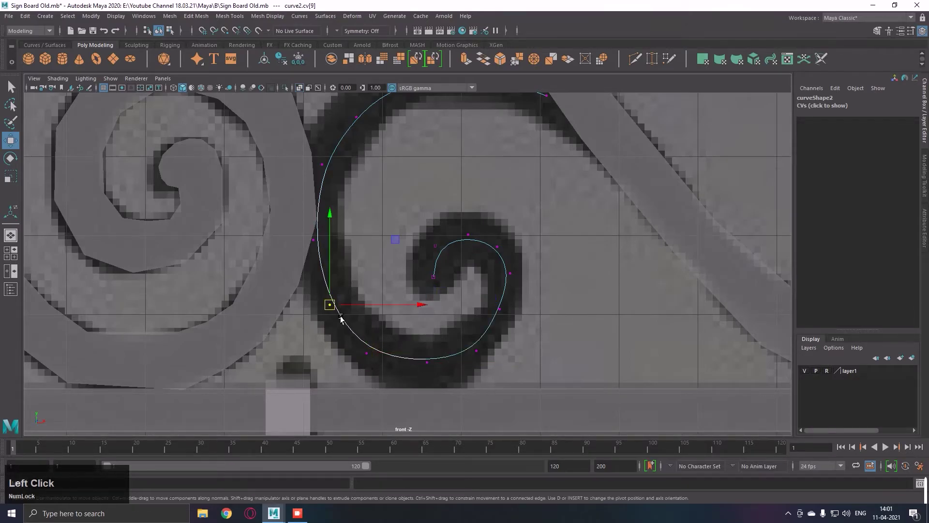
# Step: Return the curve to object mode and bring back the four-view layout
pyautogui.rightClick(380, 277)
pyautogui.middleClick(399, 269)
pyautogui.rightClick(455, 252)
pyautogui.middleClick(435, 254)
pyautogui.rightClick(418, 280)
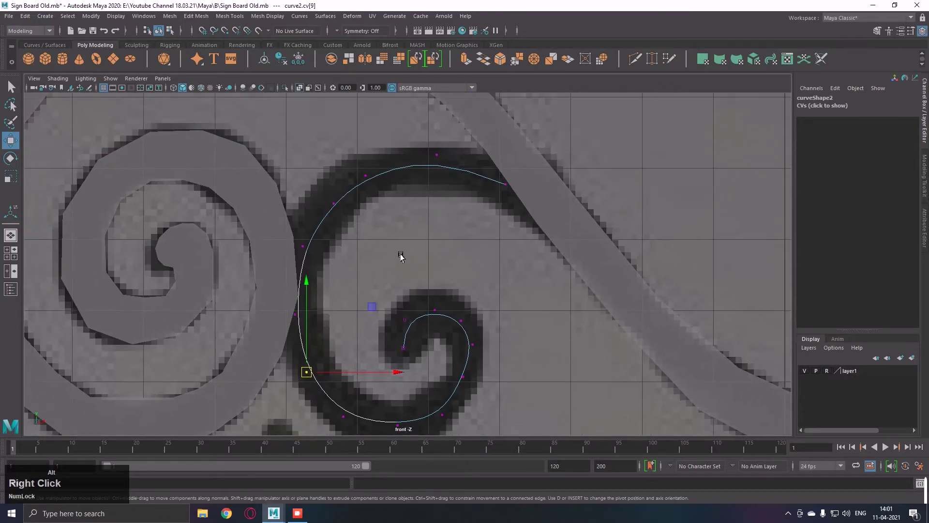
pyautogui.press('q')
pyautogui.rightClick(452, 234)
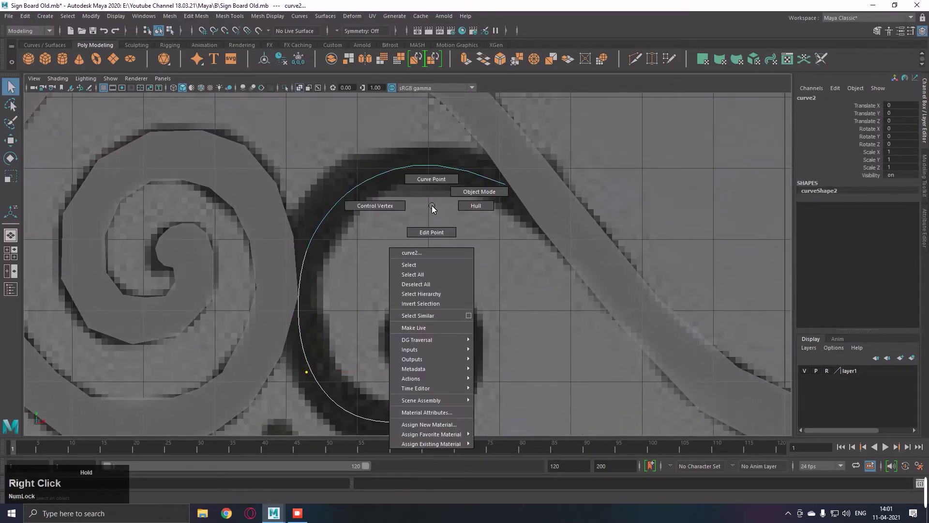
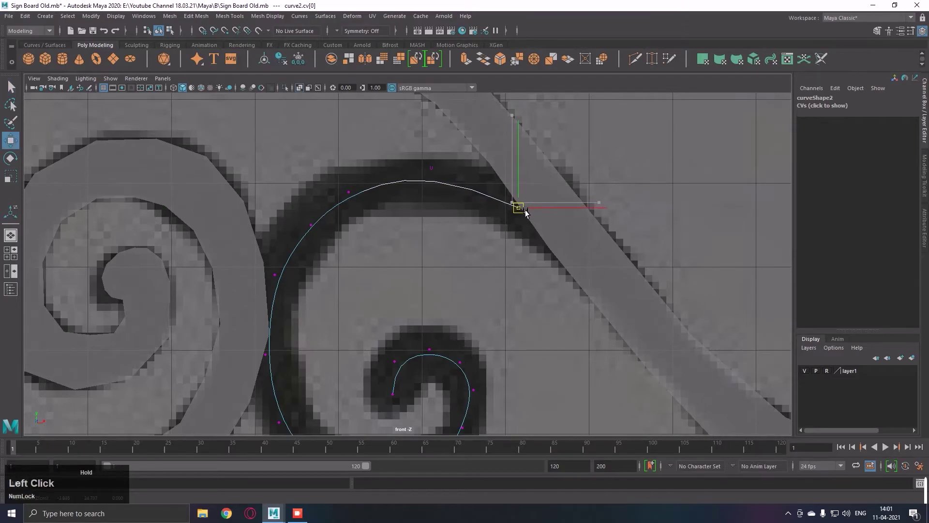
pyautogui.press('q')
pyautogui.rightClick(541, 203)
pyautogui.click(559, 194)
pyautogui.rightClick(540, 193)
pyautogui.press('space')
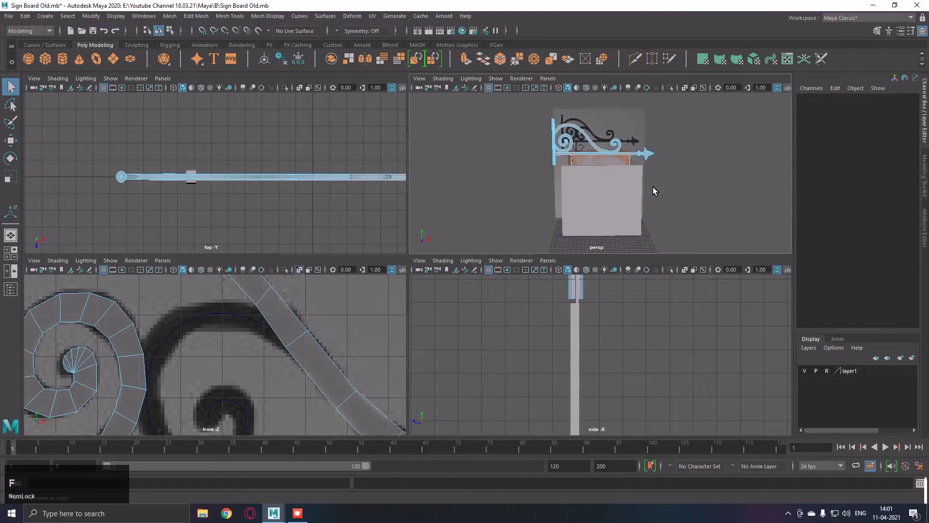
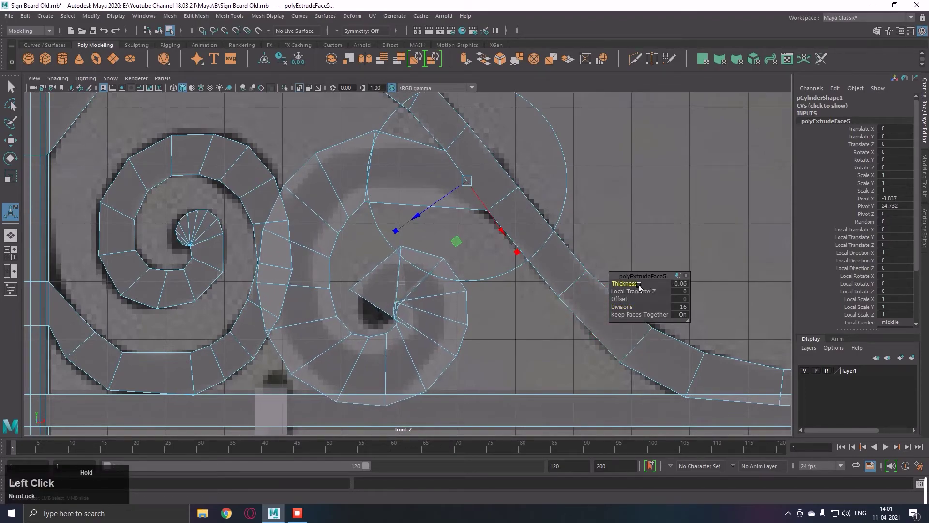
# Step: Undo the Thickness edit so the 16-division curve extrusion returns to thickness 0
pyautogui.press('ctrl+z')
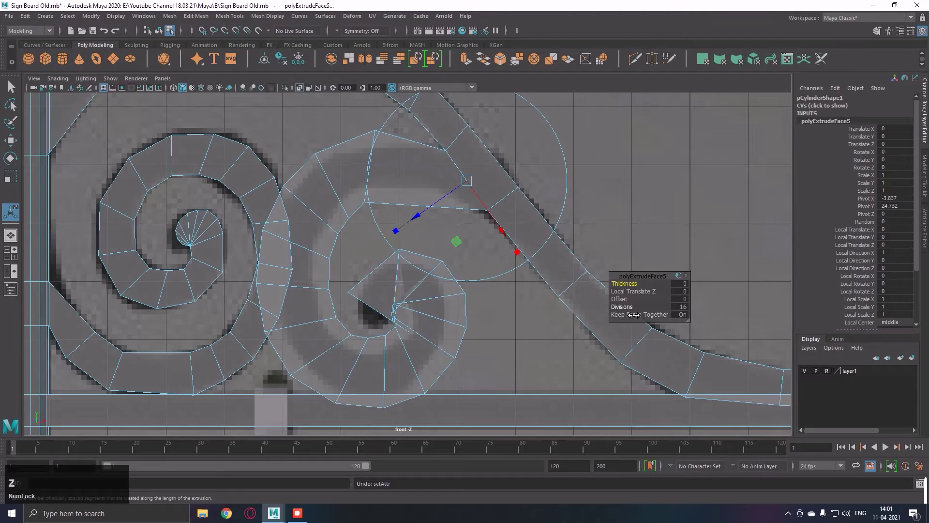
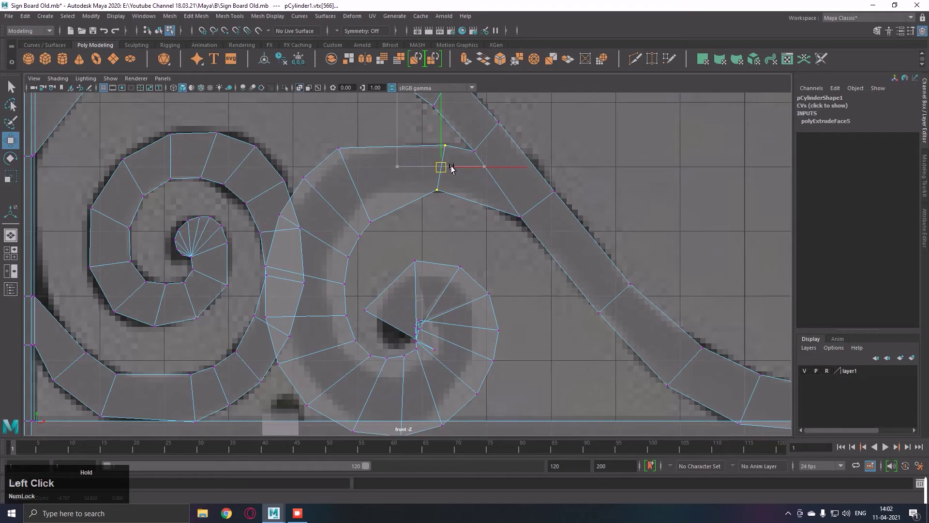
# Step: Rotate and move the vertices at the scroll strip's upper end onto the reference edge
pyautogui.press('e')
pyautogui.click(551, 150)
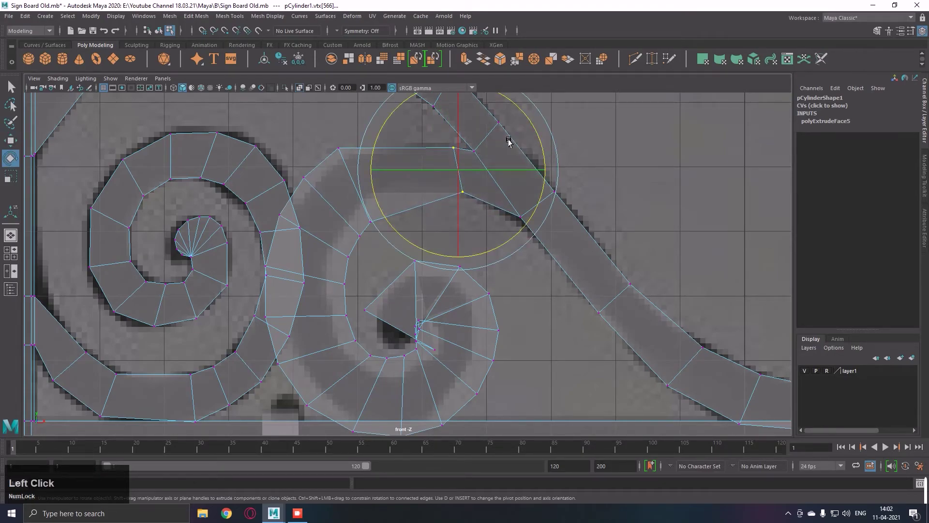
pyautogui.press('r')
pyautogui.rightClick(474, 182)
pyautogui.middleClick(465, 203)
pyautogui.click(488, 187)
pyautogui.press('q')
pyautogui.rightClick(407, 217)
pyautogui.middleClick(341, 171)
pyautogui.click(353, 200)
pyautogui.press('w')
# Step: Pull the outer-arc vertices one by one down the curl onto the reference outline
pyautogui.click(377, 185)
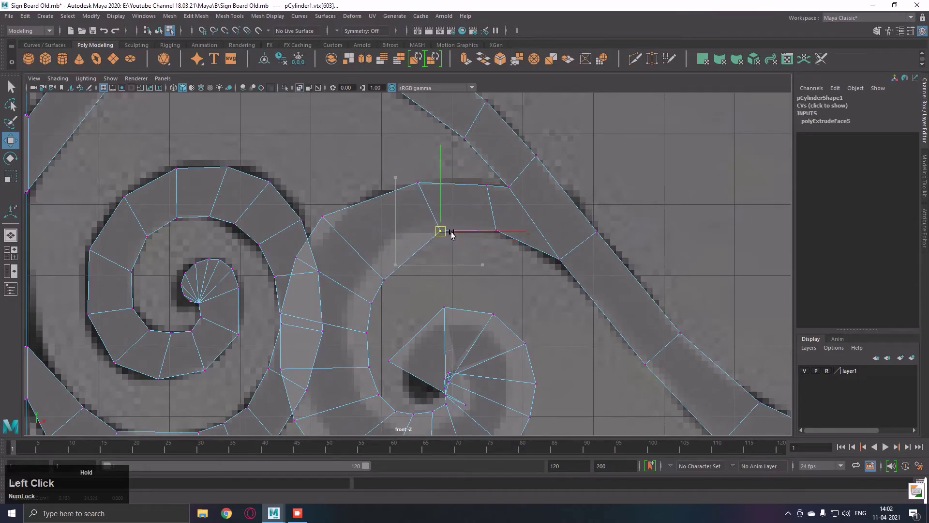
pyautogui.middleClick(459, 234)
pyautogui.click(395, 263)
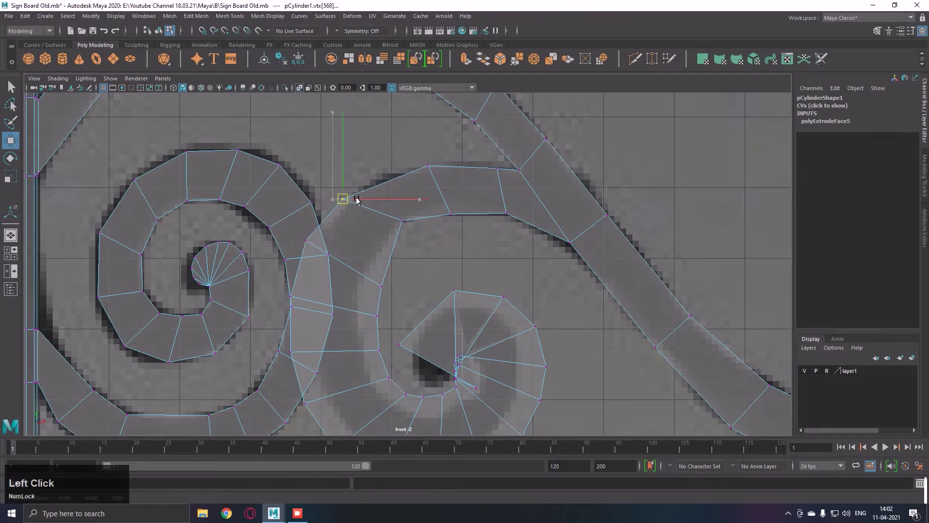
pyautogui.middleClick(400, 219)
pyautogui.click(337, 199)
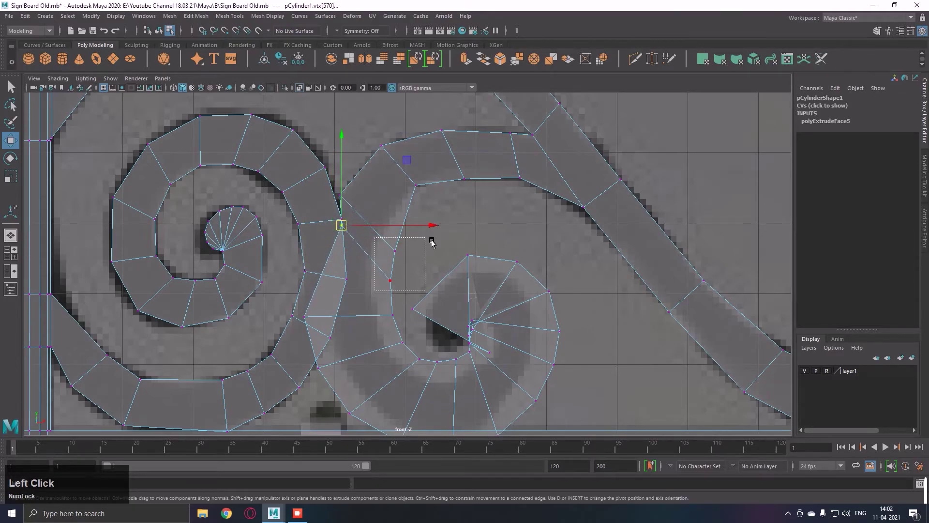
pyautogui.click(388, 225)
pyautogui.middleClick(385, 250)
pyautogui.click(385, 293)
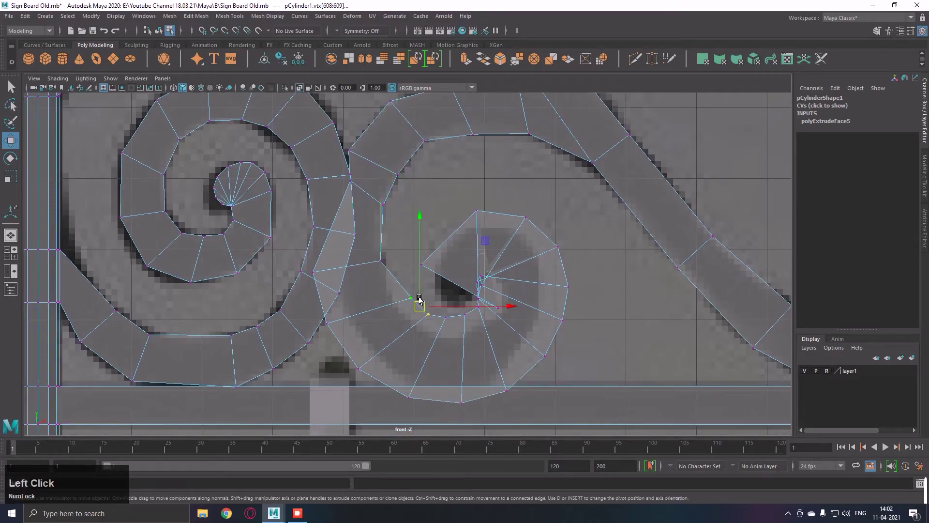
pyautogui.middleClick(477, 318)
pyautogui.click(407, 296)
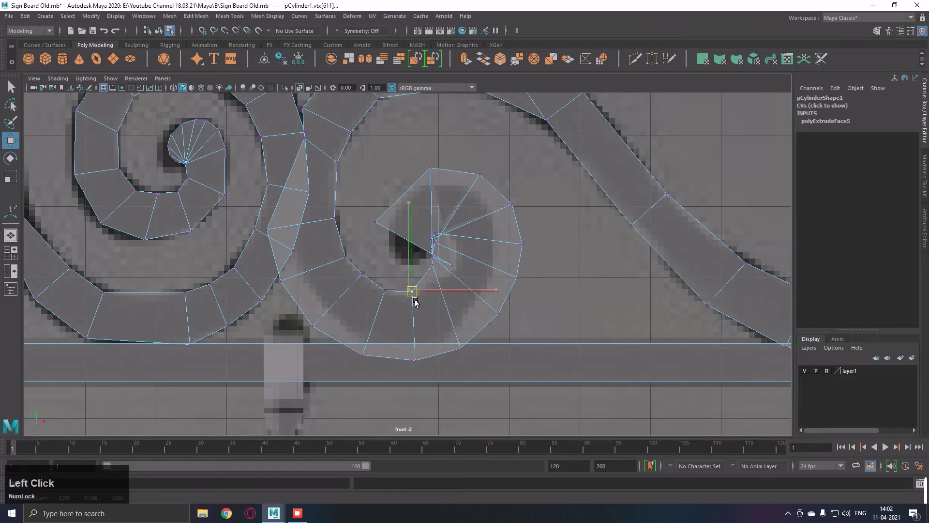
# Step: Fit the lower-curve and bottom-of-curl vertices to the reference spiral
pyautogui.rightClick(430, 272)
pyautogui.click(452, 290)
pyautogui.click(372, 320)
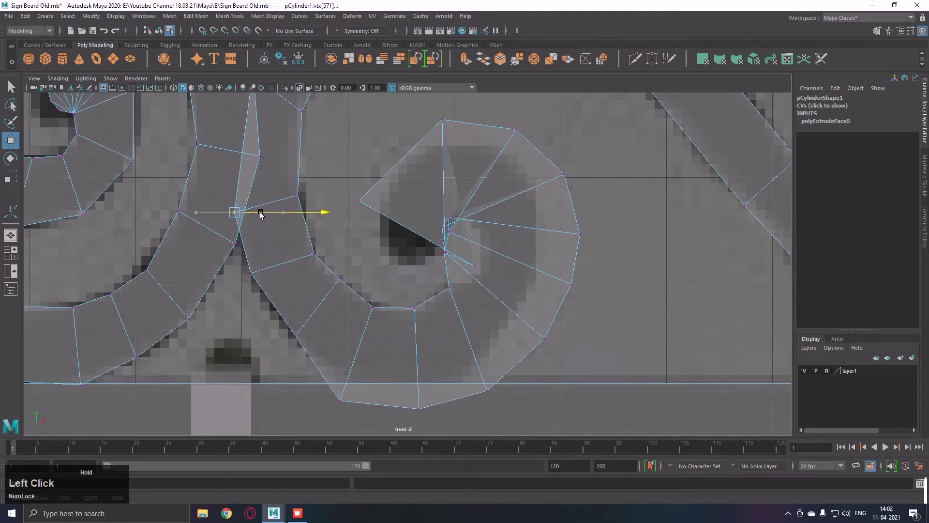
pyautogui.middleClick(328, 219)
pyautogui.rightClick(354, 268)
pyautogui.middleClick(342, 263)
pyautogui.click(315, 353)
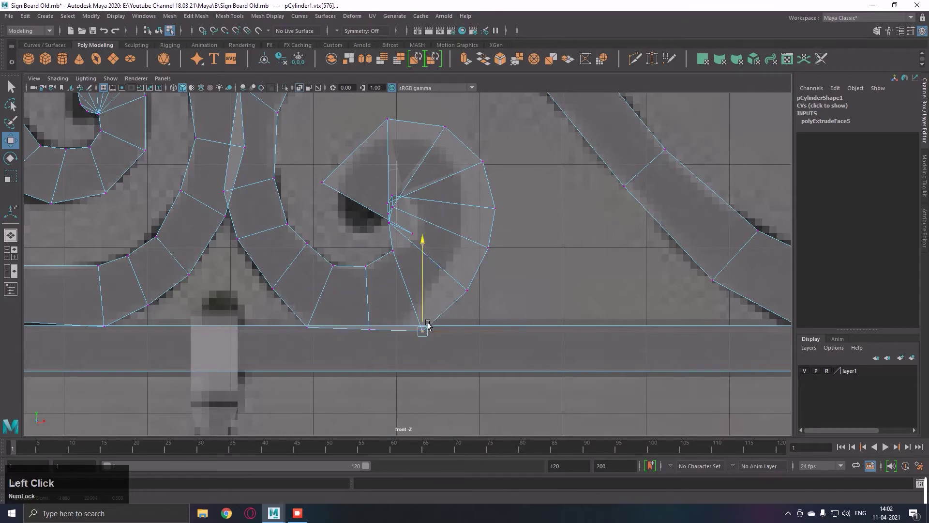
pyautogui.rightClick(445, 332)
pyautogui.middleClick(438, 295)
pyautogui.click(467, 325)
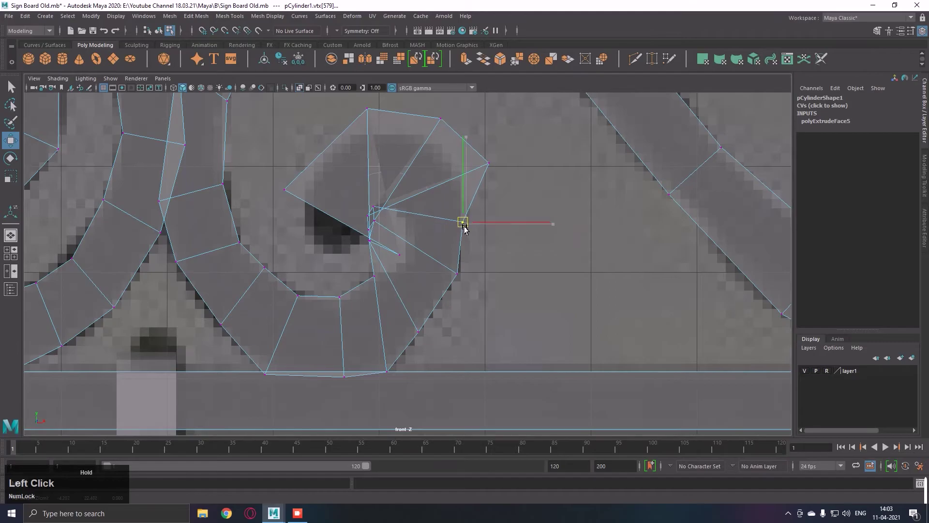
pyautogui.middleClick(483, 240)
# Step: Adjust the curl's outer-edge and top vertices, undoing one misplaced move
pyautogui.middleClick(473, 238)
pyautogui.rightClick(496, 299)
pyautogui.middleClick(512, 246)
pyautogui.click(460, 275)
pyautogui.rightClick(528, 254)
pyautogui.middleClick(513, 201)
pyautogui.click(492, 241)
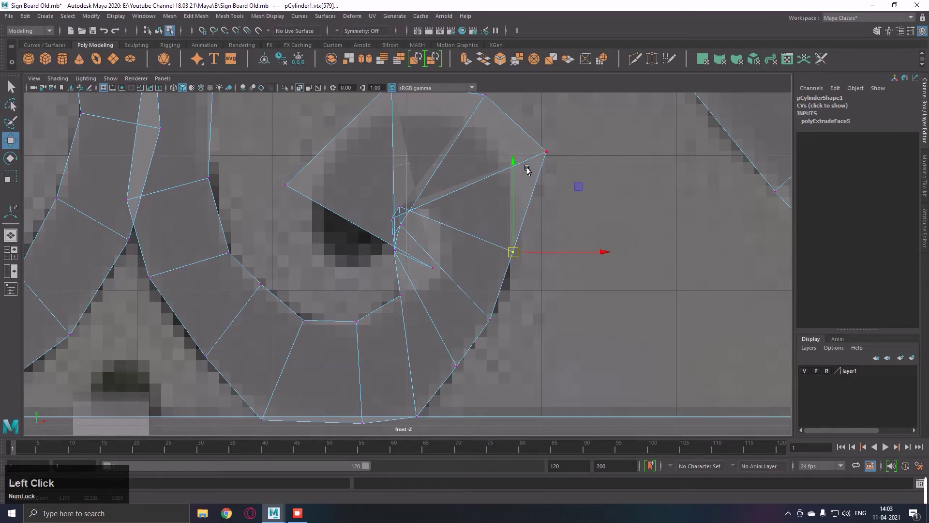
pyautogui.press('ctrl+z')
pyautogui.click(551, 143)
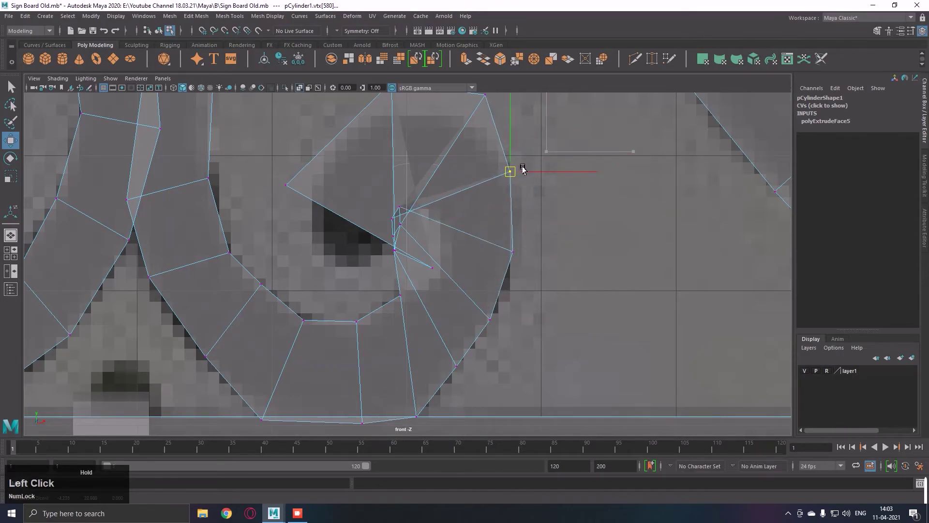
pyautogui.middleClick(522, 186)
pyautogui.click(498, 180)
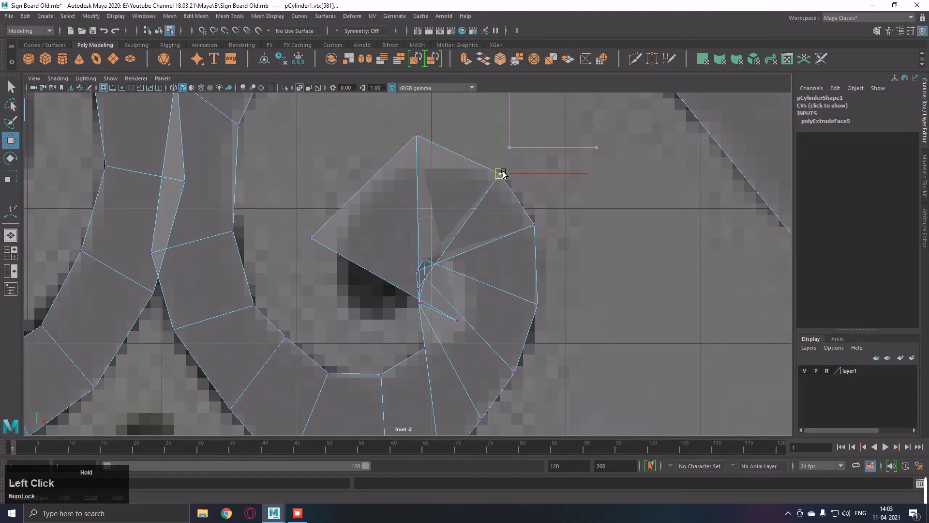
pyautogui.middleClick(463, 138)
# Step: Work the vertices at the curl's inner tip in toward the reference's dark centre
pyautogui.click(336, 216)
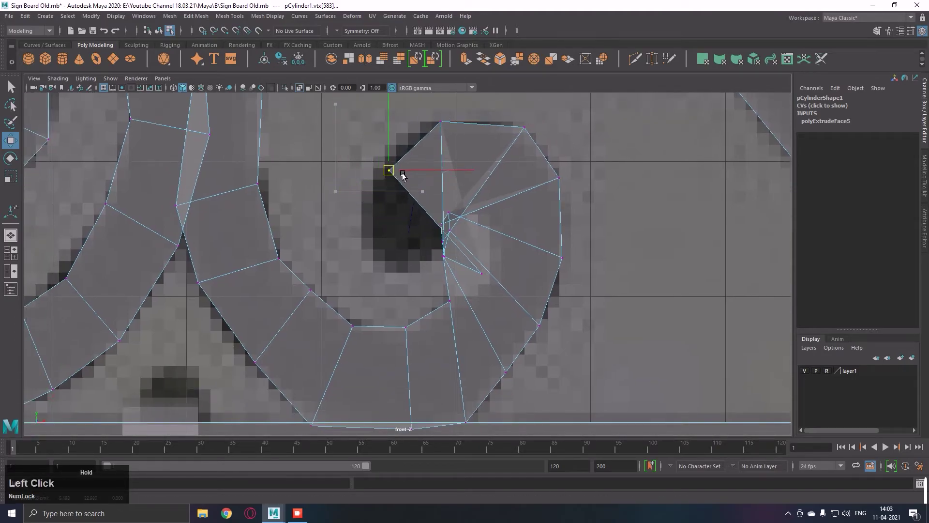
pyautogui.rightClick(412, 165)
pyautogui.click(512, 287)
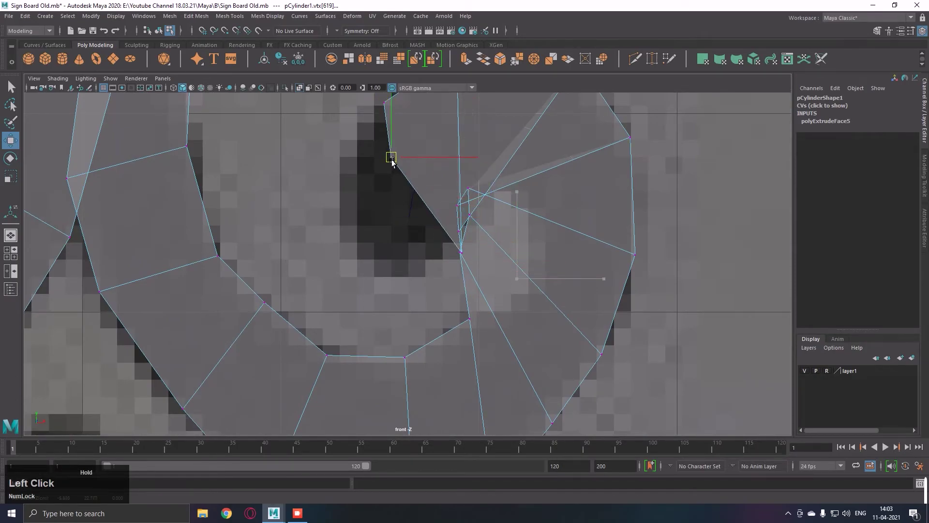
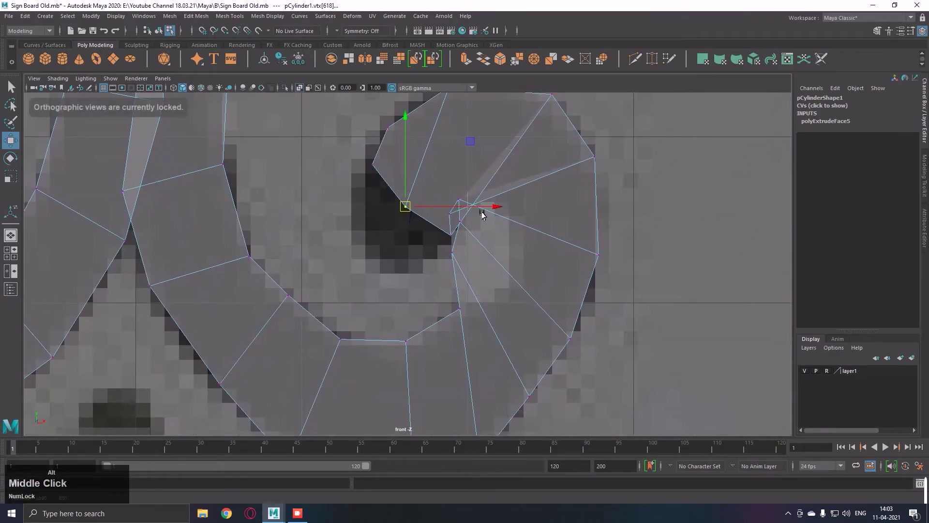
pyautogui.rightClick(513, 236)
pyautogui.click(438, 255)
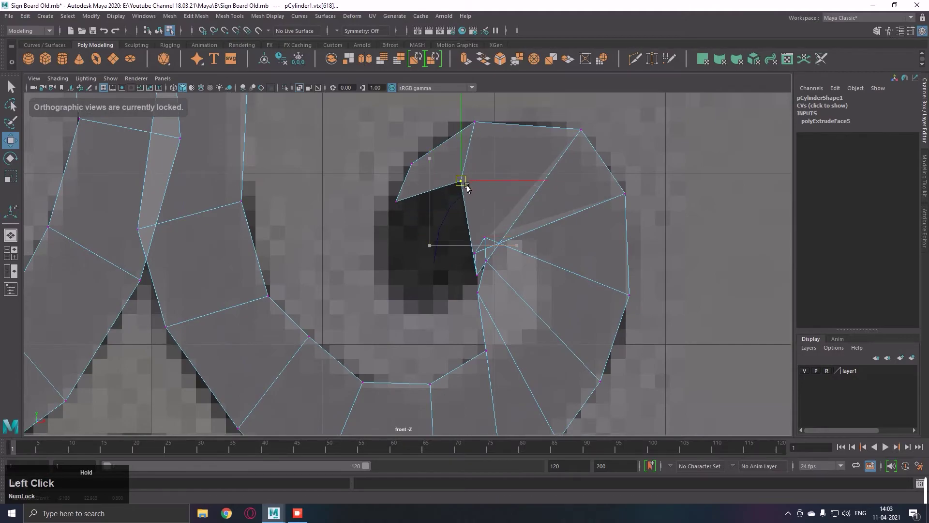
pyautogui.rightClick(481, 188)
pyautogui.middleClick(621, 216)
pyautogui.click(510, 308)
pyautogui.rightClick(608, 155)
pyautogui.middleClick(602, 155)
pyautogui.click(485, 264)
# Step: Place the inner-edge vertices and a tip corner beside the dark centre on the outline
pyautogui.rightClick(610, 212)
pyautogui.middleClick(576, 206)
pyautogui.rightClick(506, 225)
pyautogui.click(472, 290)
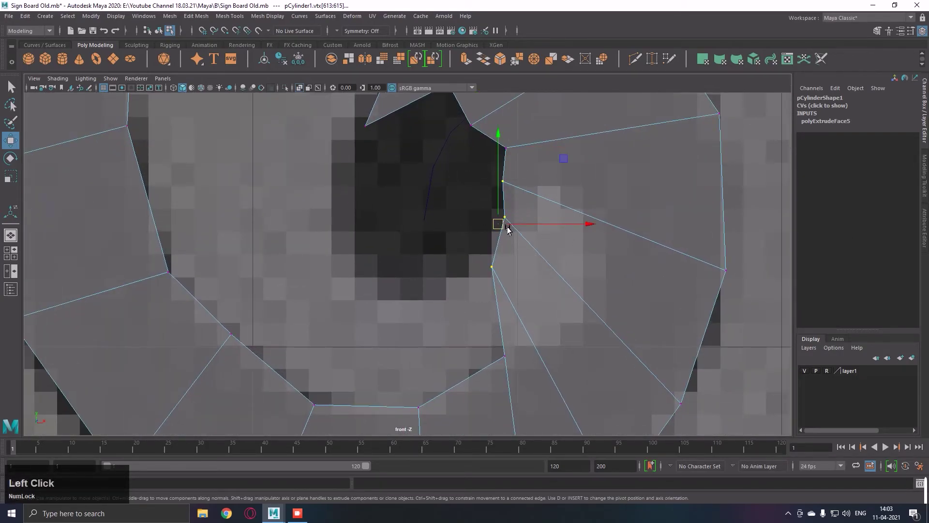
pyautogui.middleClick(596, 289)
pyautogui.rightClick(574, 218)
pyautogui.middleClick(503, 193)
pyautogui.click(465, 269)
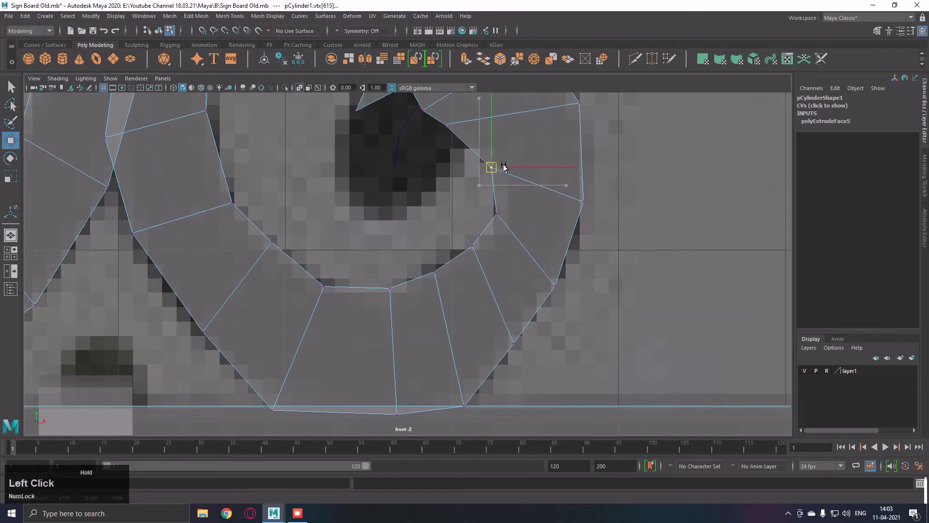
pyautogui.middleClick(519, 202)
pyautogui.rightClick(573, 223)
pyautogui.middleClick(558, 178)
pyautogui.click(500, 249)
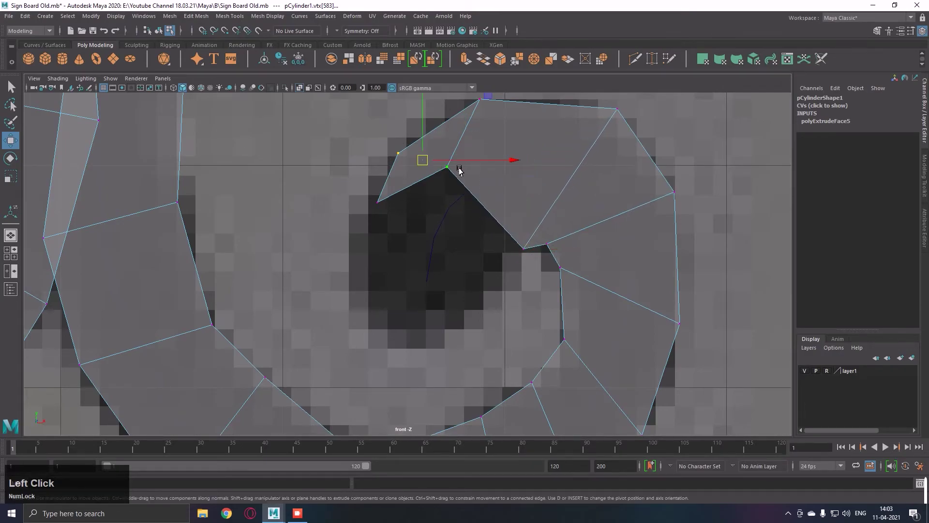
pyautogui.middleClick(526, 267)
# Step: Move the tip's lower and upper corners into the reference curl's dark centre
pyautogui.middleClick(539, 170)
pyautogui.click(387, 226)
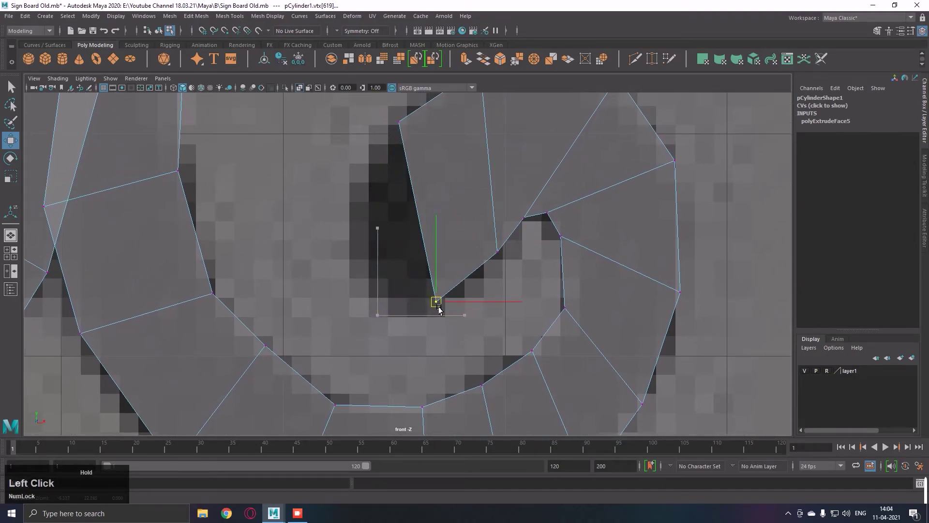
pyautogui.middleClick(499, 191)
pyautogui.click(371, 235)
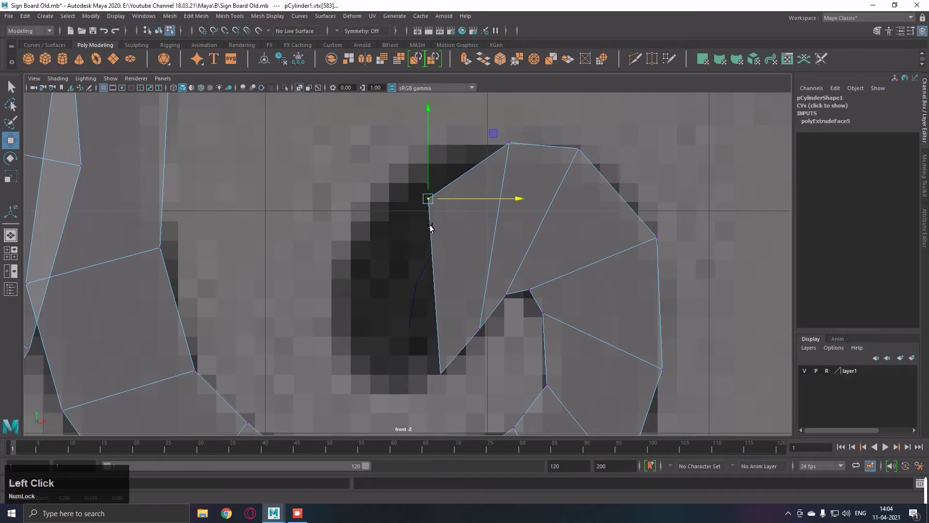
pyautogui.middleClick(479, 201)
pyautogui.click(448, 386)
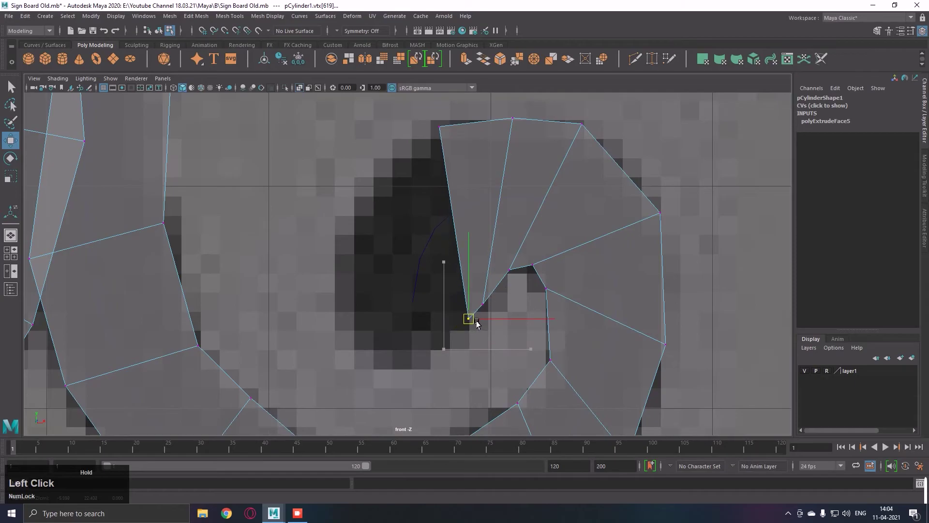
# Step: Extrude the scroll's inner tip face (Ctrl+E) and pull it deeper into the curl
pyautogui.press('q')
pyautogui.rightClick(404, 196)
pyautogui.click(434, 188)
pyautogui.click(493, 143)
pyautogui.press('ctrl+e')
pyautogui.middleClick(526, 192)
# Step: Rotate and scale the new tip's vertices and edge to taper it along the curl
pyautogui.press('w')
pyautogui.click(488, 193)
pyautogui.press('r')
pyautogui.click(444, 221)
pyautogui.write('rw')
pyautogui.click(436, 222)
pyautogui.press('r')
pyautogui.click(422, 235)
# Step: Frame the tip and select its end edge ready for bevelling into a rounded point
pyautogui.press('space')
pyautogui.press('f')
pyautogui.press('q')
pyautogui.rightClick(607, 145)
pyautogui.click(612, 100)
pyautogui.click(598, 102)
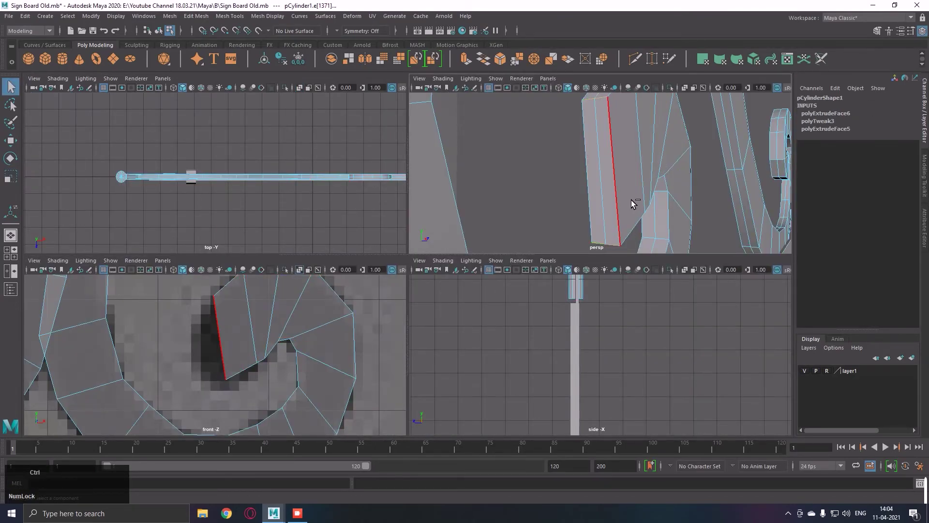
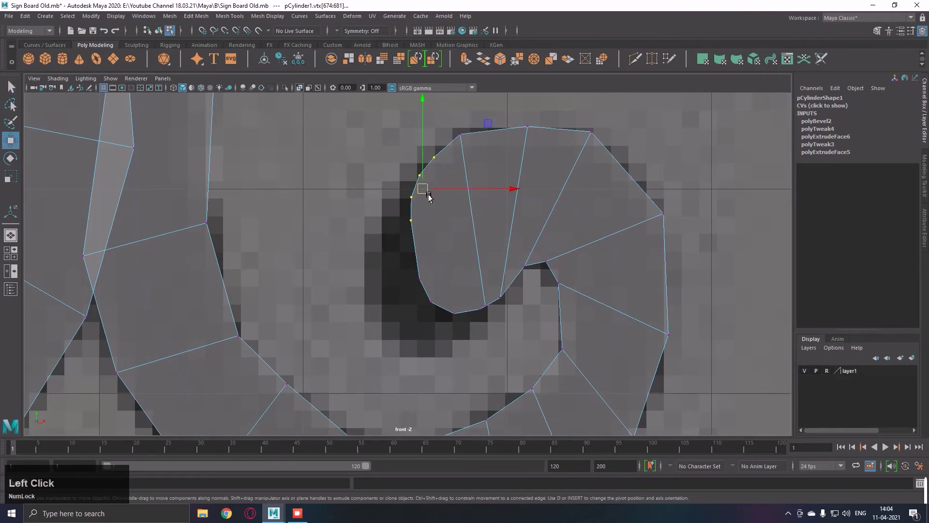
# Step: Move the curl's inner and bottom vertices onto the reference's dark outline
pyautogui.middleClick(434, 217)
pyautogui.click(400, 307)
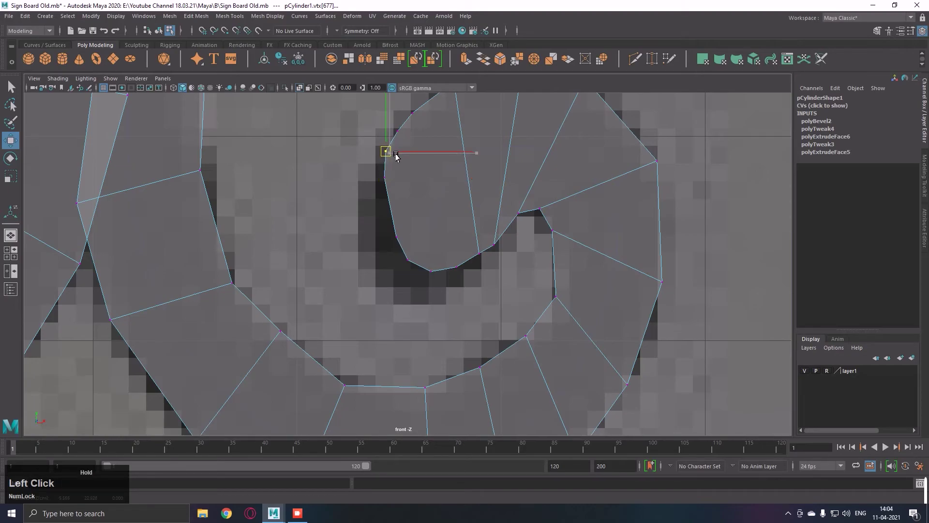
pyautogui.rightClick(457, 216)
pyautogui.middleClick(491, 213)
pyautogui.click(352, 365)
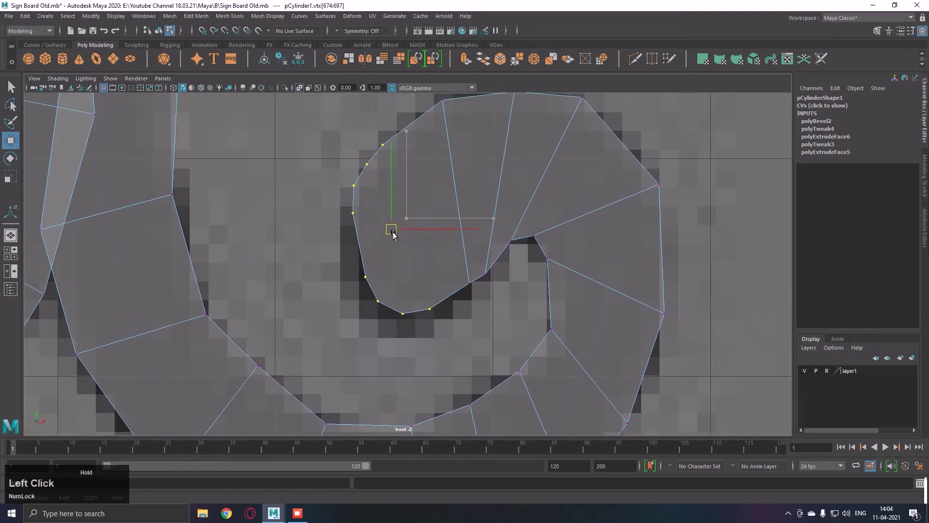
pyautogui.rightClick(405, 270)
pyautogui.click(441, 330)
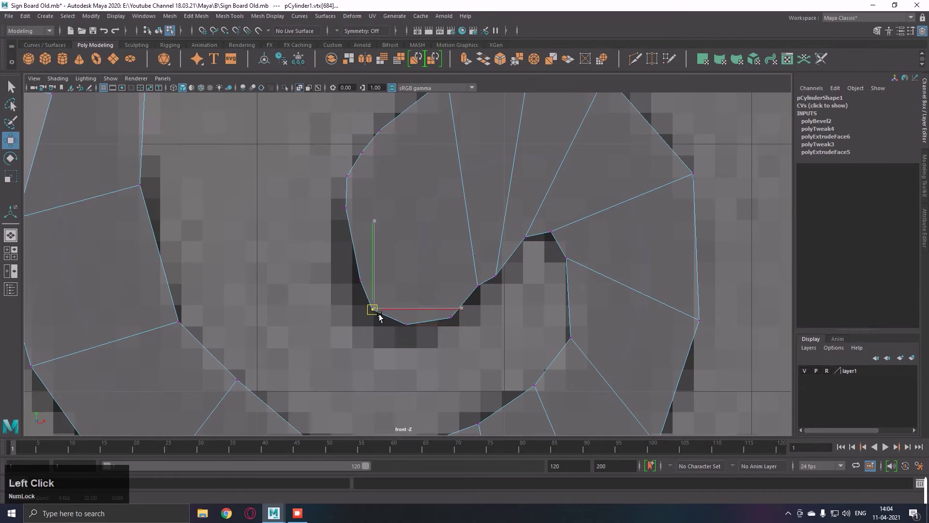
pyautogui.middleClick(380, 207)
# Step: Place the curl's left-side vertices on the outline and return to whole-object selection
pyautogui.click(373, 203)
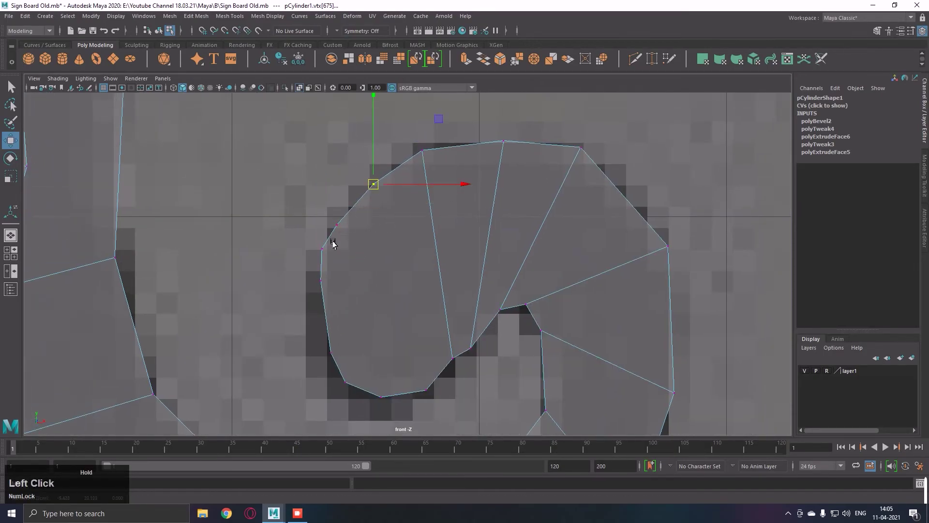
pyautogui.middleClick(359, 224)
pyautogui.click(331, 236)
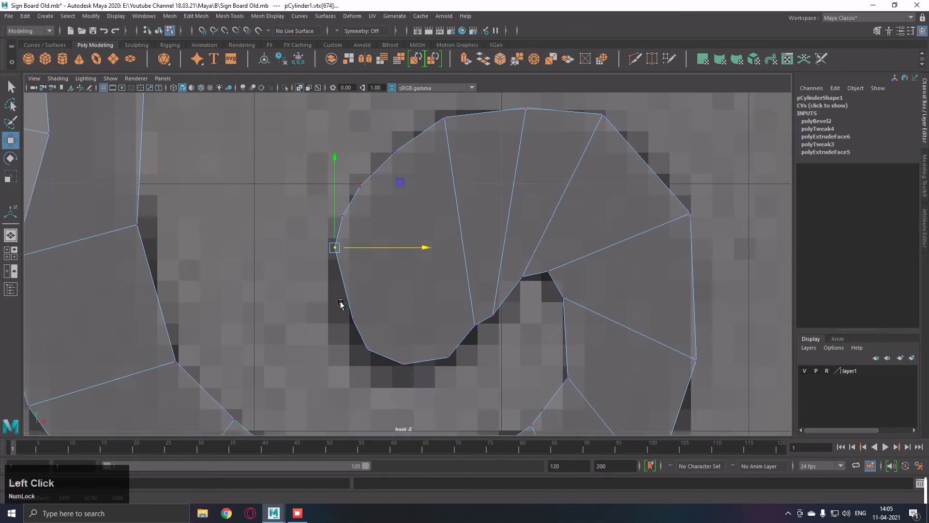
pyautogui.middleClick(392, 300)
pyautogui.rightClick(447, 225)
pyautogui.middleClick(432, 224)
pyautogui.press('q')
pyautogui.rightClick(430, 212)
pyautogui.rightClick(422, 178)
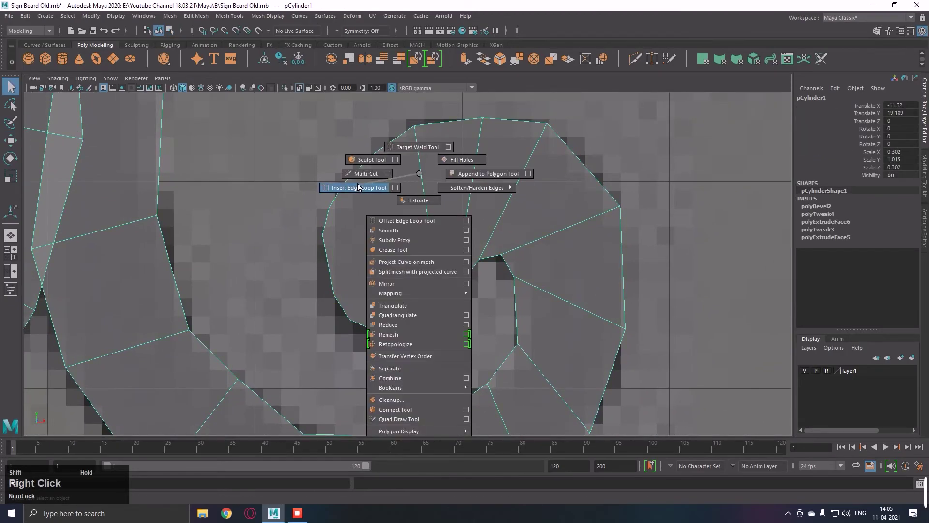
# Step: Multi-Cut edges from the curl's inner vertex out to its outer vertices, fanning the tip cap
pyautogui.rightClick(383, 173)
pyautogui.click(412, 115)
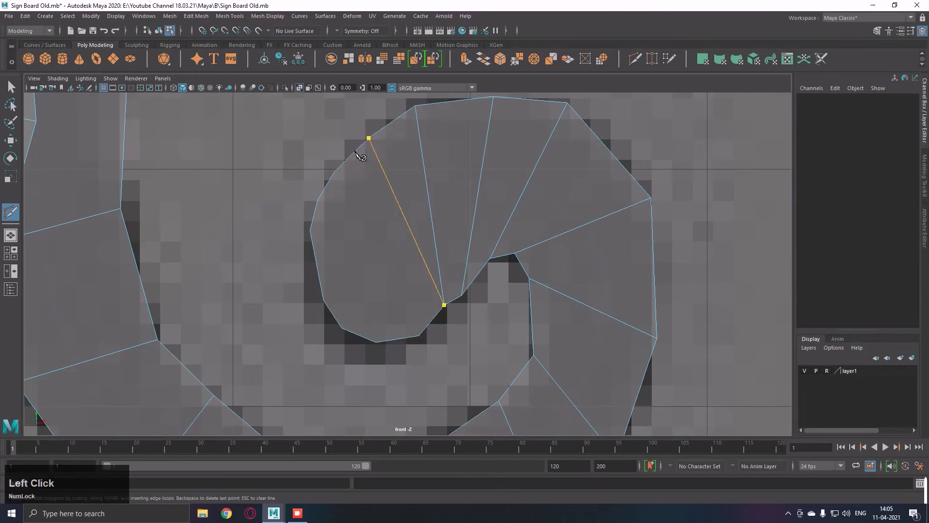
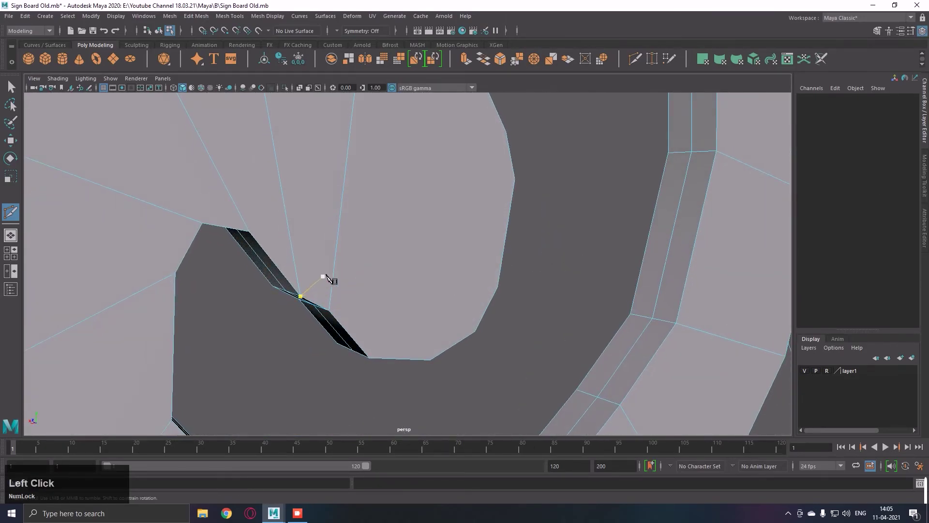
pyautogui.rightClick(447, 222)
pyautogui.middleClick(426, 167)
pyautogui.click(428, 145)
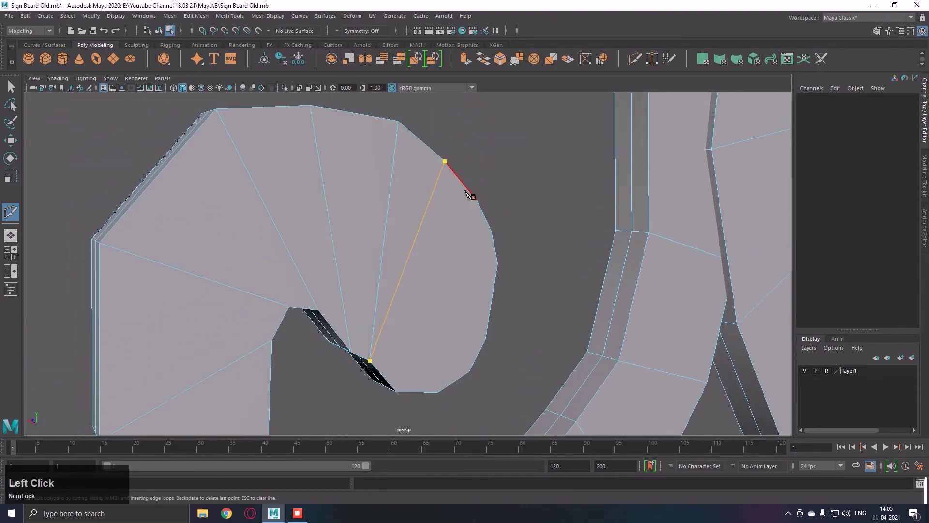
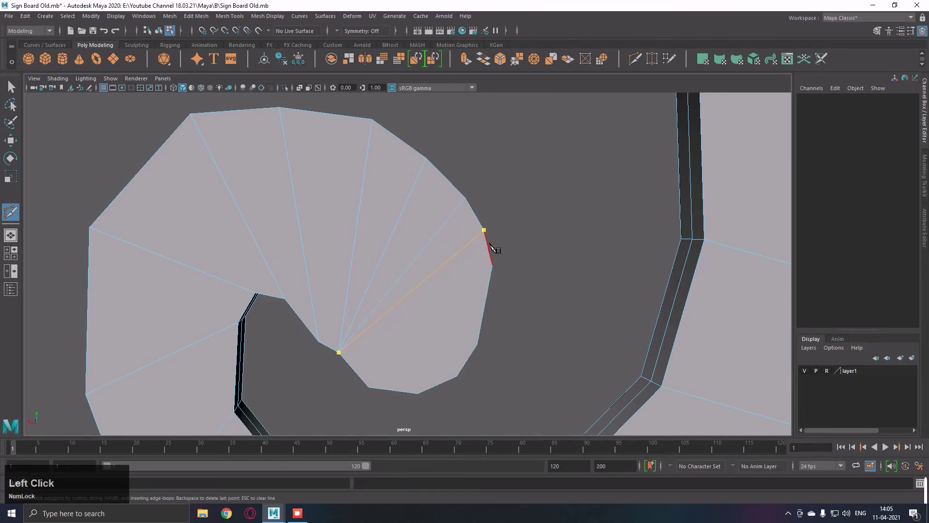
pyautogui.press('Return')
pyautogui.click(491, 304)
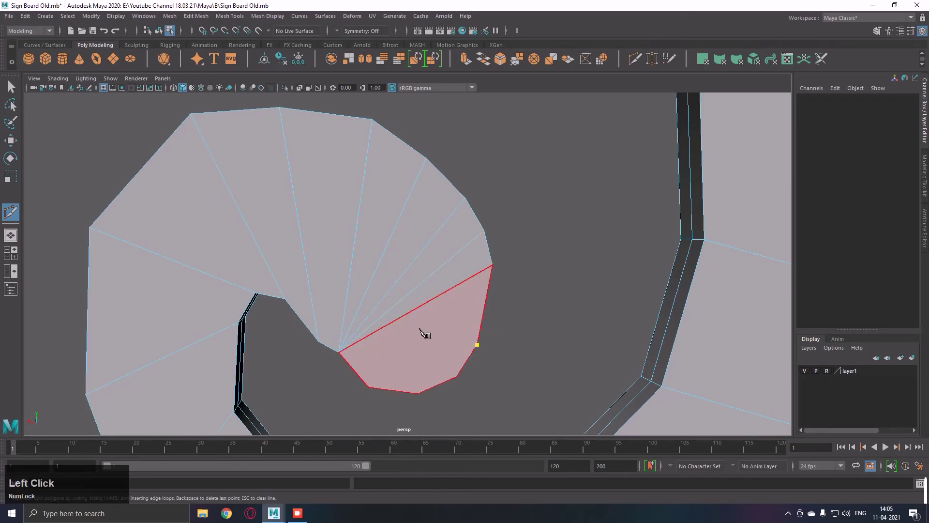
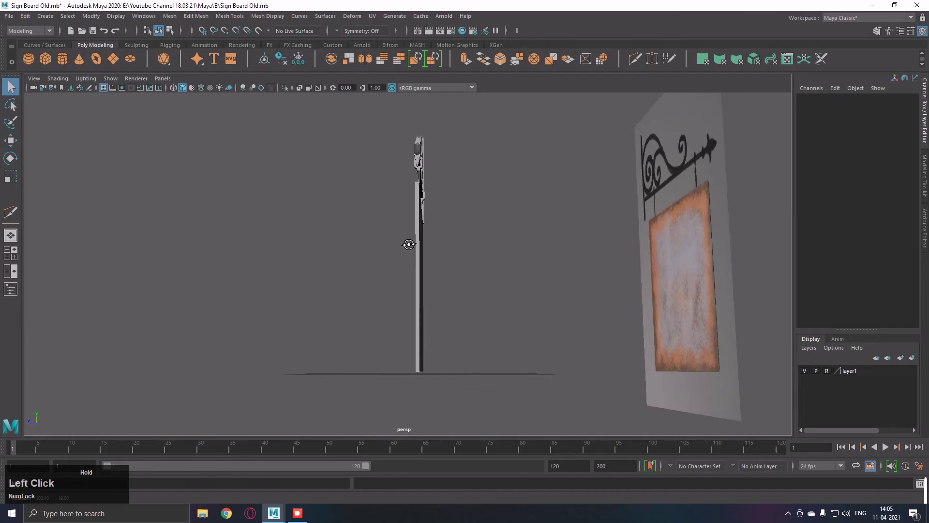
# Step: Orbit to view the whole bracket and select the scroll mesh
pyautogui.rightClick(493, 175)
pyautogui.click(455, 183)
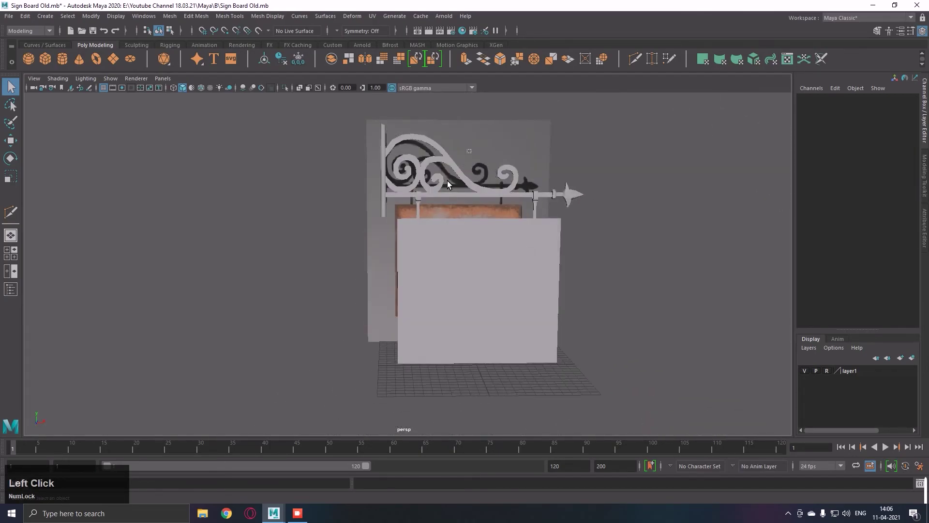
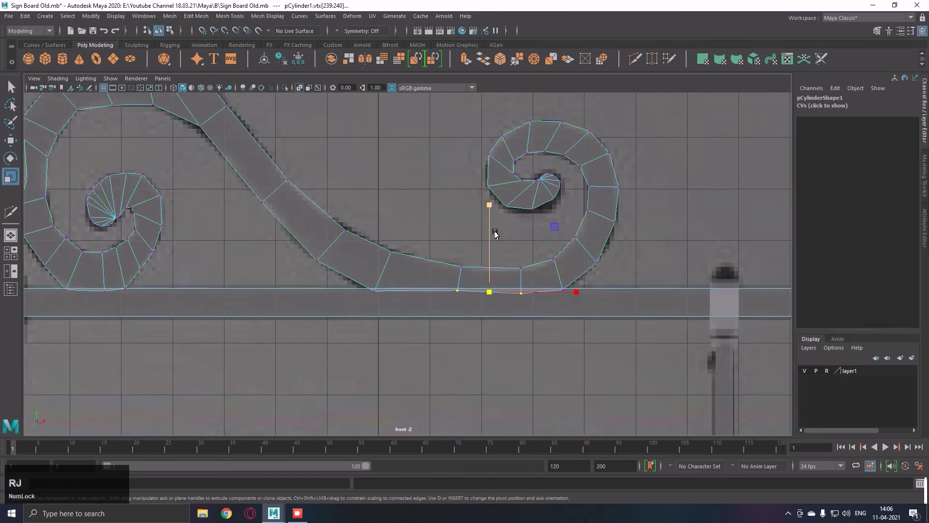
# Step: Select the bottom vertices of the first scroll tail in the front view
pyautogui.write('jjj')
pyautogui.click(500, 215)
pyautogui.write('jjjjjjjjjjj')
pyautogui.click(369, 310)
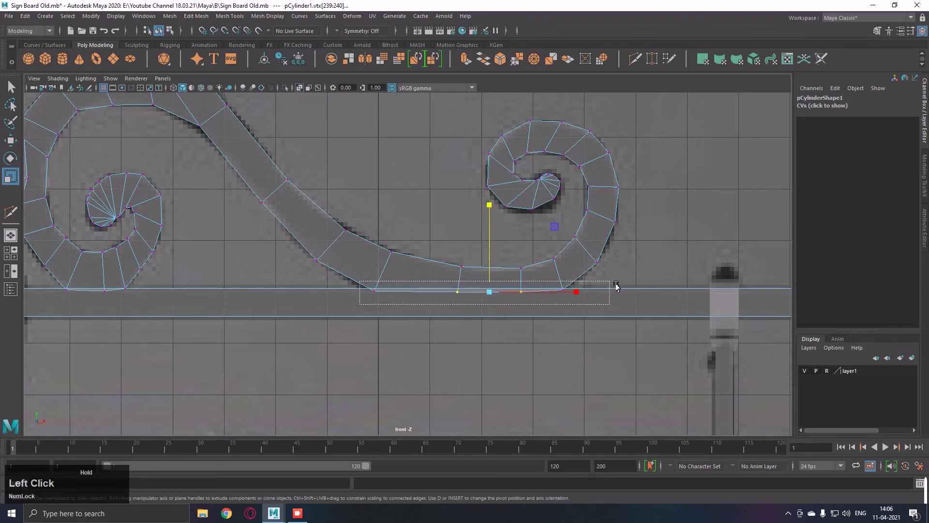
pyautogui.write('jjjjjjjjjjjjjjjjjjjjjj')
pyautogui.rightClick(465, 298)
pyautogui.press('w')
pyautogui.click(523, 276)
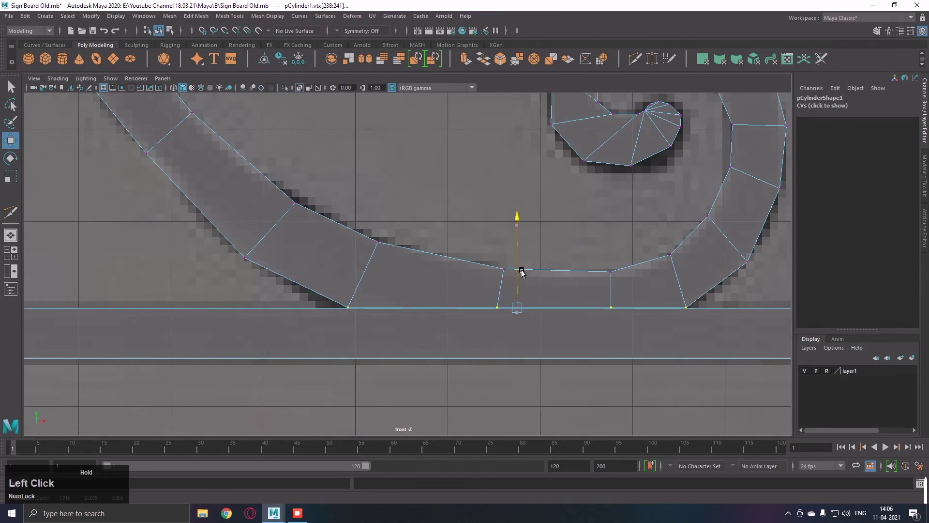
# Step: Scale the other tail's bottom vertices flat and snap them onto the arm's top edge
pyautogui.rightClick(549, 277)
pyautogui.middleClick(443, 298)
pyautogui.rightClick(409, 356)
pyautogui.middleClick(613, 365)
pyautogui.rightClick(465, 366)
pyautogui.middleClick(688, 361)
pyautogui.click(604, 382)
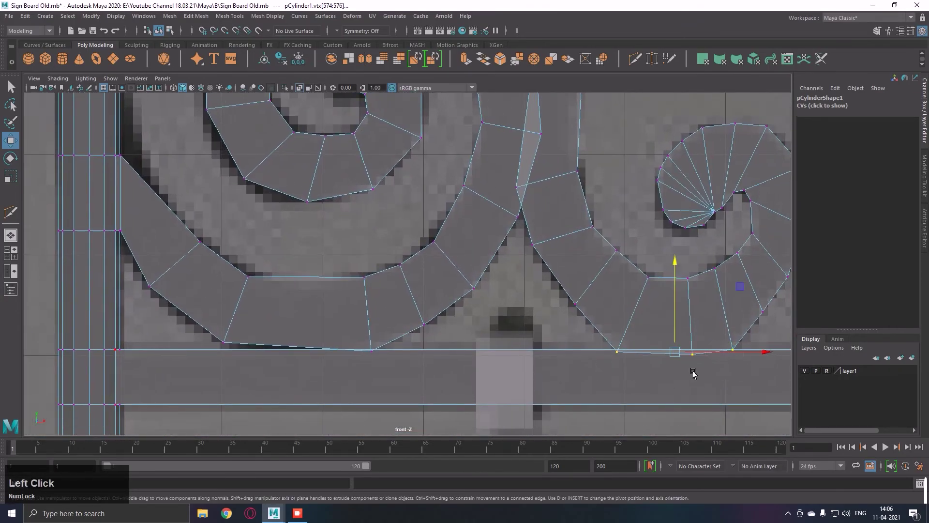
pyautogui.write('r')
pyautogui.click(684, 277)
pyautogui.write('jjw')
pyautogui.click(685, 322)
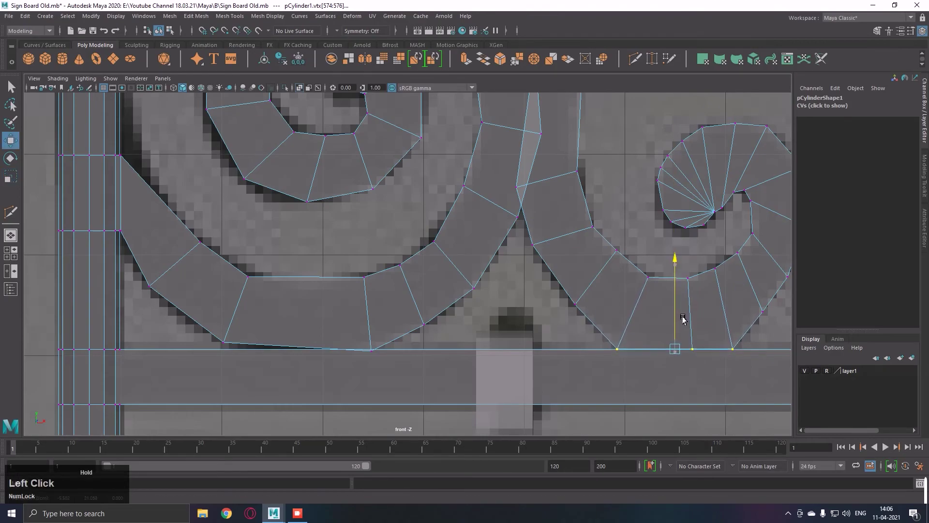
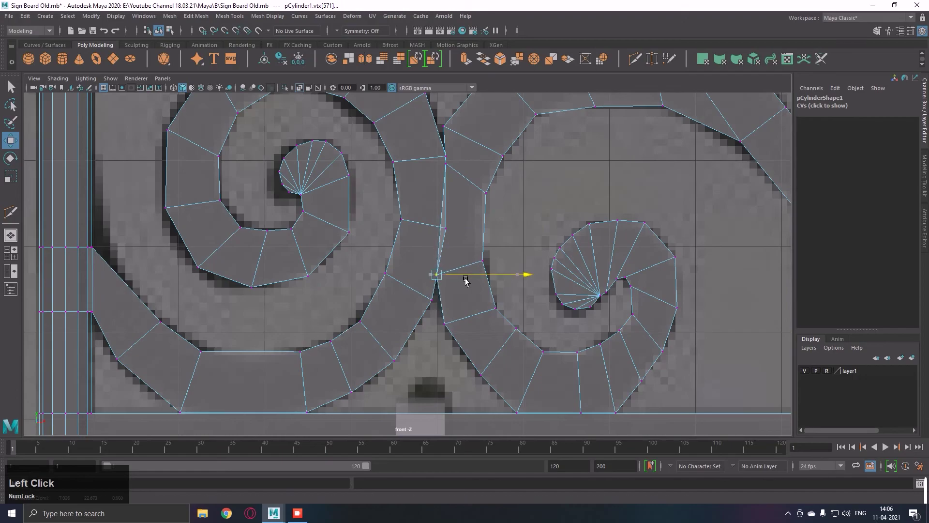
# Step: Align the scroll join vertex in depth using the four-view layout
pyautogui.press('v')
pyautogui.click(447, 290)
pyautogui.press('v')
pyautogui.write('vv')
pyautogui.press('ctrl+z')
pyautogui.press('ctrl+space')
pyautogui.press('f')
pyautogui.rightClick(655, 193)
pyautogui.click(622, 190)
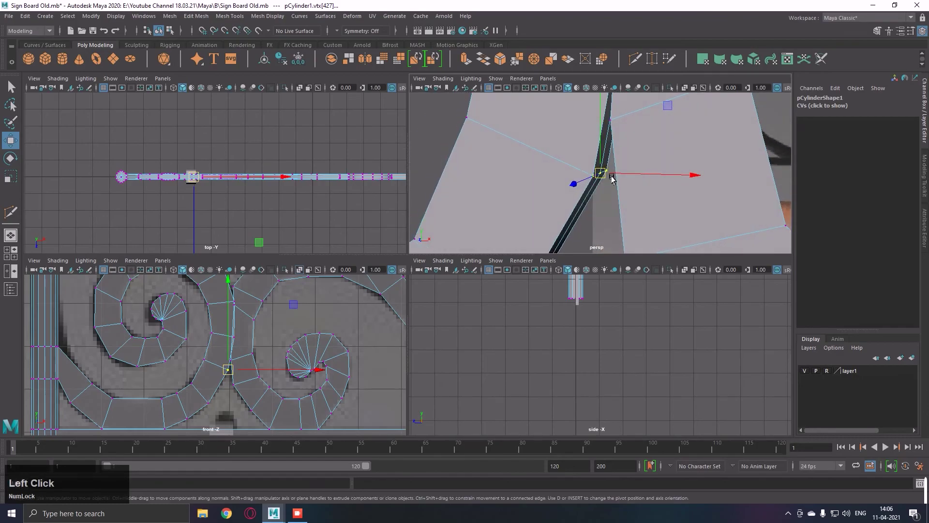
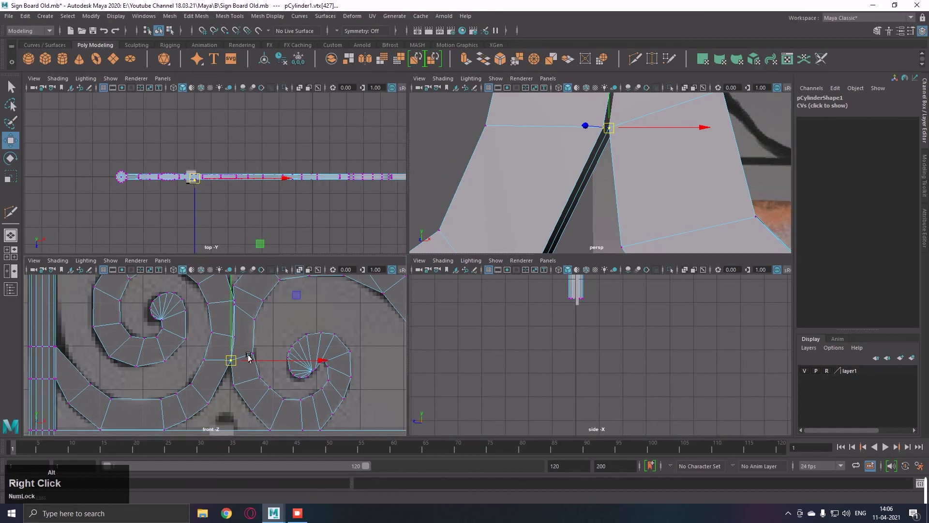
pyautogui.click(692, 130)
pyautogui.press('ctrl+z')
# Step: Slide the lower seam vertices onto the shared line between the two scrolls in the front view
pyautogui.click(633, 166)
pyautogui.rightClick(270, 400)
pyautogui.press('space')
pyautogui.middleClick(367, 328)
pyautogui.click(468, 342)
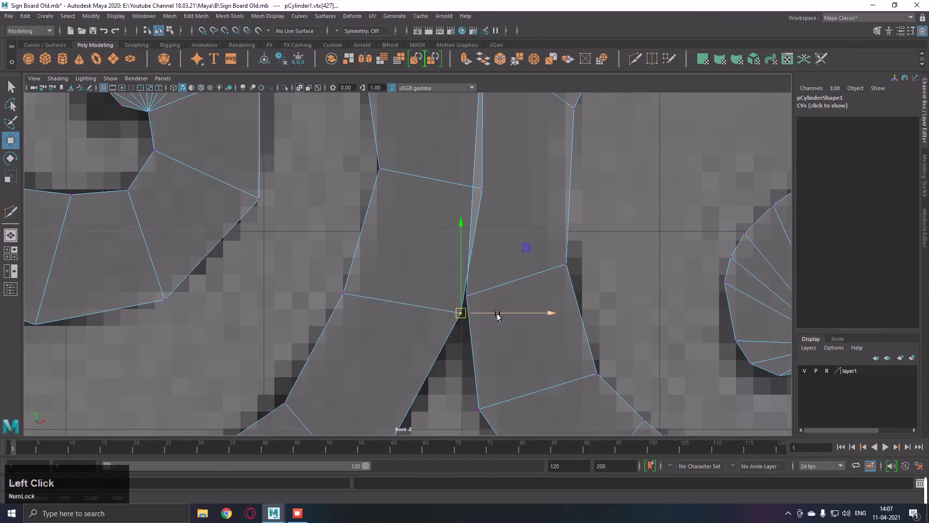
pyautogui.press('ctrl+z')
pyautogui.click(494, 286)
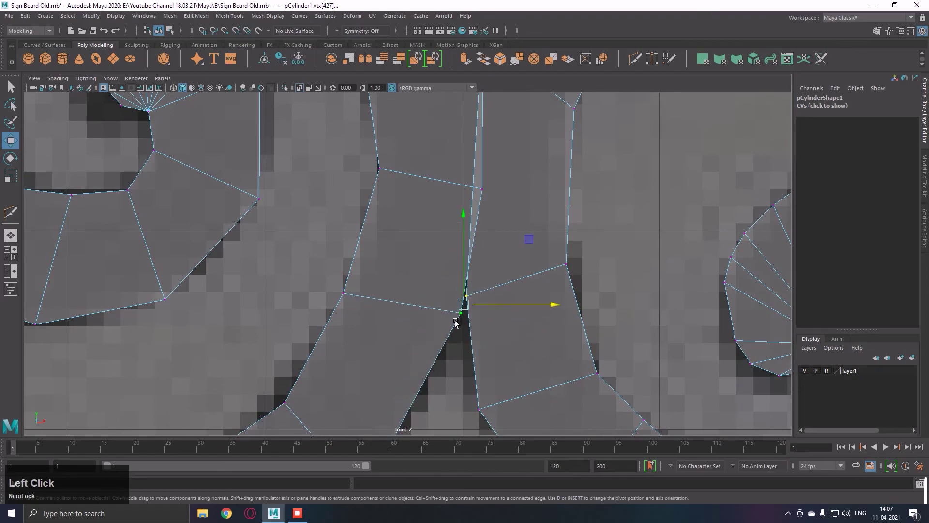
pyautogui.press('r')
pyautogui.write('rjj')
pyautogui.click(480, 239)
pyautogui.write('jjjjjjjjjjj')
pyautogui.click(555, 309)
pyautogui.write('jjjjjjjjjjj')
pyautogui.middleClick(496, 208)
# Step: Move the upper seam vertices so both scroll edges meet along one seam
pyautogui.click(485, 173)
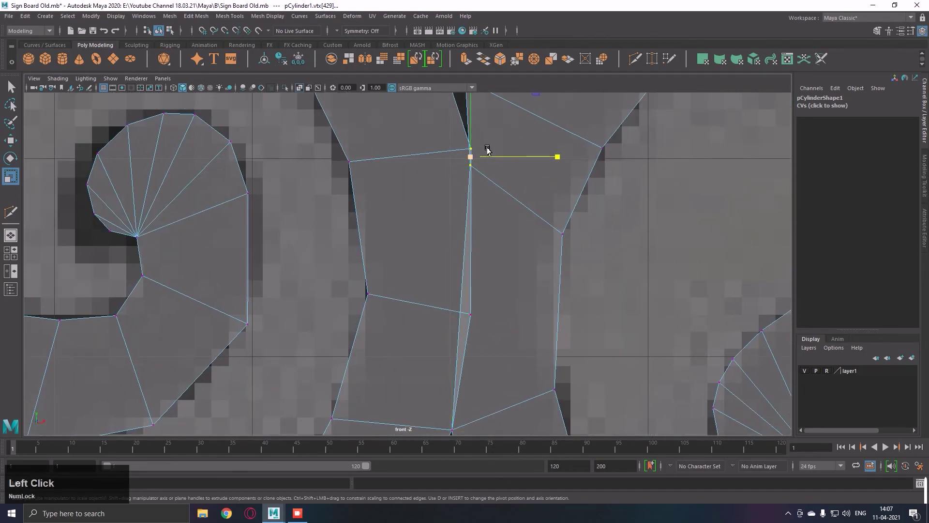
pyautogui.press('j')
pyautogui.click(479, 129)
pyautogui.write('jjjjjjjjjj')
pyautogui.click(558, 161)
pyautogui.press('j')
pyautogui.write('jjjjjjjjjjj')
pyautogui.middleClick(274, 324)
pyautogui.click(465, 254)
pyautogui.press('w')
pyautogui.click(503, 239)
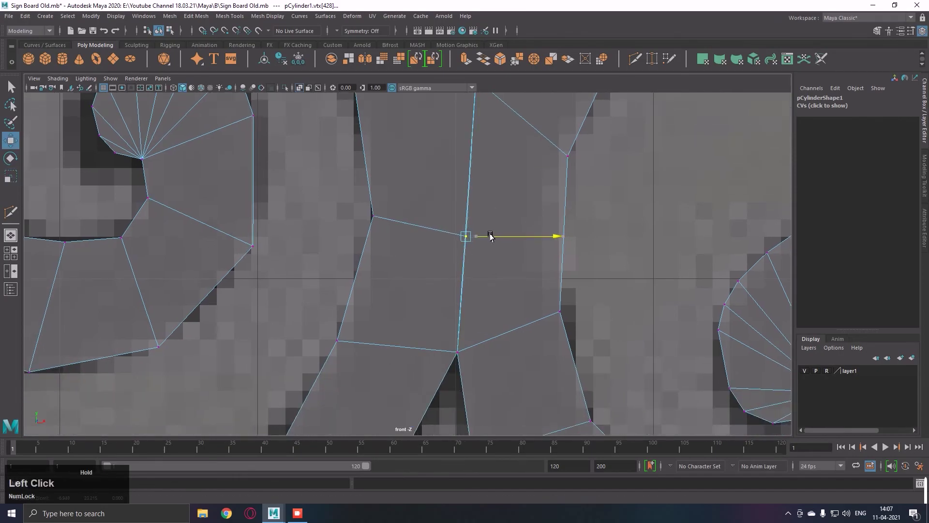
# Step: Check and select the seam vertices from several angles in the perspective view
pyautogui.press('space')
pyautogui.rightClick(600, 236)
pyautogui.click(385, 238)
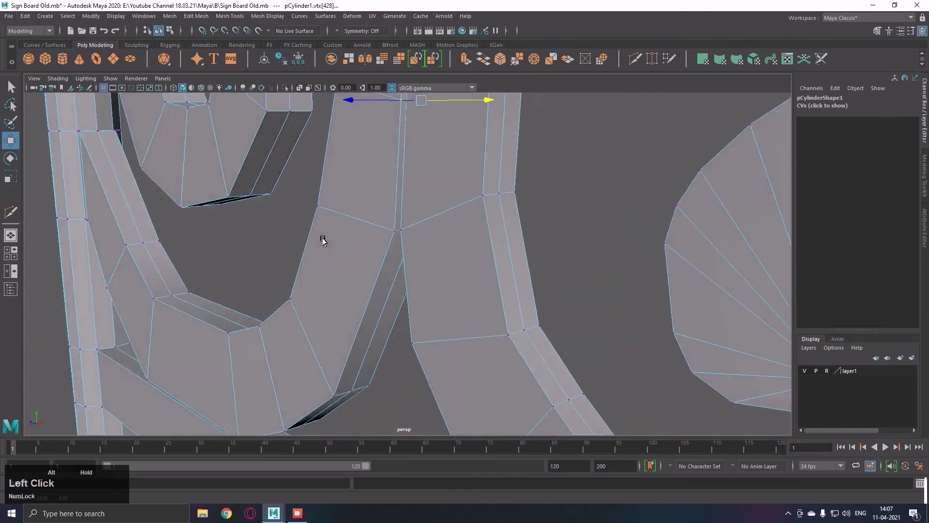
pyautogui.middleClick(465, 240)
pyautogui.rightClick(494, 334)
pyautogui.middleClick(496, 221)
pyautogui.click(485, 292)
pyautogui.rightClick(507, 265)
pyautogui.click(365, 243)
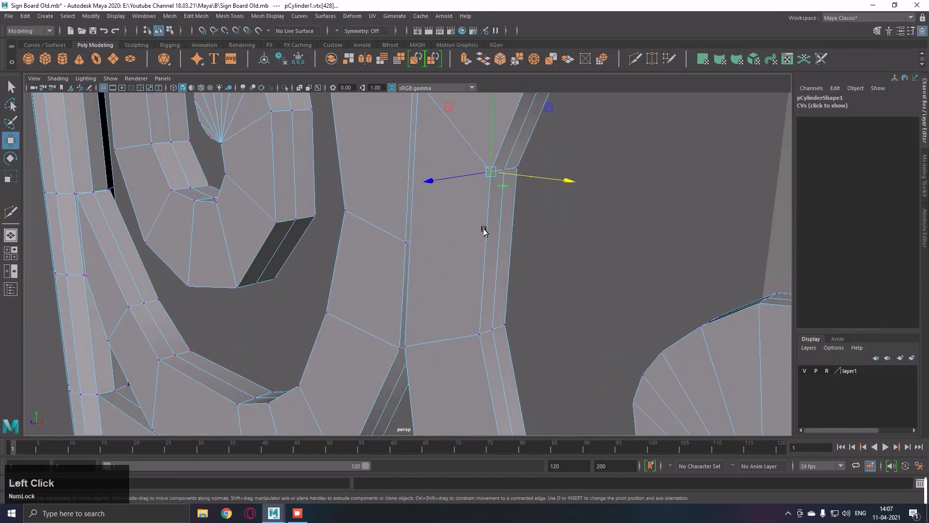
pyautogui.rightClick(499, 219)
# Step: Target-weld the seam vertices so the two scrolls become one connected piece, then review hidden objects
pyautogui.rightClick(479, 225)
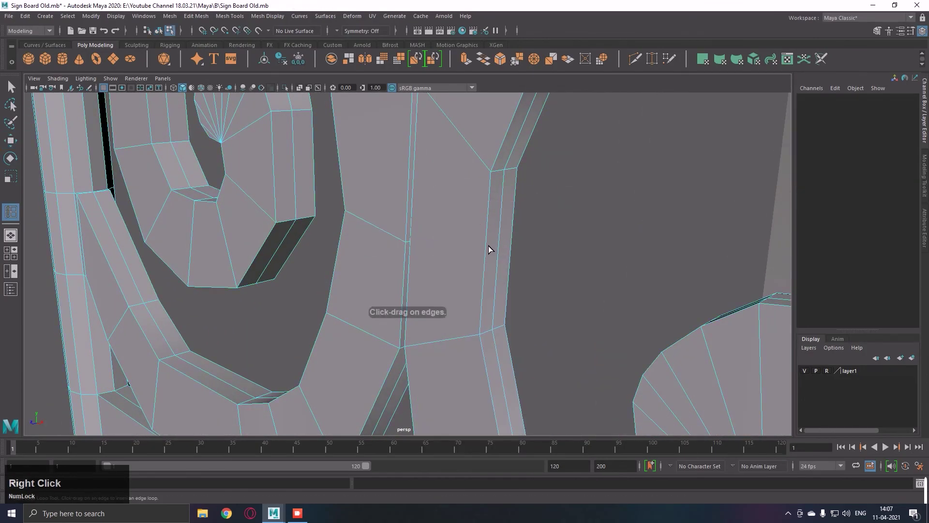
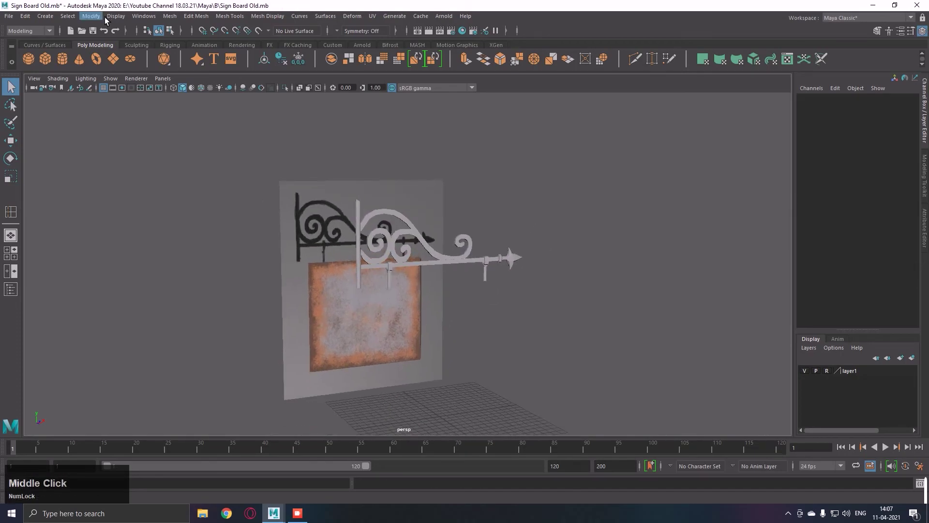
pyautogui.click(116, 24)
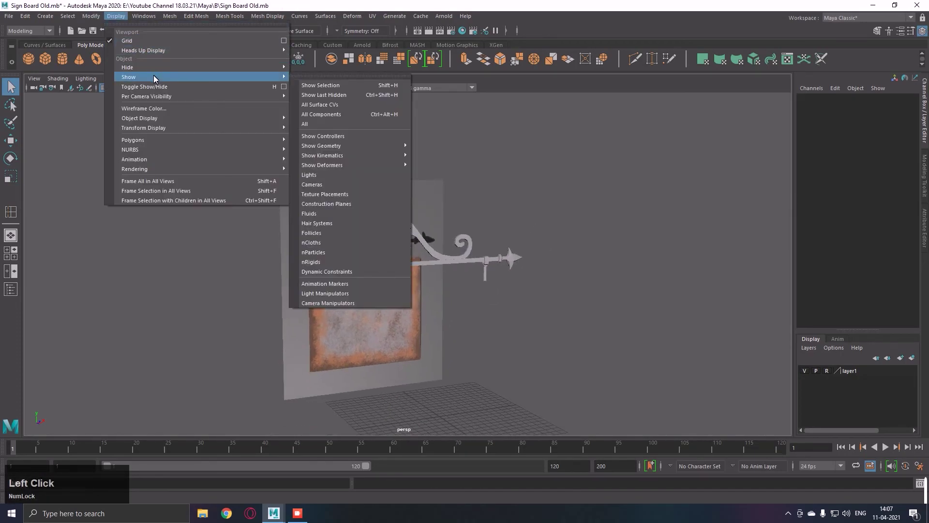